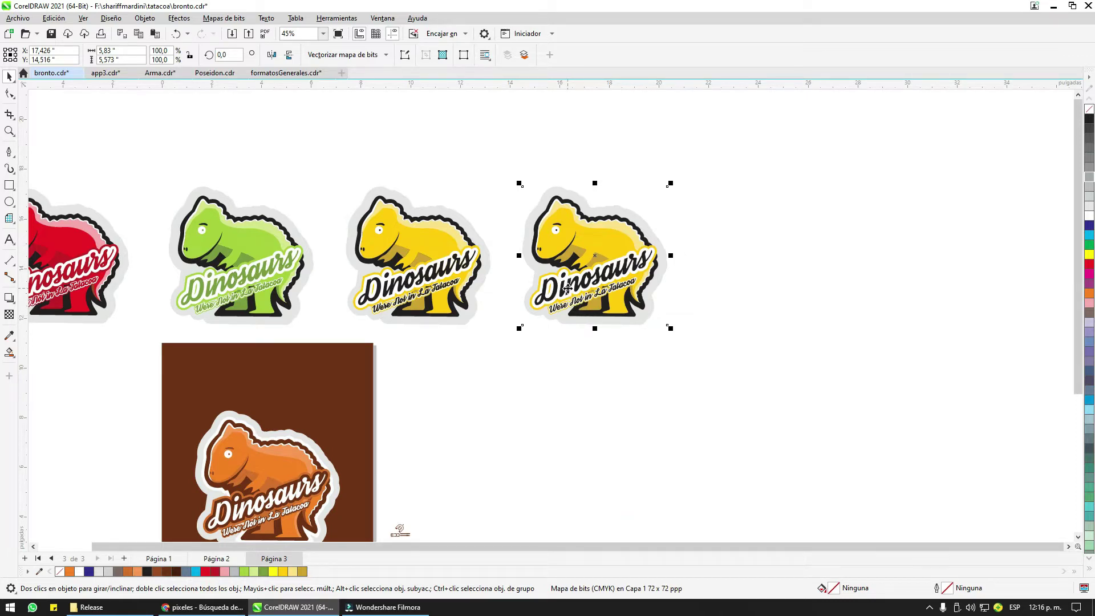
# Step: Scroll through the arkiplus article on vectors in graphic design and read its opening definition
pyautogui.scroll(3)
pyautogui.scroll(-3)
pyautogui.scroll(-3)
pyautogui.scroll(3)
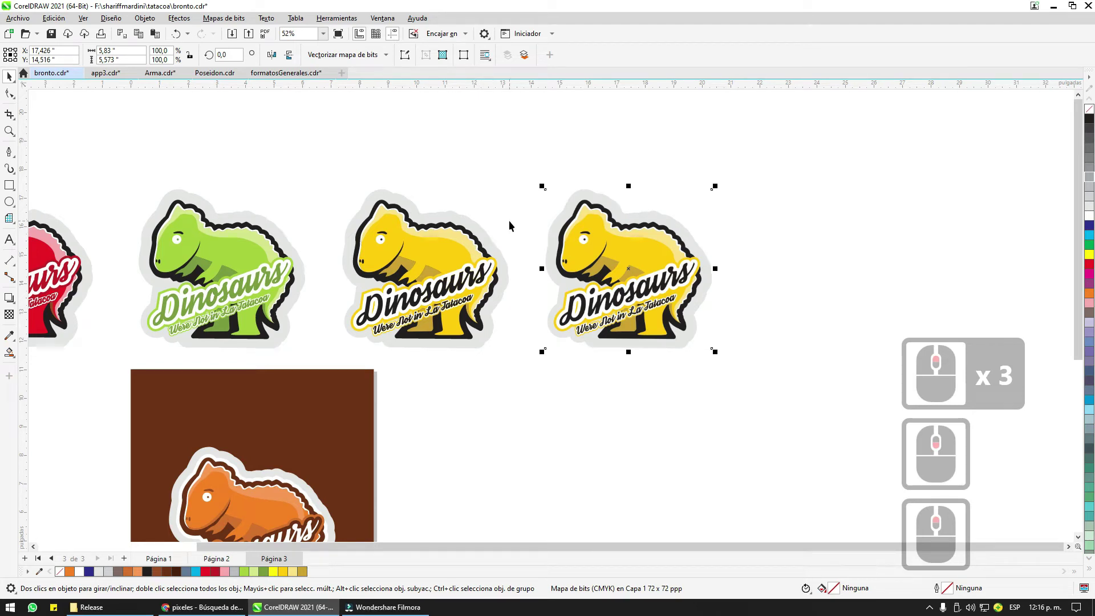
pyautogui.scroll(-3)
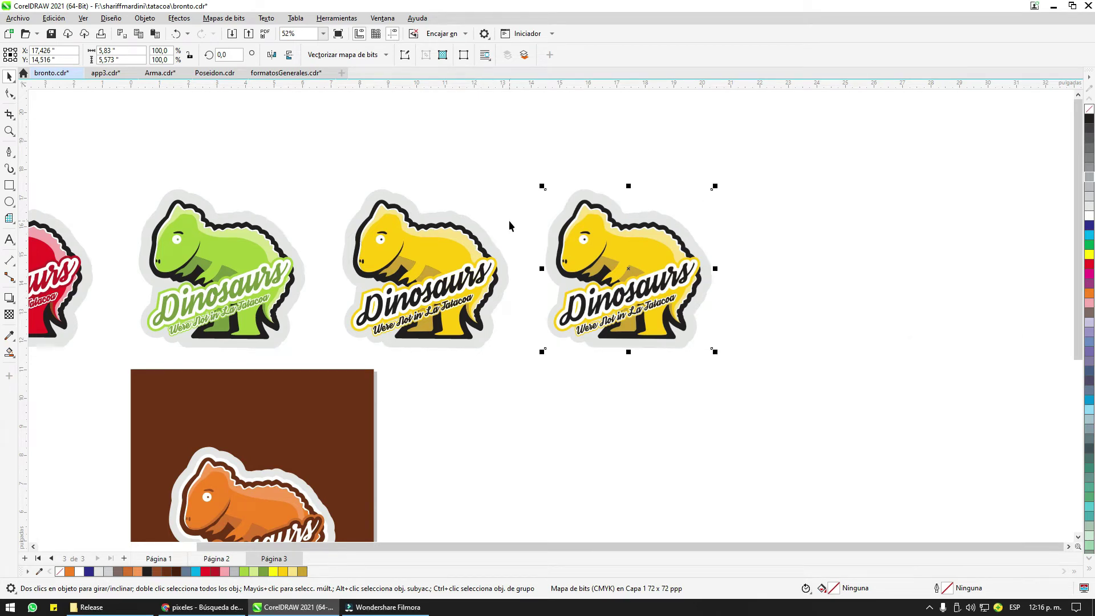
pyautogui.click(515, 172)
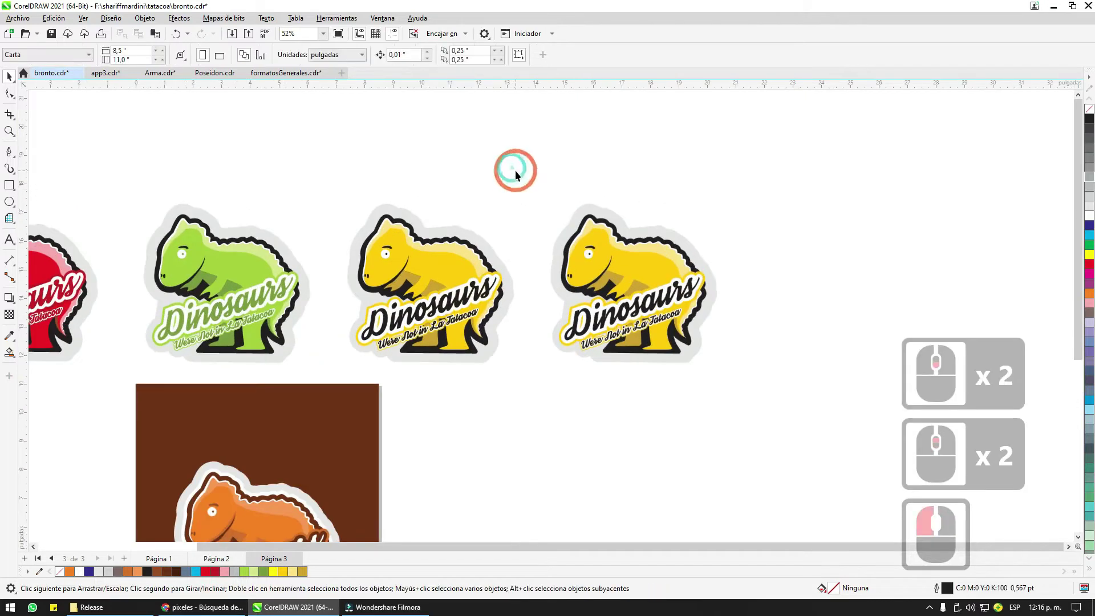
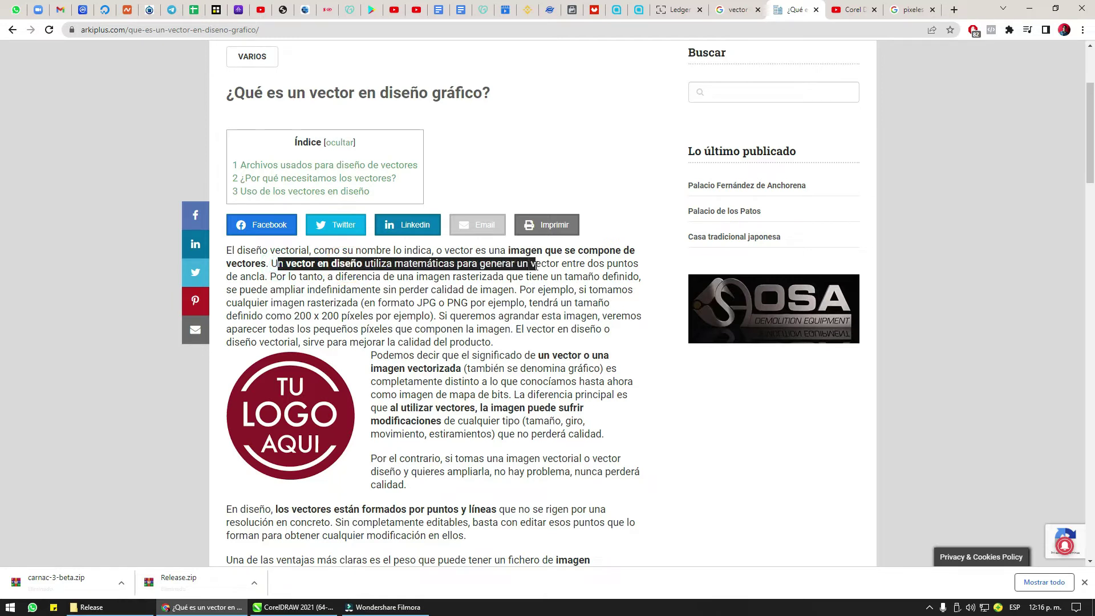
pyautogui.doubleClick(487, 270)
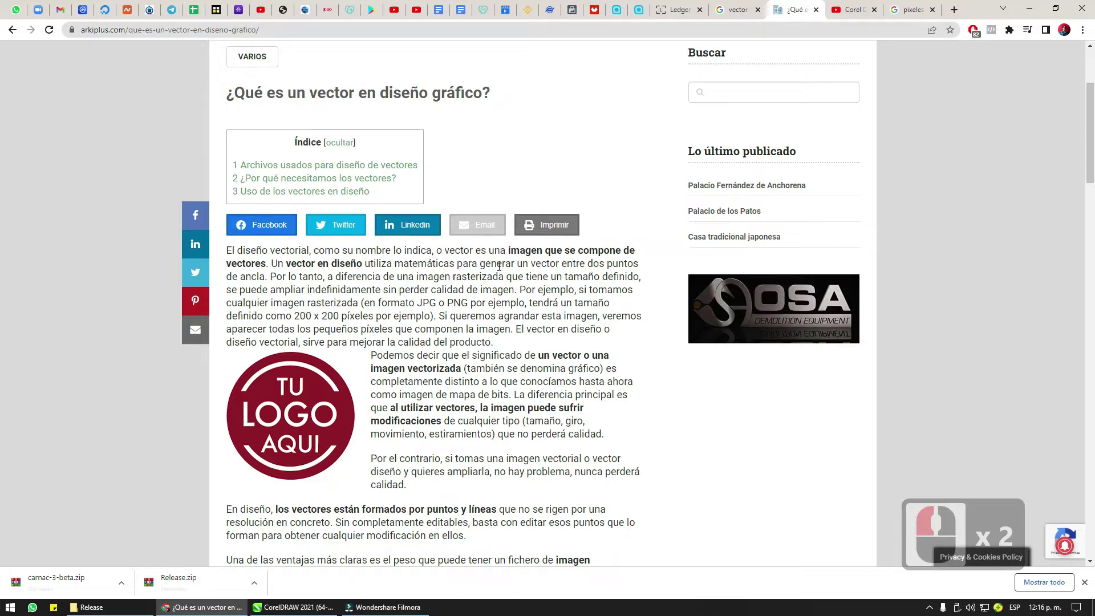
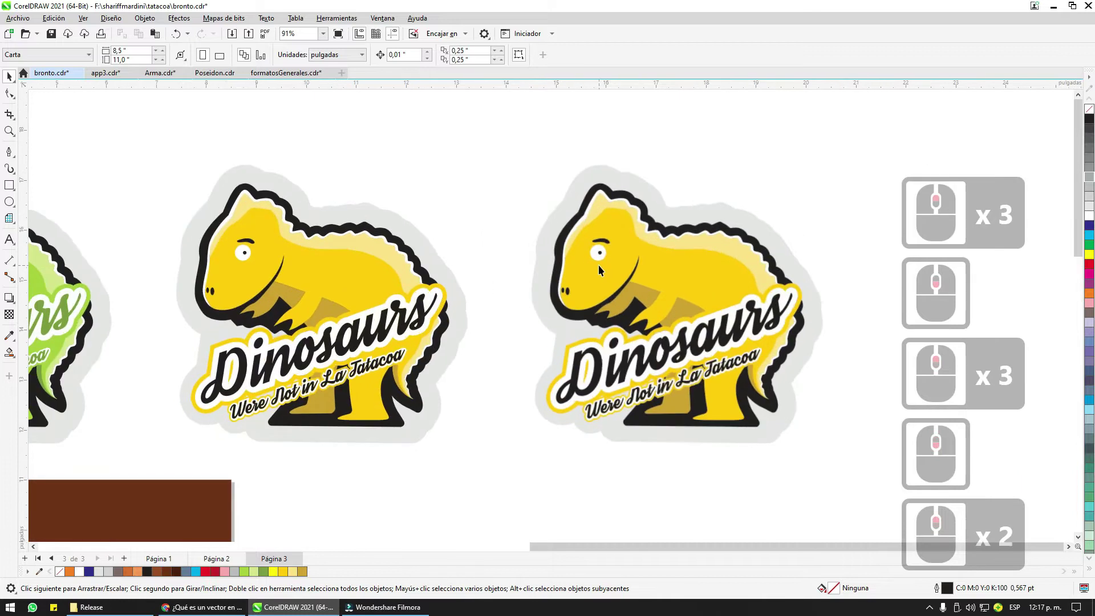
# Step: Delete the bitmap copy of the yellow dinosaur sticker, keeping the vector original
pyautogui.click(603, 265)
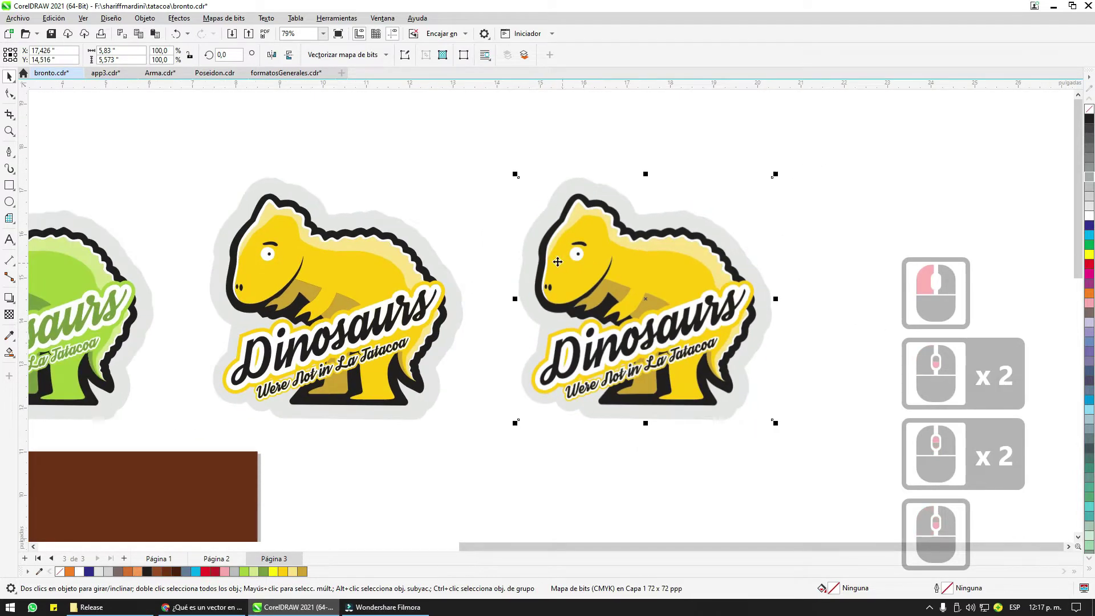
pyautogui.click(484, 245)
pyautogui.click(310, 261)
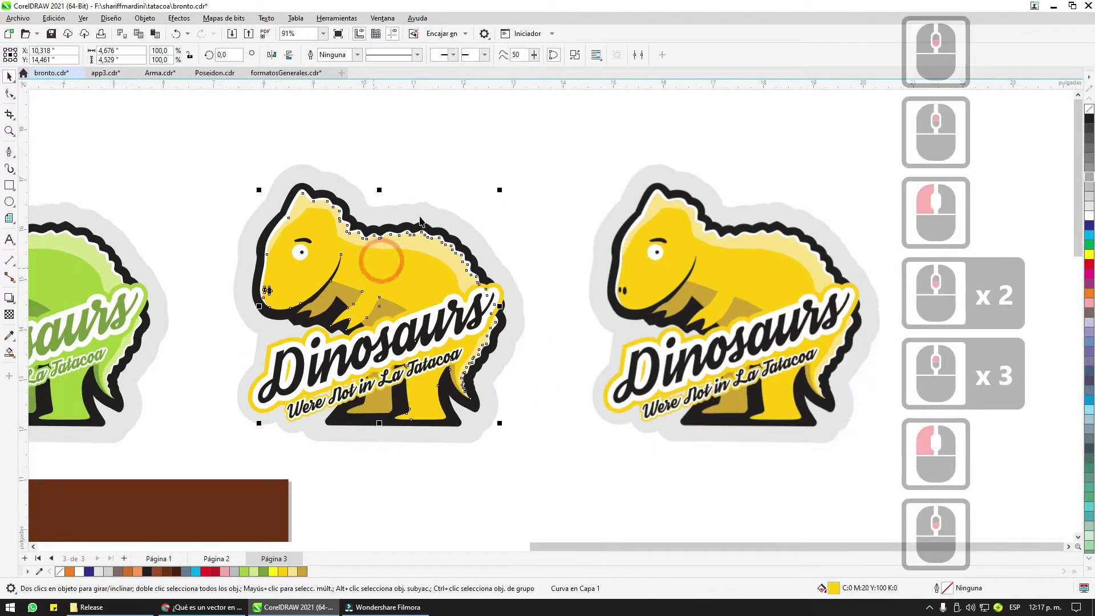
pyautogui.click(476, 206)
pyautogui.click(598, 261)
pyautogui.press('Delete')
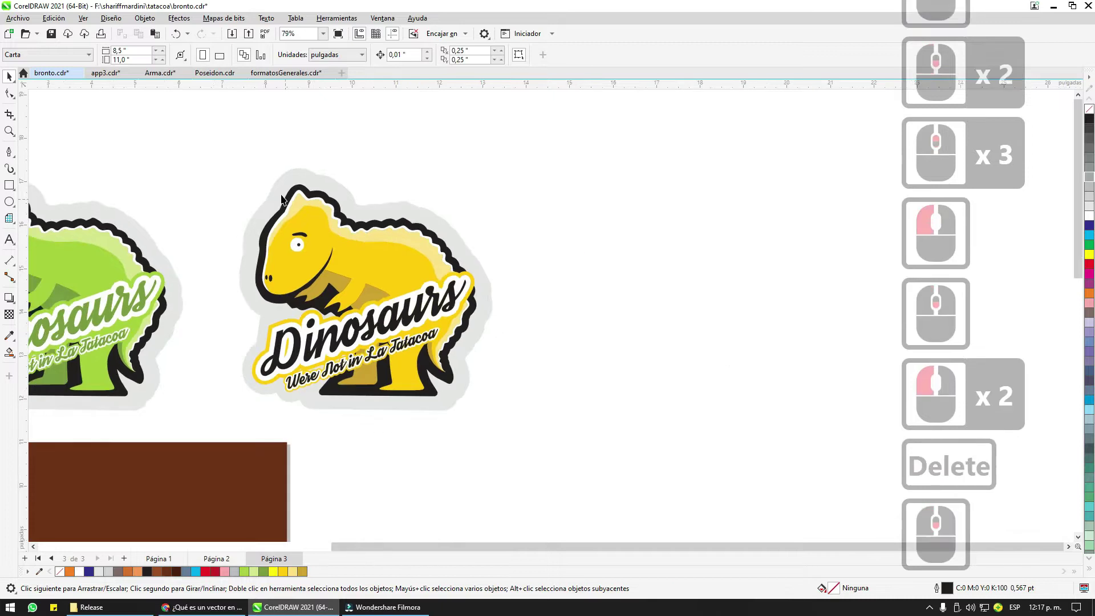
# Step: Duplicate the vector dinosaur sticker beside the original and reach the Mapas de bits menu
pyautogui.click(518, 423)
pyautogui.click(782, 326)
pyautogui.click(643, 287)
pyautogui.scroll(-3)
pyautogui.click(238, 17)
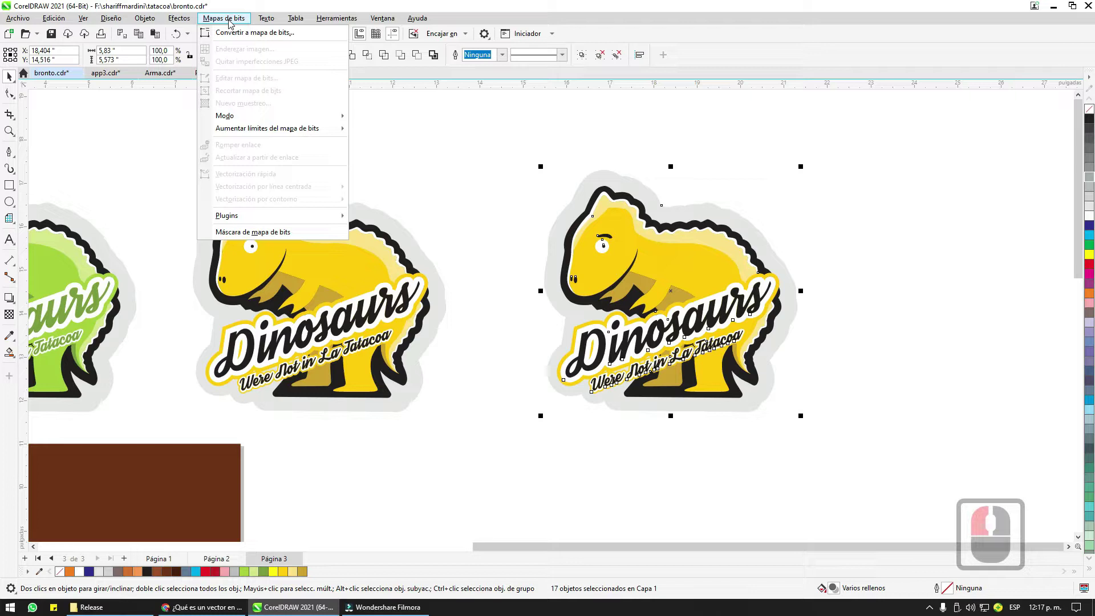
# Step: Convert the duplicate sticker to a CMYK bitmap at 72 ppp via Convertir a mapa de bits
pyautogui.click(239, 33)
pyautogui.click(248, 37)
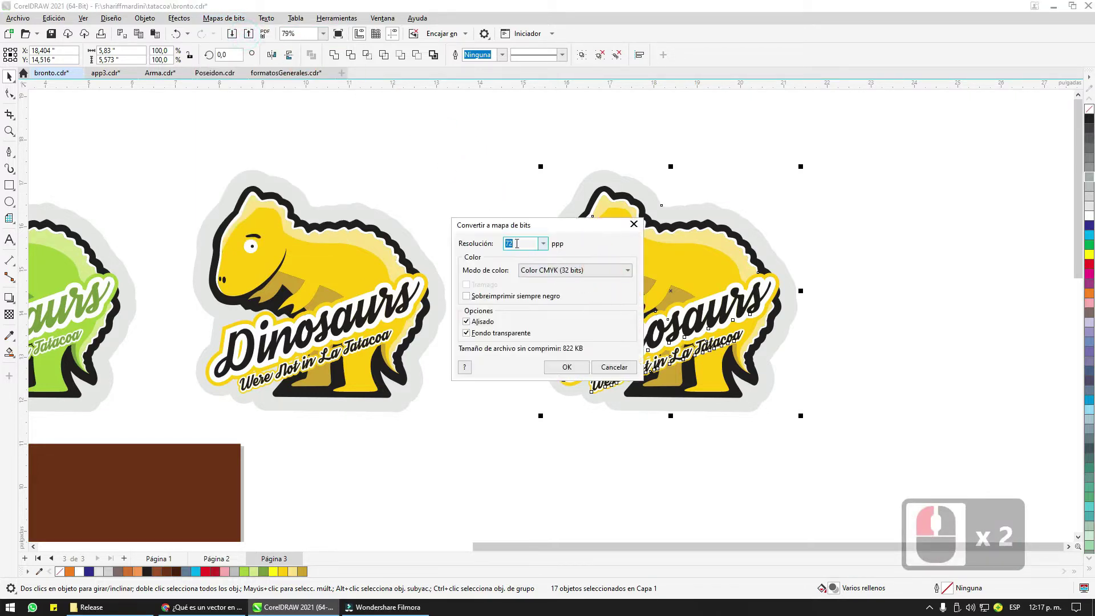
pyautogui.click(508, 246)
pyautogui.click(527, 217)
pyautogui.click(550, 237)
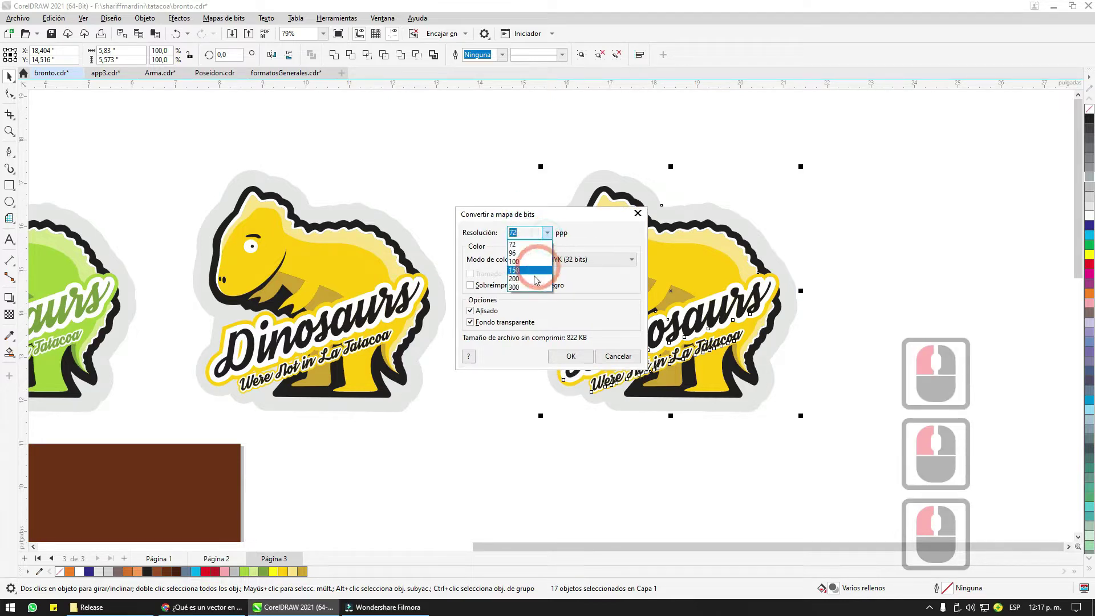
pyautogui.click(534, 287)
pyautogui.click(551, 235)
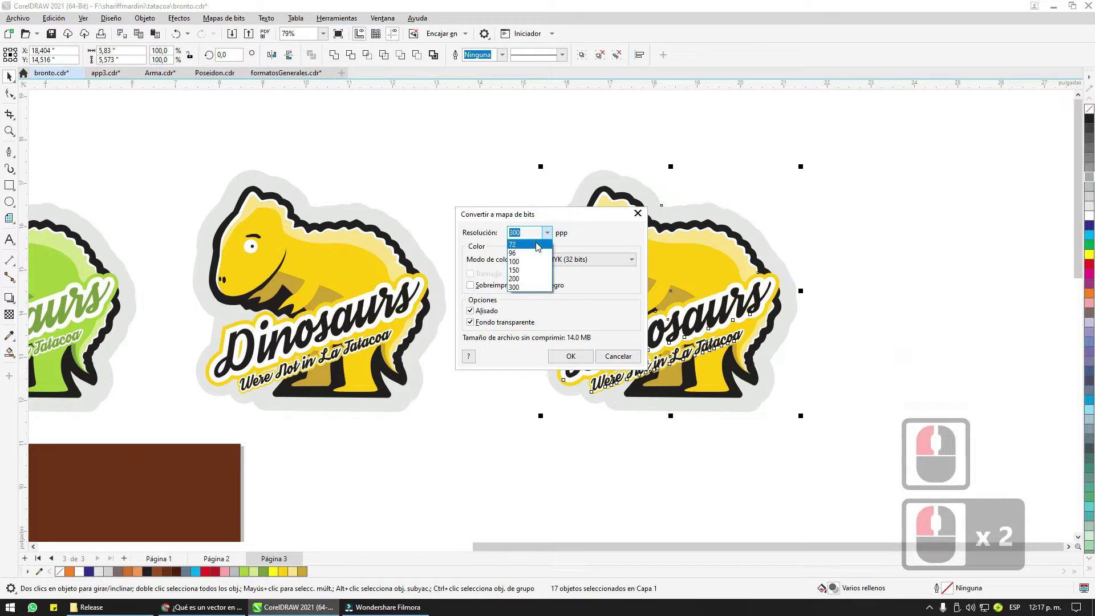
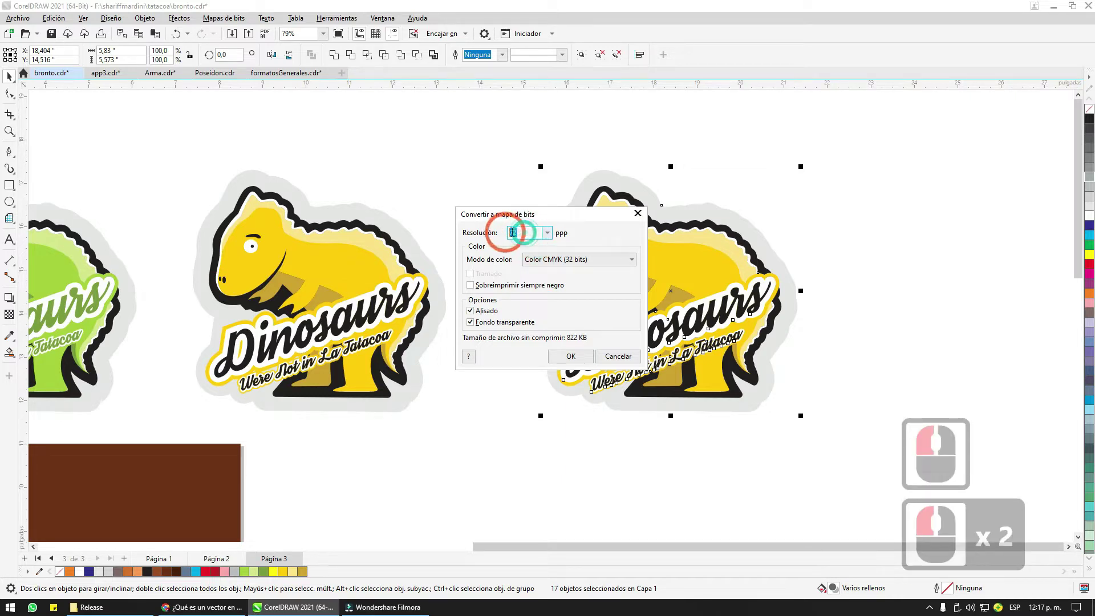
pyautogui.click(574, 360)
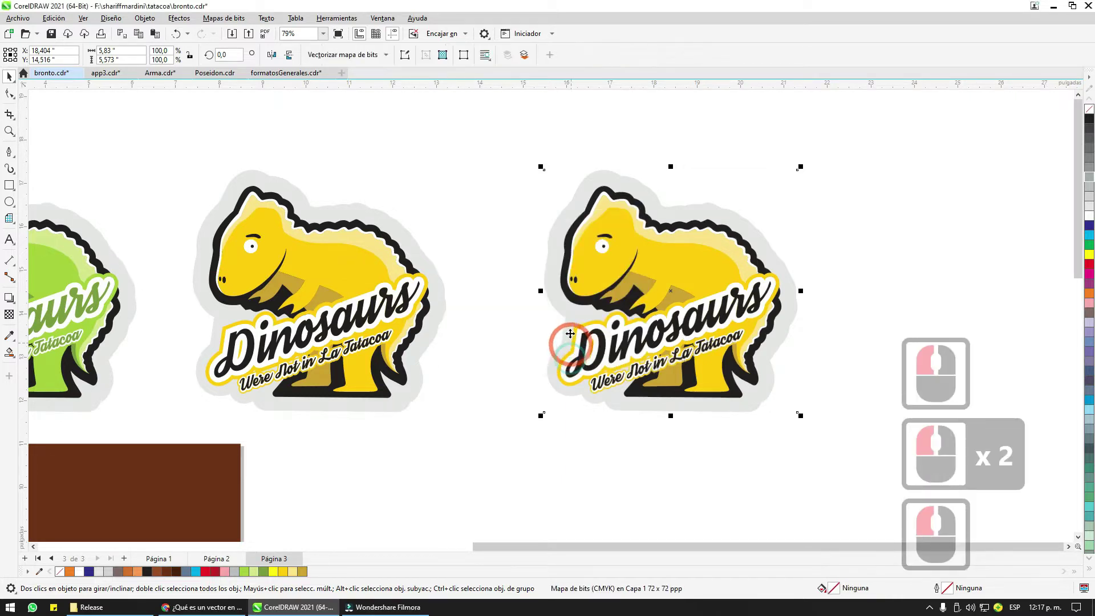
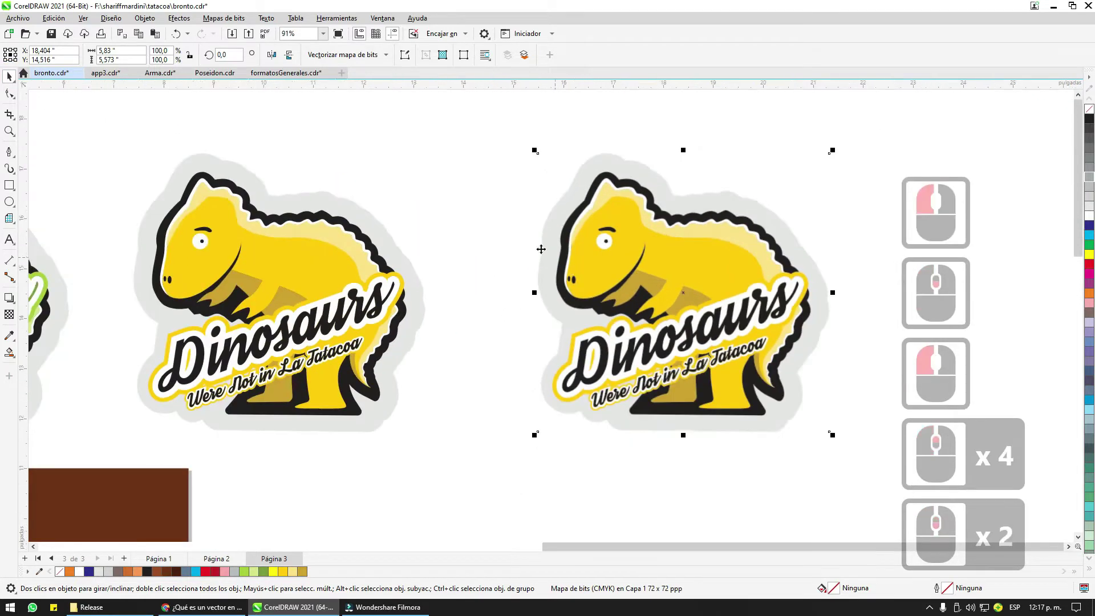
pyautogui.click(482, 223)
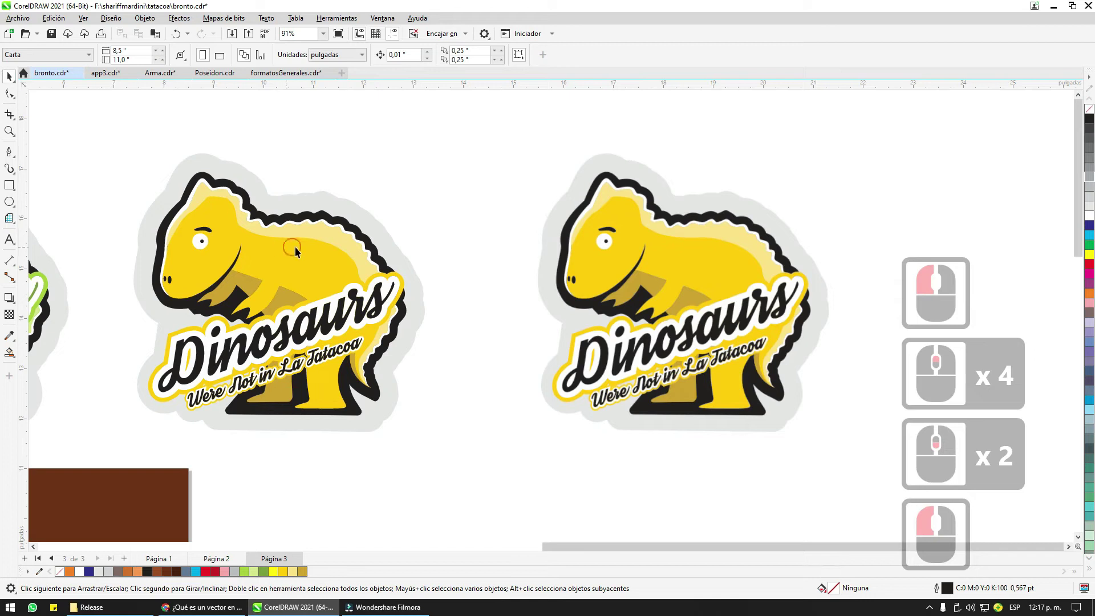
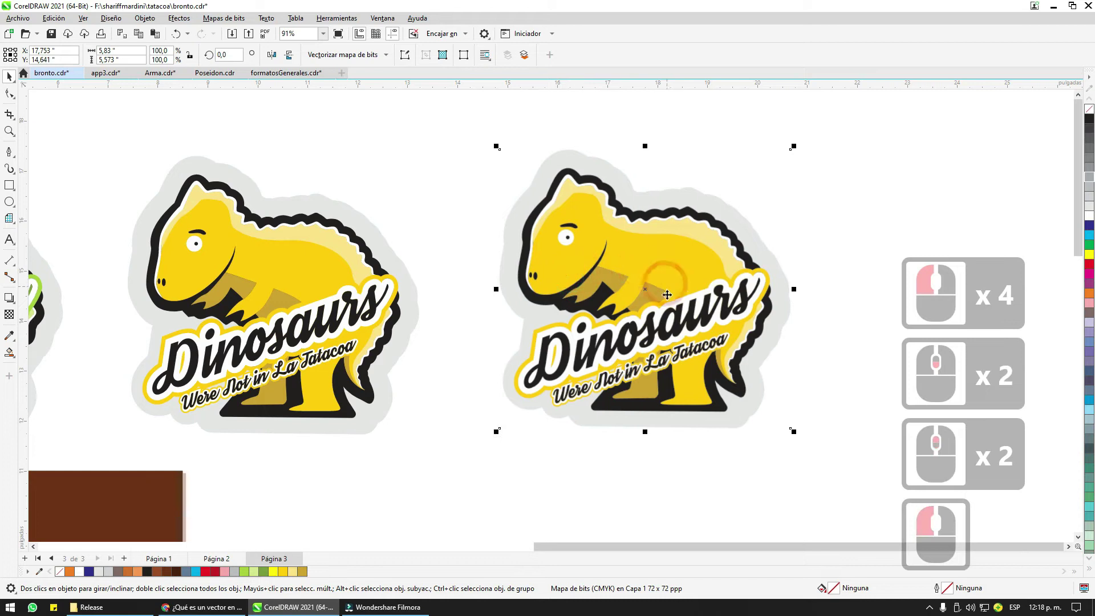
pyautogui.click(317, 271)
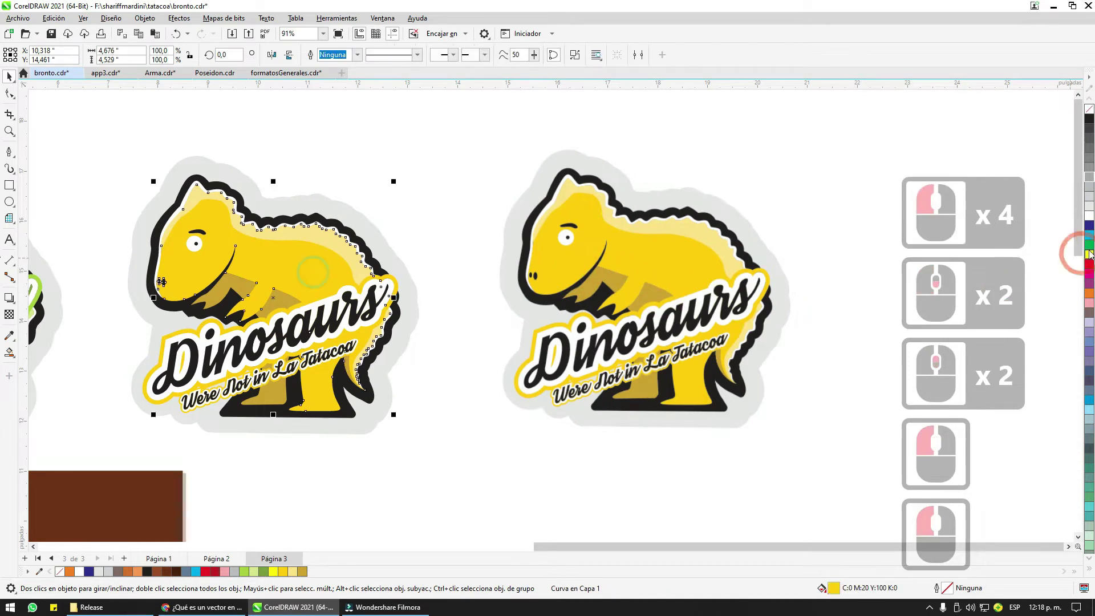
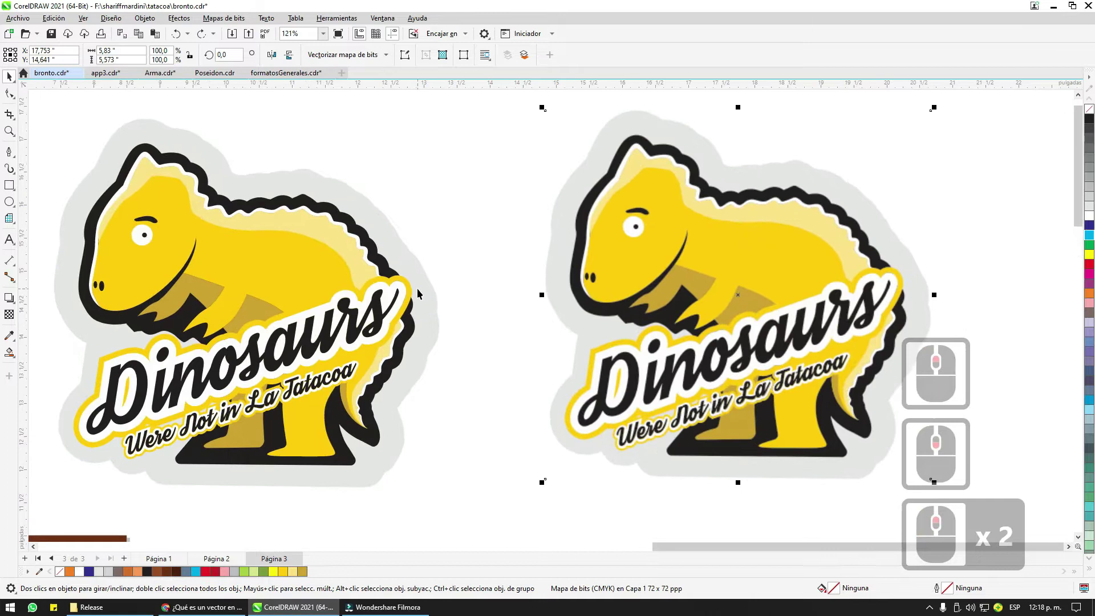
pyautogui.scroll(3)
pyautogui.click(523, 324)
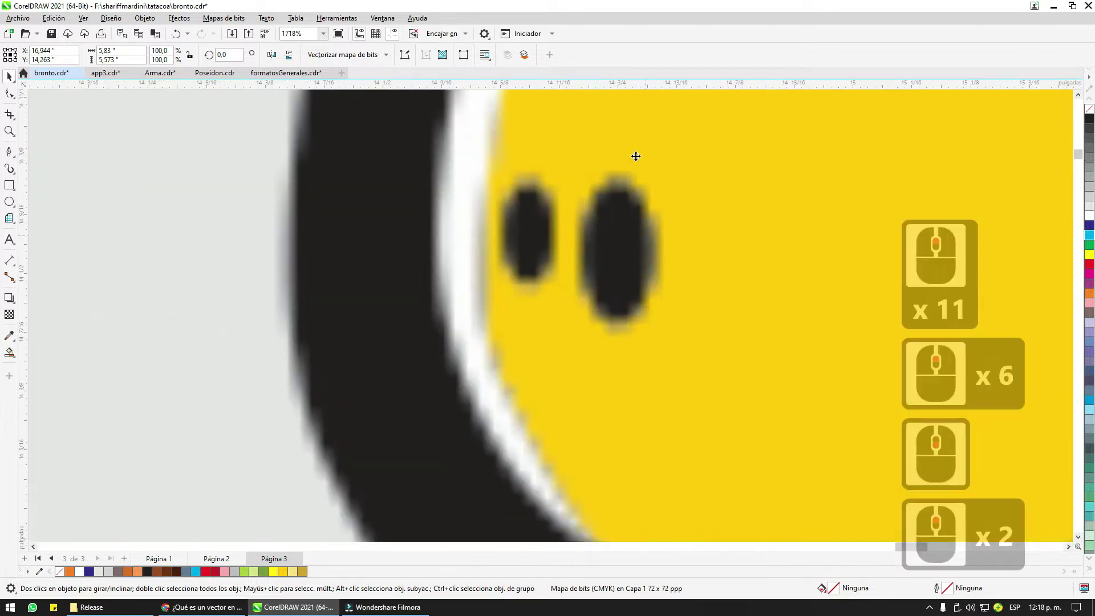
pyautogui.scroll(3)
pyautogui.scroll(-3)
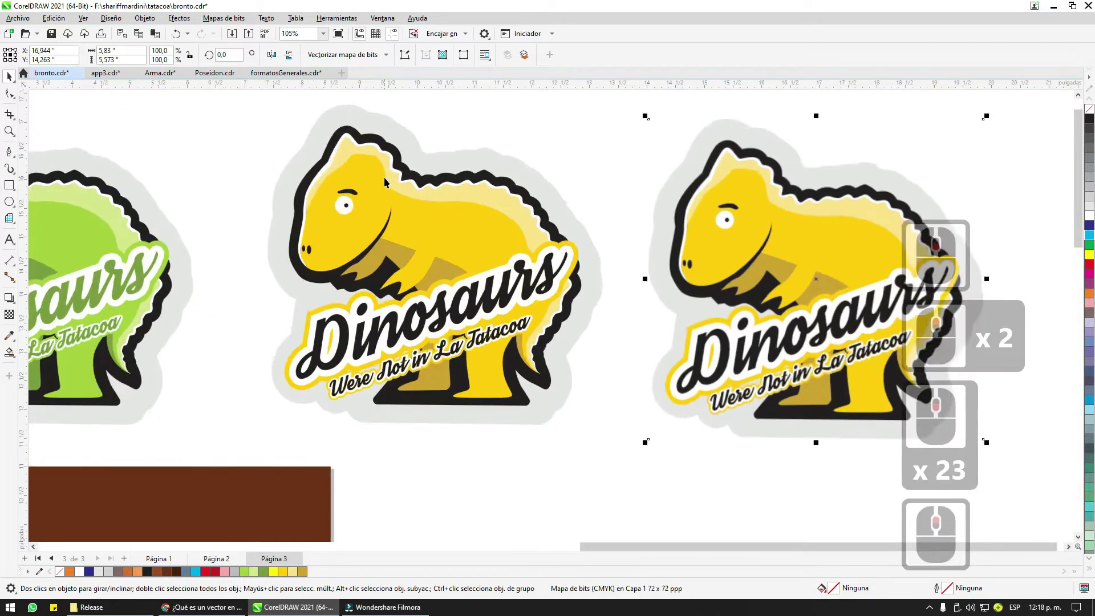
pyautogui.scroll(3)
pyautogui.scroll(3)
pyautogui.scroll(-3)
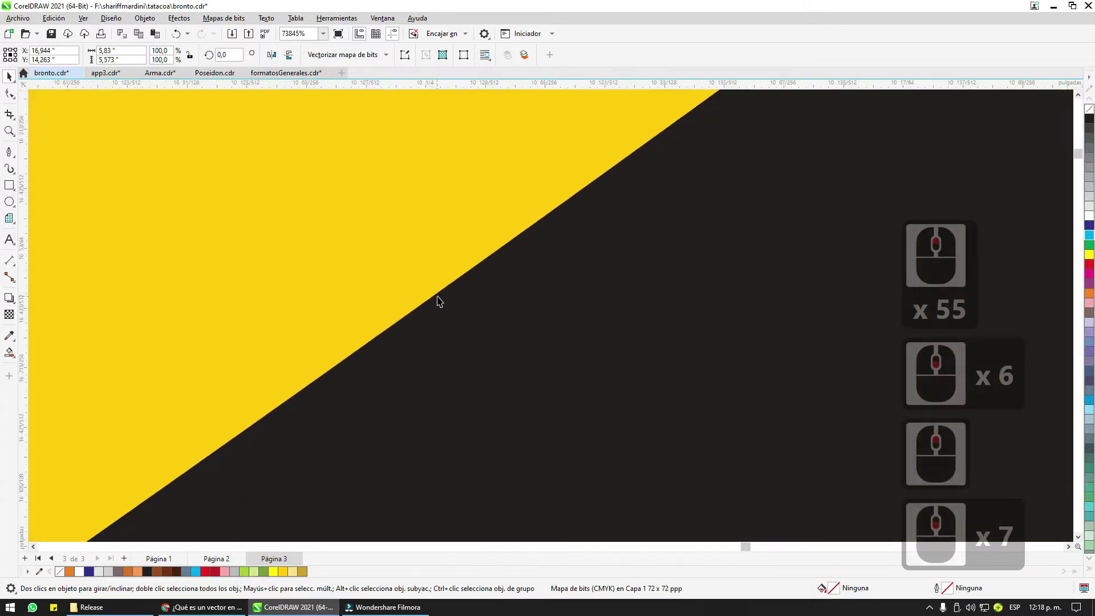
pyautogui.scroll(-3)
pyautogui.middleClick(273, 268)
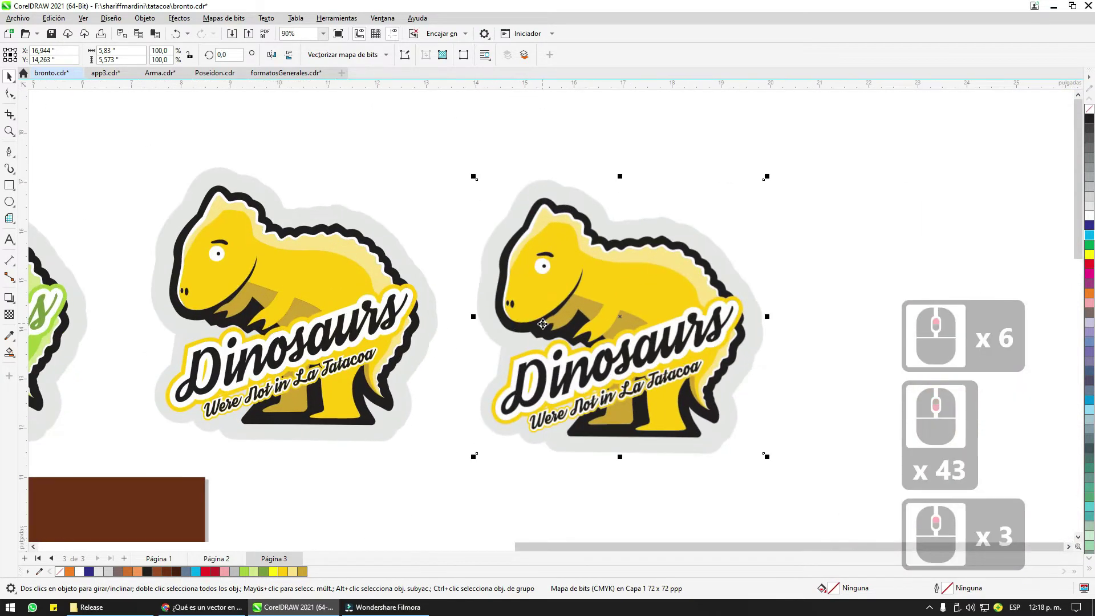
pyautogui.click(547, 315)
pyautogui.click(465, 205)
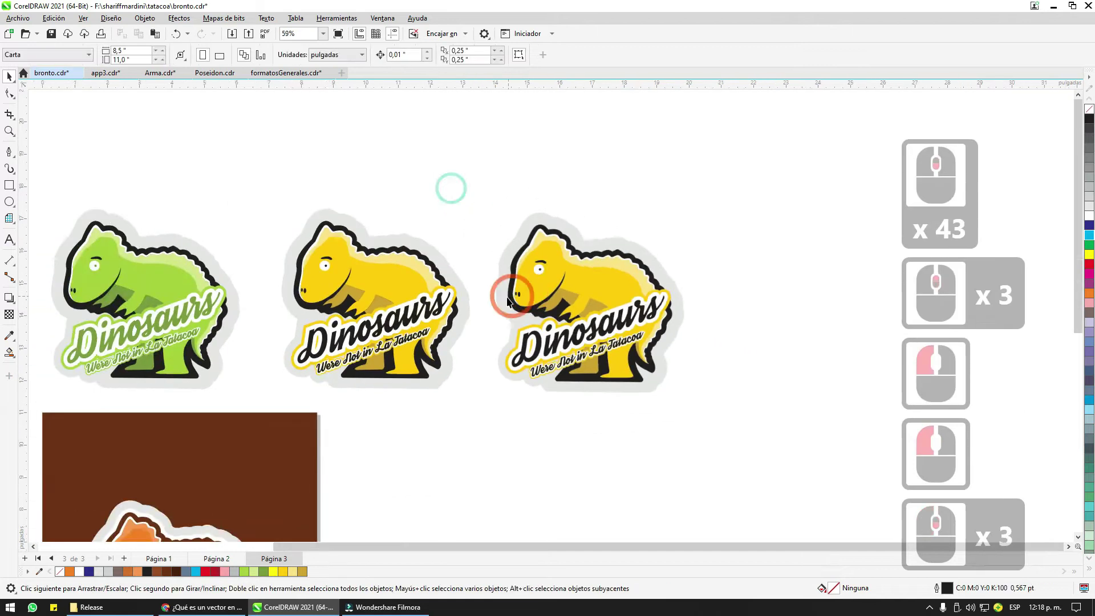
pyautogui.click(560, 295)
pyautogui.scroll(-3)
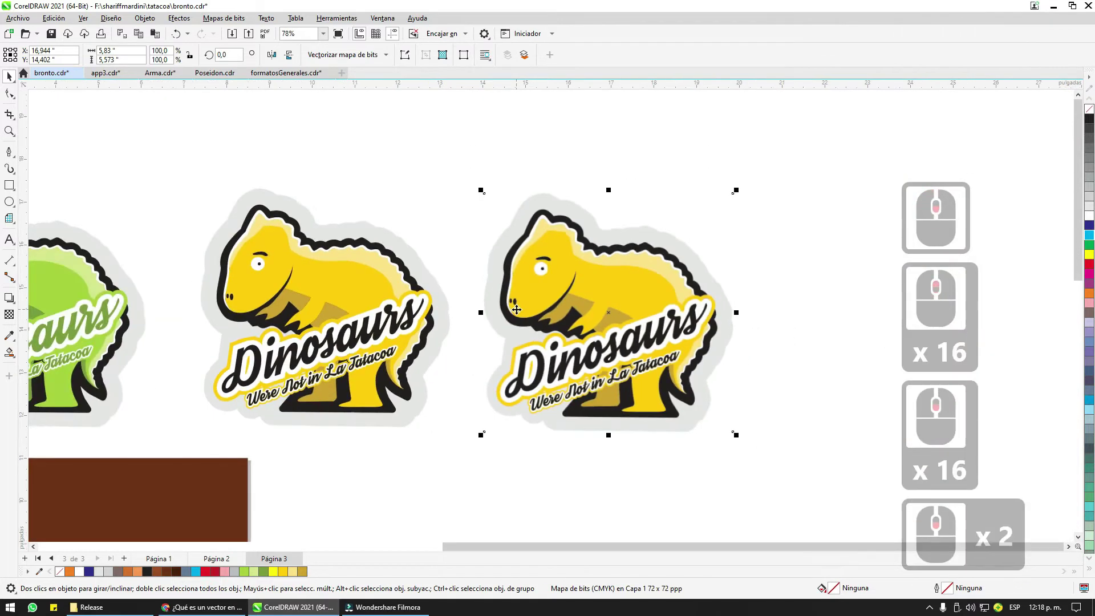
pyautogui.click(525, 304)
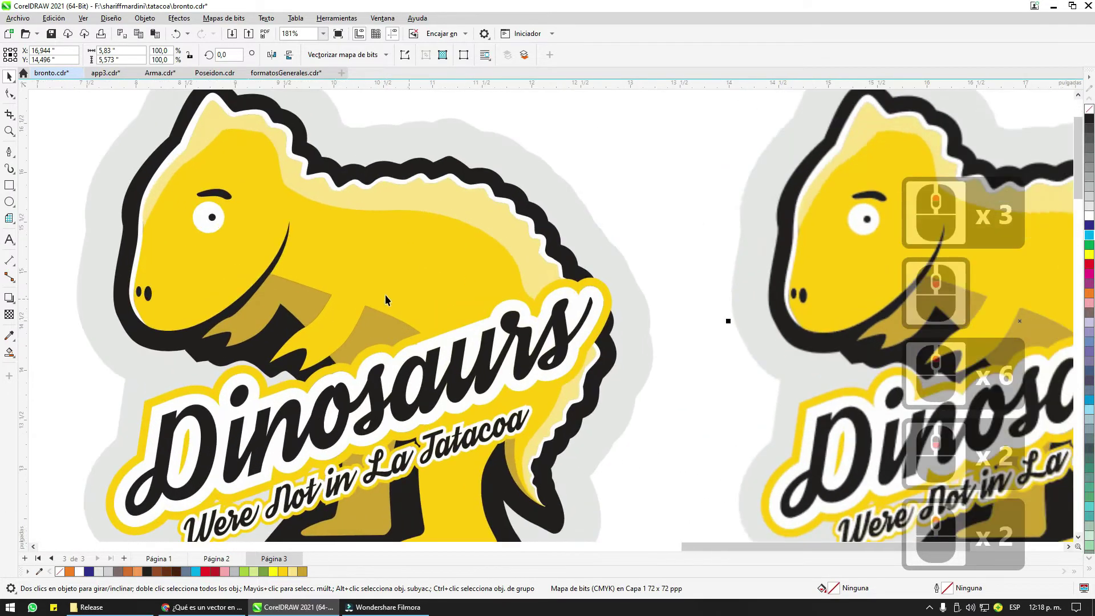
pyautogui.click(406, 277)
pyautogui.click(407, 170)
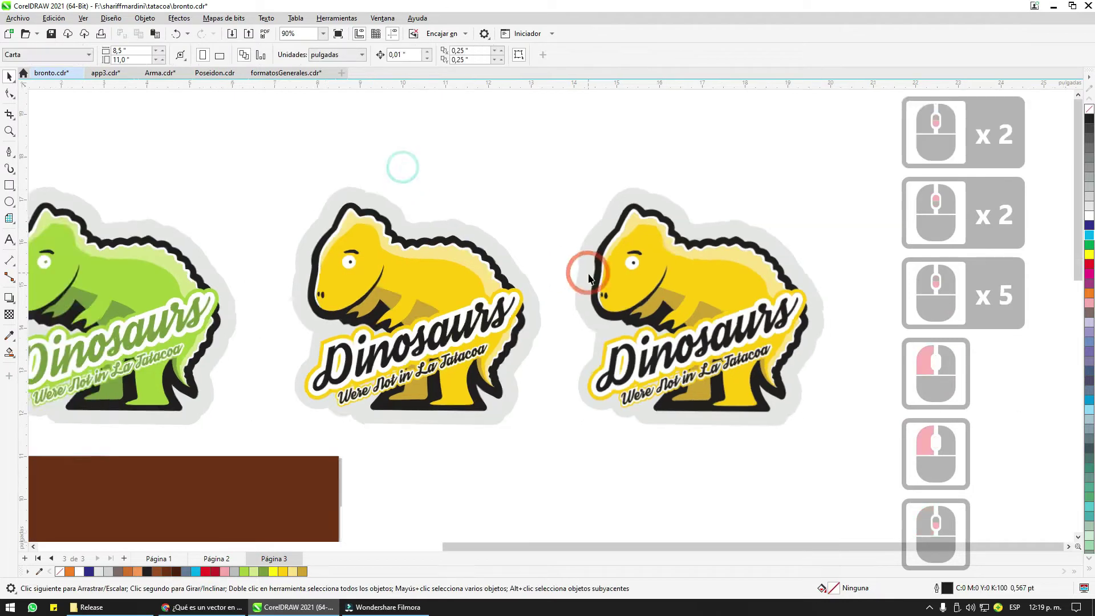
pyautogui.click(627, 277)
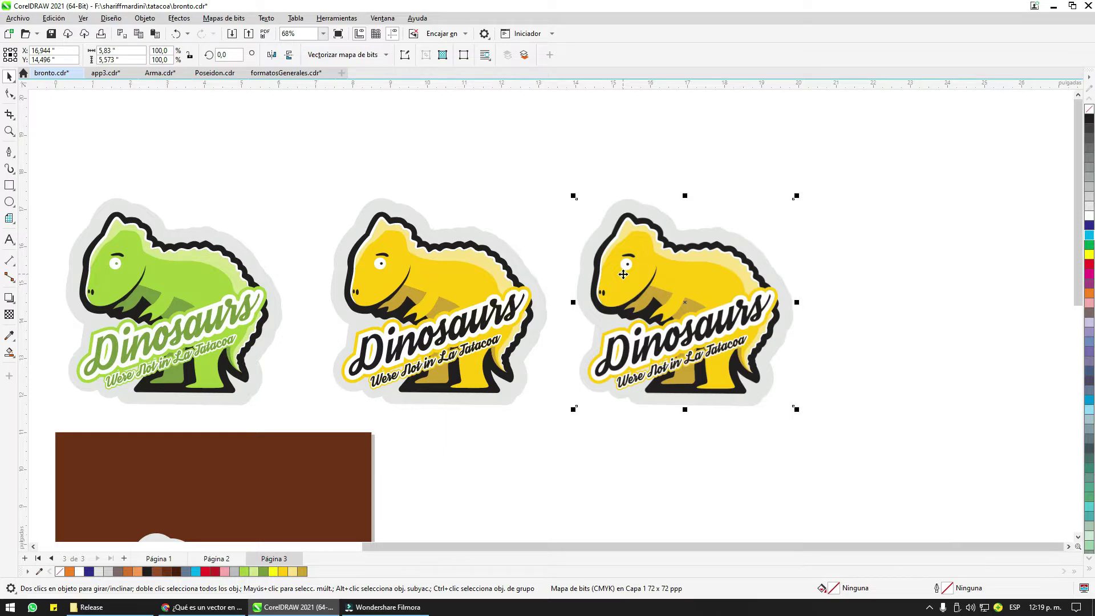
pyautogui.click(492, 193)
pyautogui.click(340, 264)
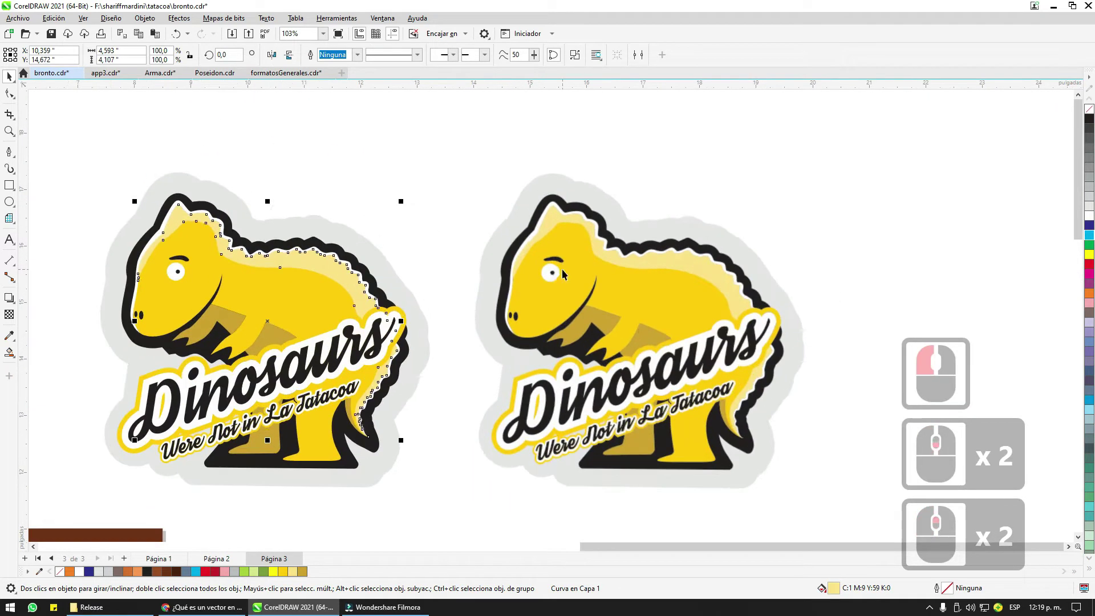
pyautogui.click(567, 269)
pyautogui.click(591, 289)
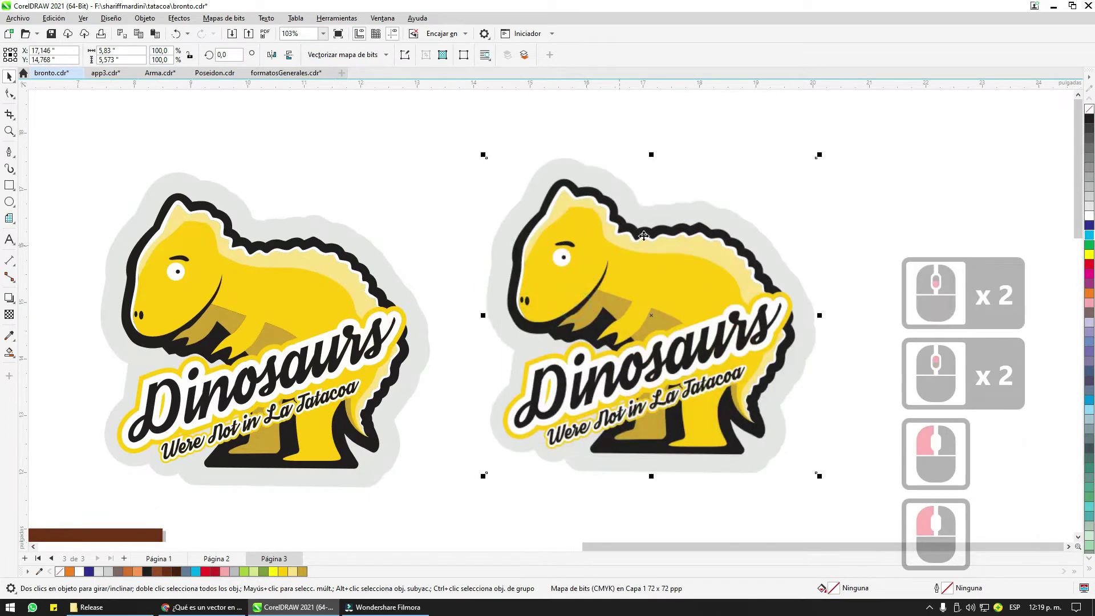
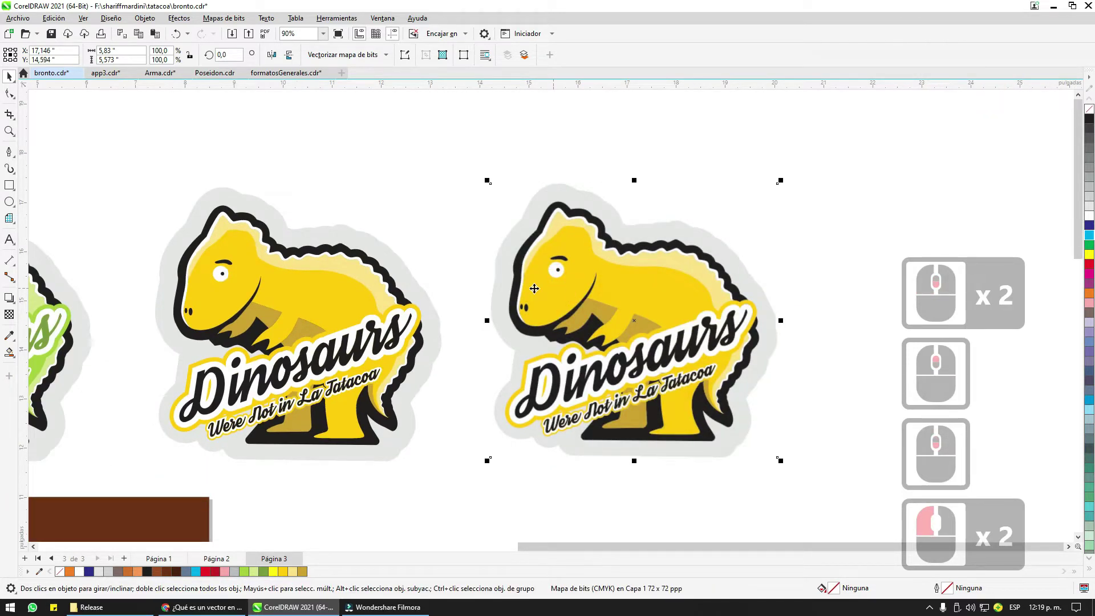
pyautogui.click(344, 278)
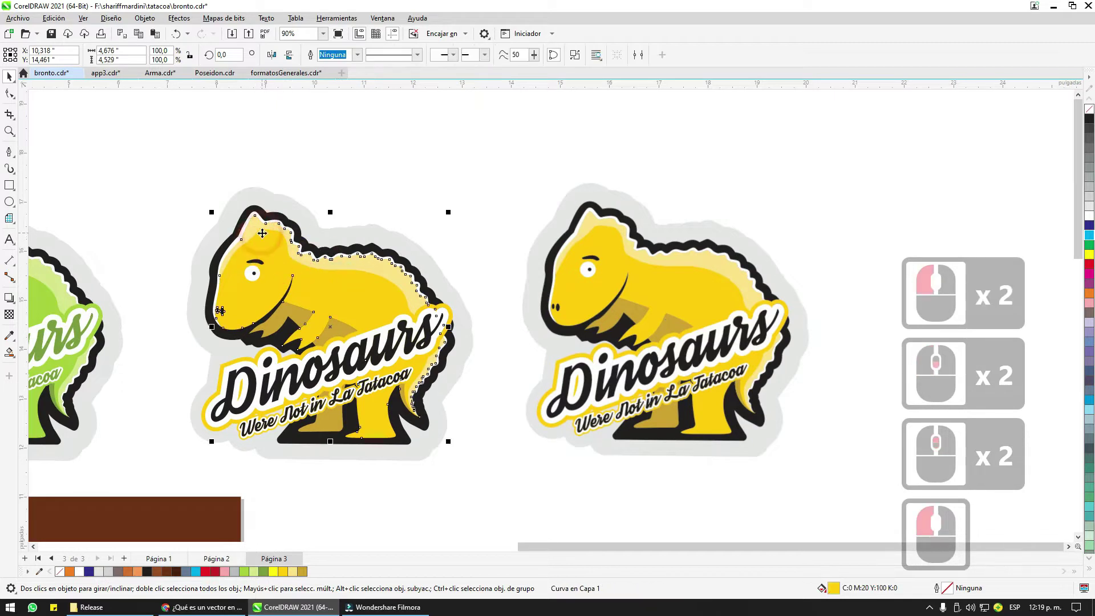
pyautogui.click(217, 169)
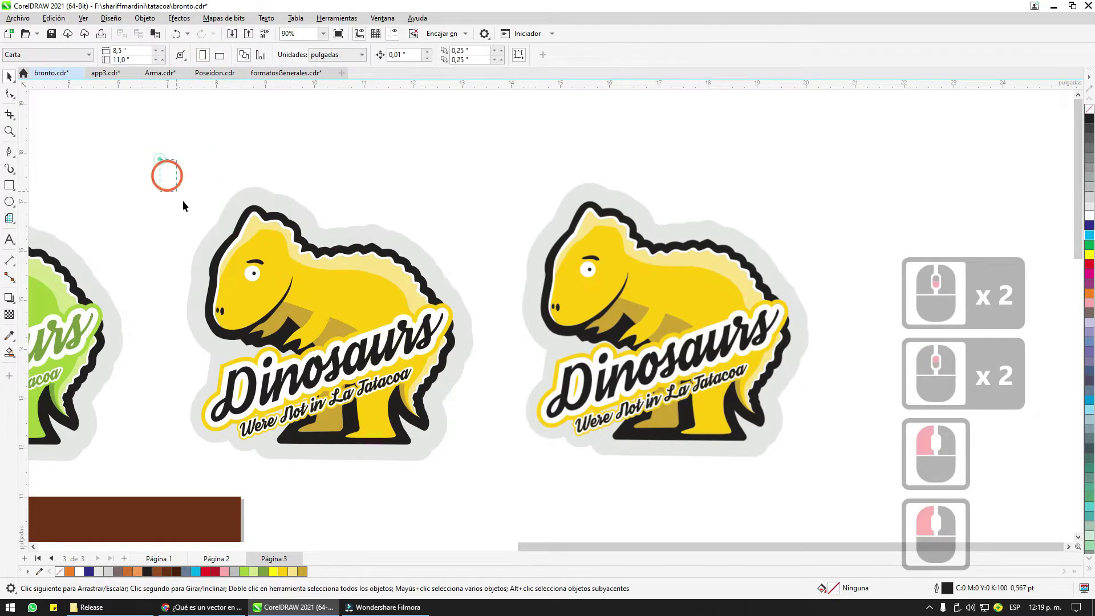
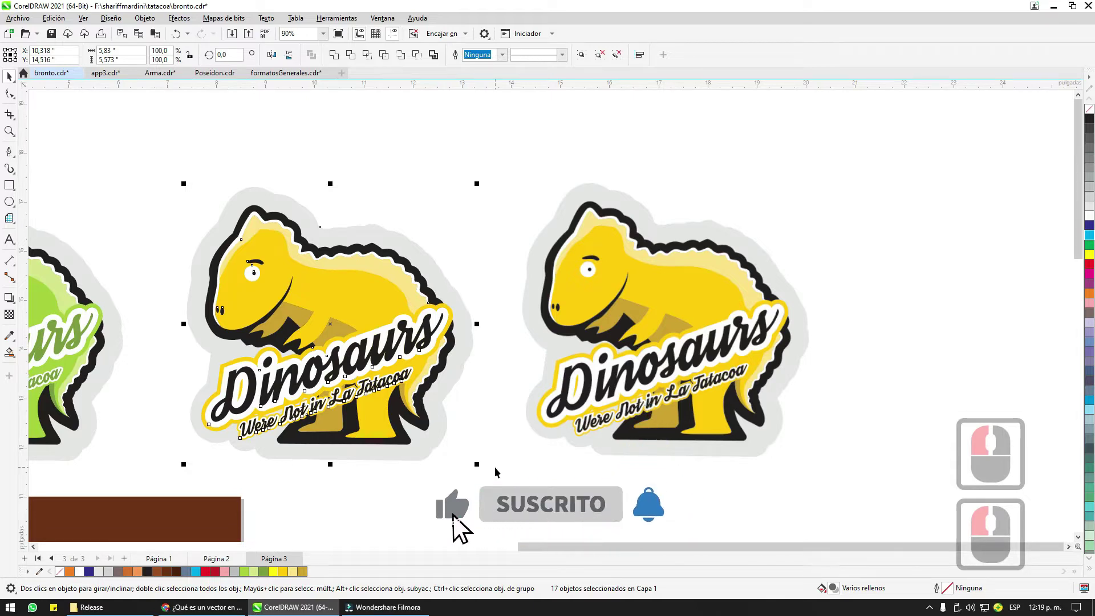
pyautogui.click(499, 470)
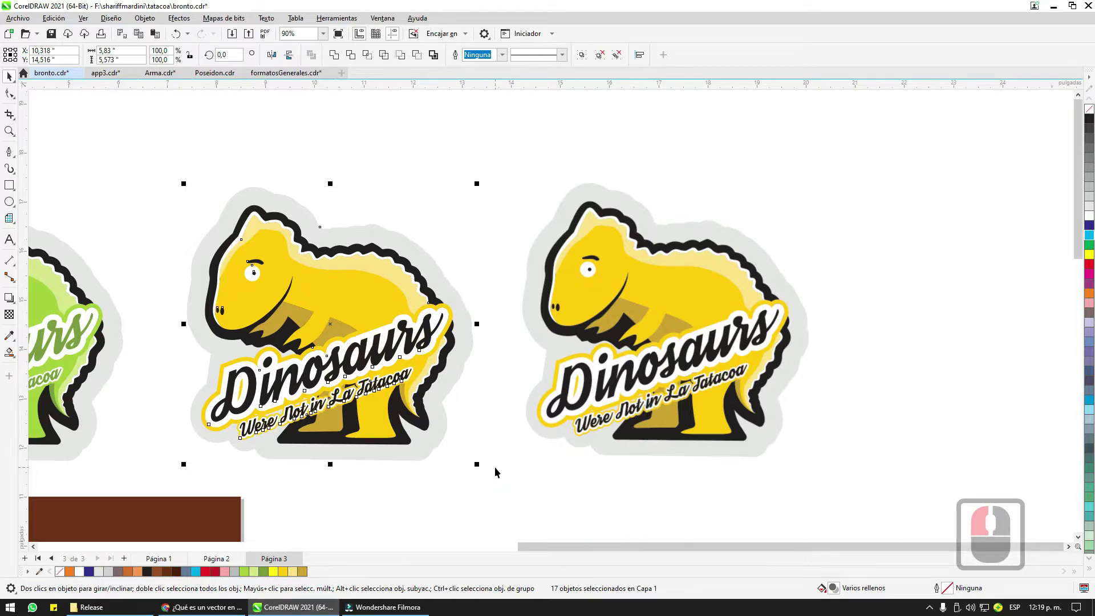
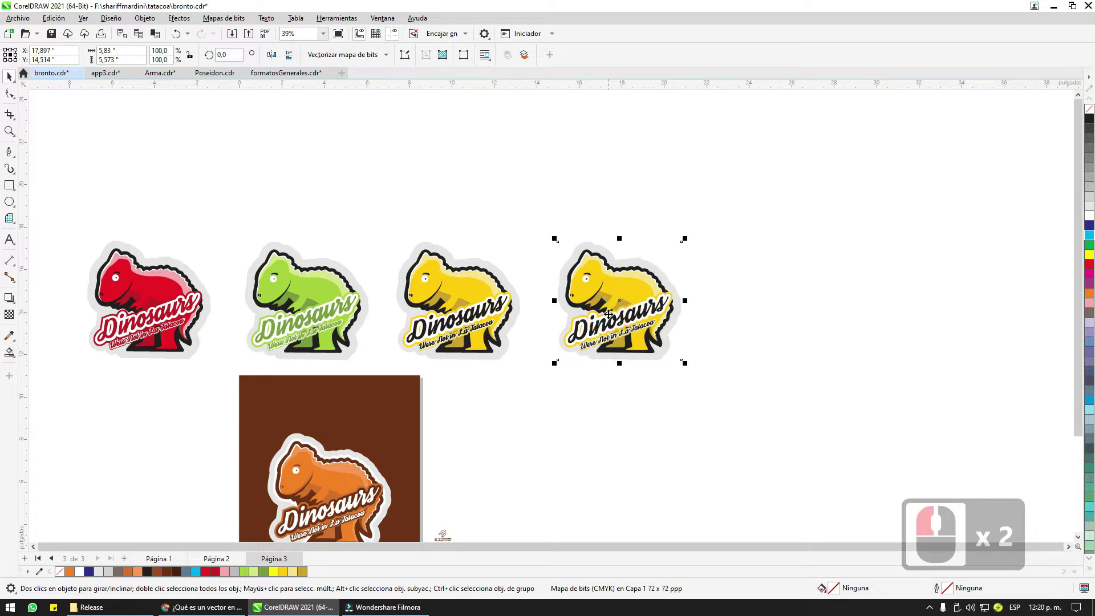
pyautogui.press('Delete')
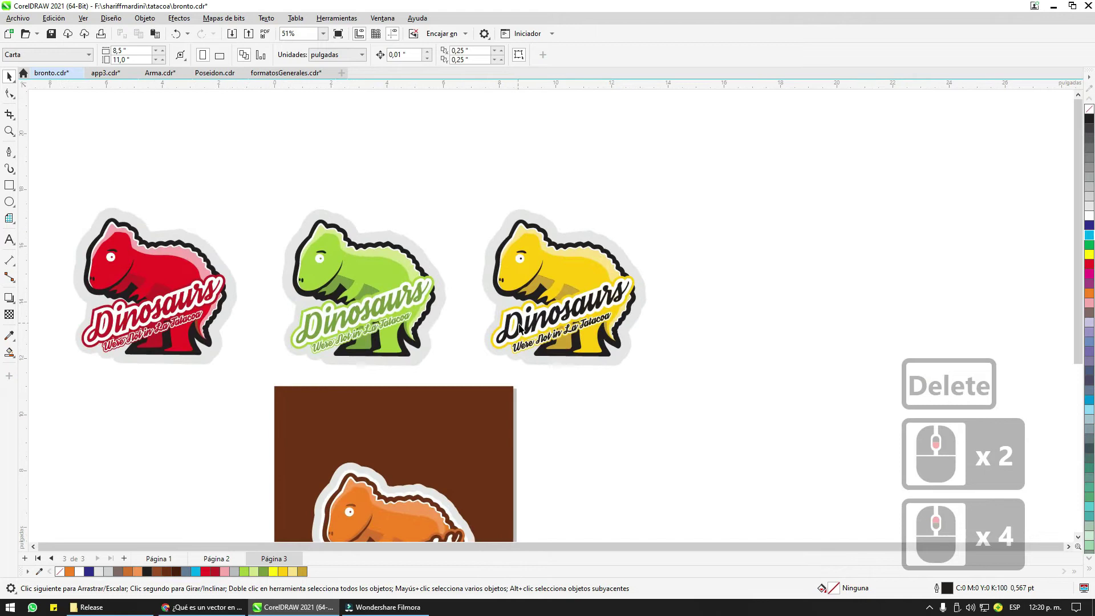
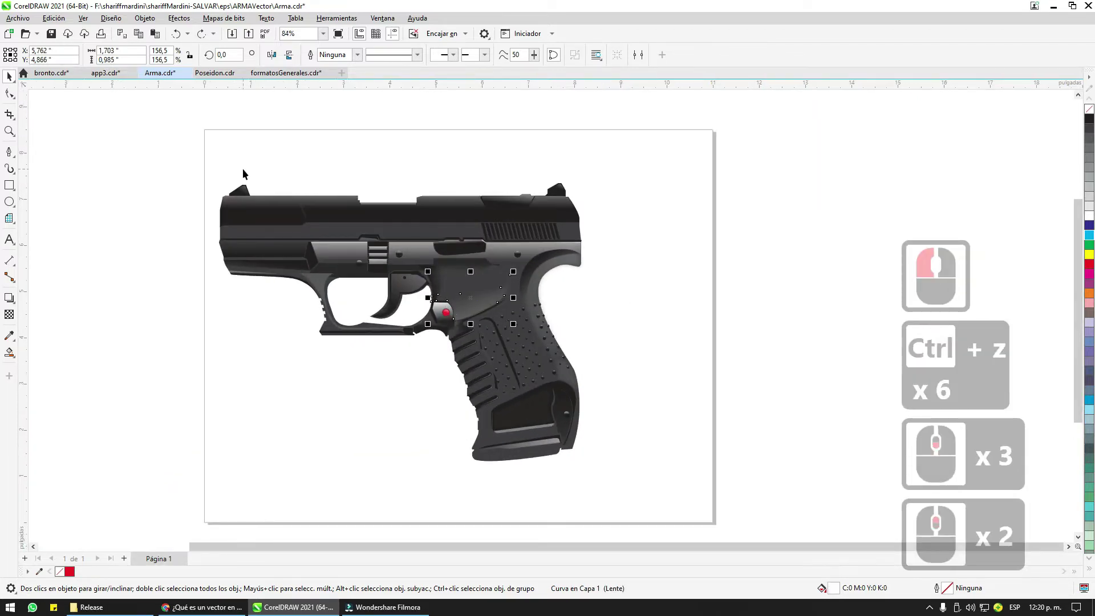
# Step: Select every object of the pistol illustration in Arma.cdr
pyautogui.press('ctrl+z')
pyautogui.press('ctrl+z')
pyautogui.click(246, 173)
pyautogui.click(691, 503)
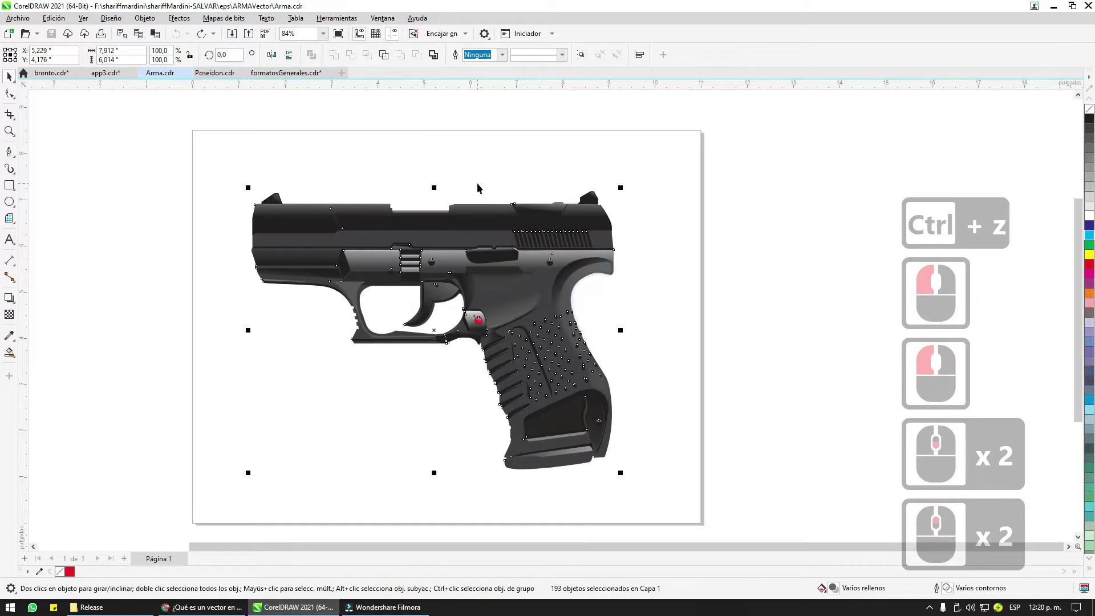
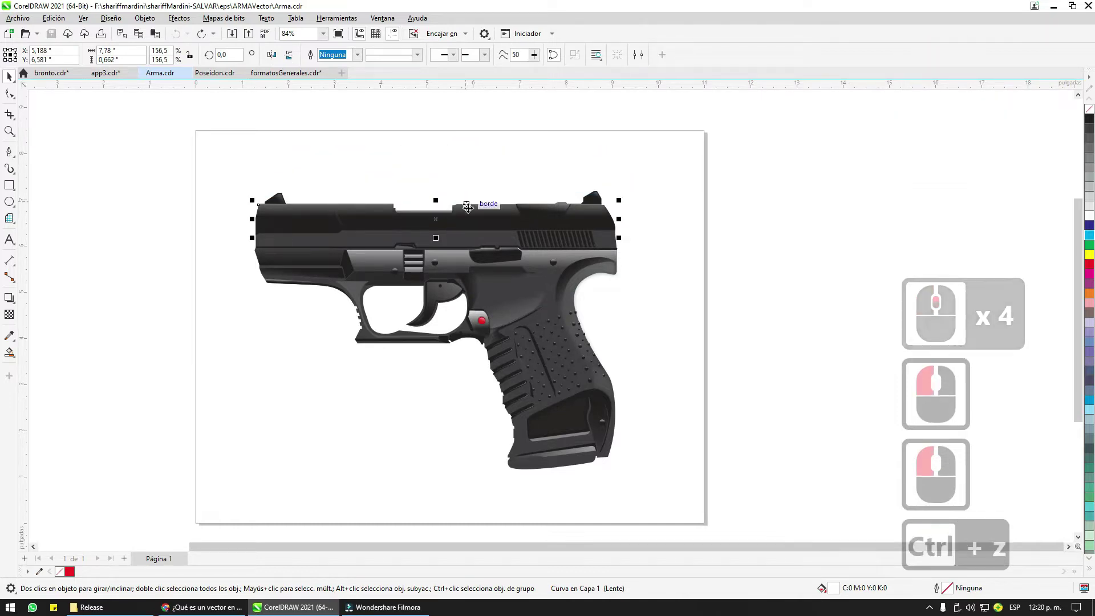
# Step: Select the top slide and the whole 193-object pistol, then clear the selection
pyautogui.click(463, 192)
pyautogui.scroll(-3)
pyautogui.click(231, 145)
pyautogui.click(677, 488)
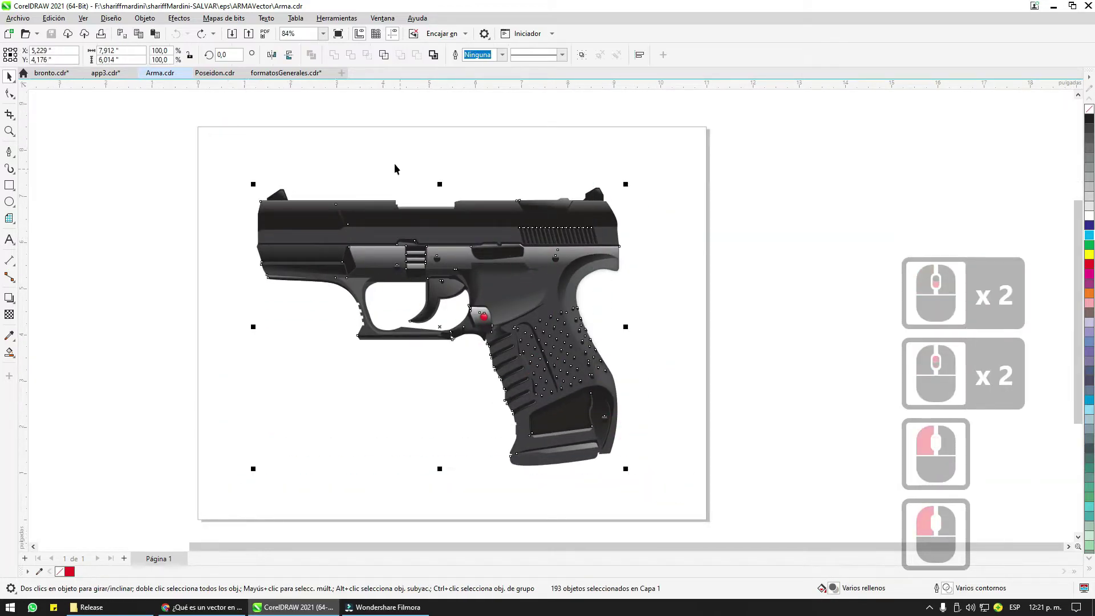
pyautogui.click(399, 167)
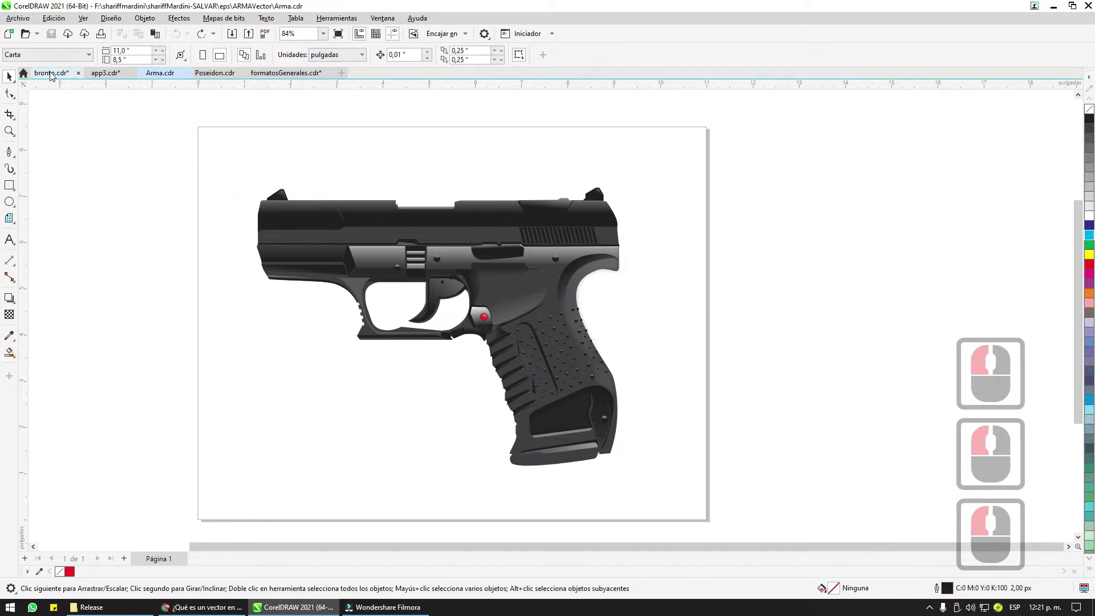
# Step: Browse the dinosaur, app3 and Poseidon RINOWEAR documents in turn
pyautogui.click(53, 72)
pyautogui.scroll(-3)
pyautogui.scroll(-3)
pyautogui.scroll(3)
pyautogui.scroll(-3)
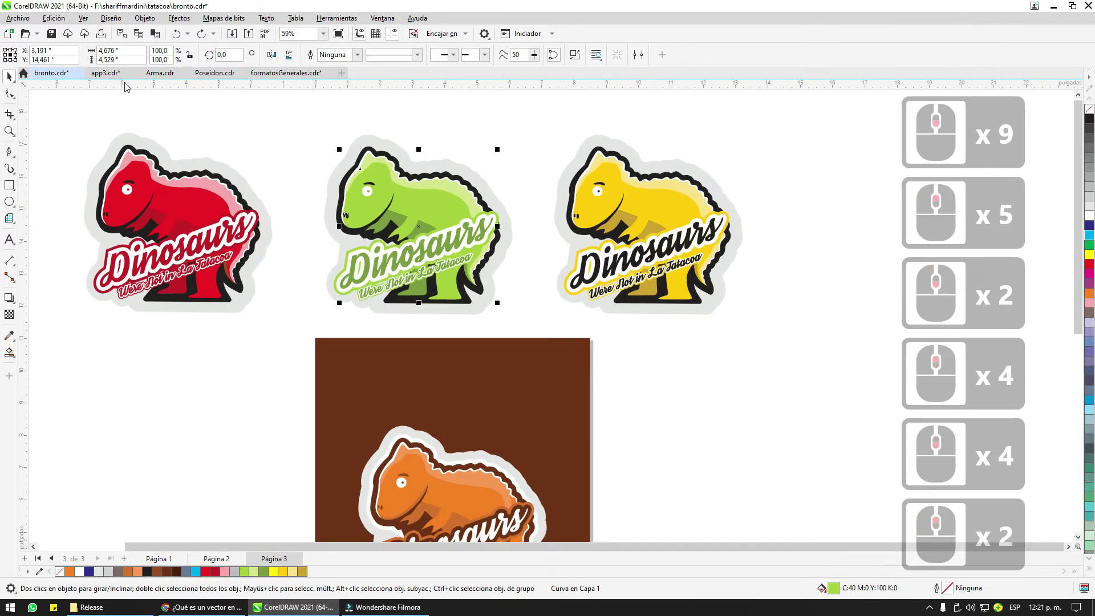
pyautogui.click(122, 78)
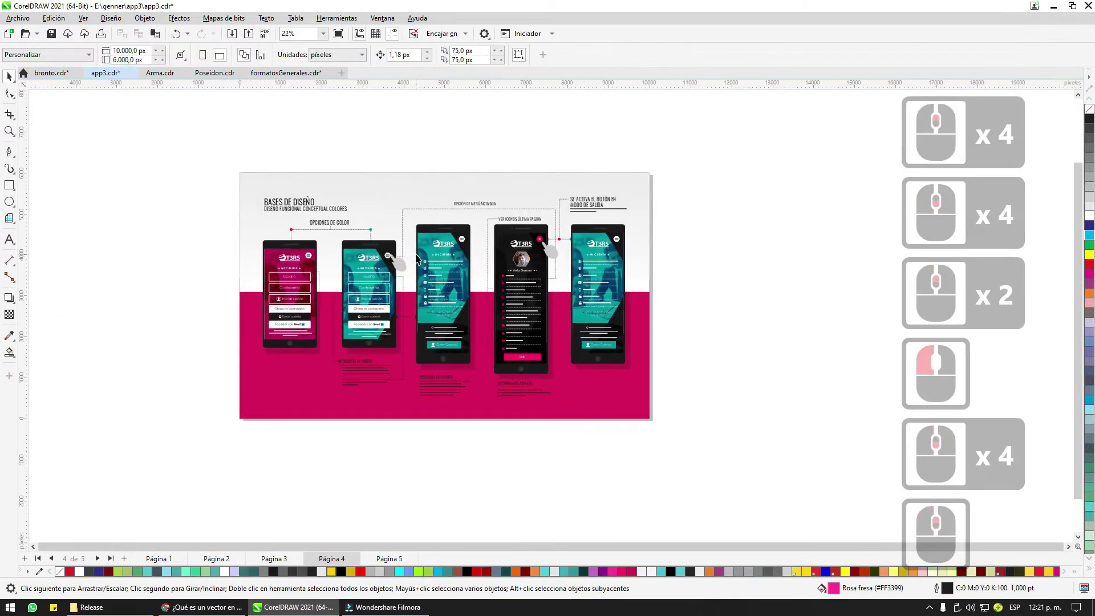
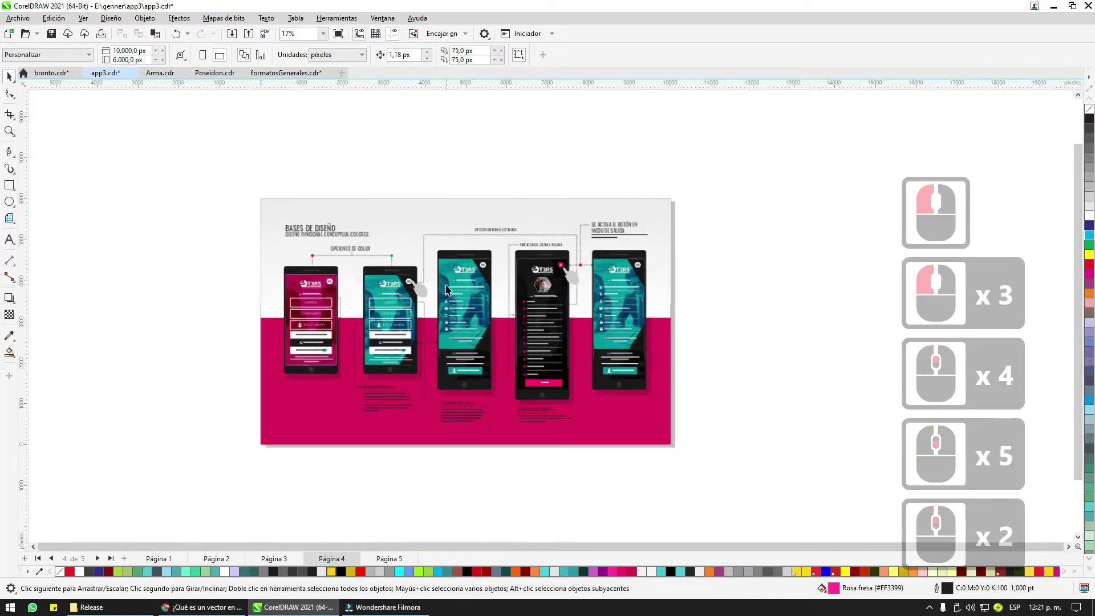
pyautogui.click(213, 74)
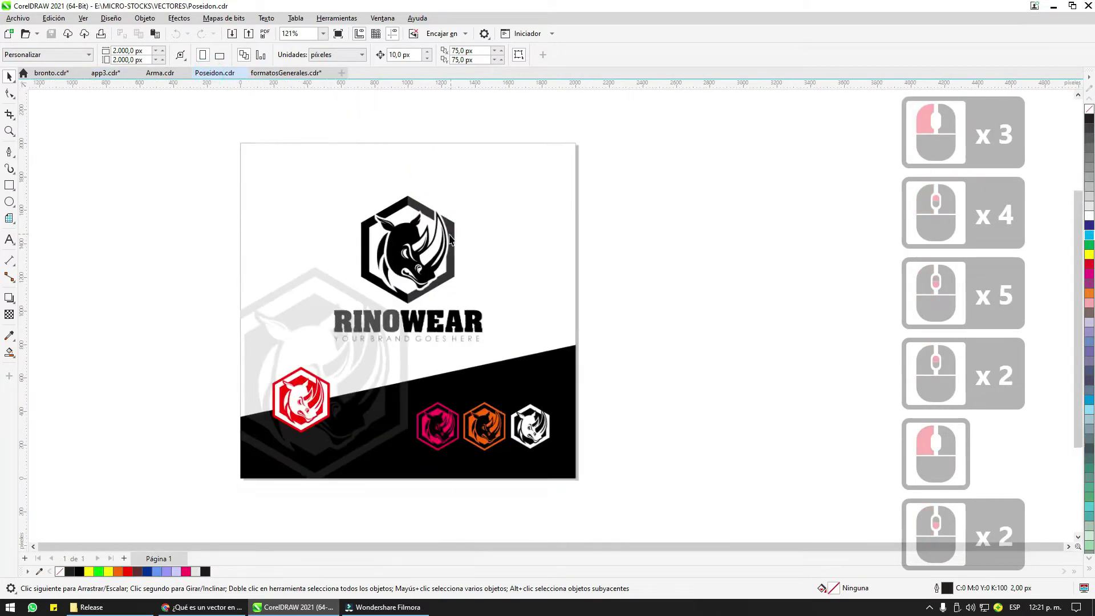
# Step: Page through the vector logo designs in formatosGenerales.cdr
pyautogui.click(299, 76)
pyautogui.click(154, 552)
pyautogui.click(245, 555)
pyautogui.click(280, 557)
pyautogui.click(340, 565)
pyautogui.click(398, 559)
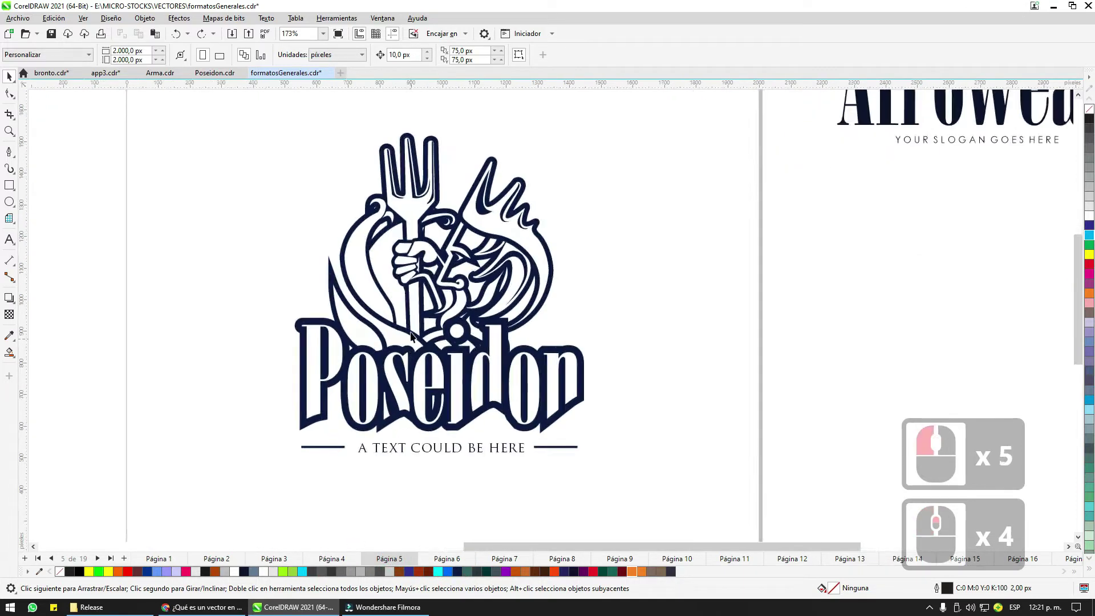
pyautogui.click(445, 552)
pyautogui.click(513, 558)
pyautogui.click(570, 558)
pyautogui.click(626, 558)
pyautogui.click(686, 559)
pyautogui.click(725, 559)
pyautogui.click(802, 561)
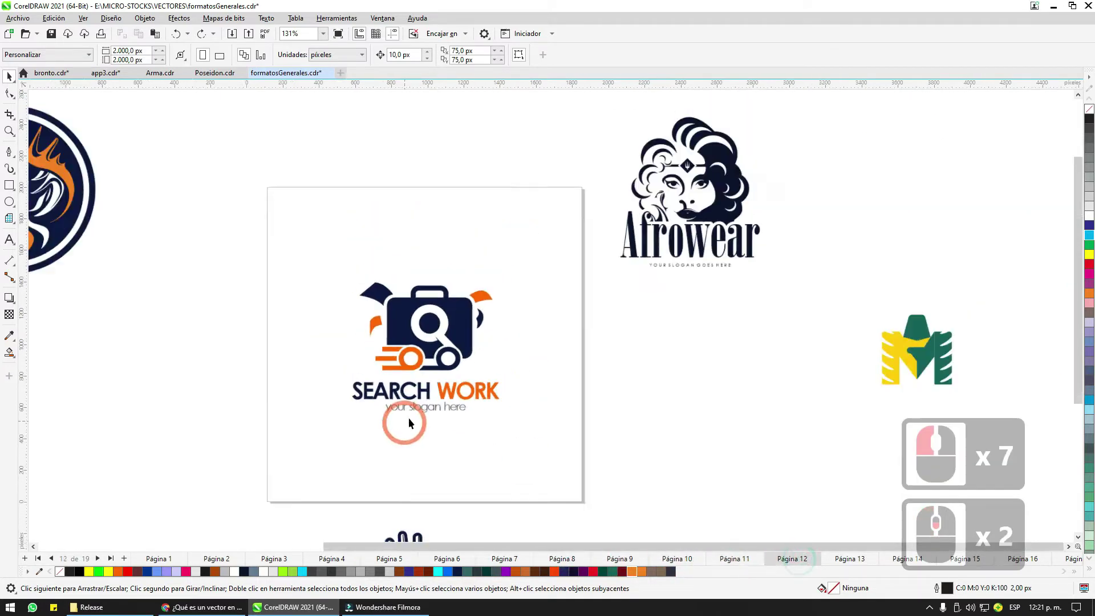
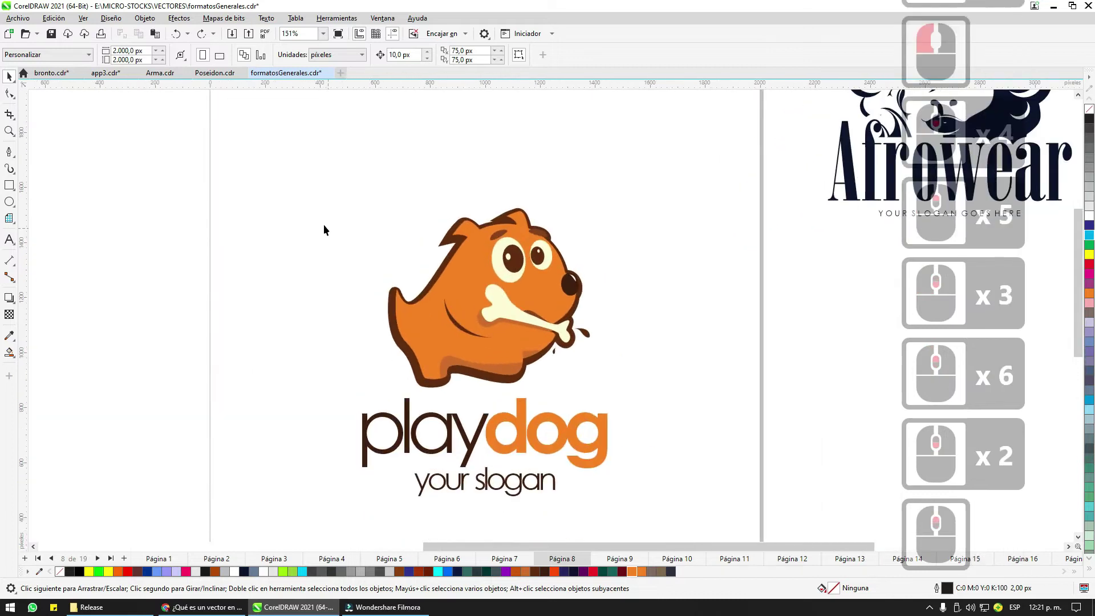
# Step: Return to bronto.cdr and start a new document from File > New
pyautogui.click(58, 73)
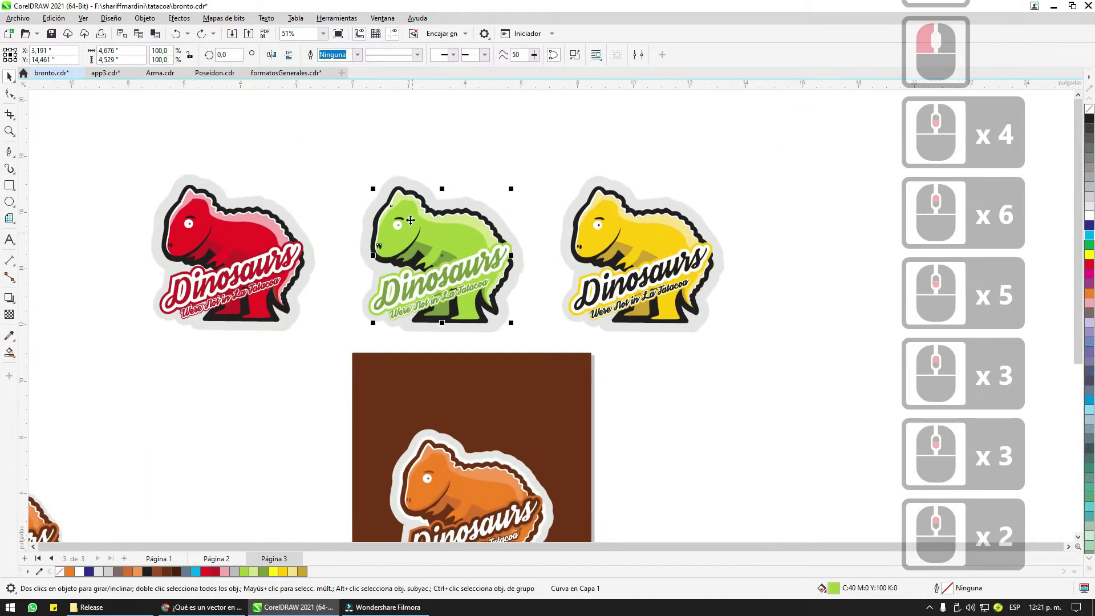
pyautogui.click(373, 158)
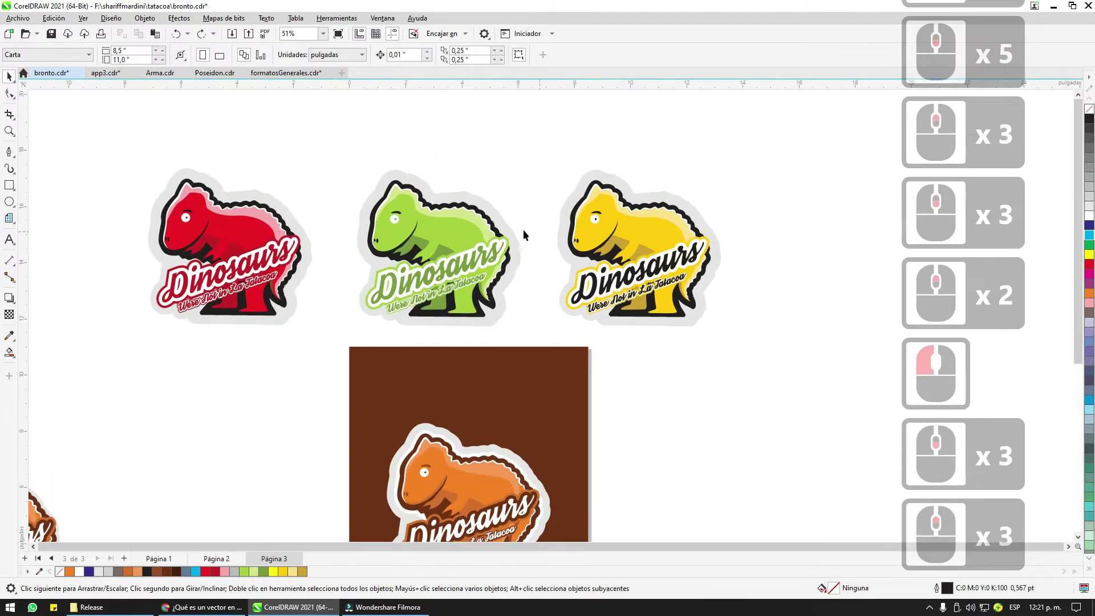
pyautogui.click(531, 151)
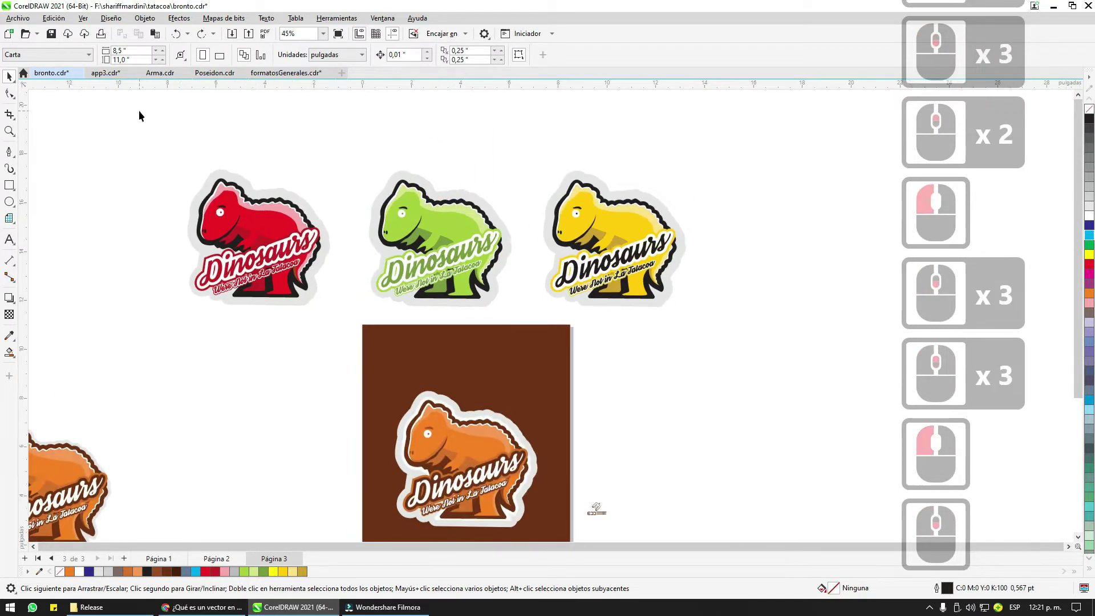
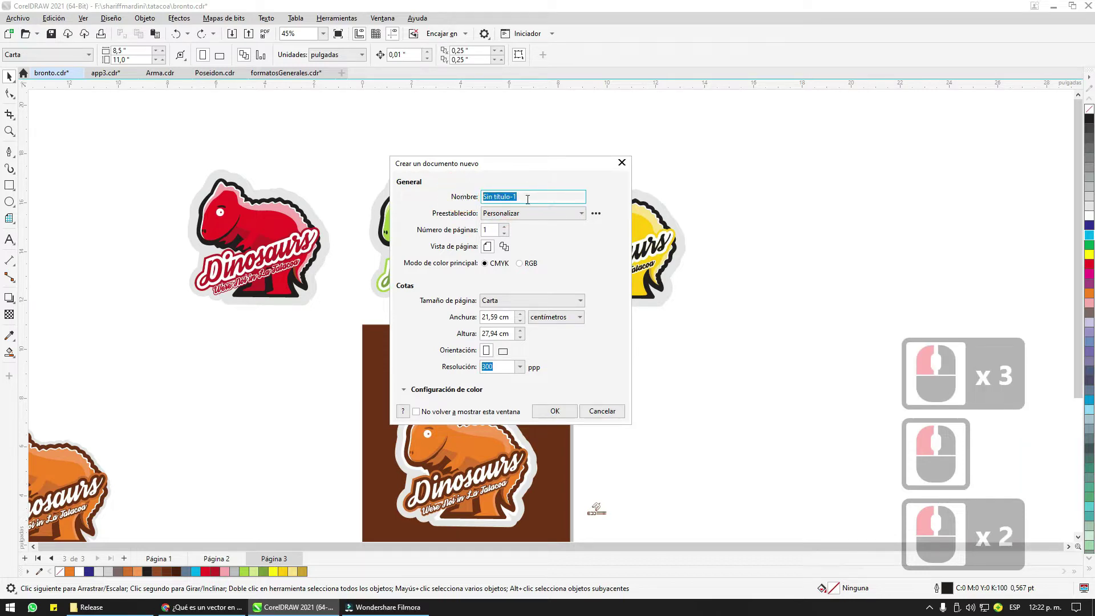
# Step: Keep the custom preset and reapply the Carta page size of 8.5 by 11 inches
pyautogui.click(516, 216)
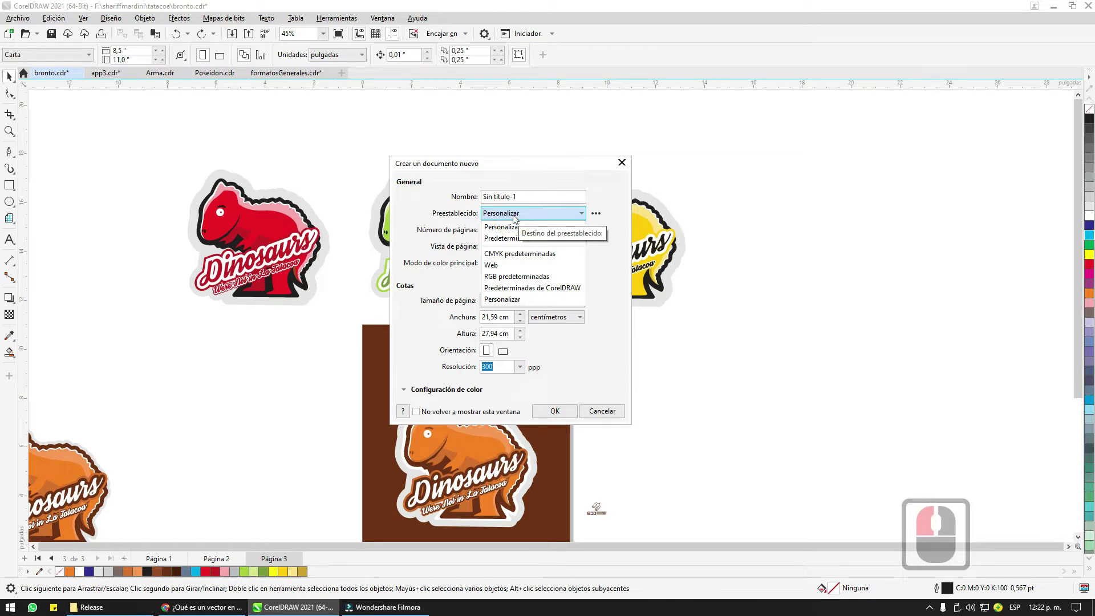
pyautogui.click(537, 234)
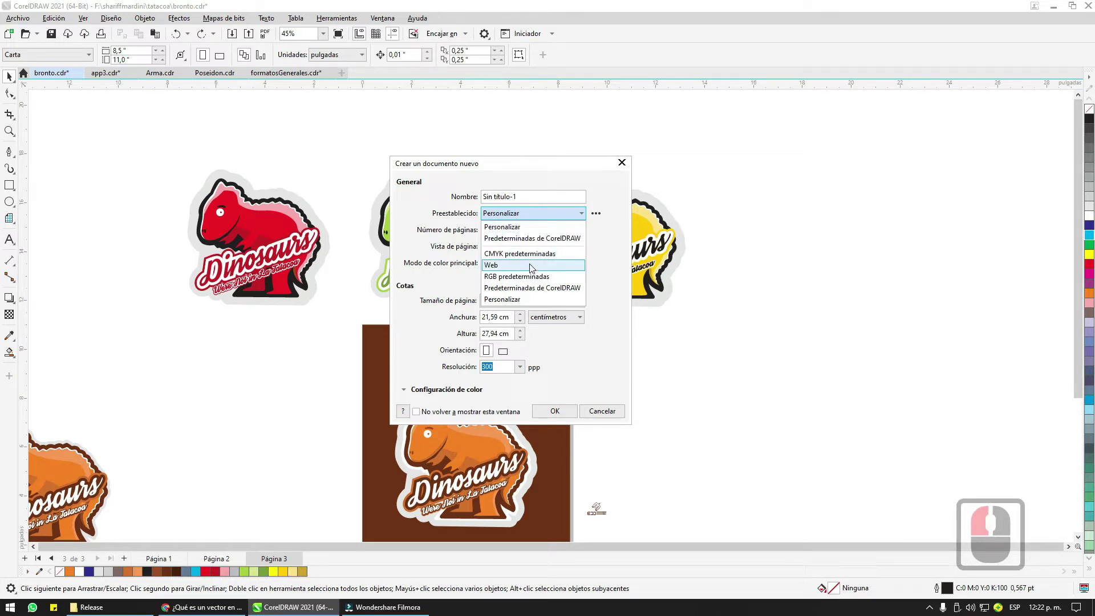
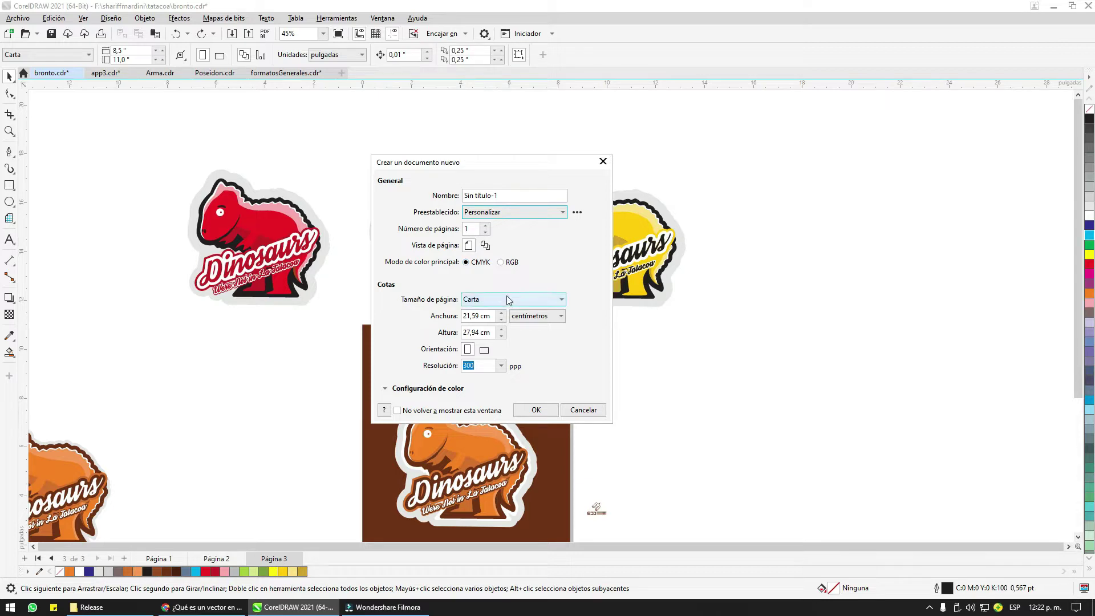
pyautogui.click(513, 297)
pyautogui.click(504, 324)
pyautogui.click(503, 300)
pyautogui.click(500, 314)
pyautogui.click(499, 301)
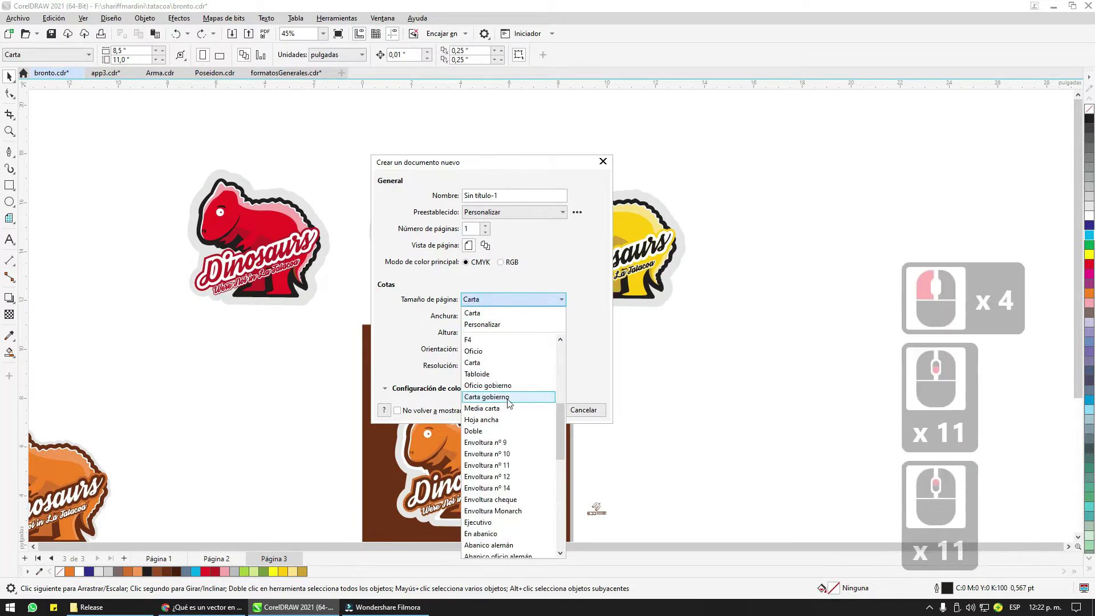
pyautogui.click(501, 314)
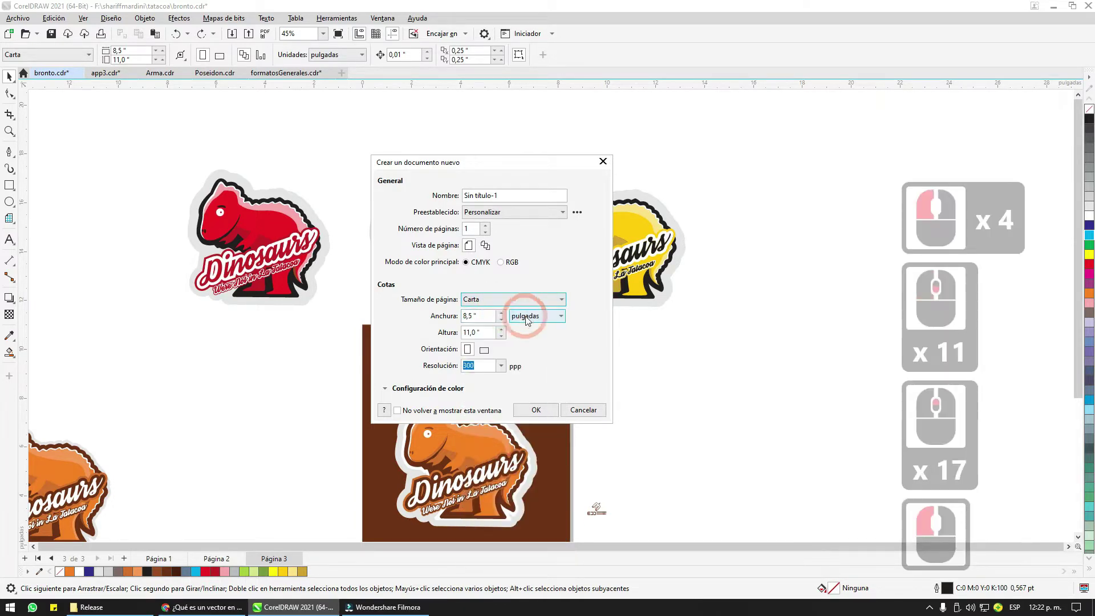
# Step: Switch the page units to centimetres, giving 21,59 by 27,94 cm
pyautogui.click(506, 297)
pyautogui.click(505, 297)
pyautogui.click(534, 319)
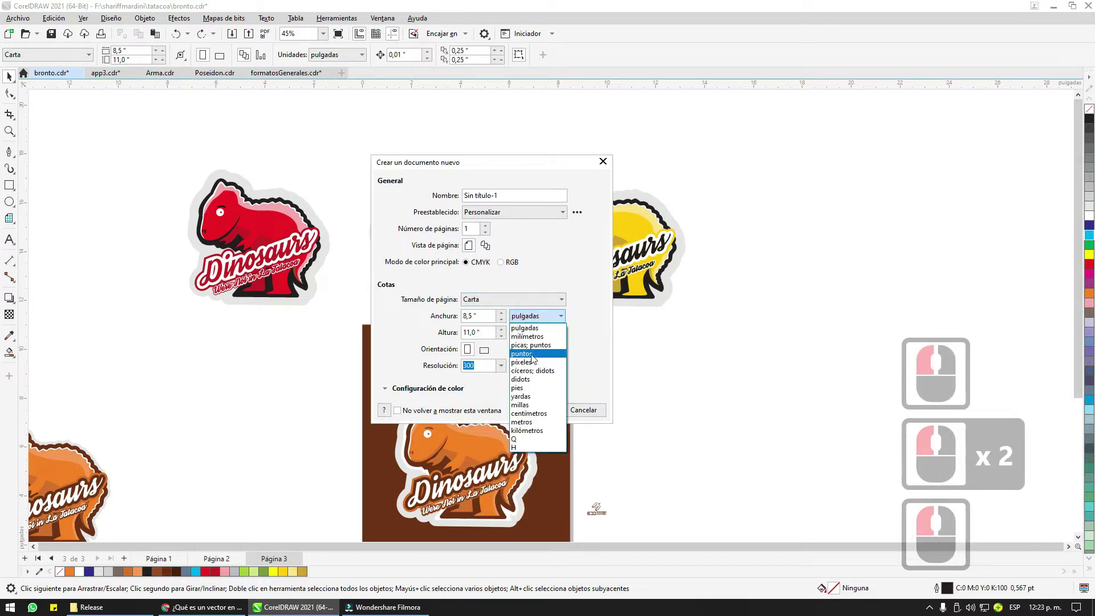
pyautogui.click(538, 316)
pyautogui.click(538, 317)
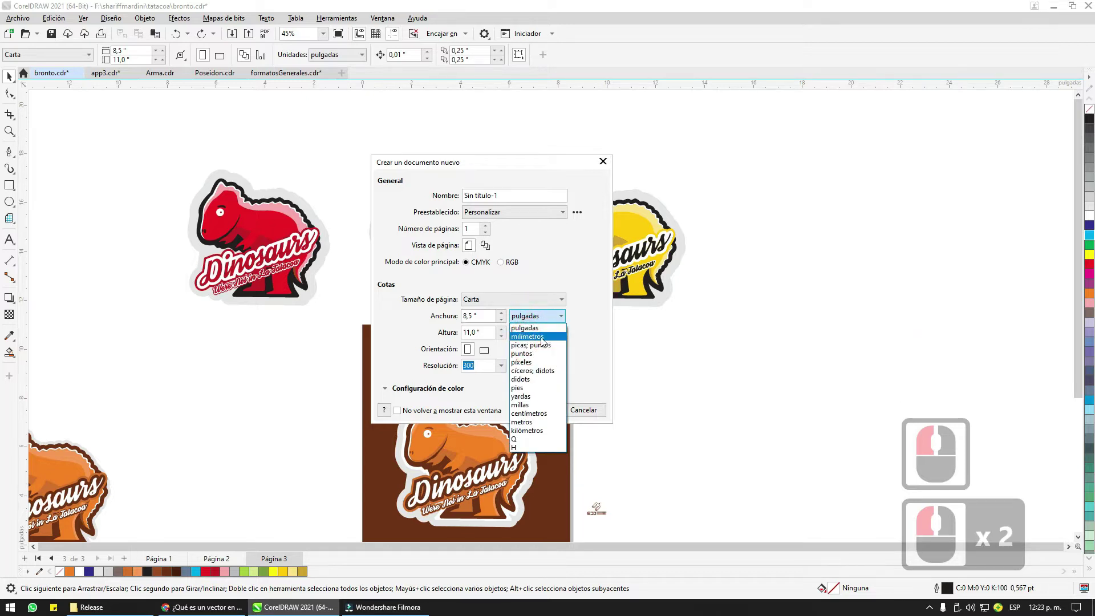
pyautogui.click(540, 410)
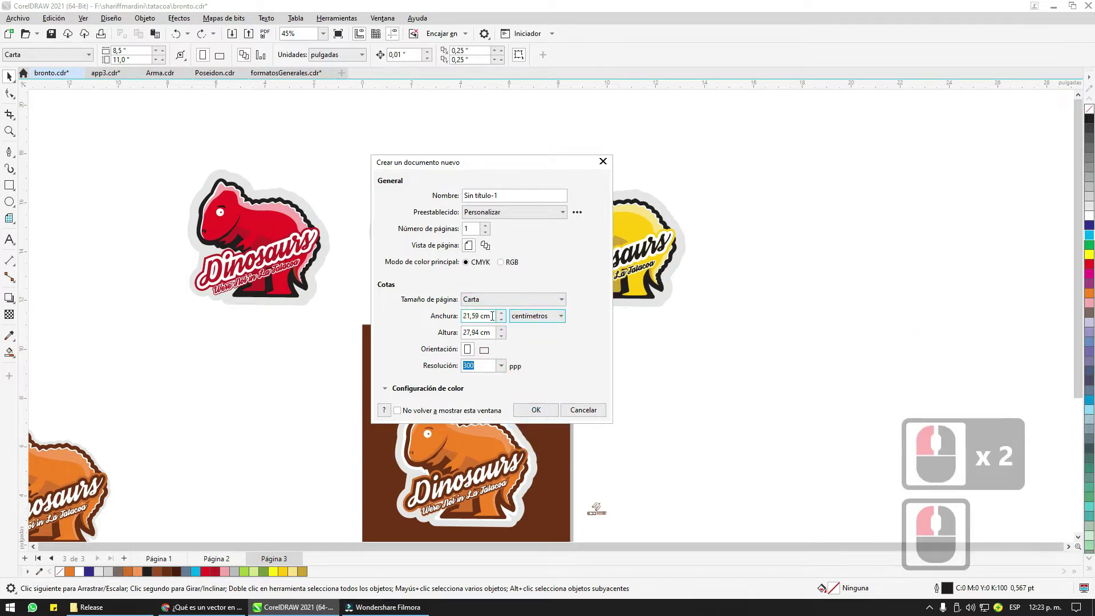
# Step: Set the new document to a custom 15 cm by 15 cm page
pyautogui.click(456, 308)
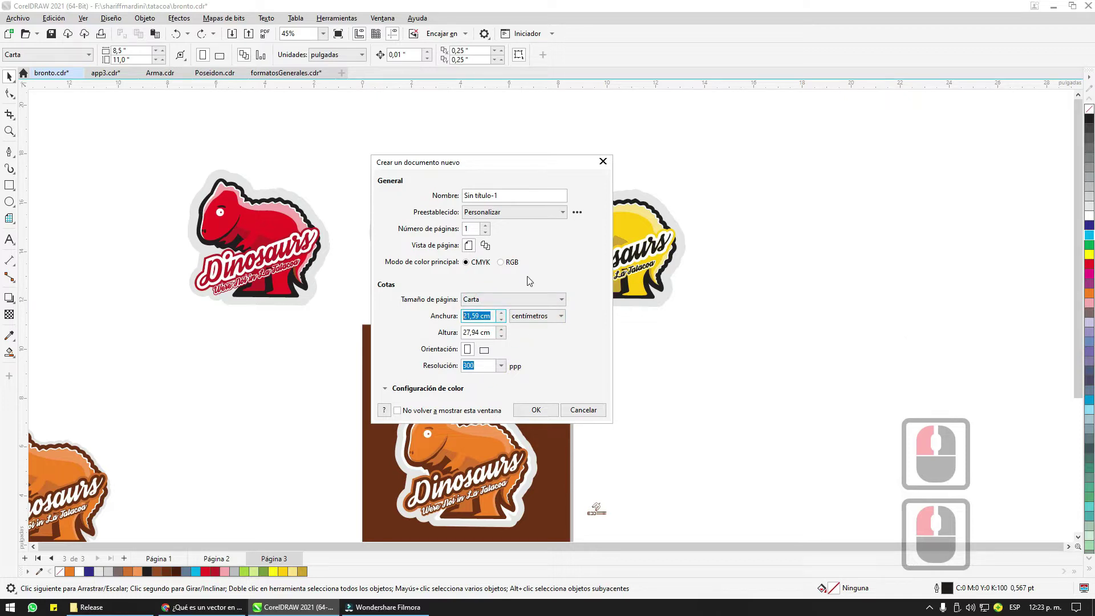
pyautogui.write('15')
pyautogui.press('Tab')
pyautogui.write('15Tab15')
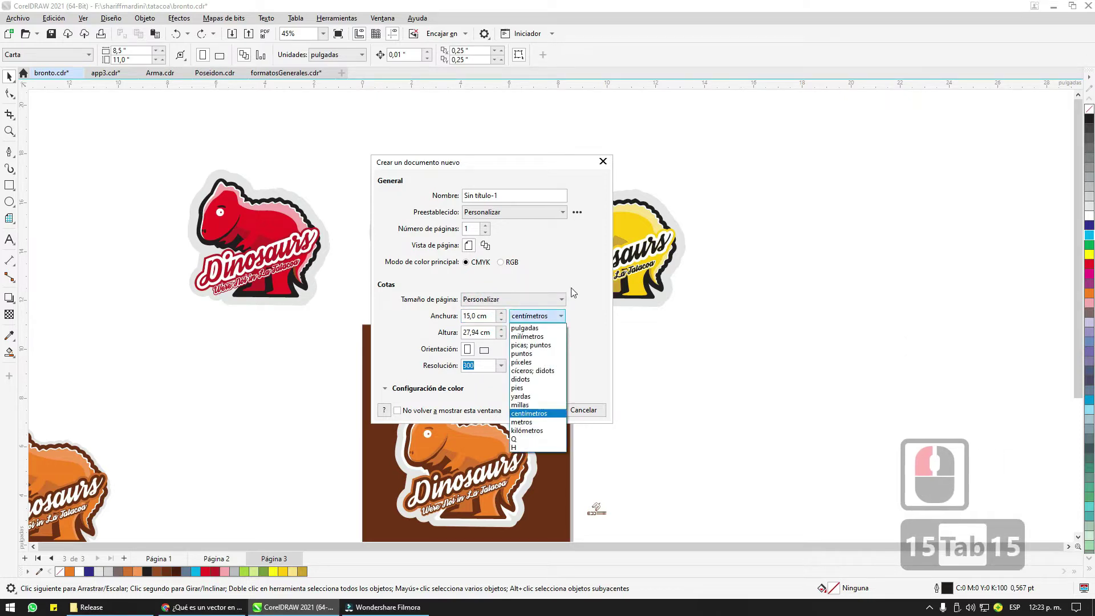
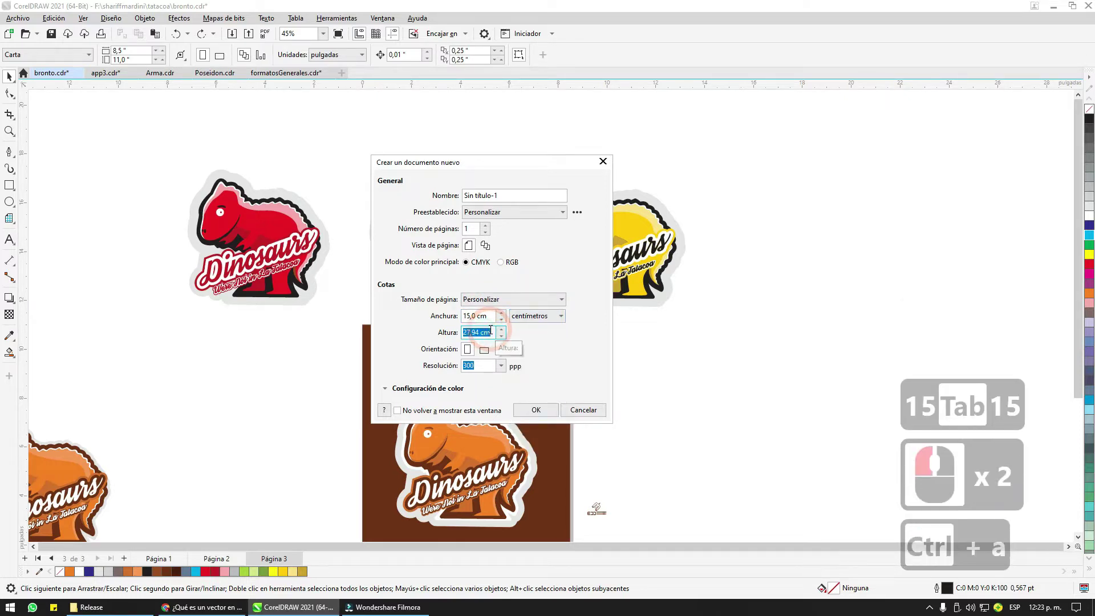
pyautogui.write('5')
pyautogui.click(551, 343)
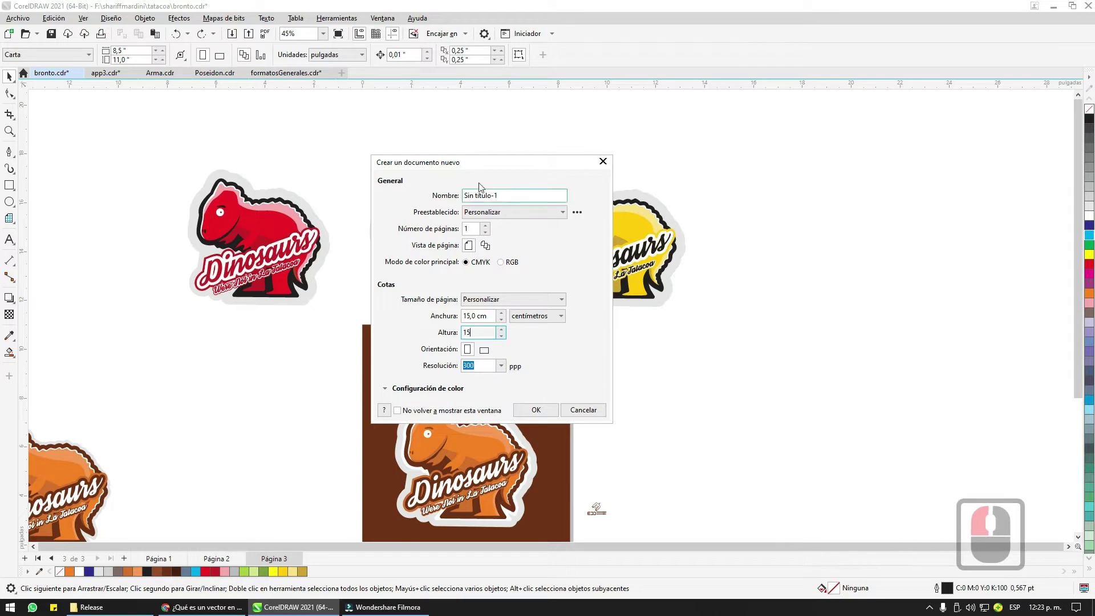
pyautogui.click(496, 159)
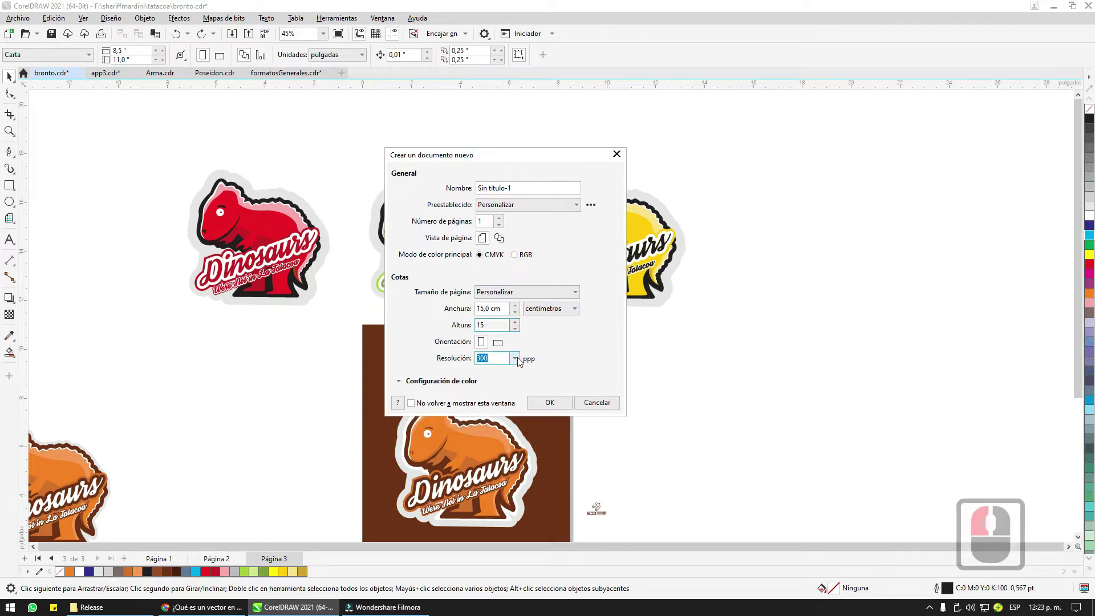
# Step: Keep the resolution at 300 ppp in the Resolution dropdown
pyautogui.click(518, 359)
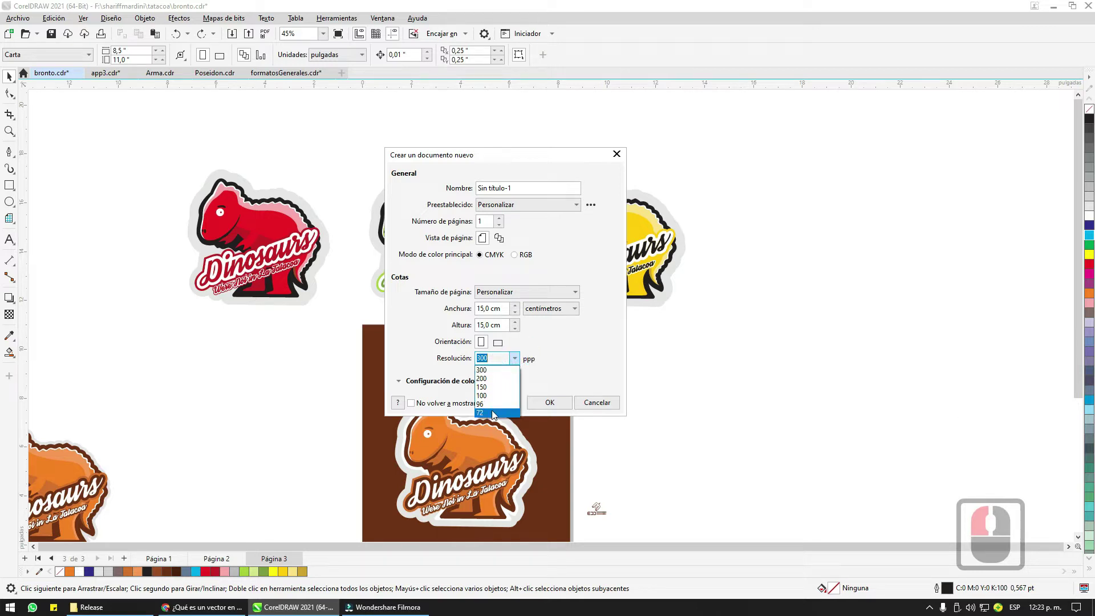
pyautogui.click(519, 359)
pyautogui.click(519, 359)
pyautogui.click(530, 341)
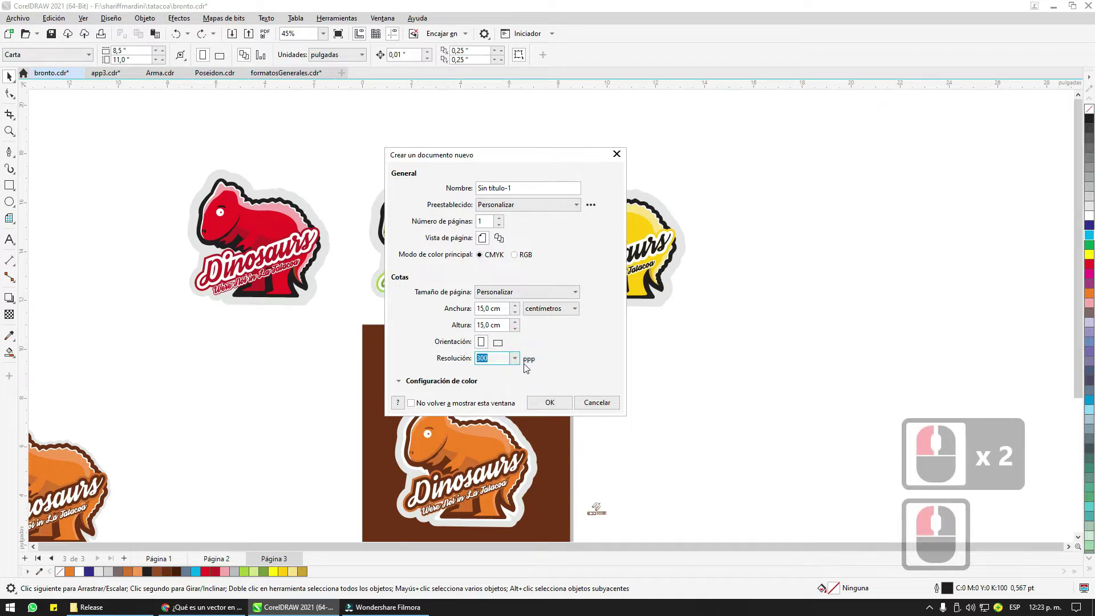
pyautogui.click(533, 361)
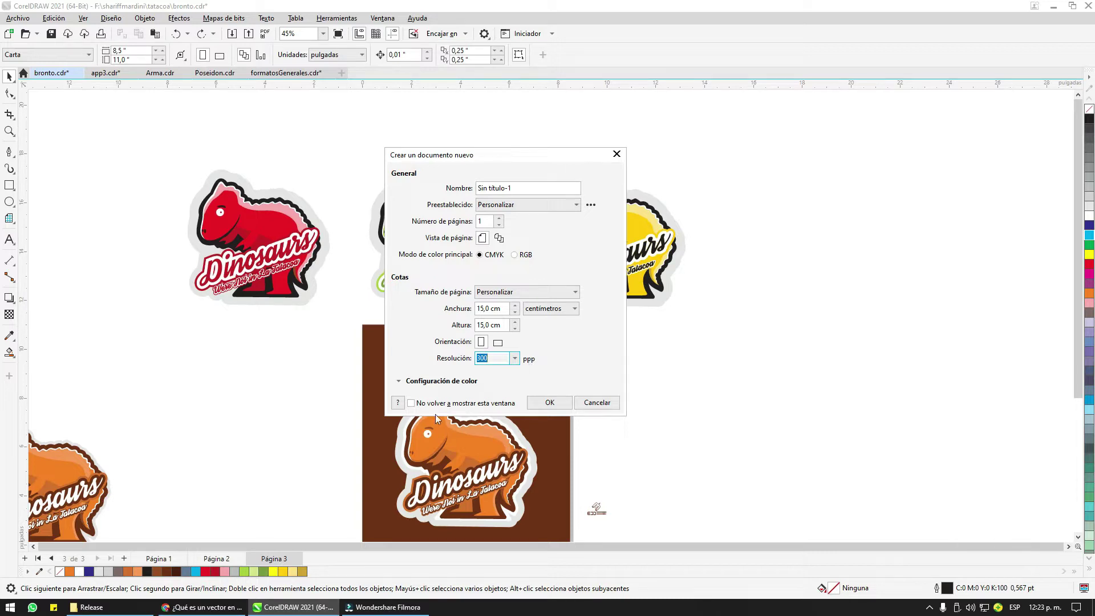
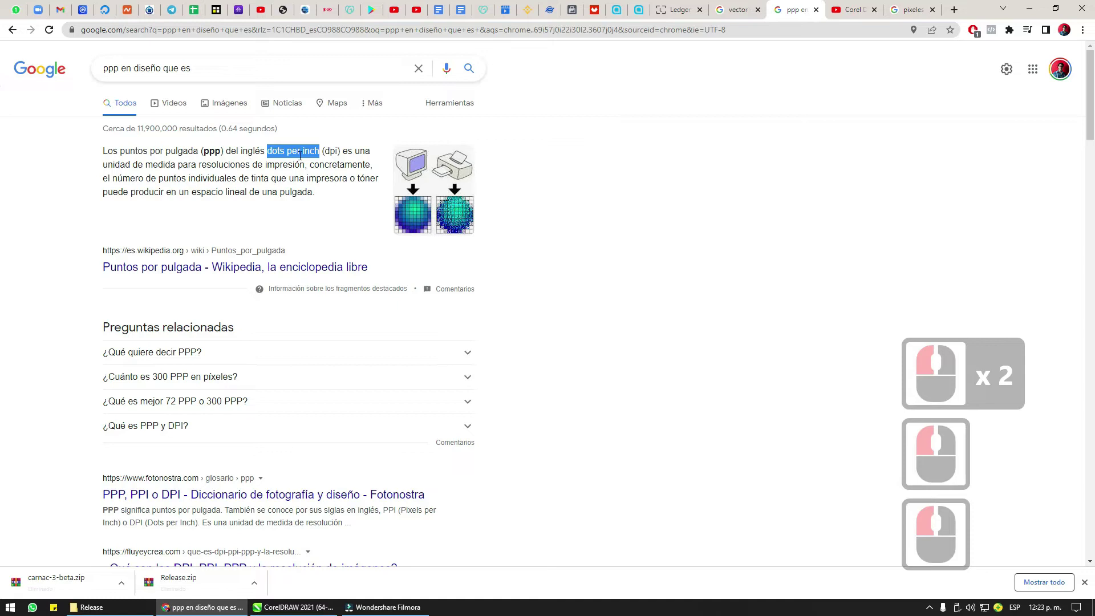
# Step: Create the blank 15 cm square document Sin título-1 and zoom in on the page
pyautogui.press('alt+Tab')
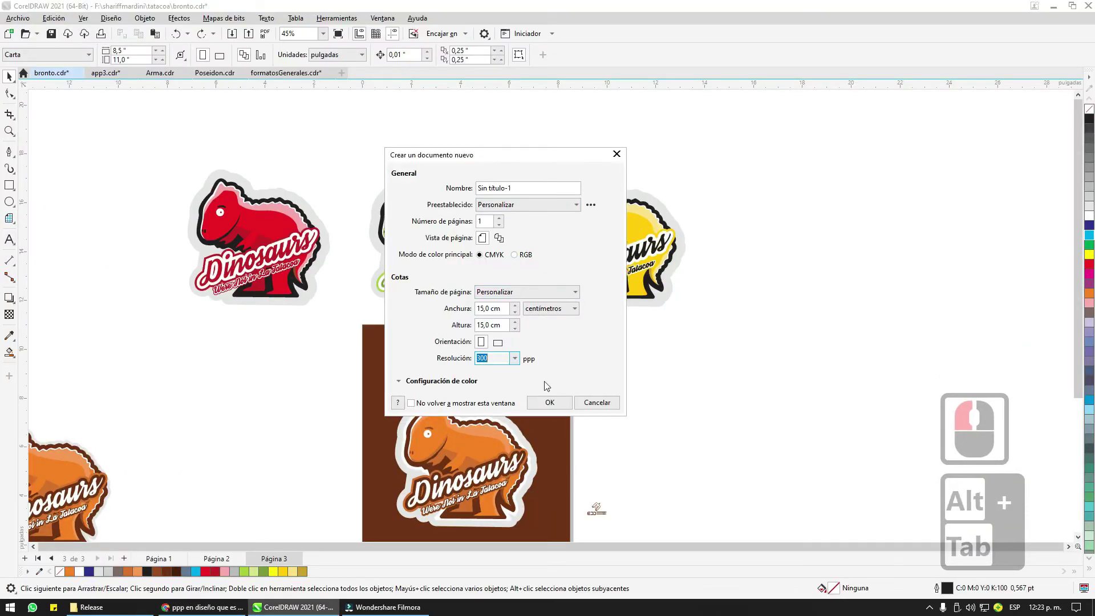
pyautogui.click(546, 406)
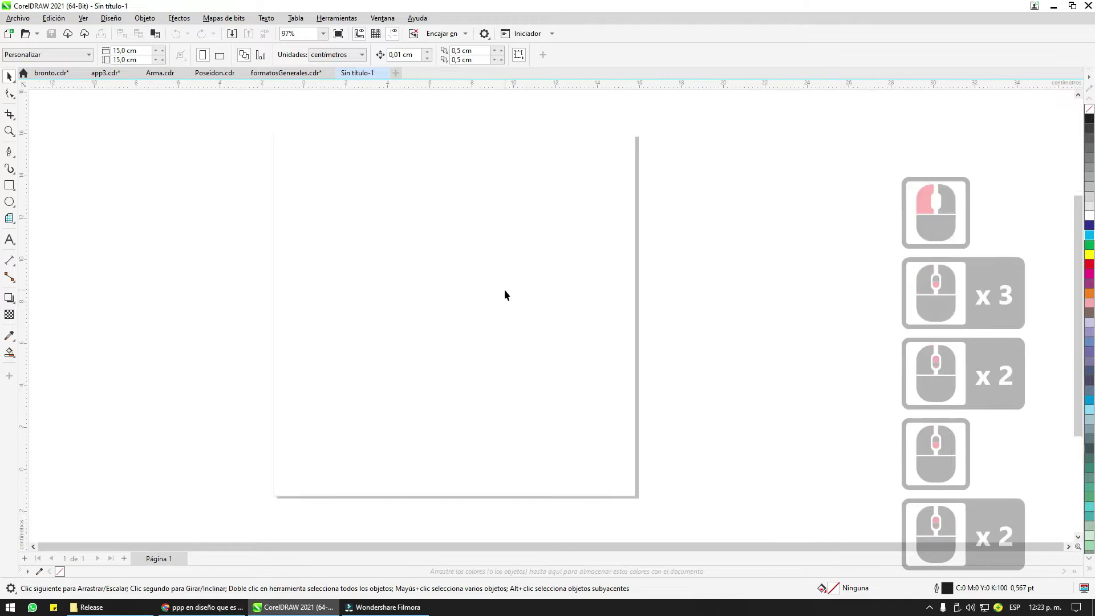
pyautogui.click(460, 286)
pyautogui.click(300, 236)
pyautogui.click(275, 211)
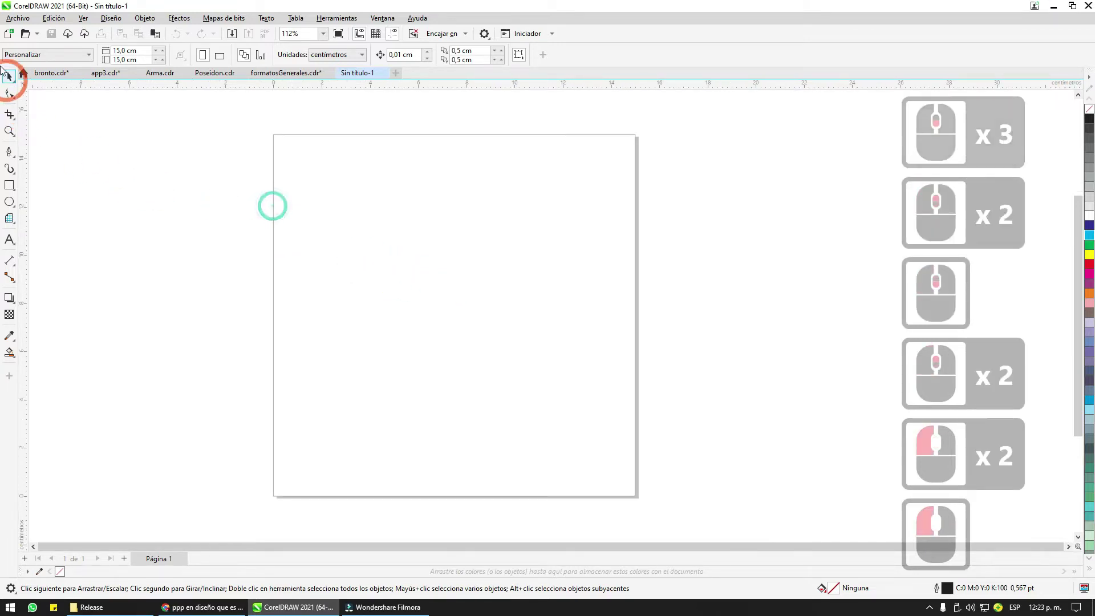
pyautogui.click(15, 77)
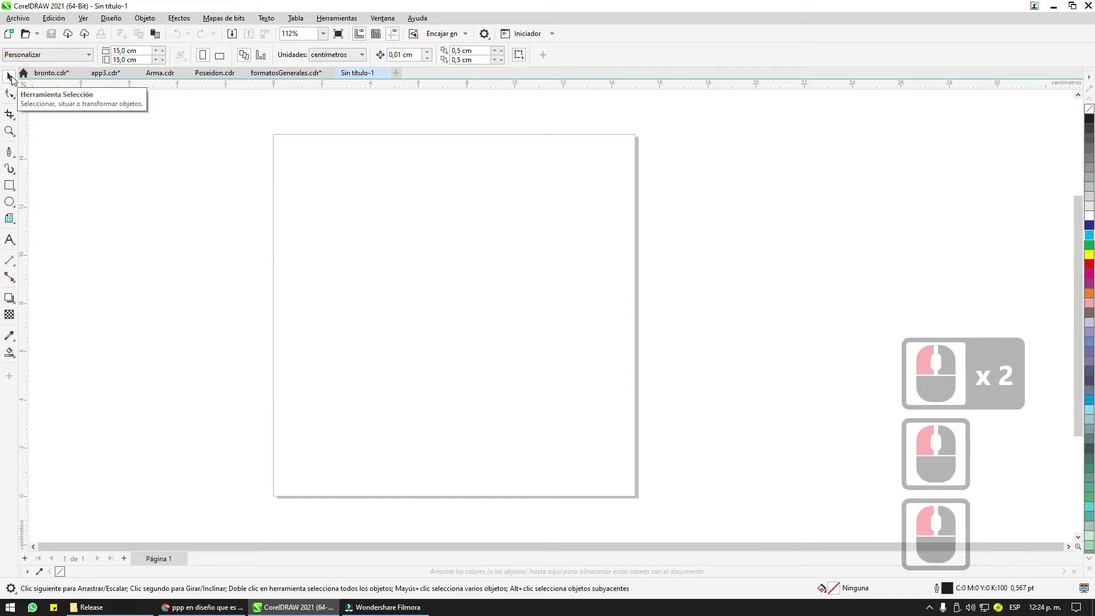
# Step: Draw a 4.6 cm red square with a 16 pt yellow outline and zoom in on it
pyautogui.click(15, 77)
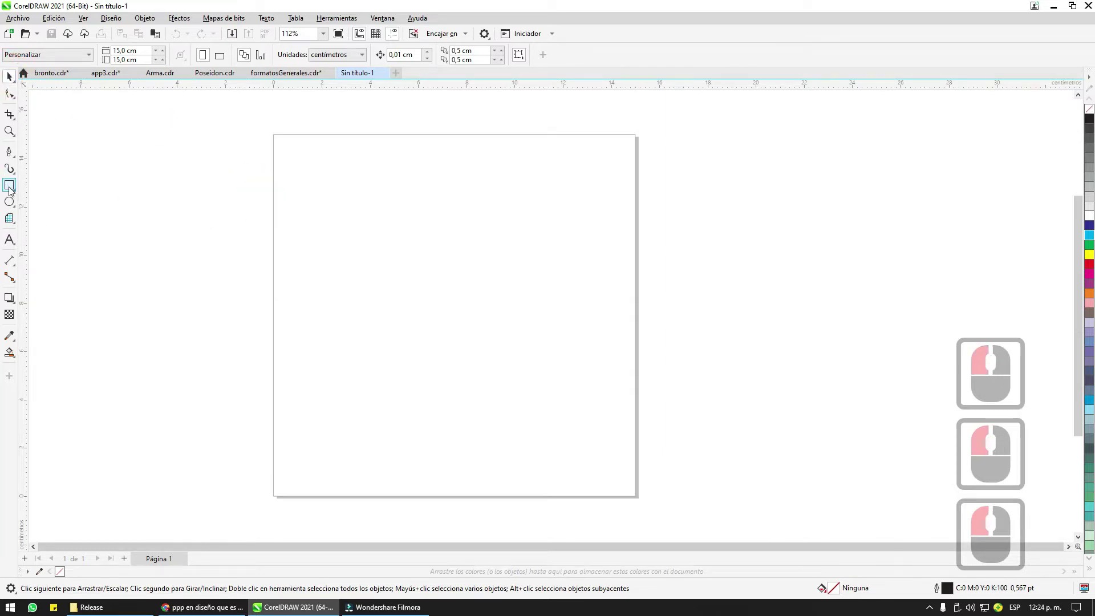
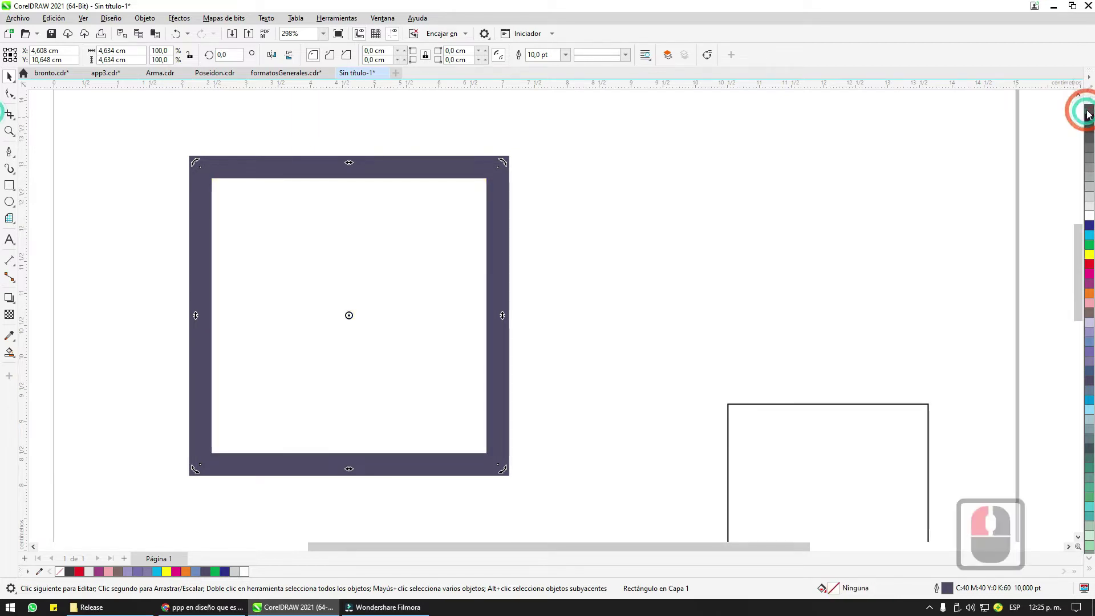
pyautogui.press('ctrl+z')
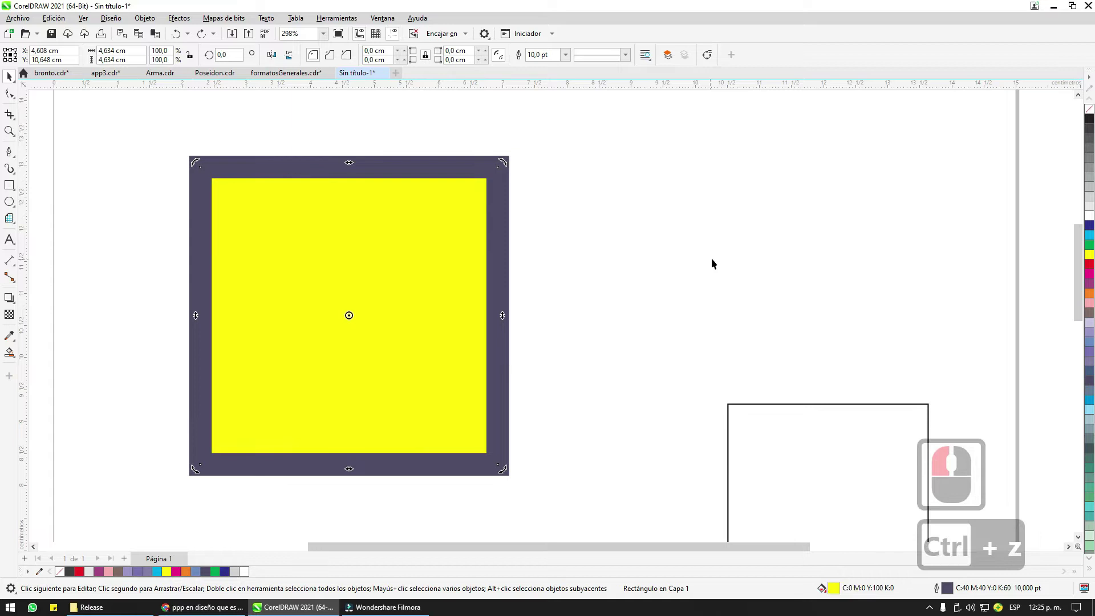
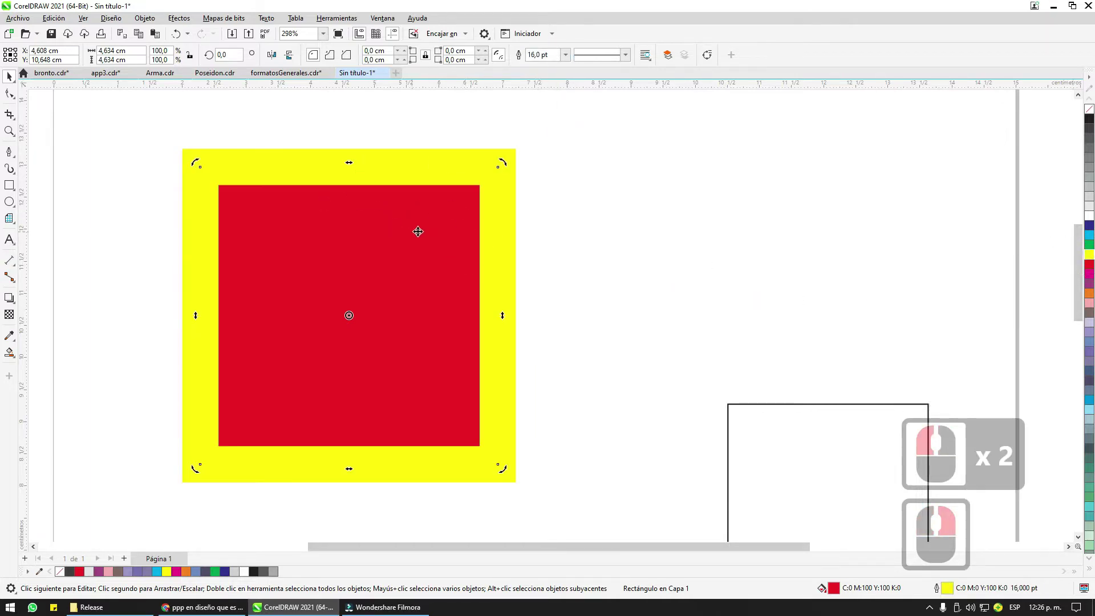
pyautogui.scroll(-3)
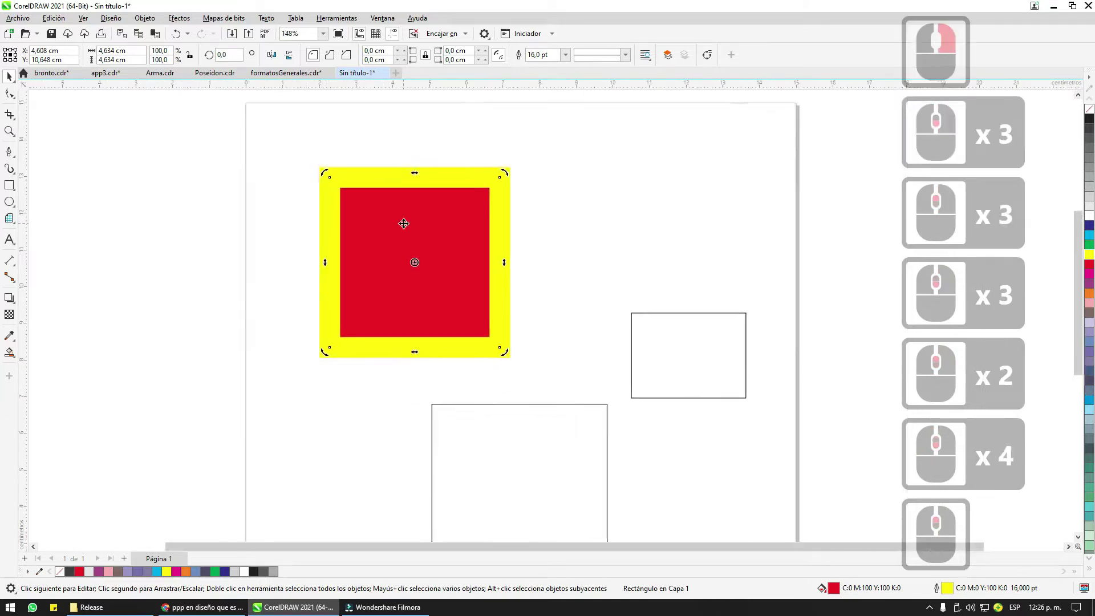
pyautogui.click(426, 233)
pyautogui.click(441, 231)
pyautogui.click(404, 208)
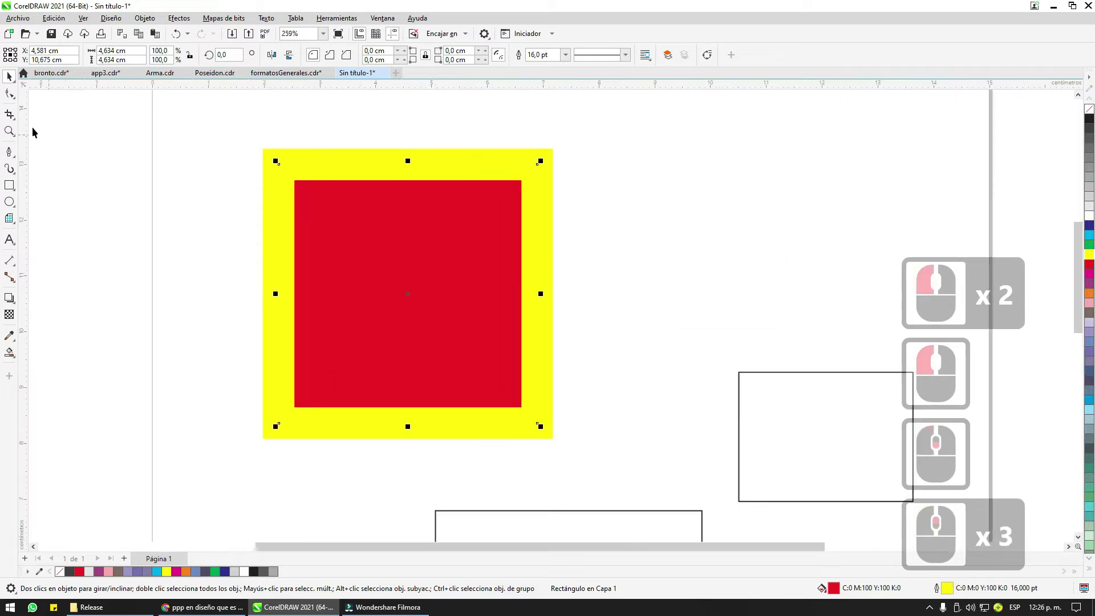
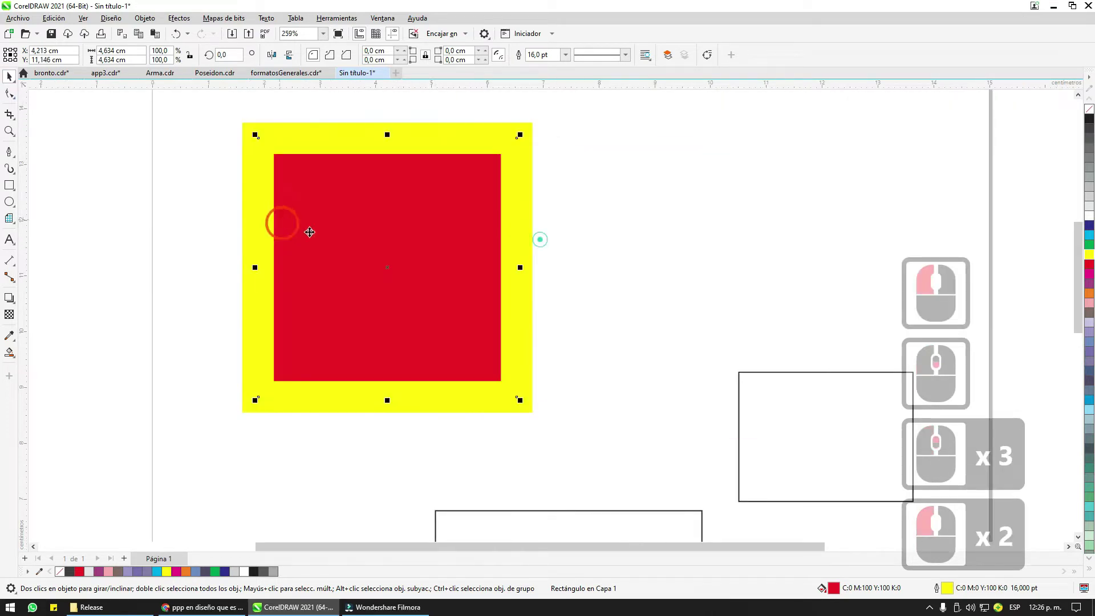
# Step: Activate the Shape tool (F10) on the red square to expose its four corner nodes
pyautogui.doubleClick(316, 263)
pyautogui.click(315, 261)
pyautogui.click(195, 209)
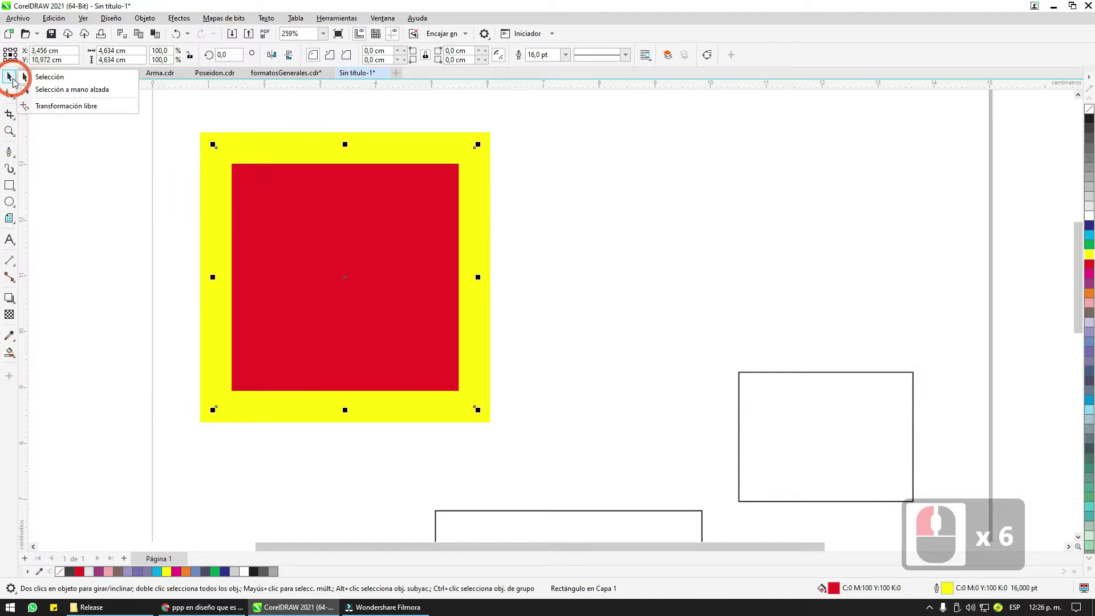
pyautogui.click(16, 80)
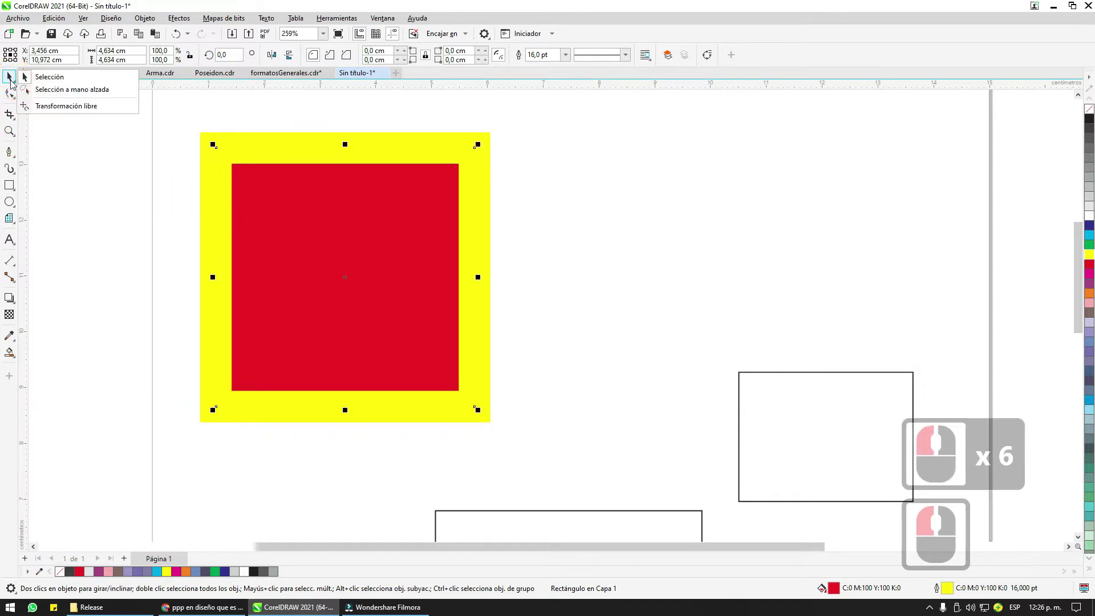
pyautogui.click(17, 83)
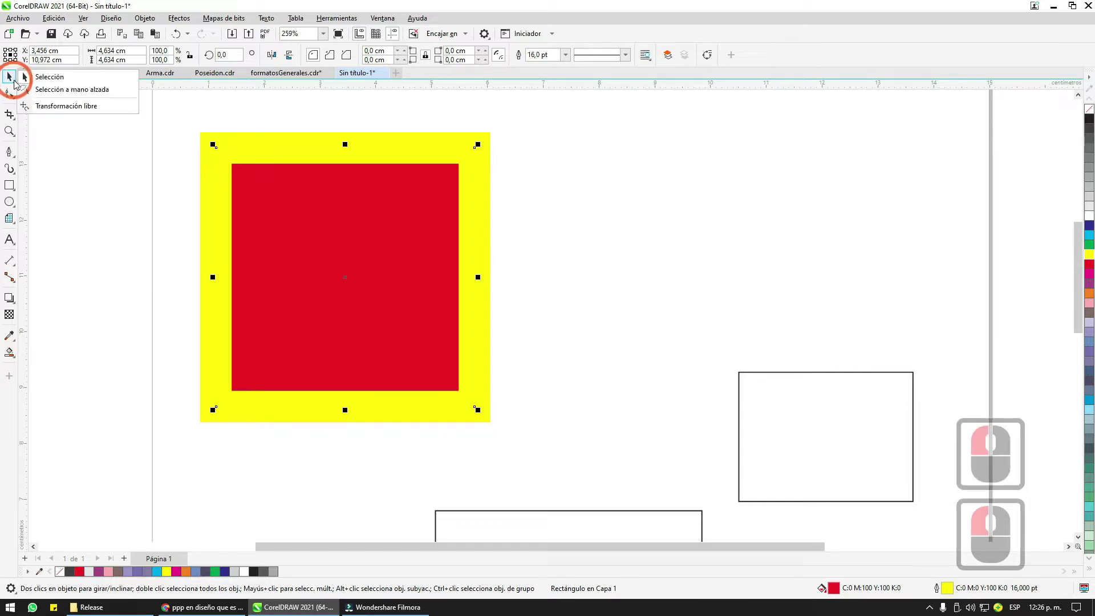
pyautogui.click(17, 81)
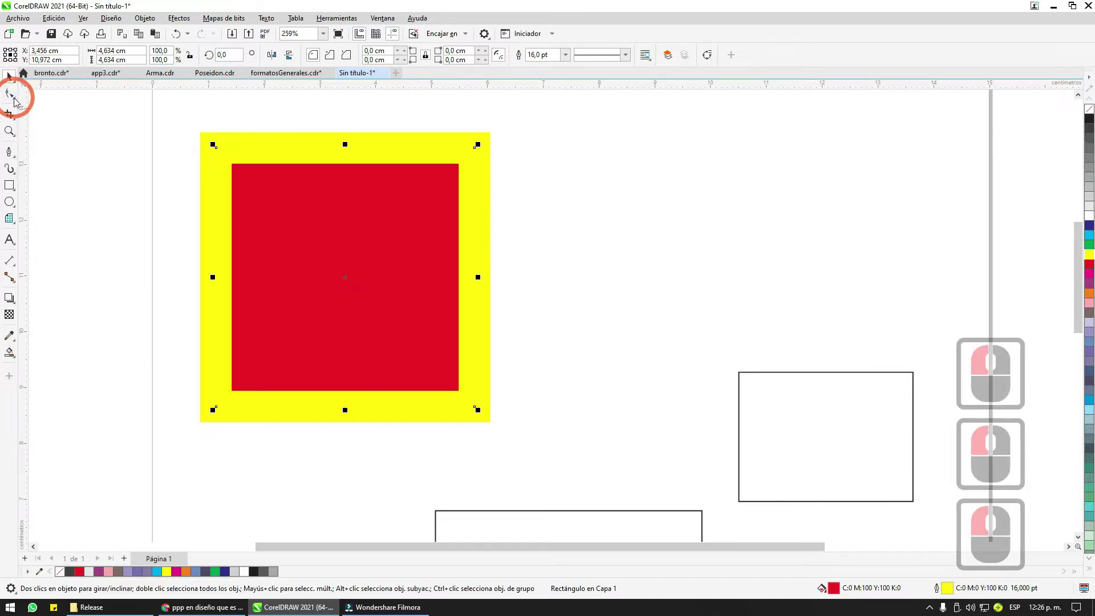
pyautogui.click(18, 99)
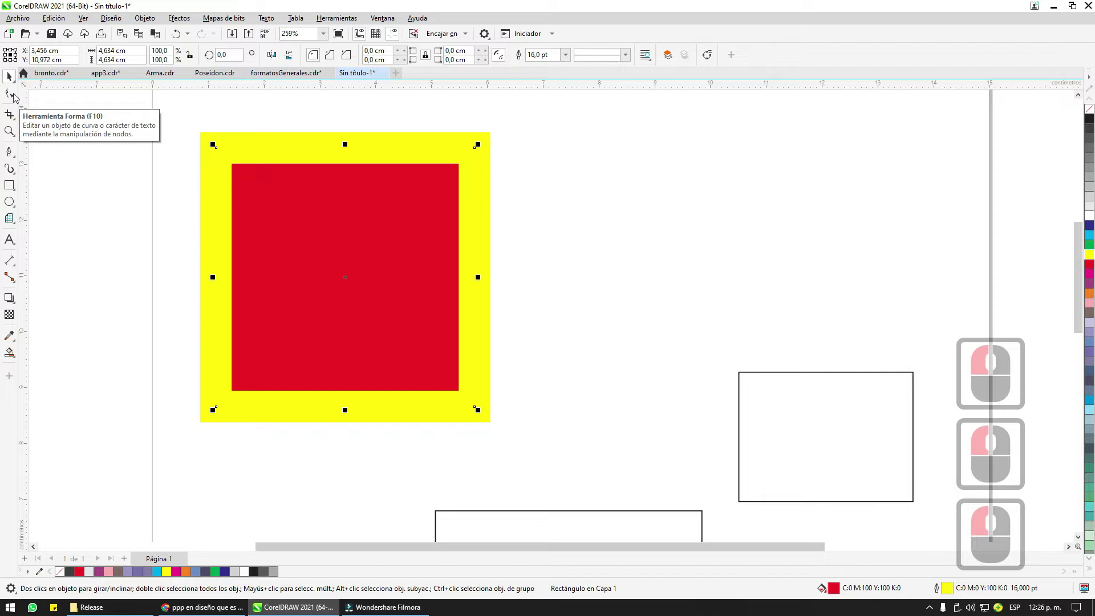
pyautogui.click(16, 79)
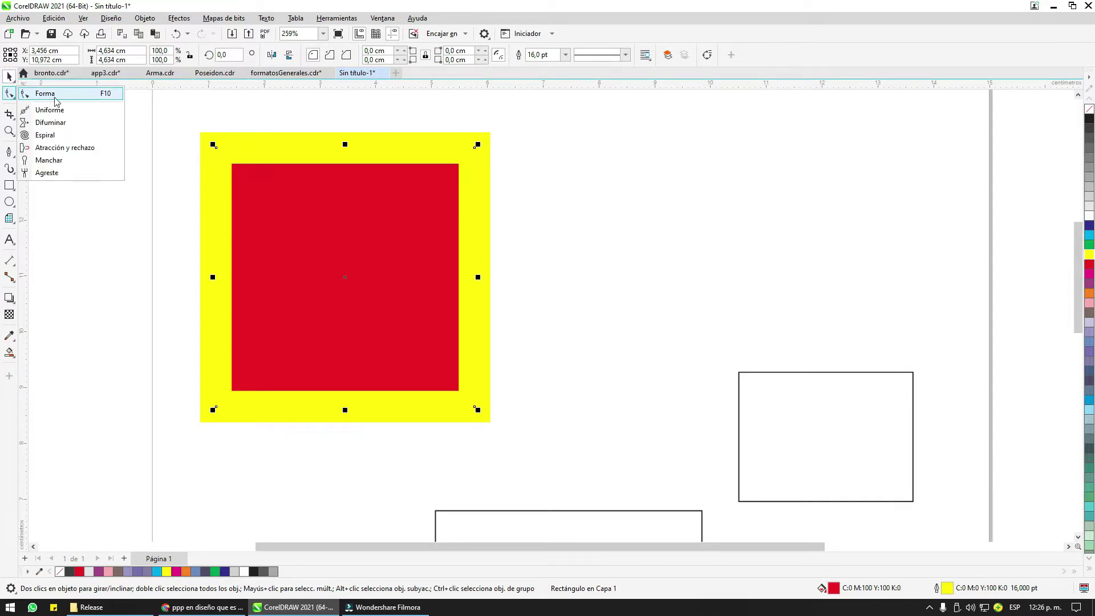
pyautogui.click(58, 98)
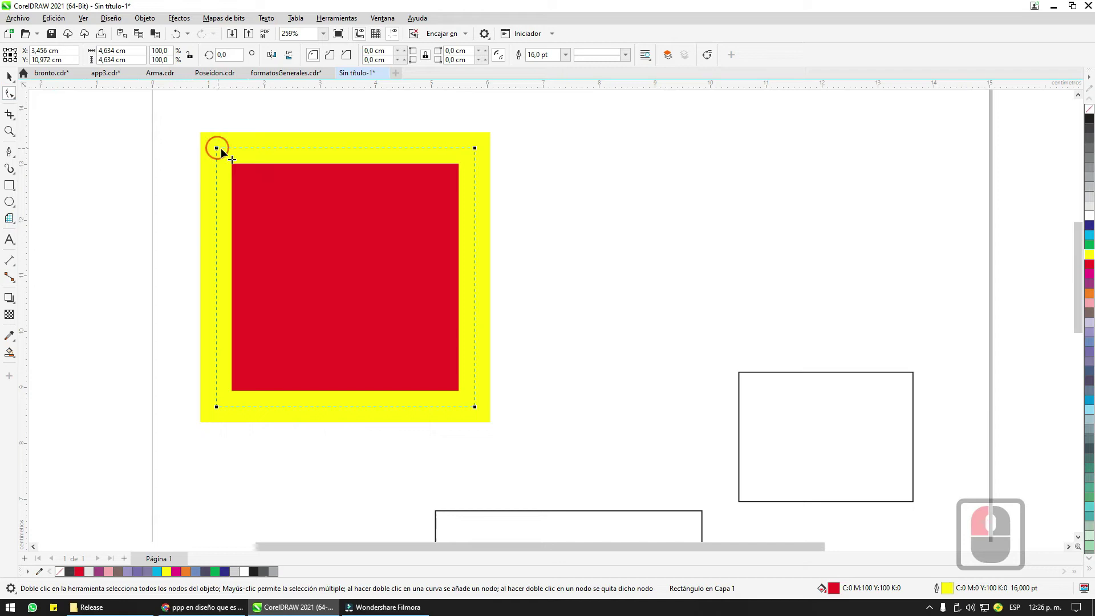
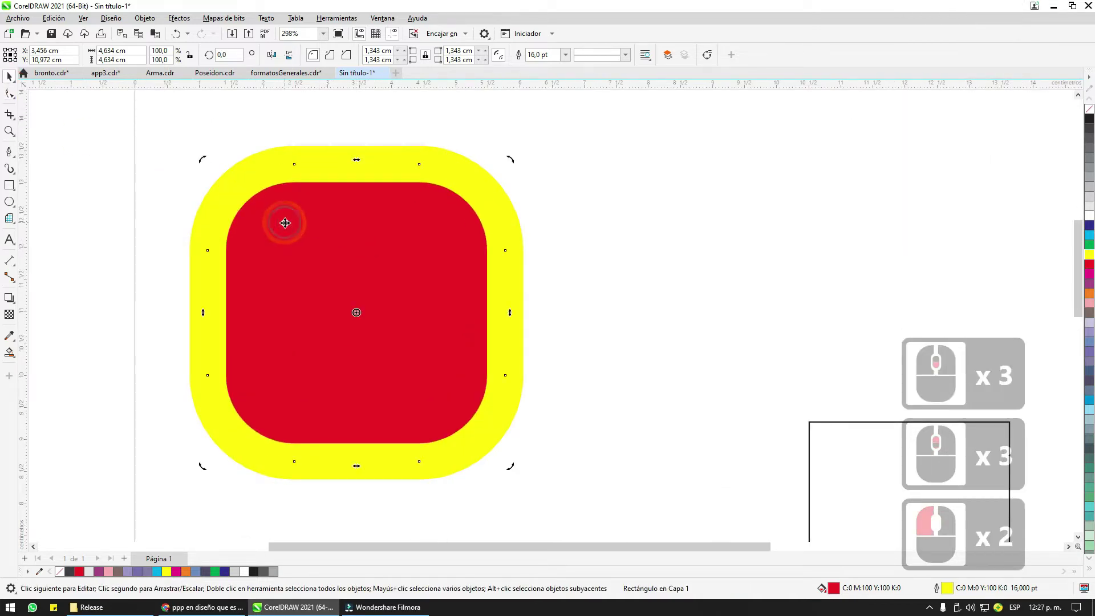
# Step: Convert the rounded red-and-yellow square to curves and open its nodes for editing
pyautogui.rightClick(290, 222)
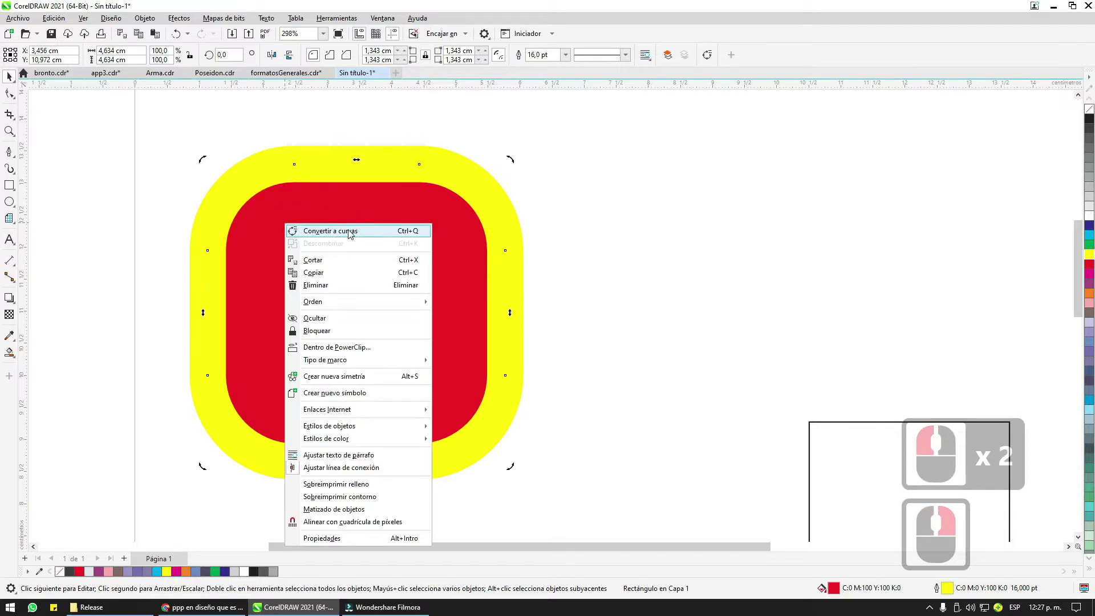
pyautogui.click(388, 207)
pyautogui.press('ctrl+q')
pyautogui.doubleClick(356, 226)
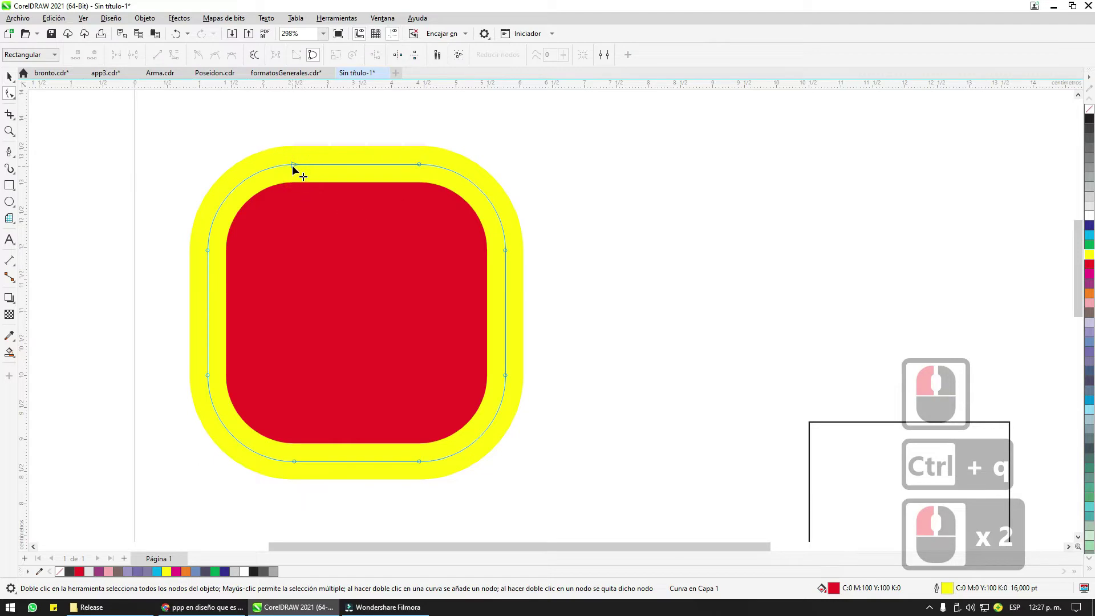
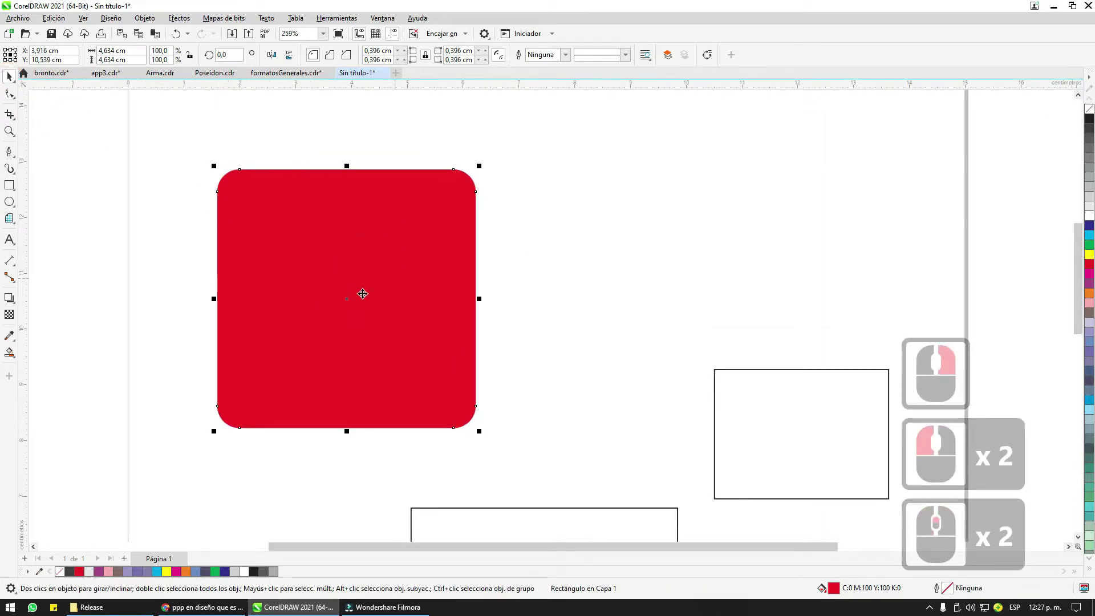
# Step: Bring up the shape-distorting tool flyout to reach the Smudge tool
pyautogui.click(348, 269)
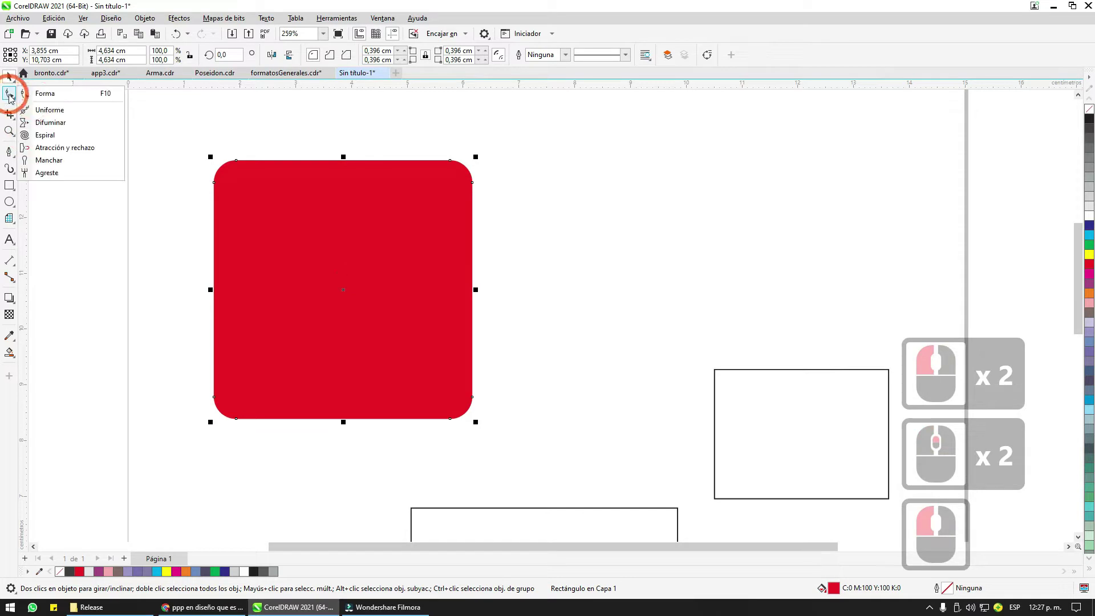
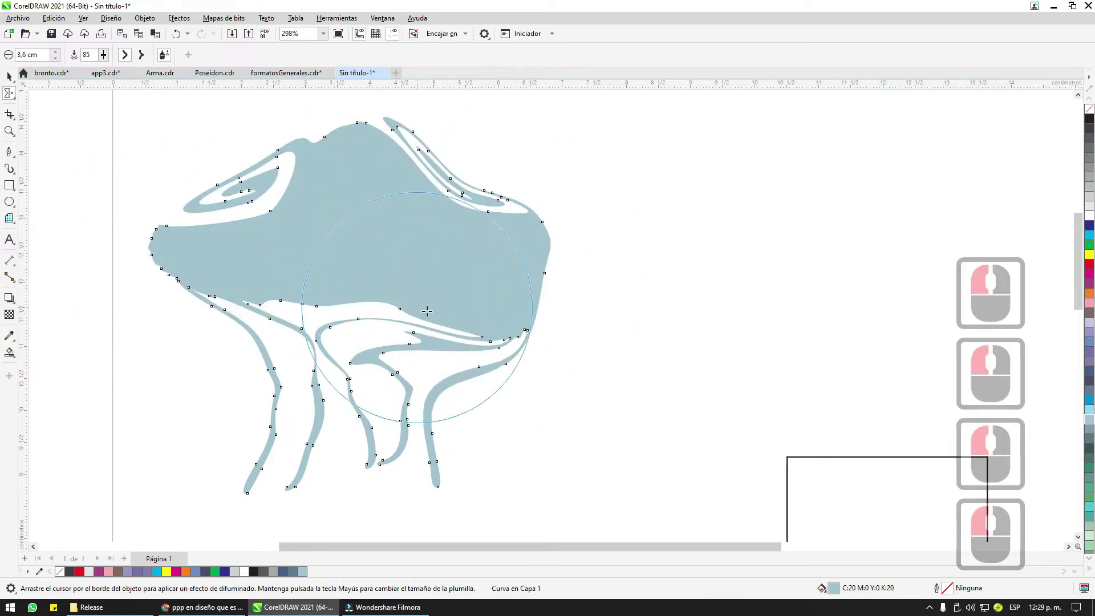
# Step: Zoom out to see the whole smudged blue shape
pyautogui.press('ctrl+z')
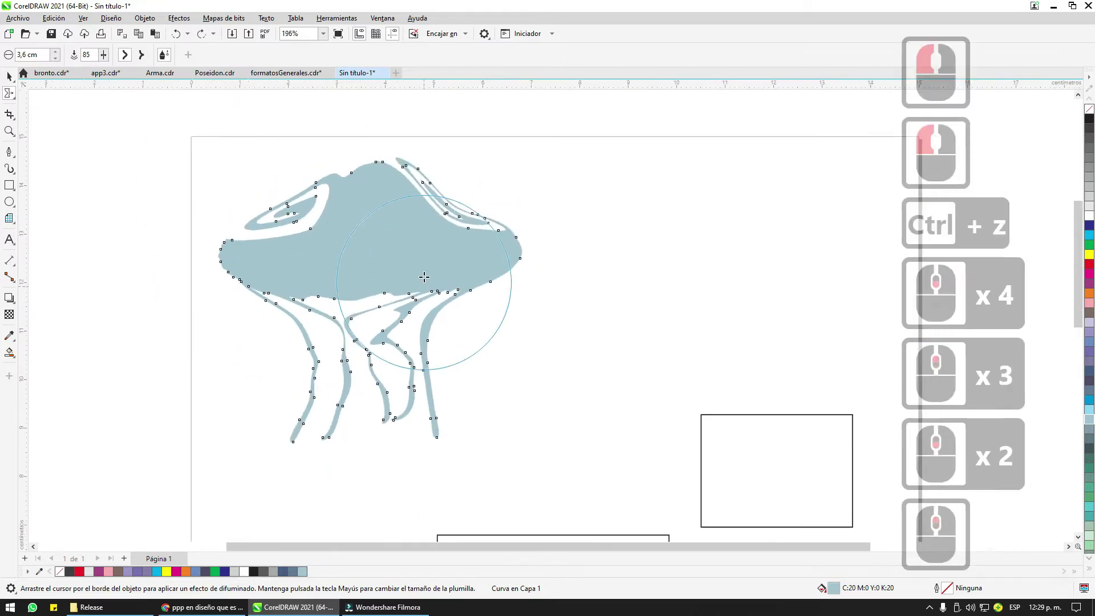
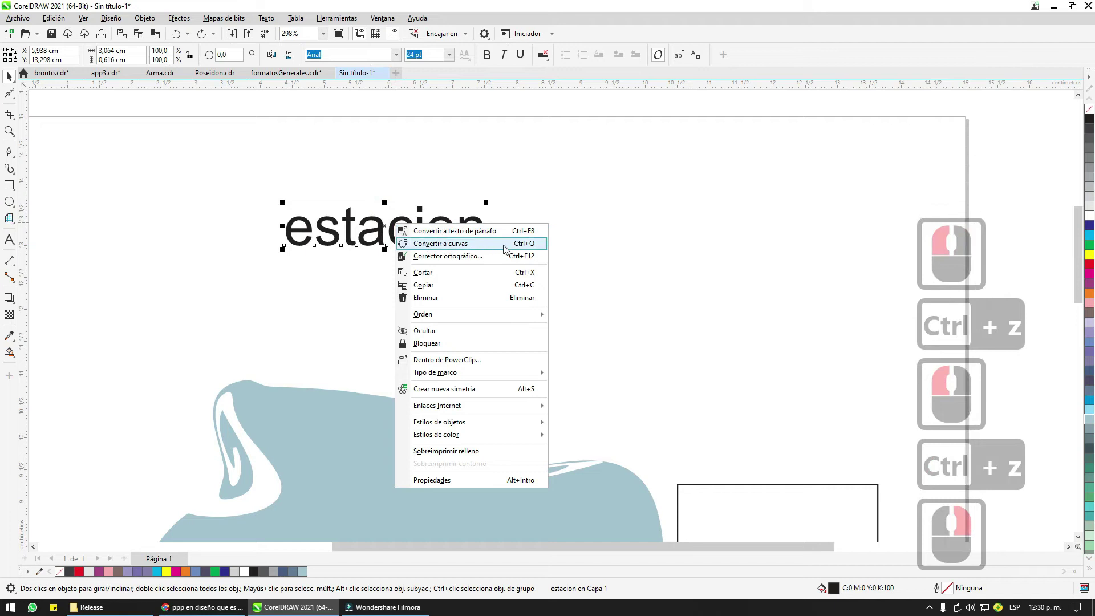
# Step: Convert the estacion text to curves
pyautogui.click(511, 252)
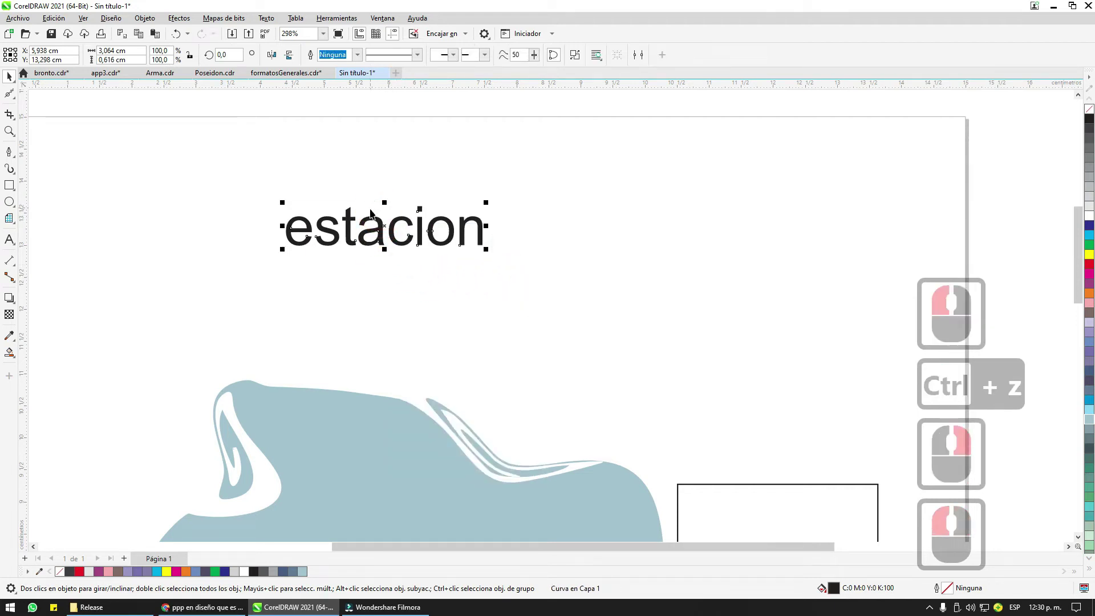
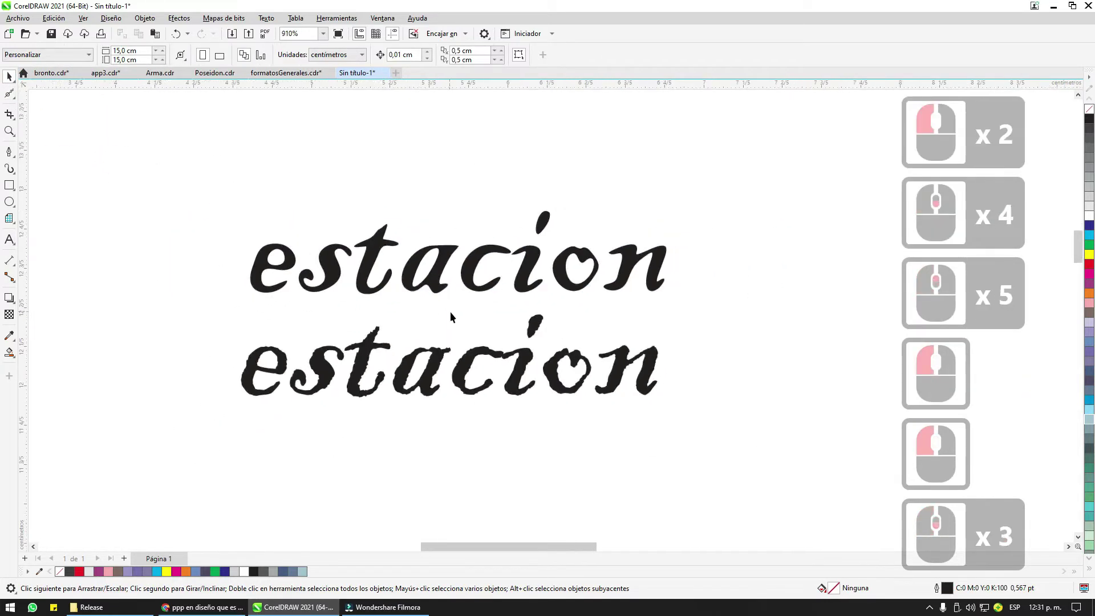
# Step: Select both estacion words together to compare the smooth and roughened copies
pyautogui.click(432, 251)
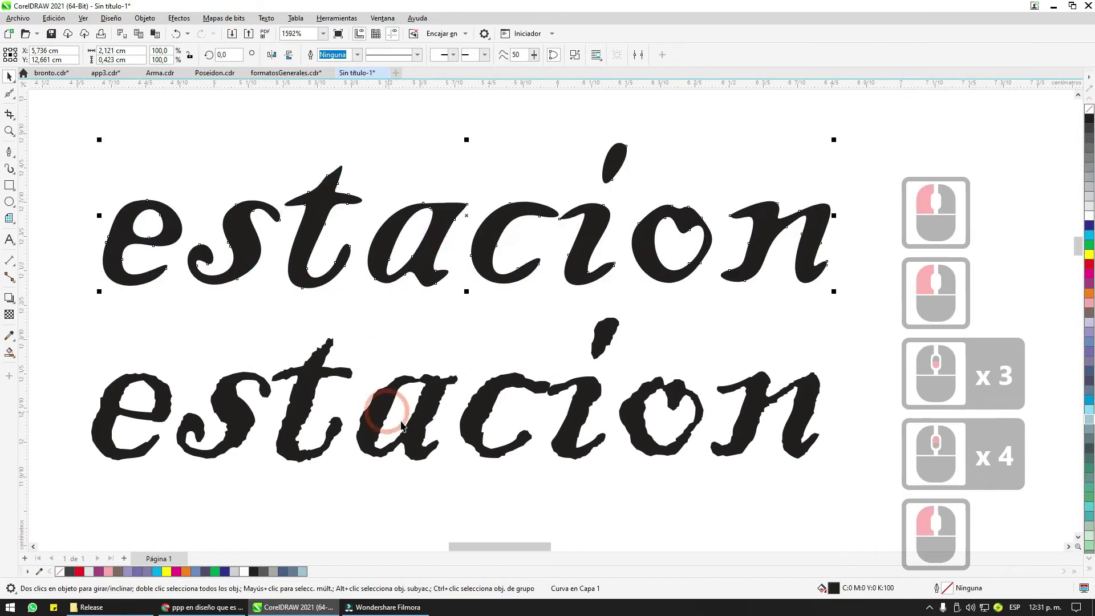
pyautogui.click(398, 154)
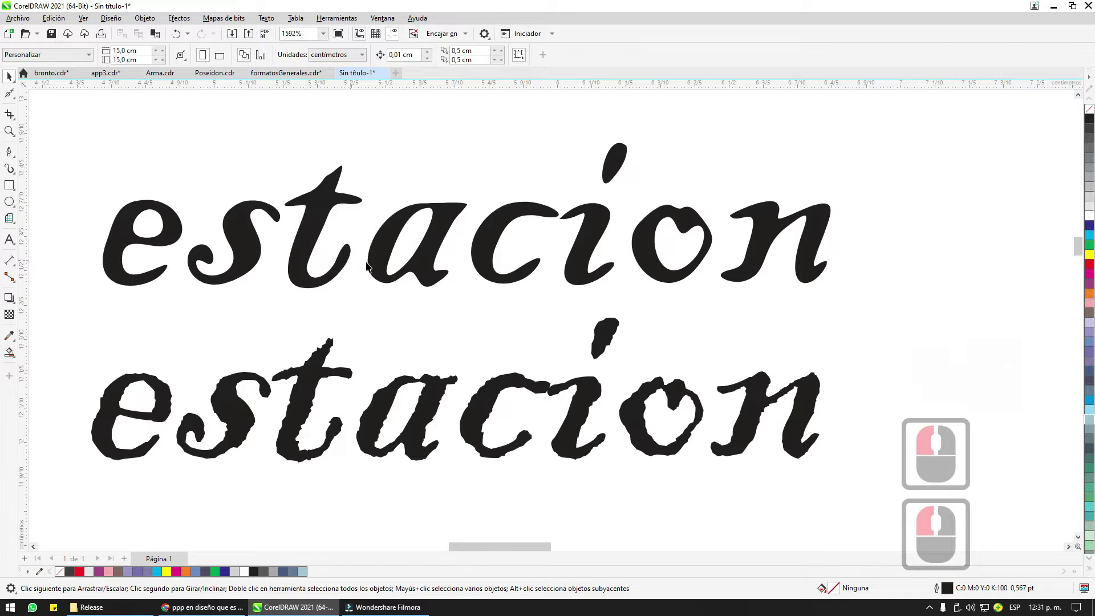
pyautogui.click(420, 265)
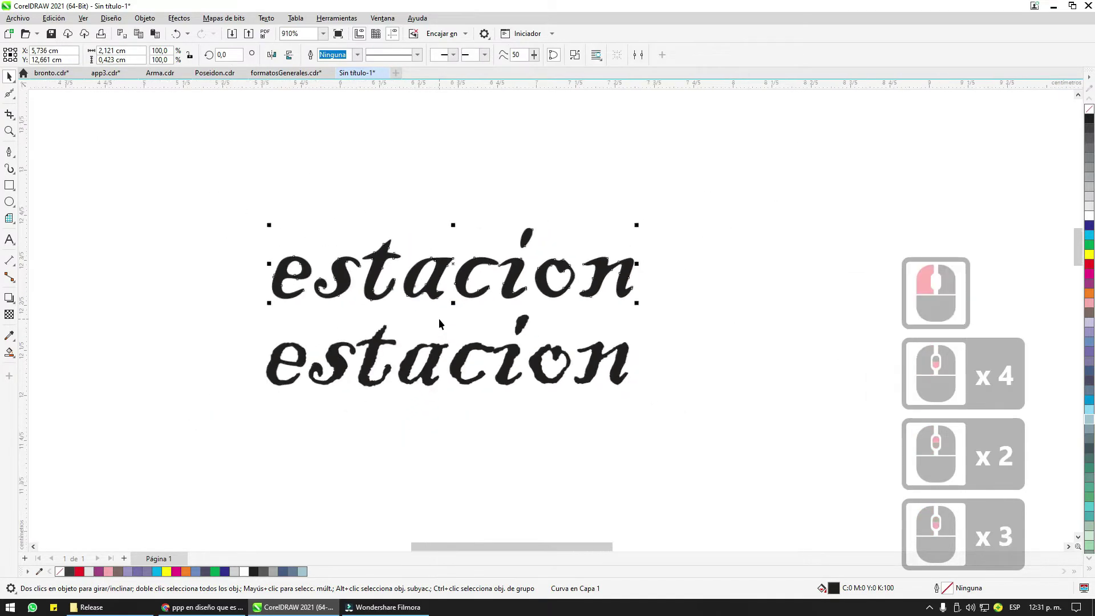
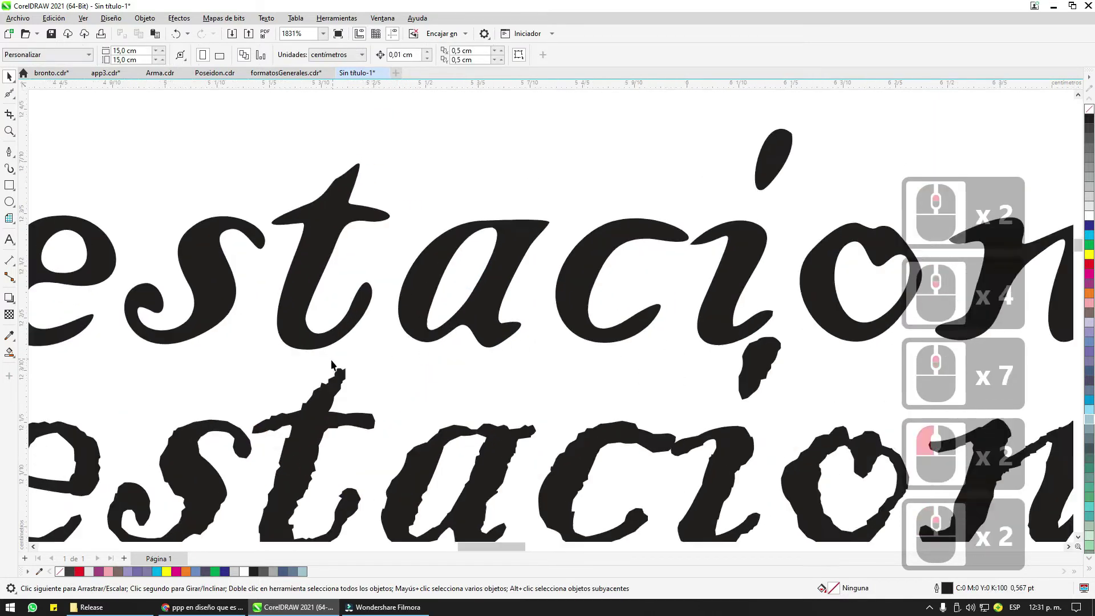
pyautogui.click(412, 319)
pyautogui.click(426, 297)
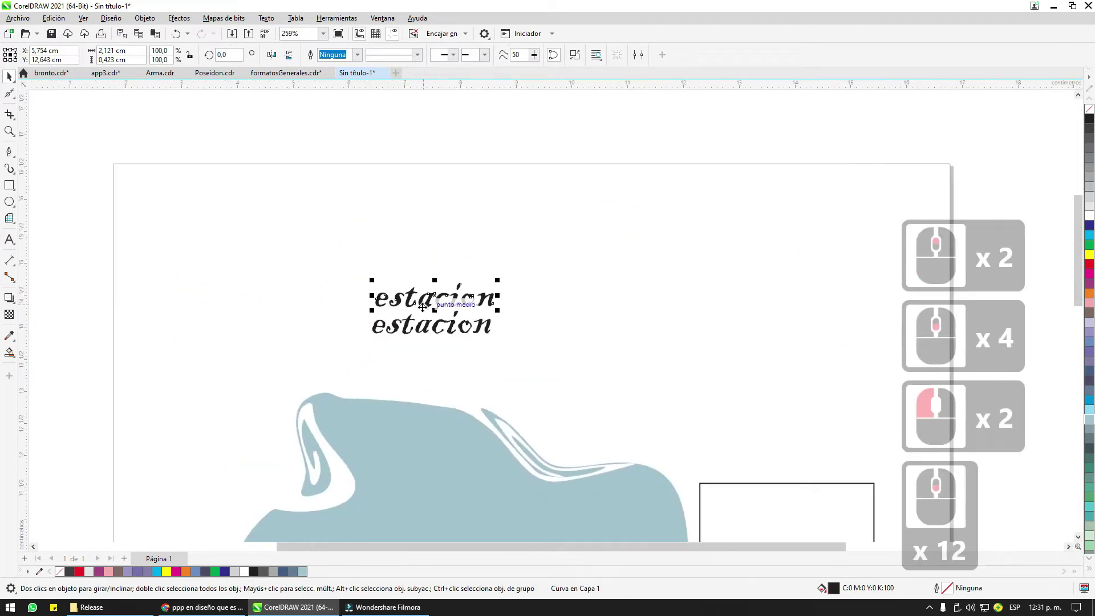
pyautogui.click(359, 230)
pyautogui.click(516, 342)
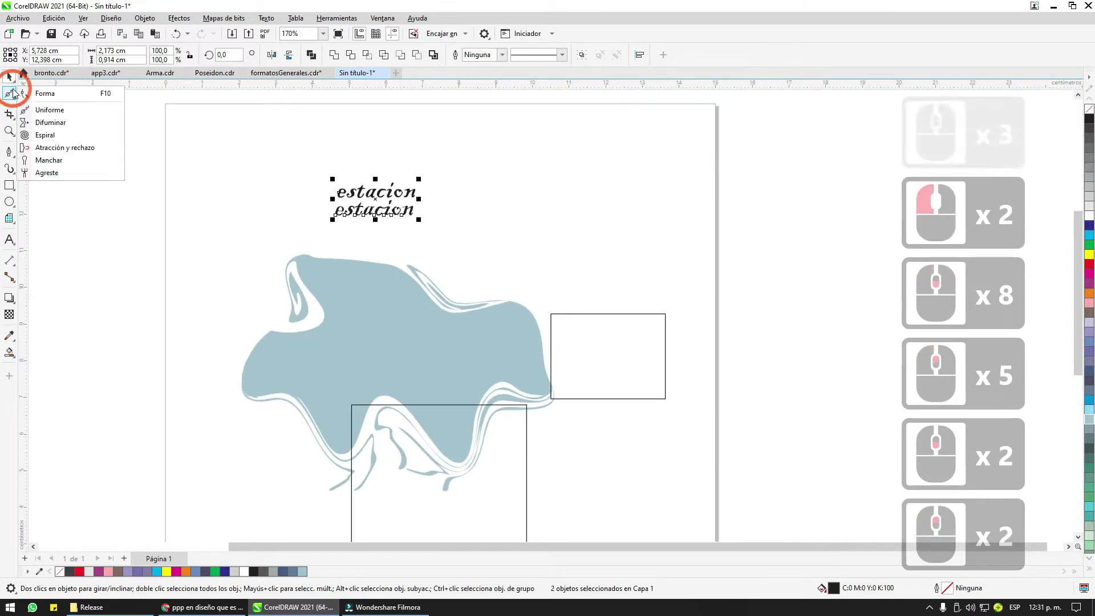
# Step: Capture a screenshot of the RINOWEAR design and switch to the bronto.cdr document
pyautogui.click(14, 94)
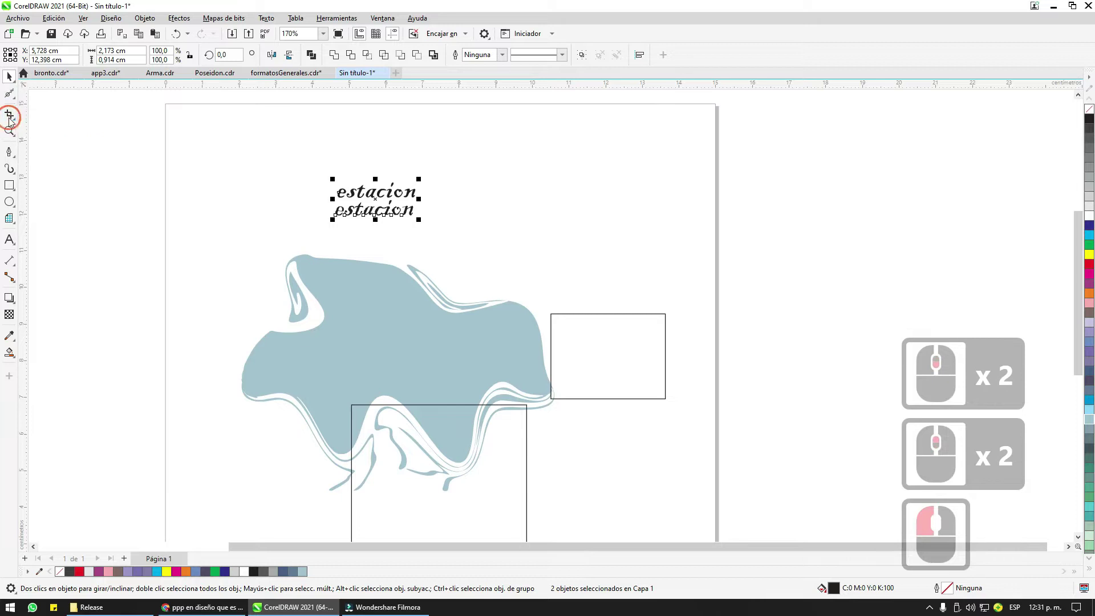
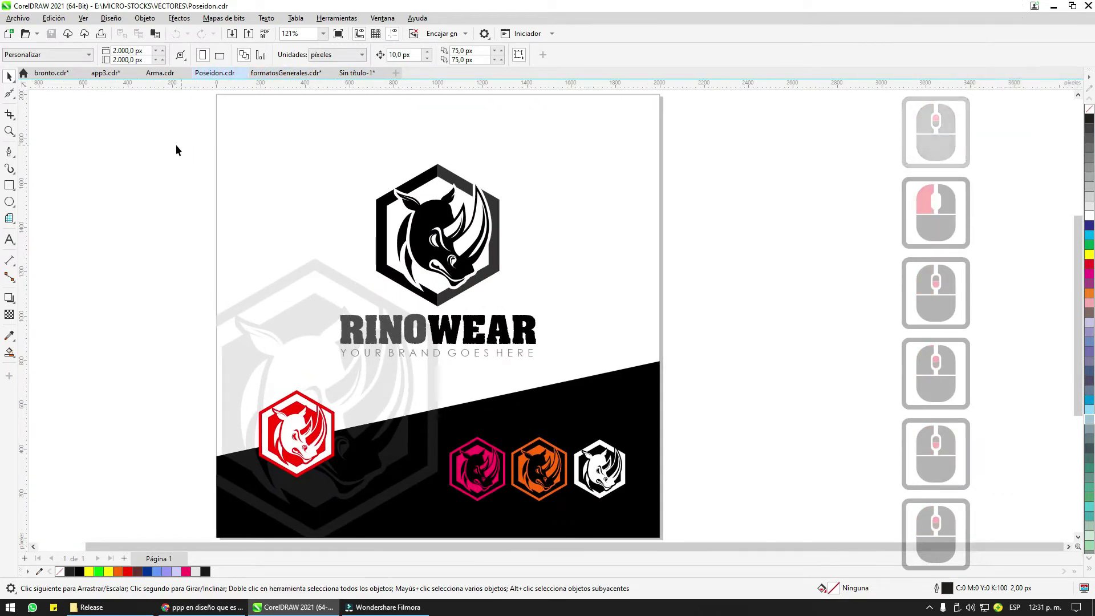
pyautogui.press('Print')
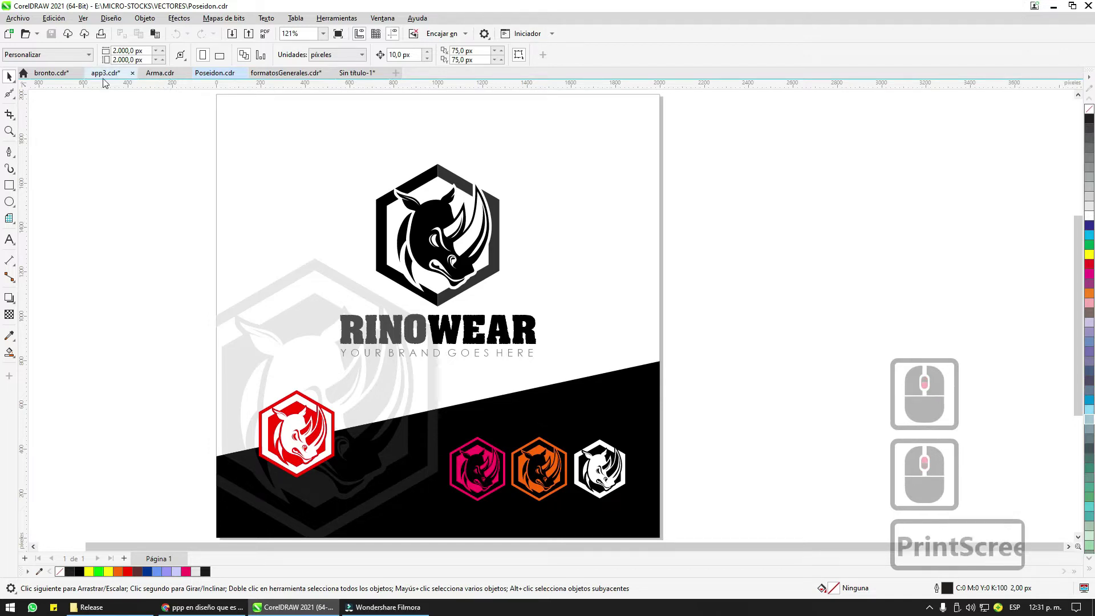
pyautogui.click(96, 78)
pyautogui.click(65, 78)
pyautogui.click(360, 80)
# Step: Paste the RINOWEAR screenshot into the untitled drawing and start cropping it
pyautogui.click(361, 77)
pyautogui.scroll(-3)
pyautogui.scroll(3)
pyautogui.press('ctrl+v')
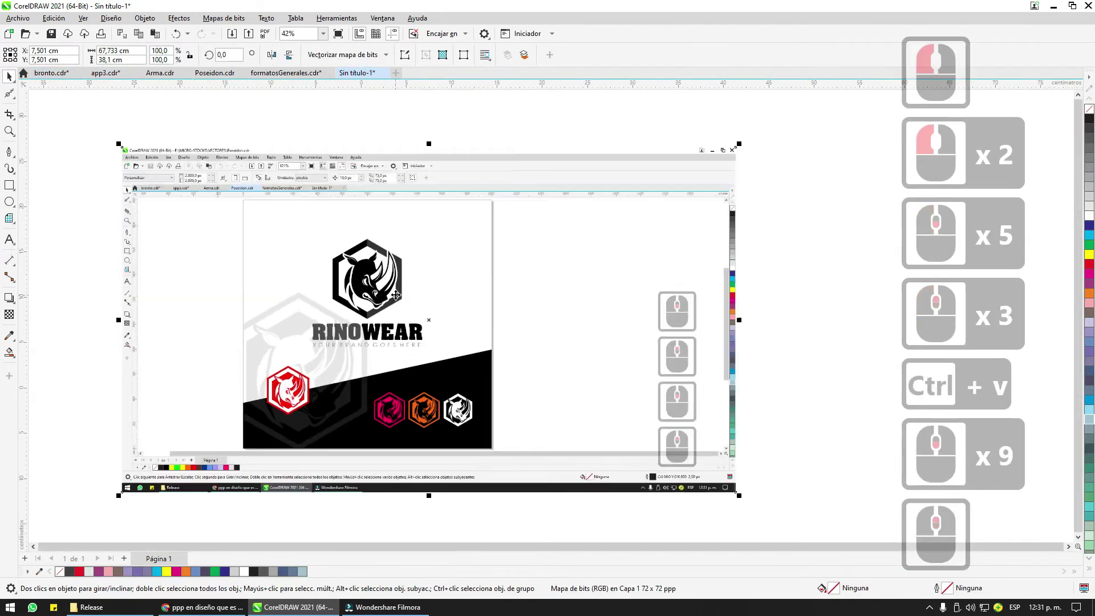
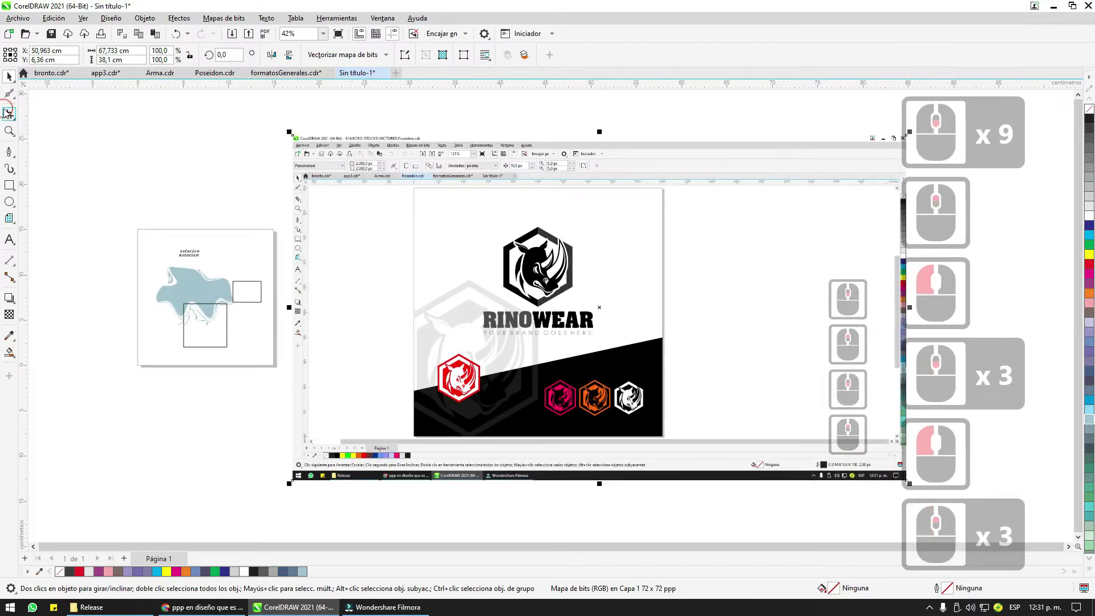
pyautogui.click(53, 120)
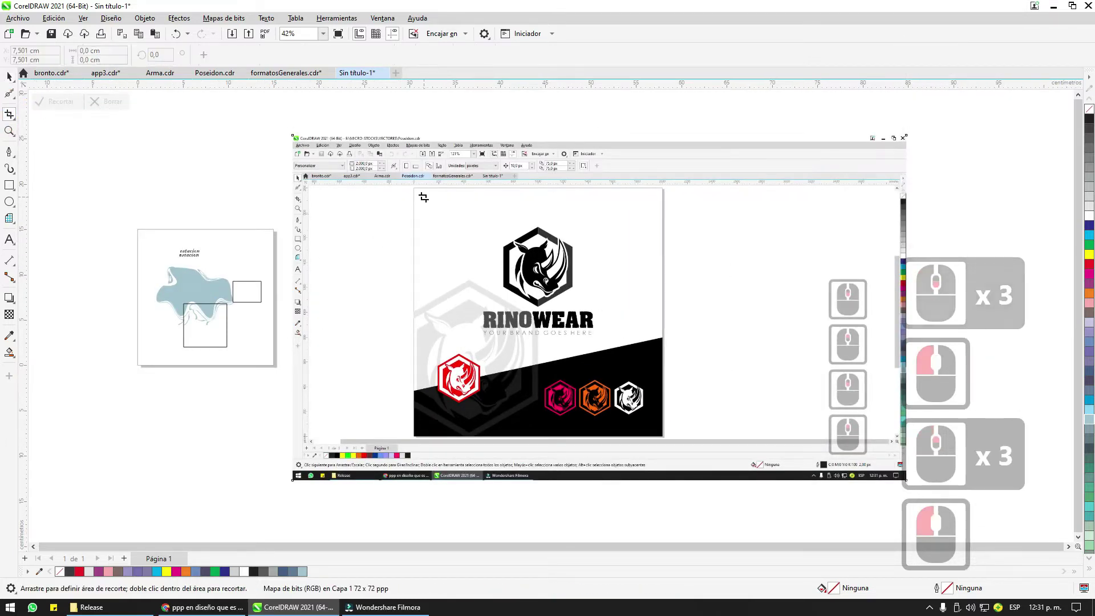
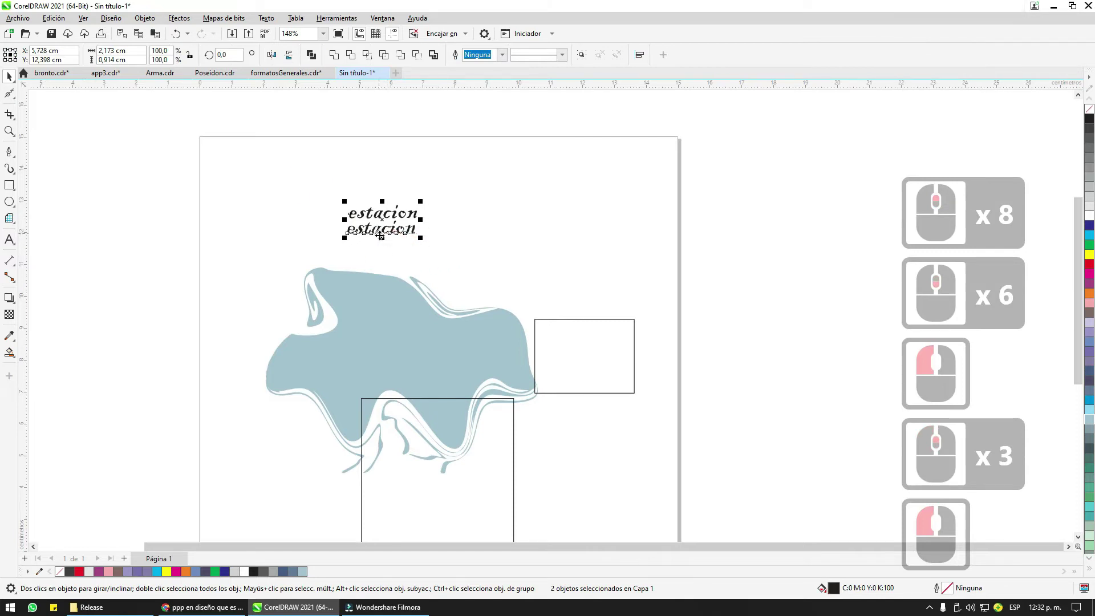
# Step: Delete the estacion words, leaving the blue shape and two rectangles selected
pyautogui.press('Delete')
pyautogui.click(278, 185)
pyautogui.click(660, 518)
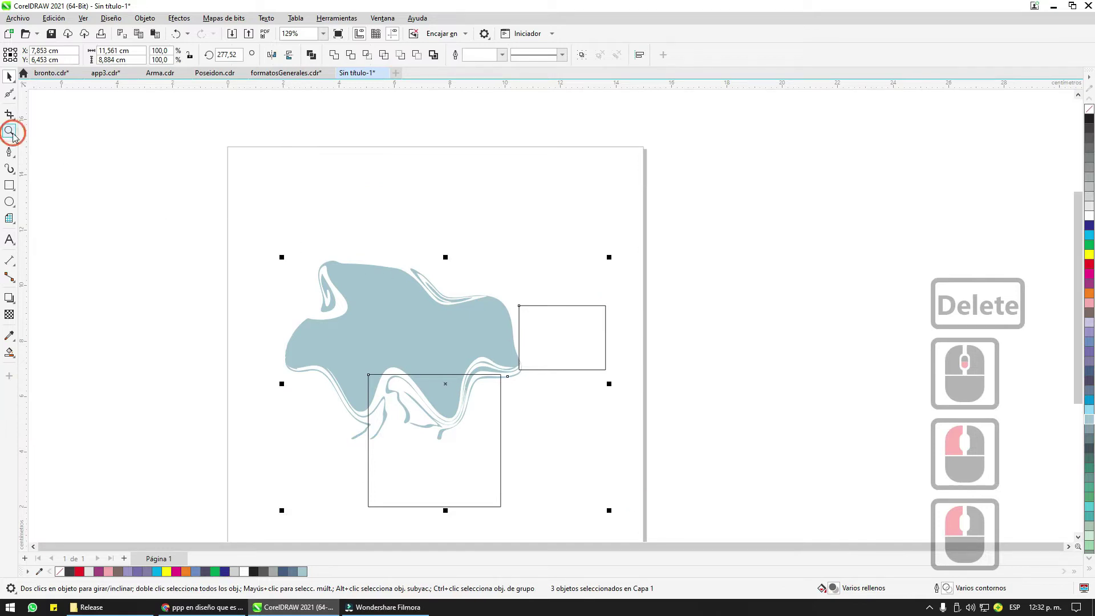
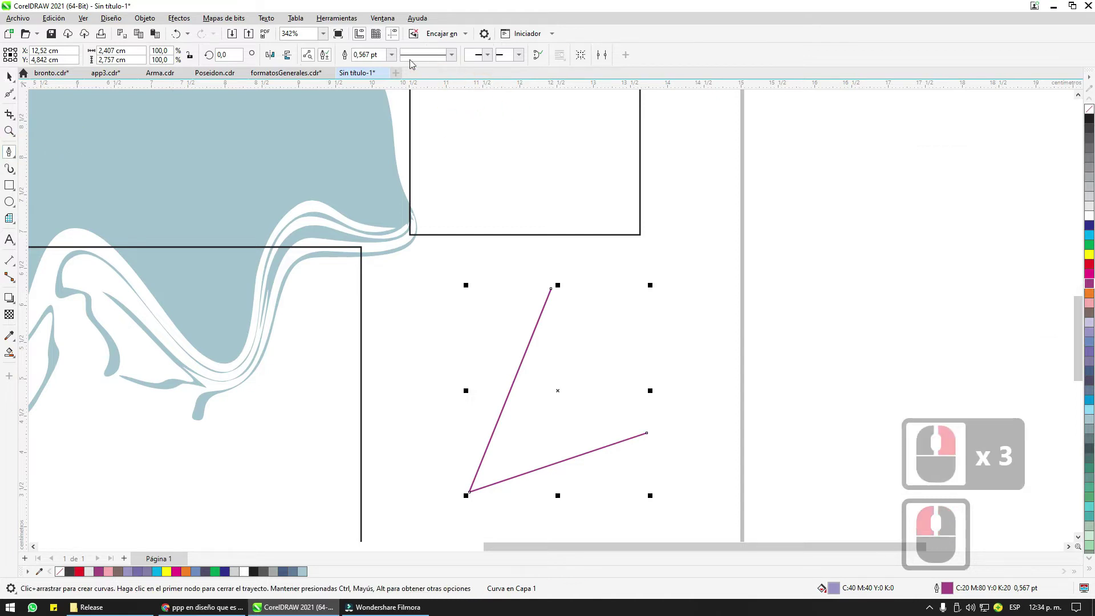
# Step: Thicken the purple V's outline to 10 pt and draw a further curve with the Pen
pyautogui.click(391, 60)
pyautogui.doubleClick(381, 155)
pyautogui.scroll(-3)
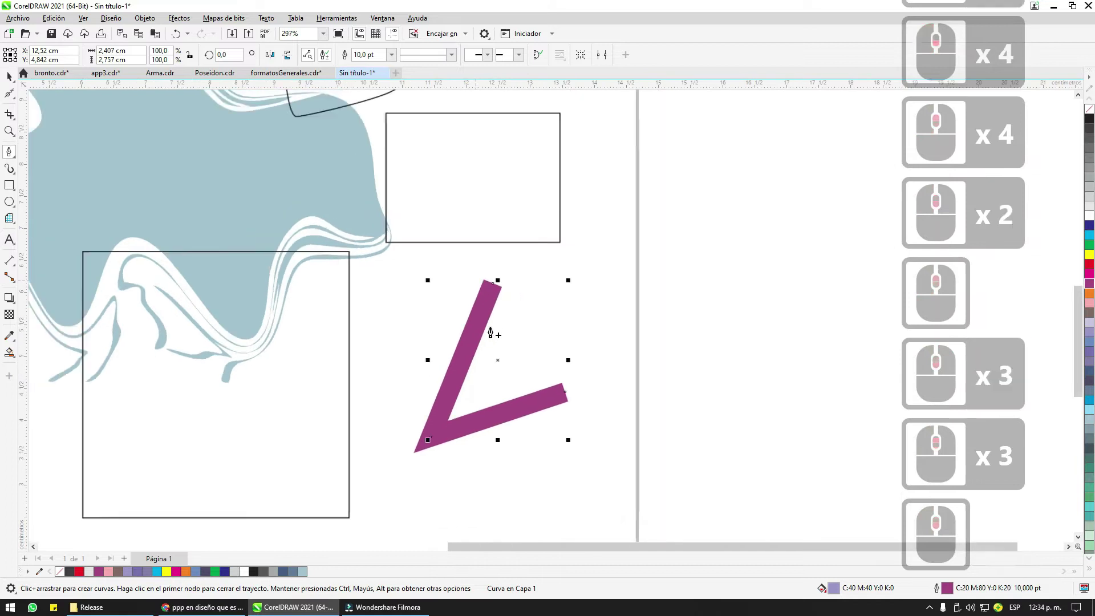
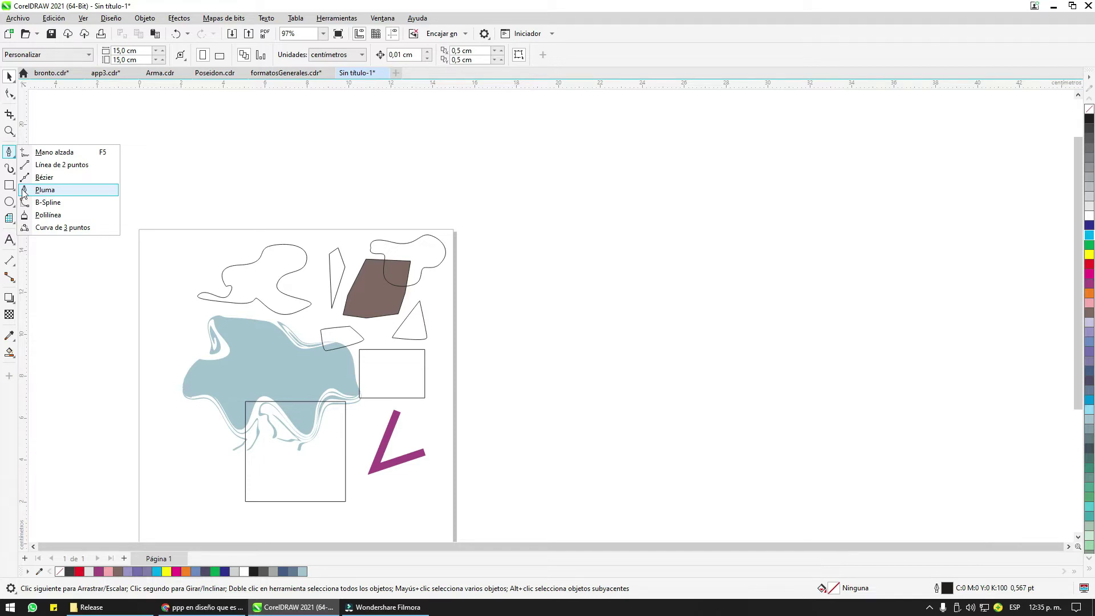
pyautogui.click(40, 191)
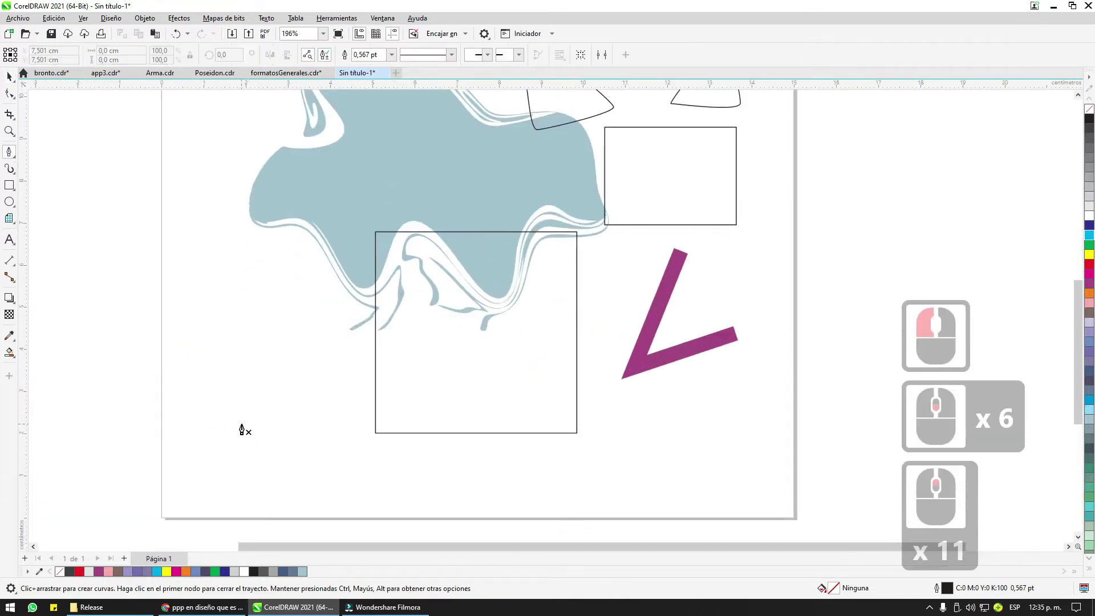
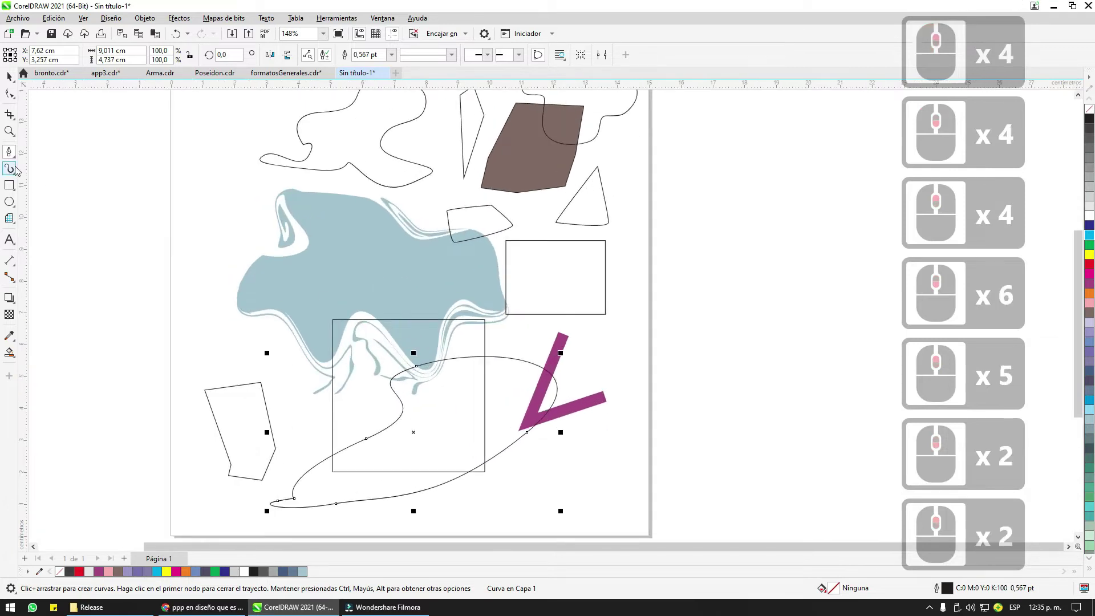
# Step: Select every object on the page and delete them all, leaving it blank
pyautogui.click(29, 95)
pyautogui.click(159, 121)
pyautogui.click(615, 495)
pyautogui.press('Insert')
pyautogui.press('Delete')
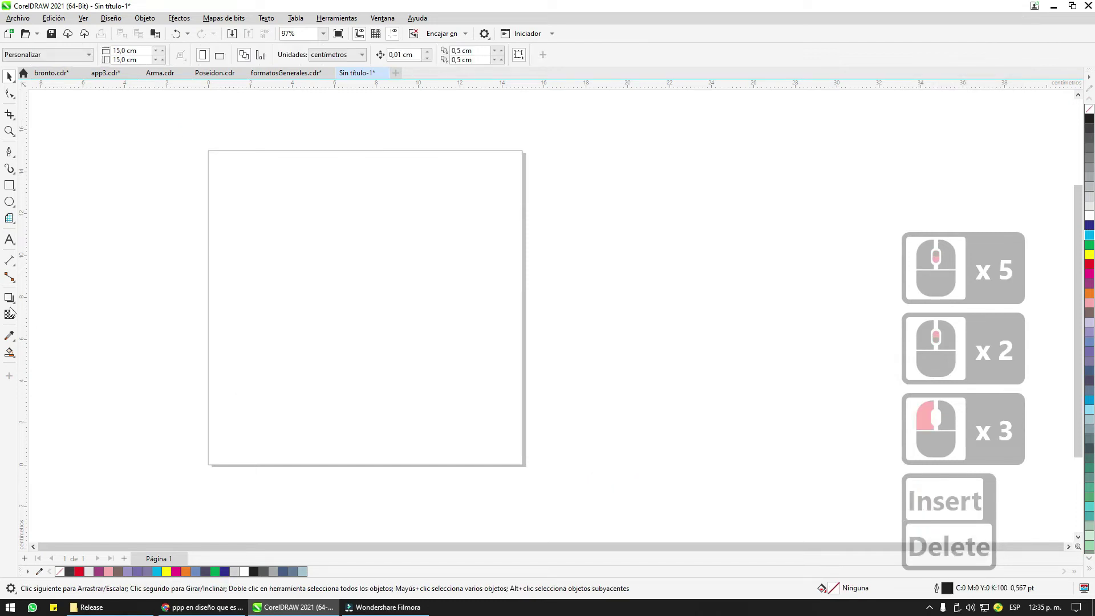
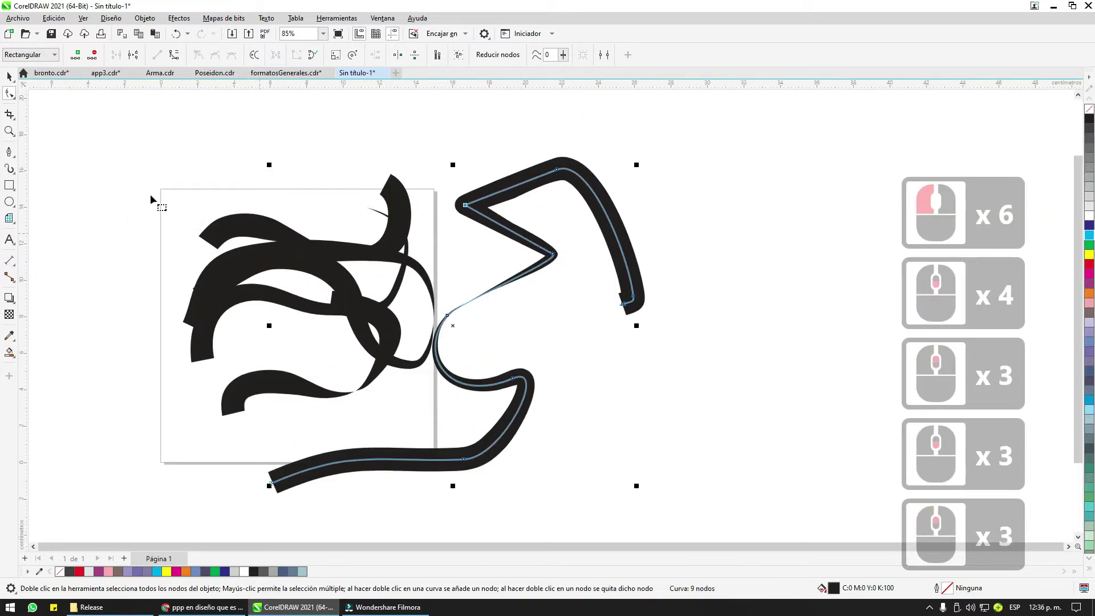
pyautogui.click(10, 75)
pyautogui.doubleClick(520, 292)
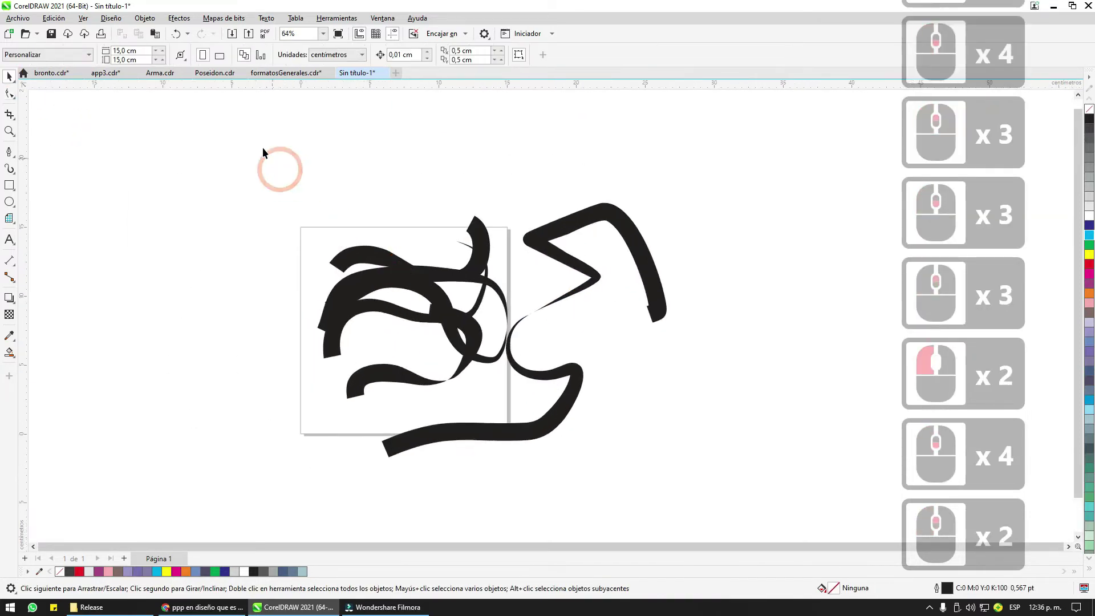
pyautogui.click(277, 167)
pyautogui.doubleClick(703, 500)
pyautogui.press('Delete')
pyautogui.middleClick(416, 363)
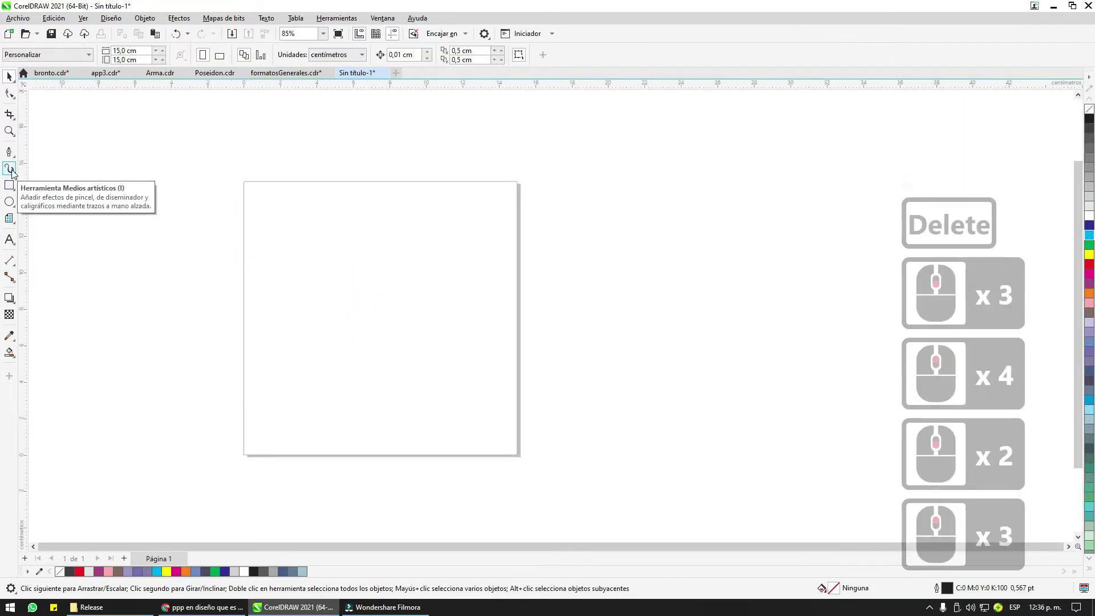
# Step: Sketch a natural curve, delete it, and switch to drawing rectangles
pyautogui.click(15, 171)
pyautogui.click(38, 178)
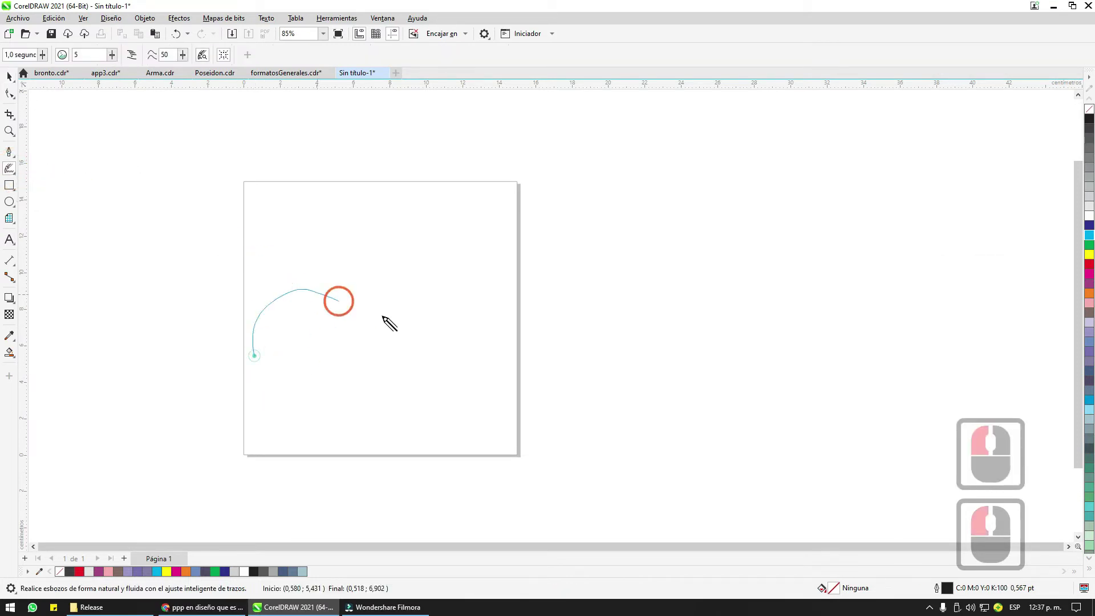
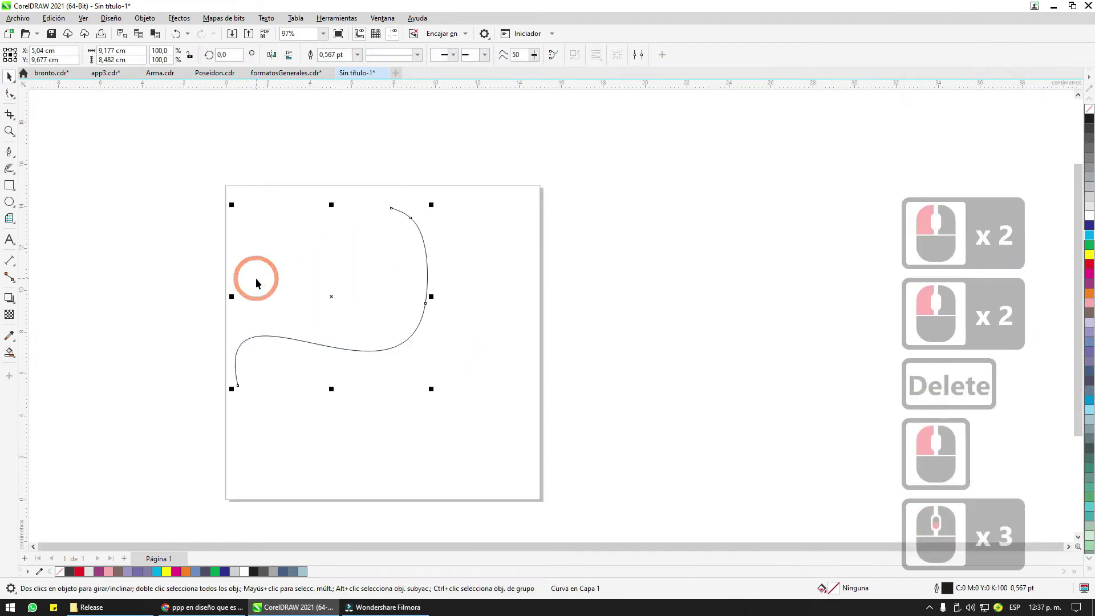
pyautogui.press('Delete')
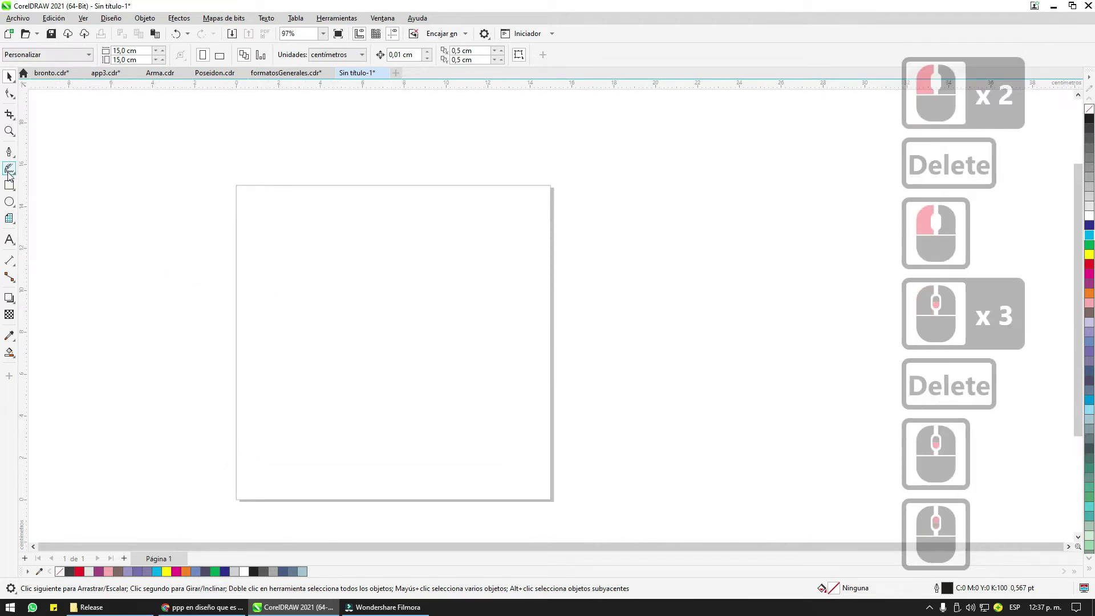
pyautogui.click(11, 173)
pyautogui.doubleClick(11, 184)
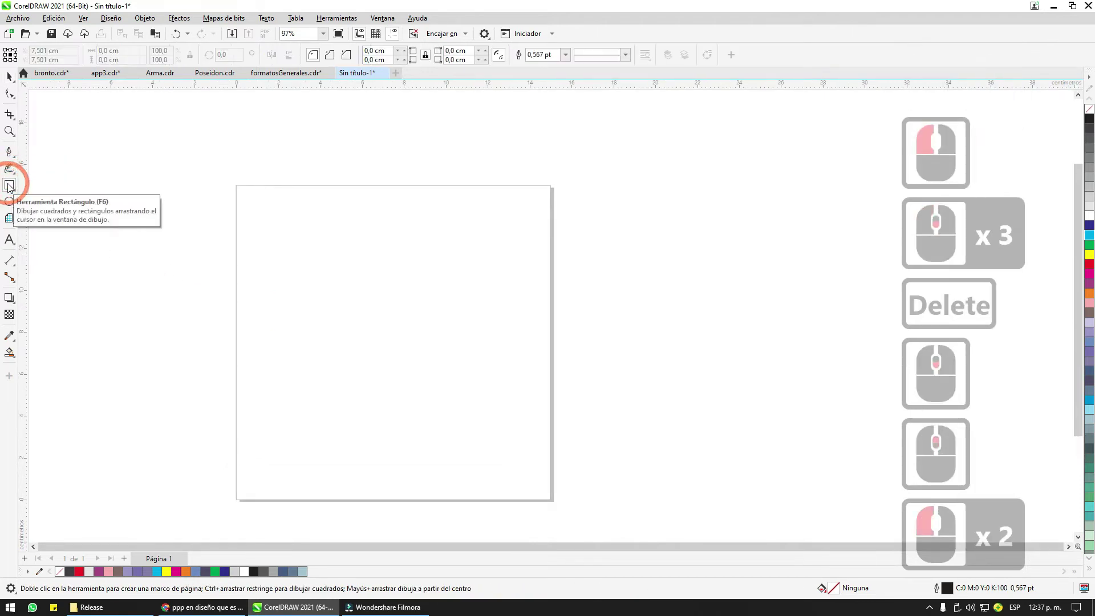
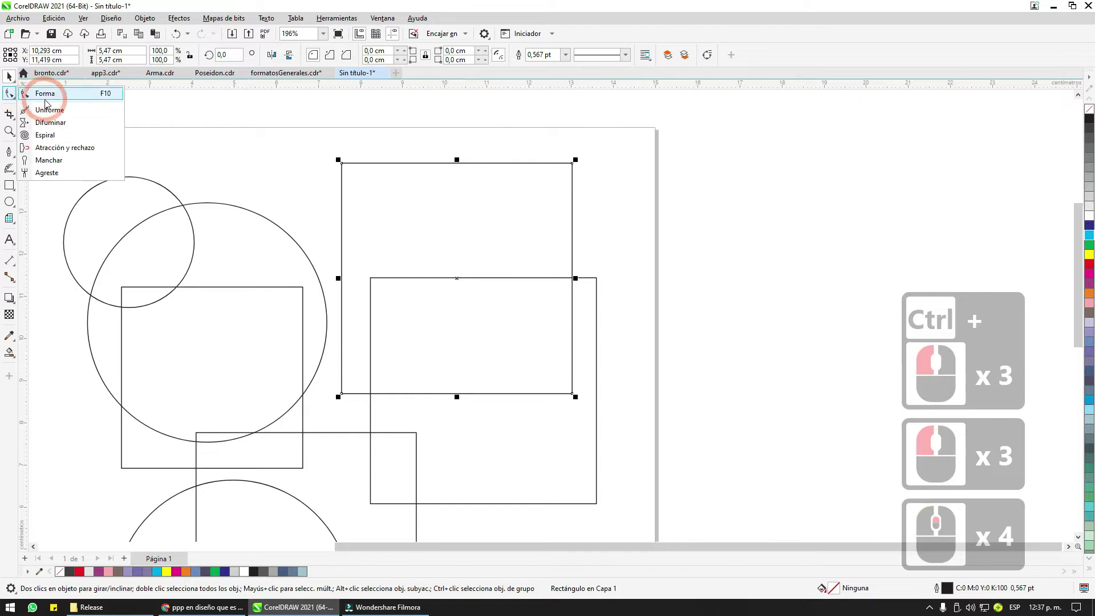
# Step: Round the rectangle's corners, giving the right corners a different radius from the left
pyautogui.click(48, 97)
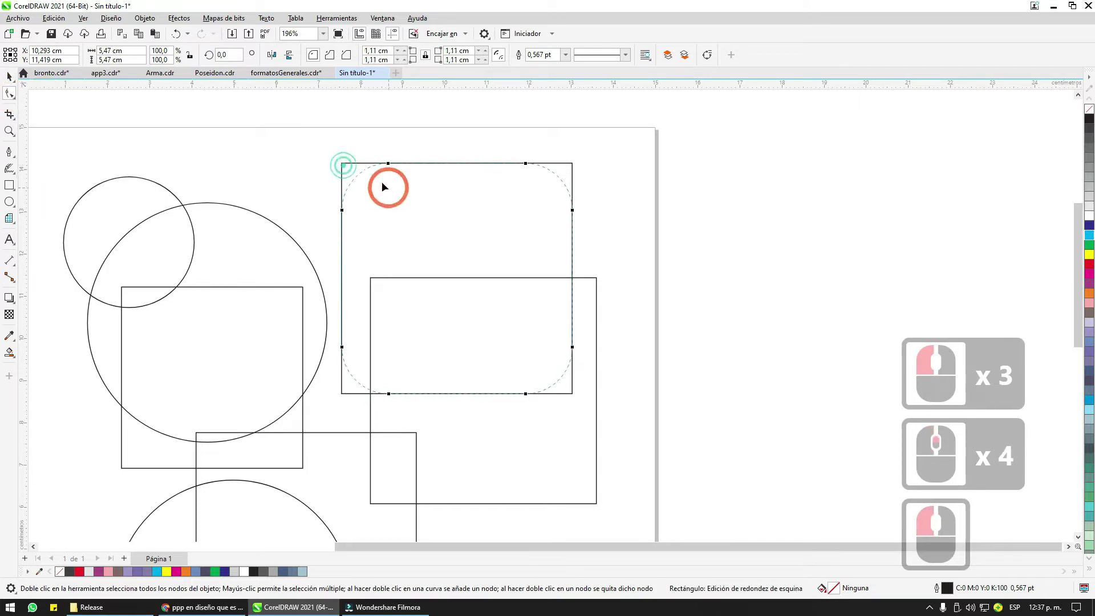
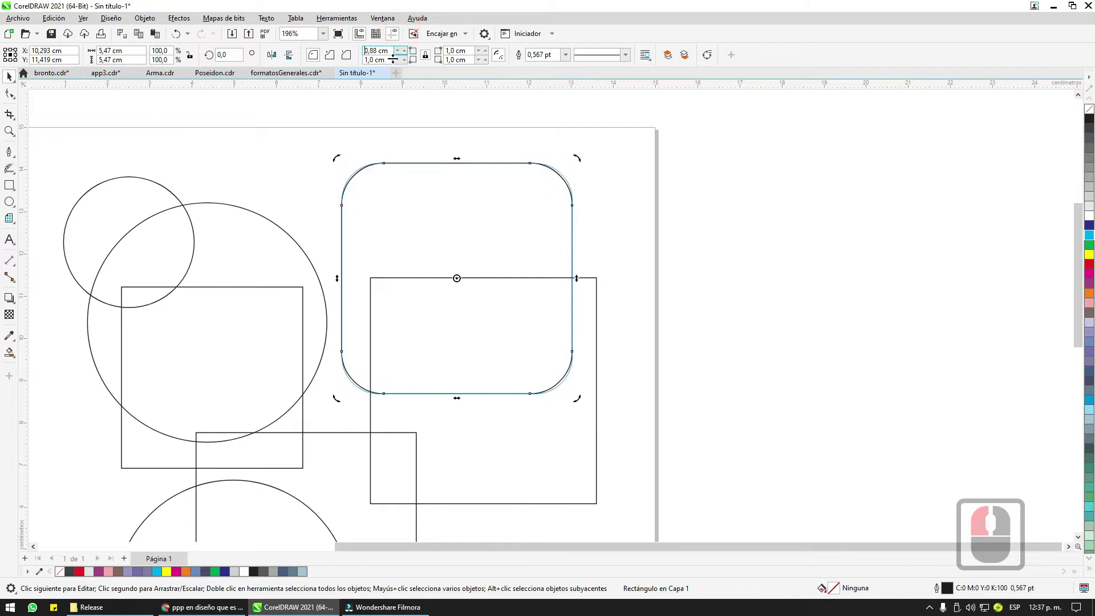
pyautogui.click(397, 35)
pyautogui.click(425, 58)
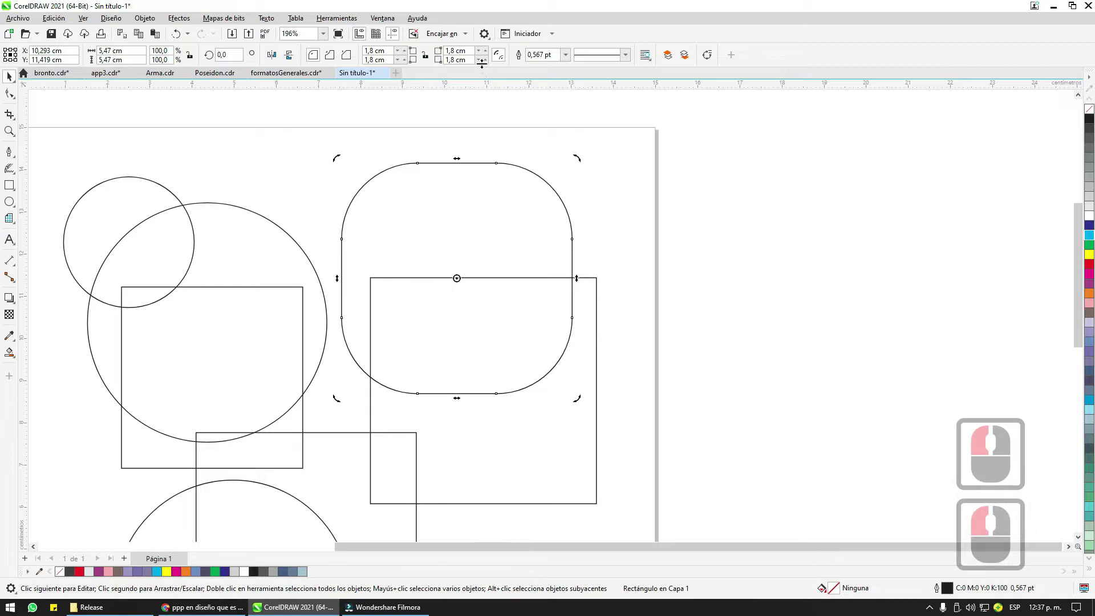
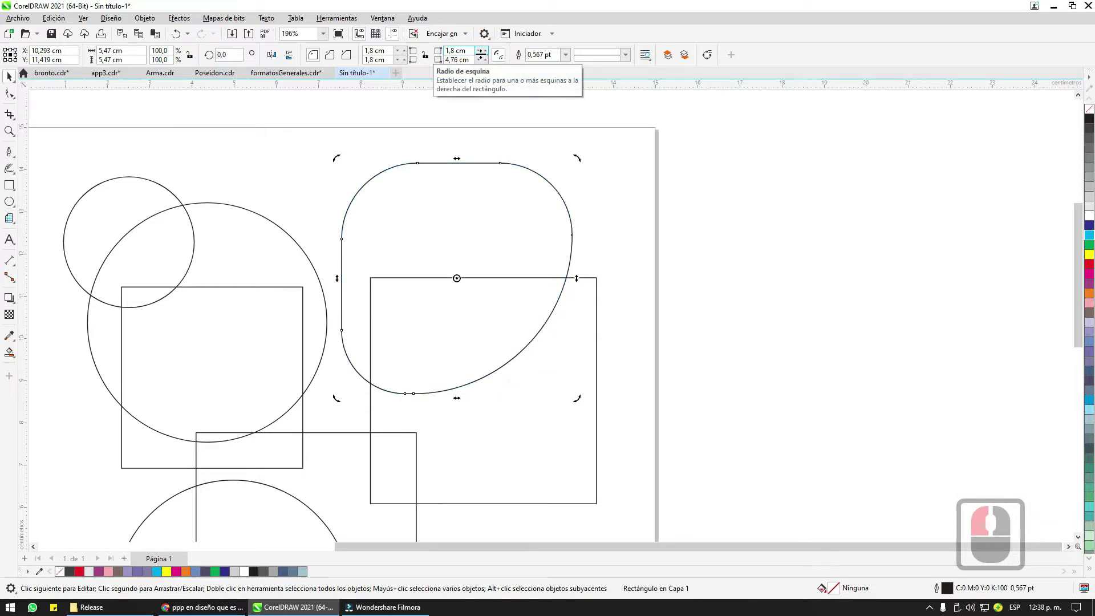
pyautogui.click(480, 31)
pyautogui.doubleClick(429, 57)
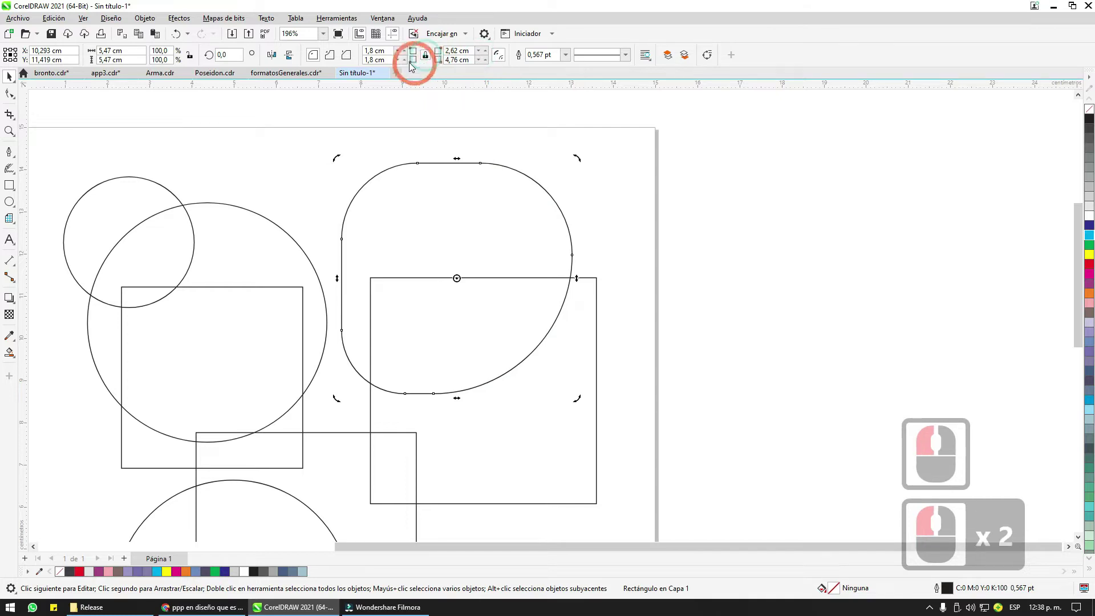
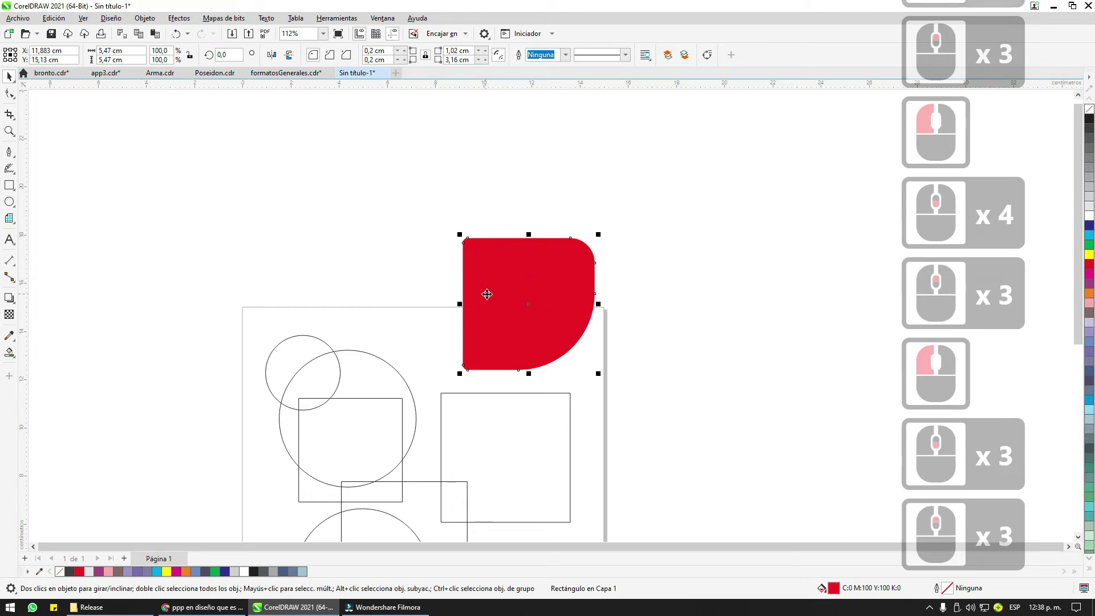
# Step: Paste a duplicate of the rounded shape and mirror it to face the original
pyautogui.press('ctrl+c')
pyautogui.press('ctrl+v')
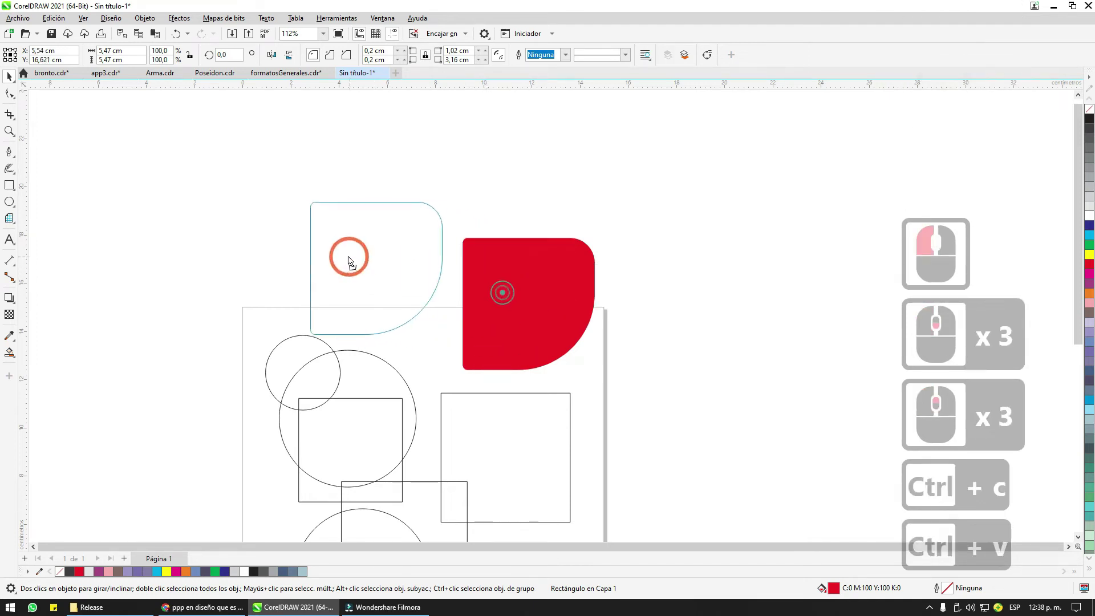
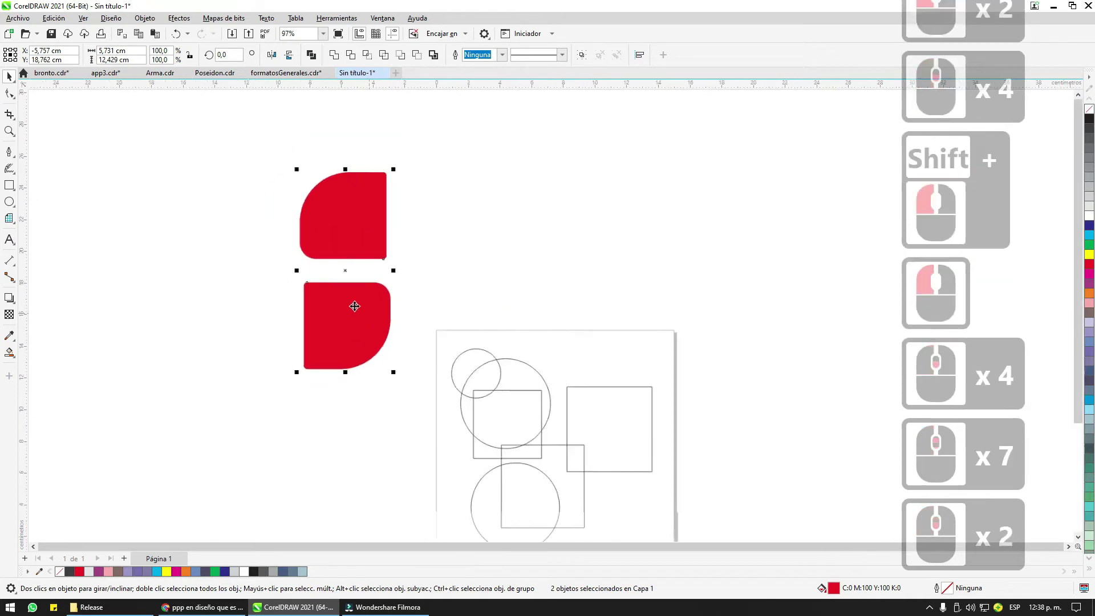
pyautogui.click(258, 273)
pyautogui.scroll(-3)
pyautogui.click(280, 275)
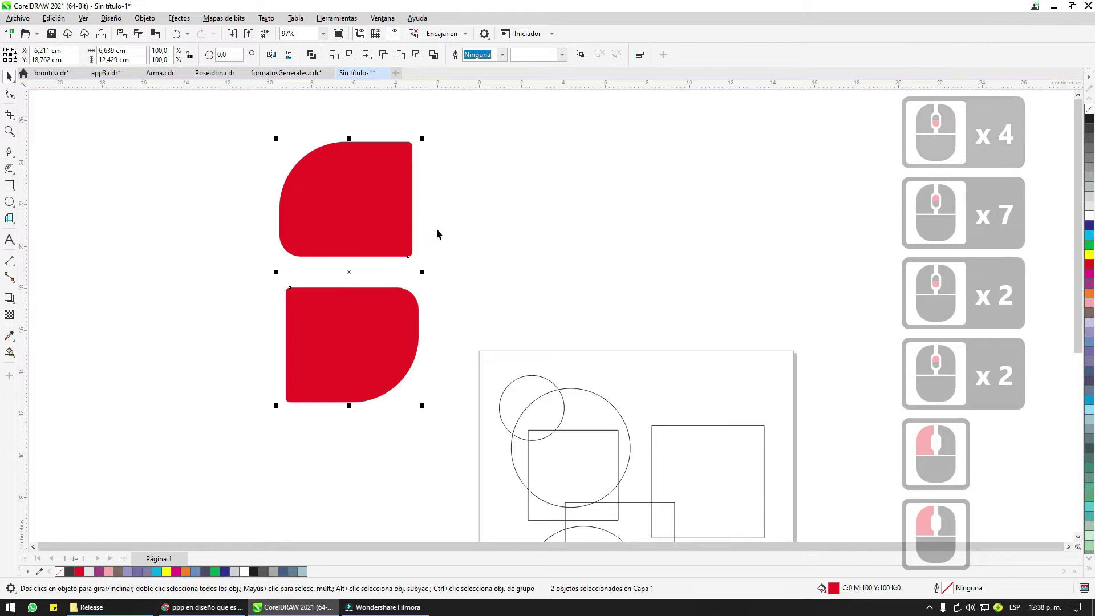
# Step: Fill the upper piece orange and the lower piece dark grey from the palette
pyautogui.click(453, 231)
pyautogui.click(389, 260)
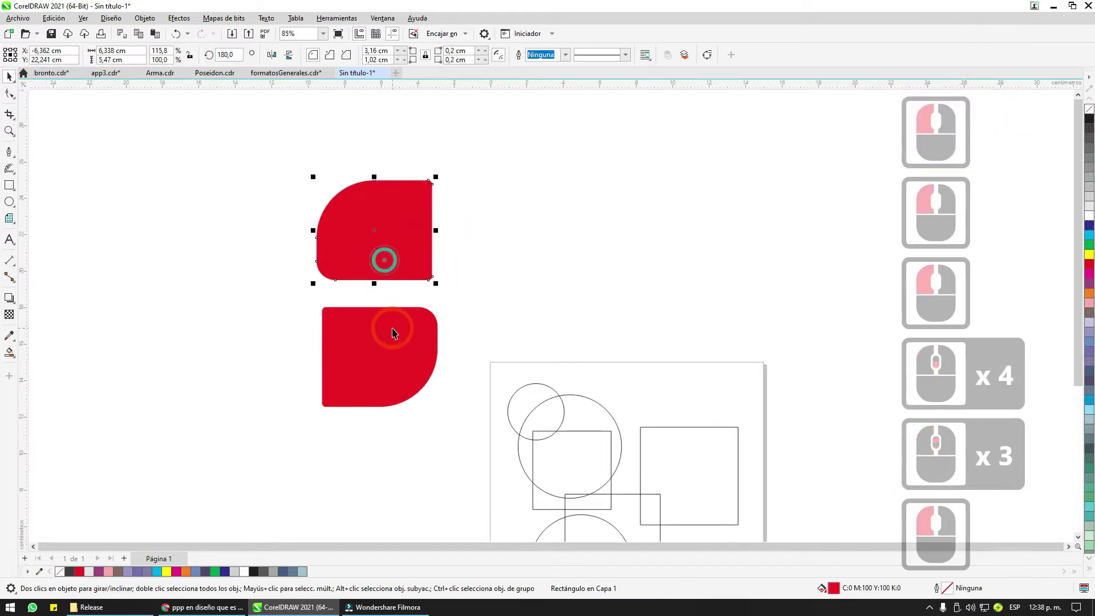
pyautogui.click(397, 327)
pyautogui.click(440, 259)
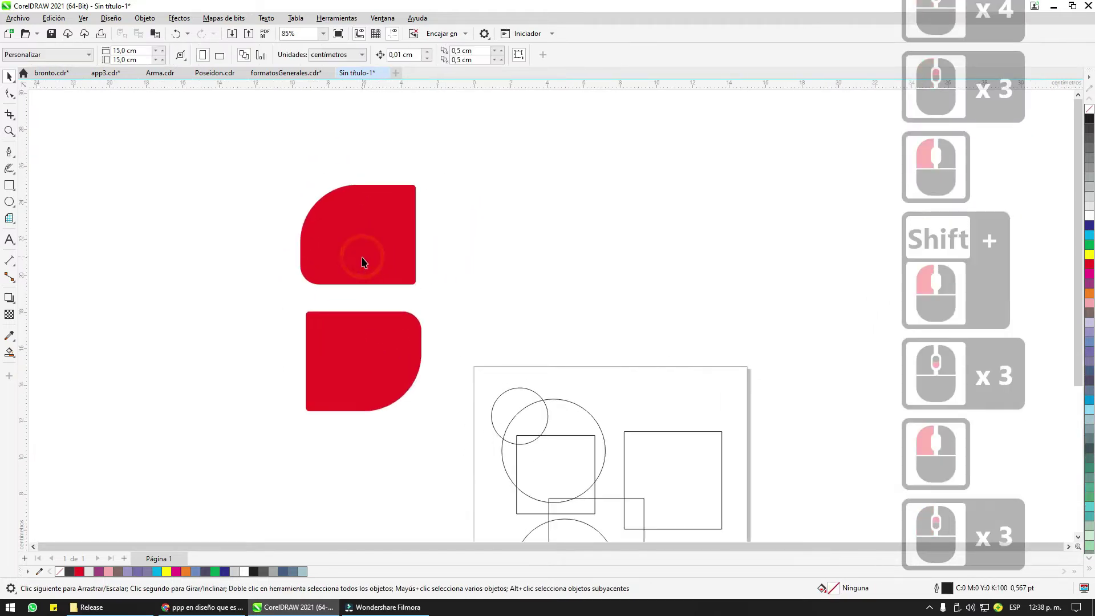
pyautogui.click(351, 323)
pyautogui.click(351, 340)
pyautogui.click(283, 292)
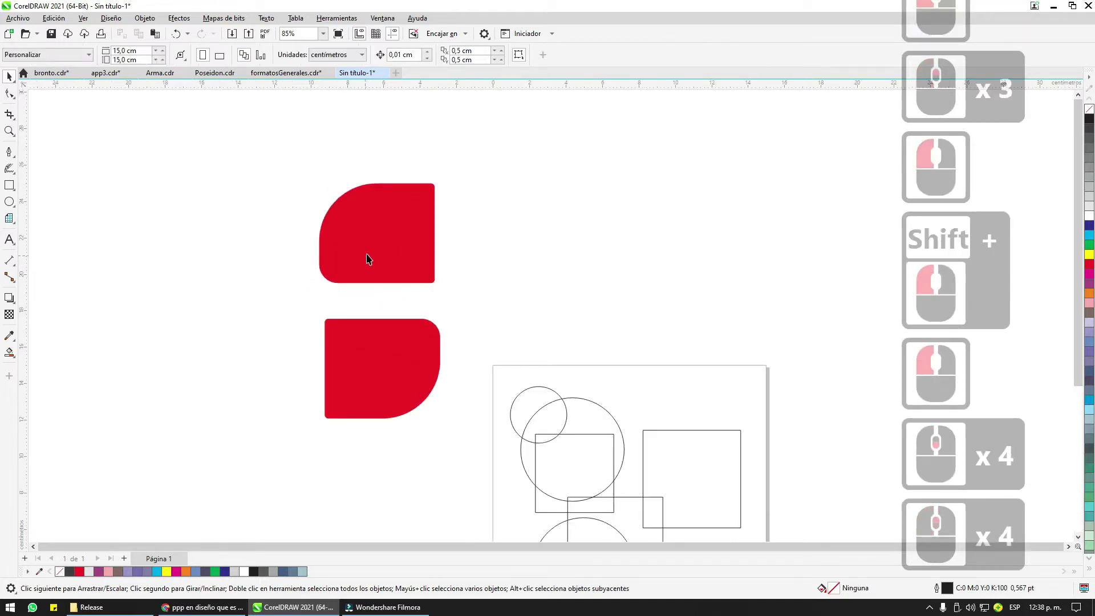
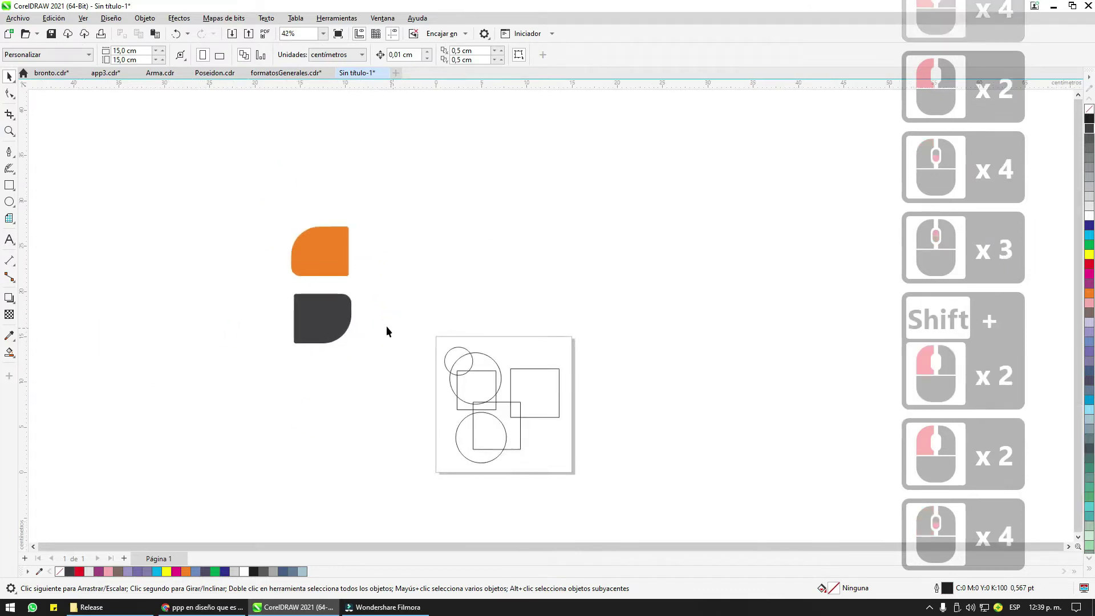
pyautogui.click(309, 304)
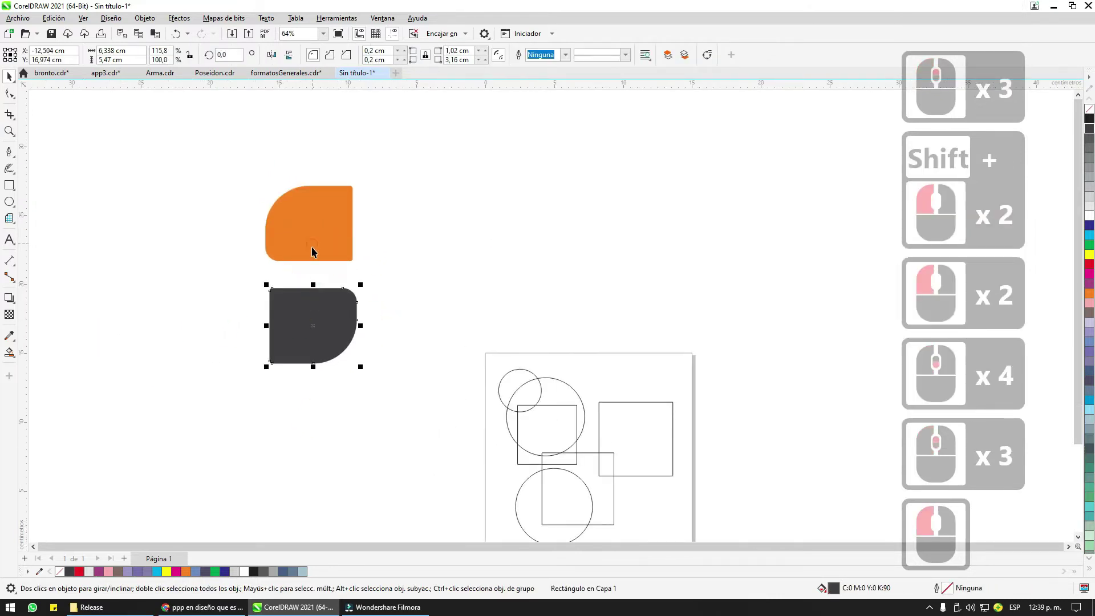
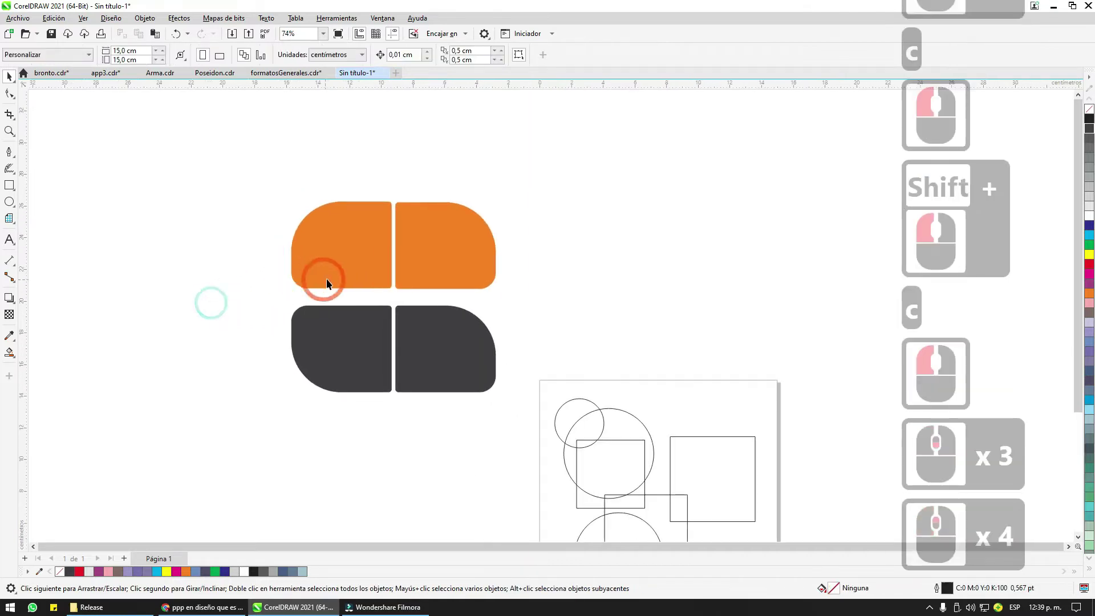
# Step: Recolour a piece pink and stack it above the dark grey piece, moving the orange aside
pyautogui.click(328, 297)
pyautogui.doubleClick(341, 340)
pyautogui.doubleClick(314, 338)
pyautogui.click(383, 197)
pyautogui.click(440, 286)
pyautogui.click(443, 331)
pyautogui.doubleClick(436, 335)
pyautogui.click(367, 135)
pyautogui.click(362, 246)
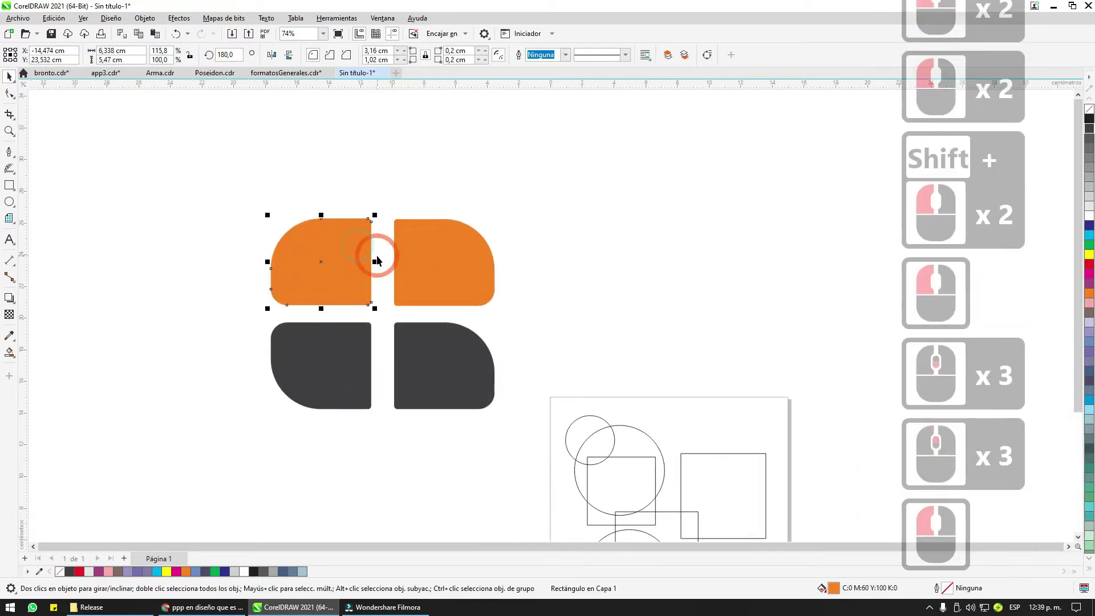
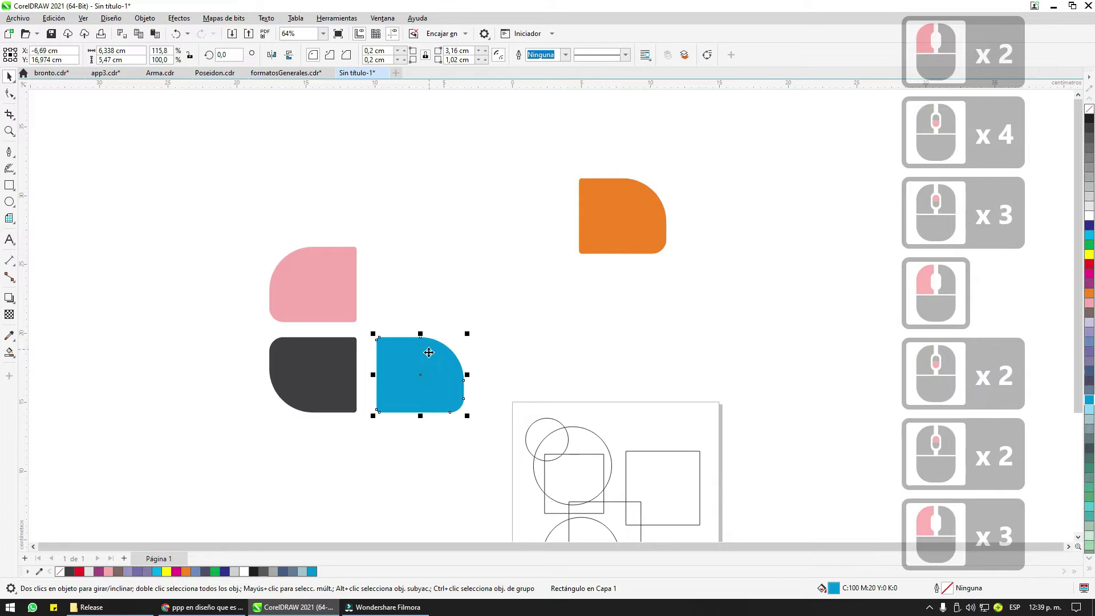
# Step: Make one piece blue and centre-align it (C, E) where the orange piece stood
pyautogui.doubleClick(615, 218)
pyautogui.press('c')
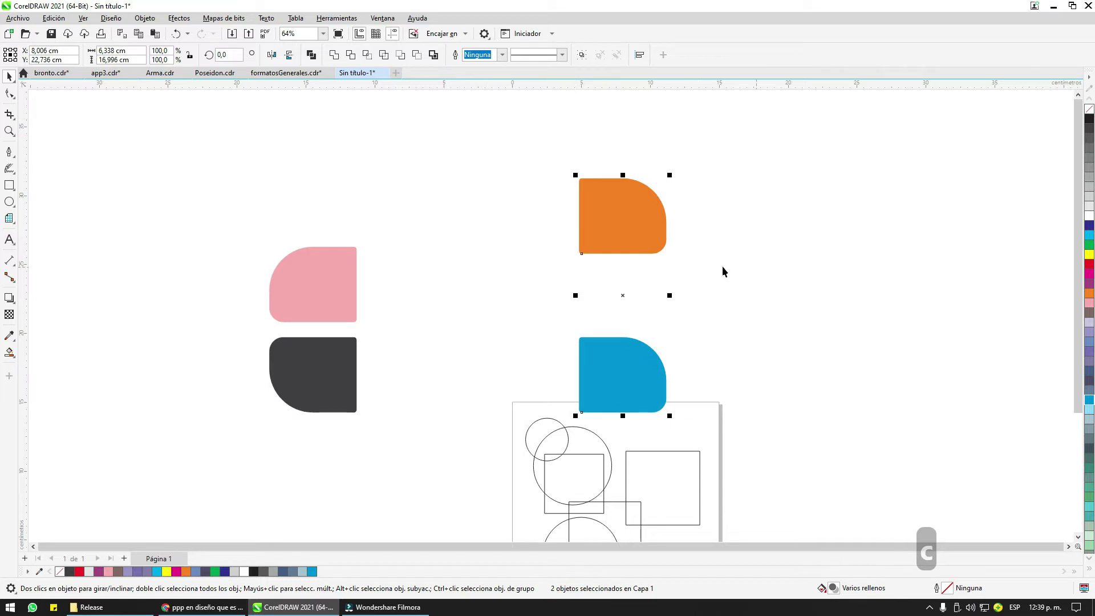
pyautogui.click(708, 298)
pyautogui.click(638, 393)
pyautogui.doubleClick(635, 219)
pyautogui.press('e')
pyautogui.click(658, 221)
pyautogui.click(630, 205)
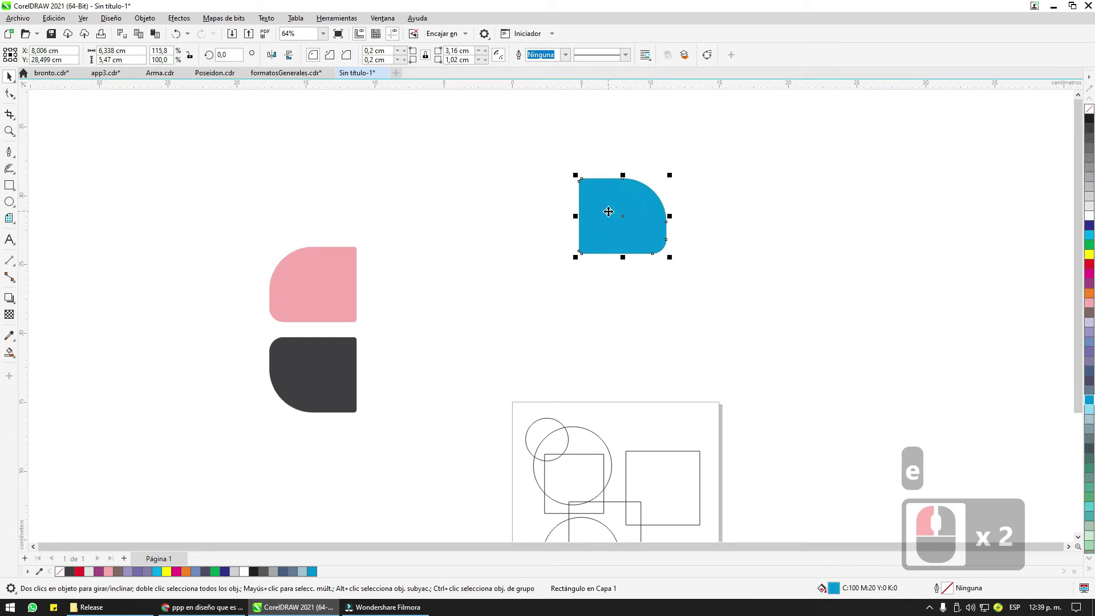
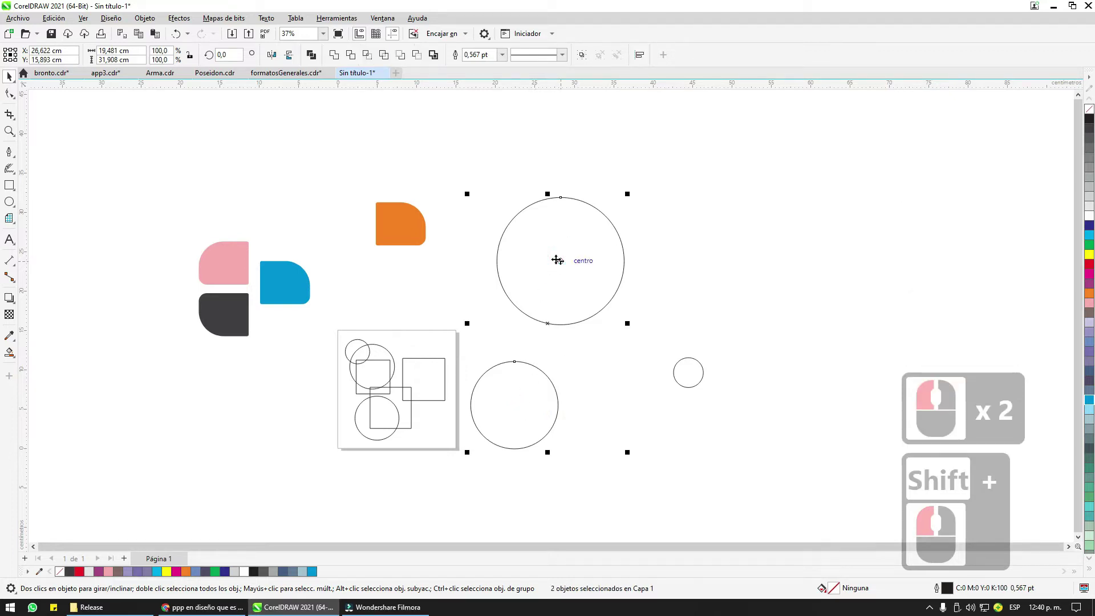
# Step: Centre the smaller circle inside the larger one with the C and E align shortcuts
pyautogui.press('c')
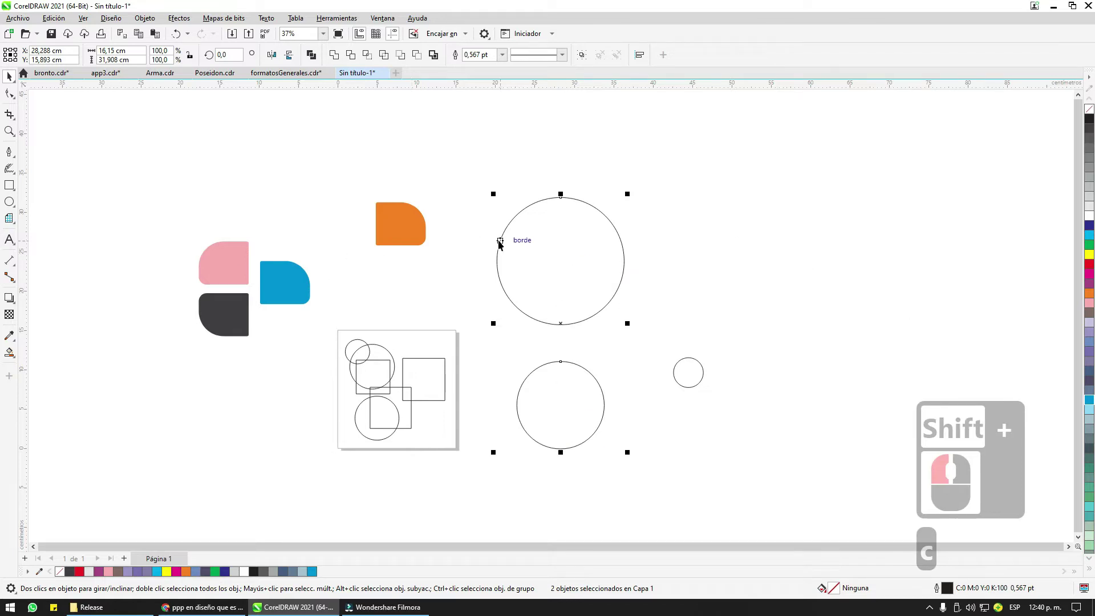
pyautogui.press('e')
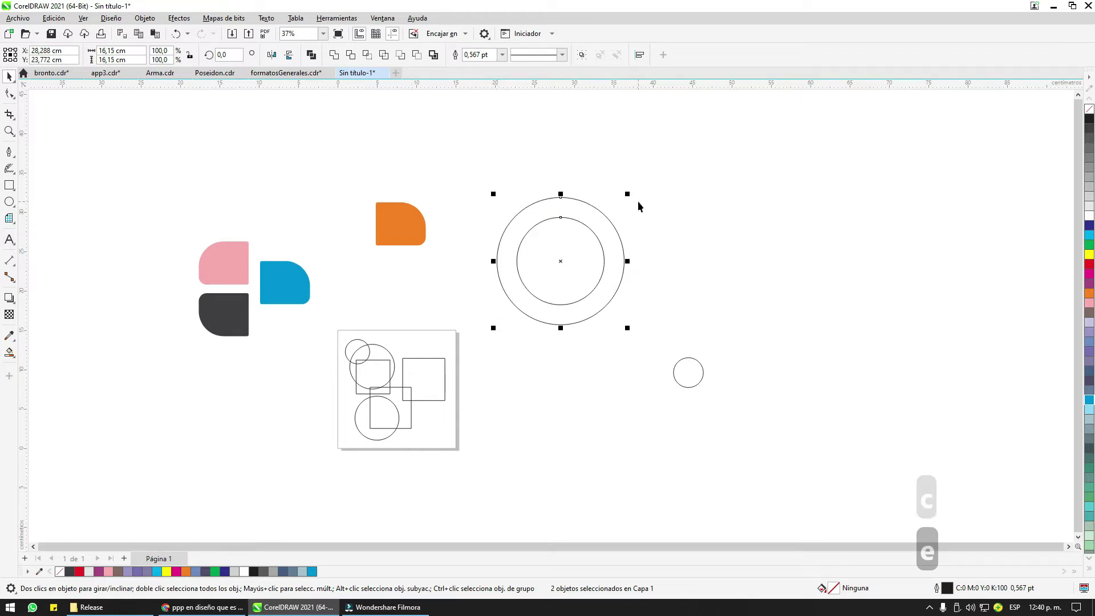
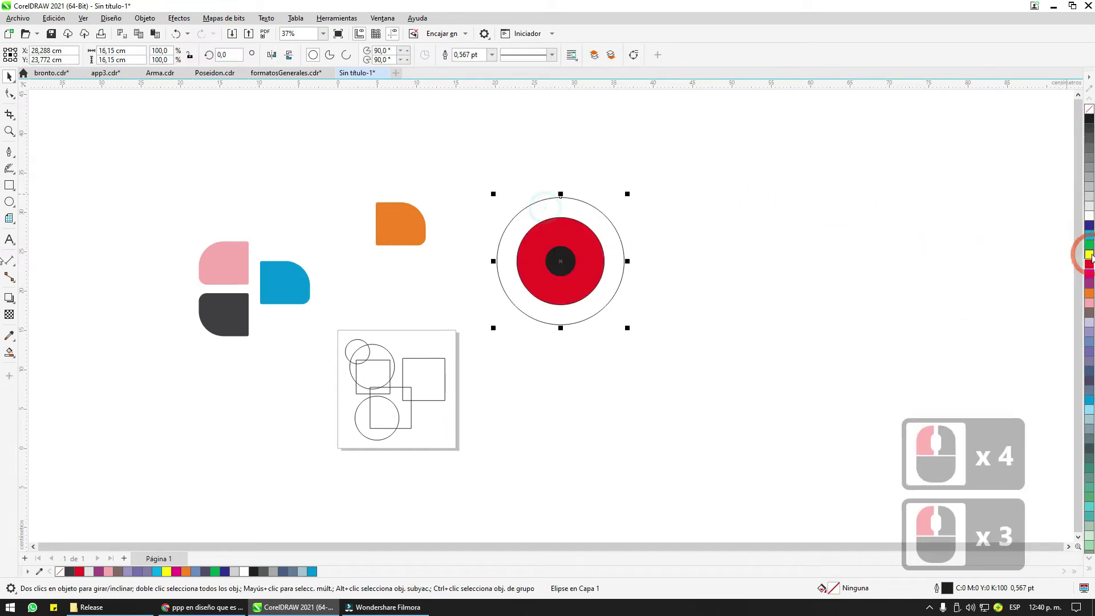
pyautogui.click(921, 166)
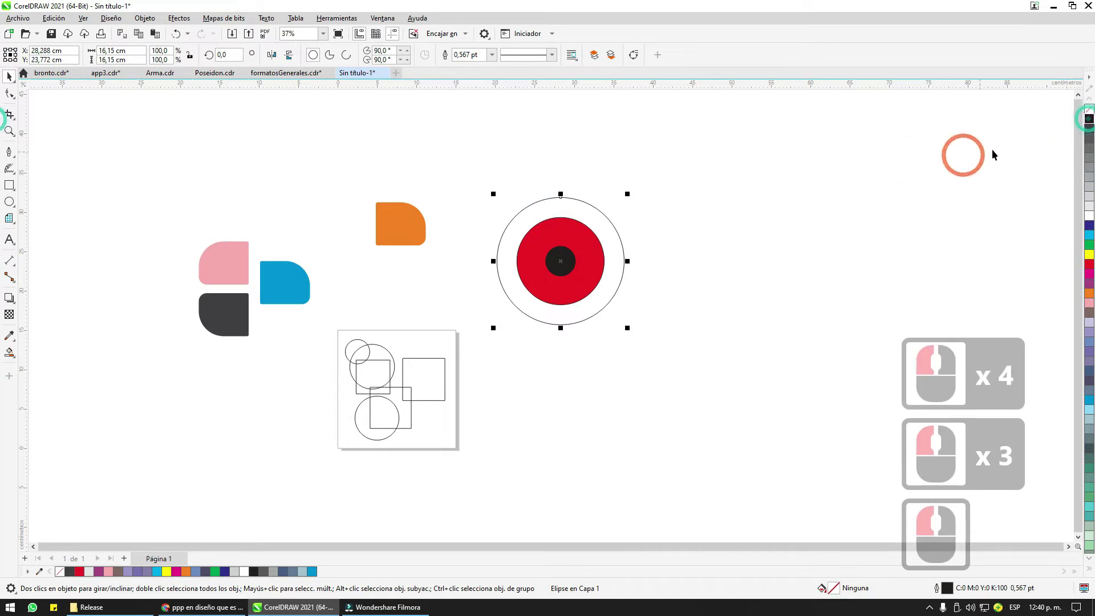
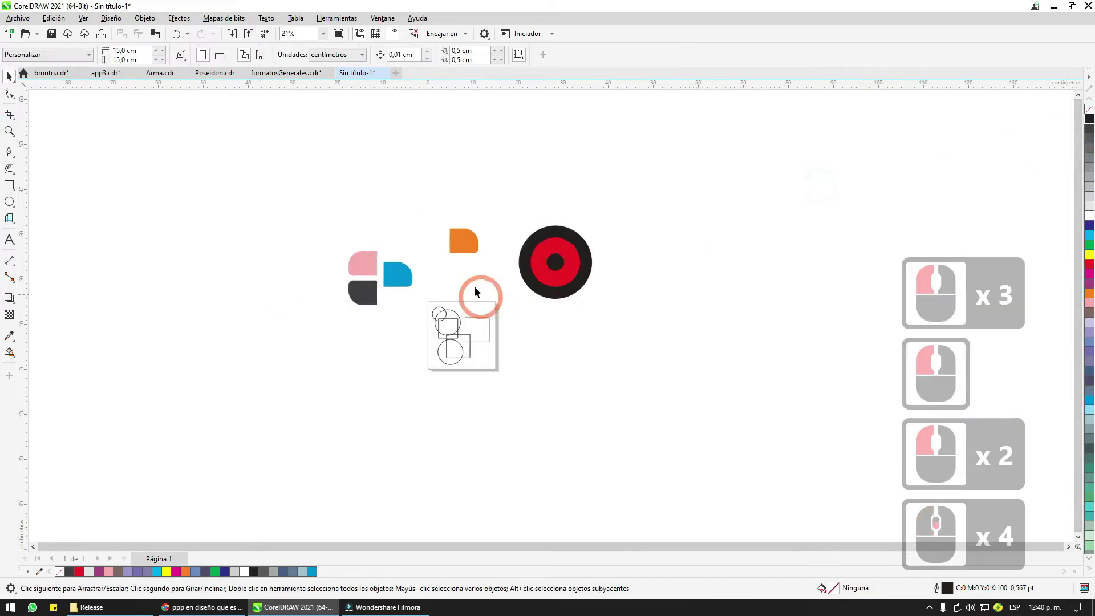
pyautogui.click(600, 250)
pyautogui.doubleClick(600, 247)
pyautogui.click(617, 242)
pyautogui.scroll(-3)
pyautogui.scroll(-3)
pyautogui.scroll(3)
pyautogui.middleClick(533, 211)
pyautogui.click(533, 210)
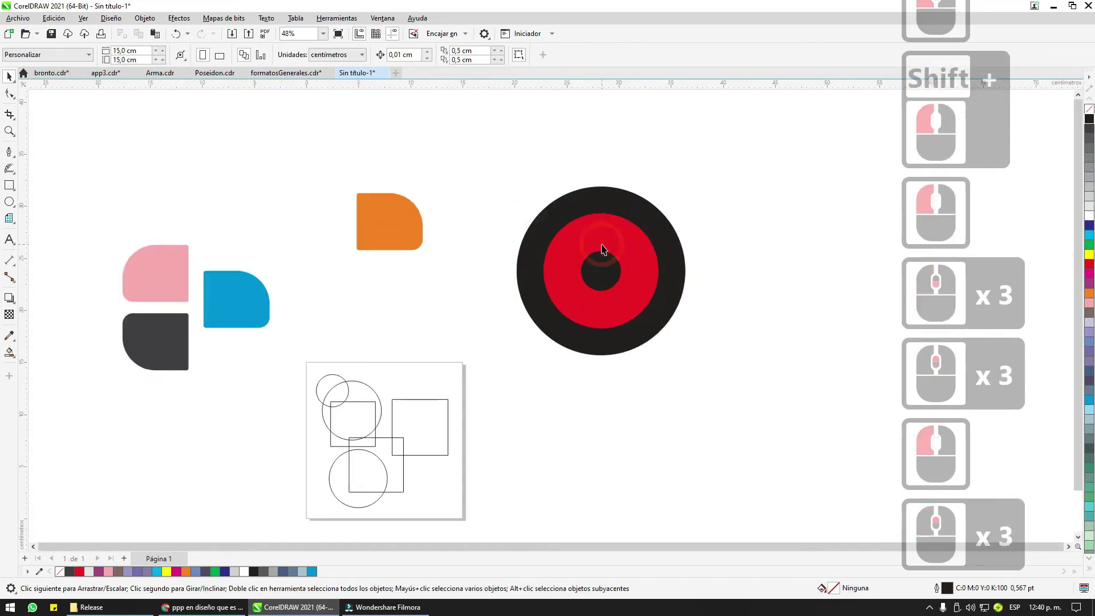
# Step: Stack the red and small black circles inside the large black circle
pyautogui.click(606, 244)
pyautogui.doubleClick(624, 191)
pyautogui.click(629, 210)
pyautogui.press('y')
pyautogui.click(622, 230)
pyautogui.click(623, 217)
pyautogui.click(624, 197)
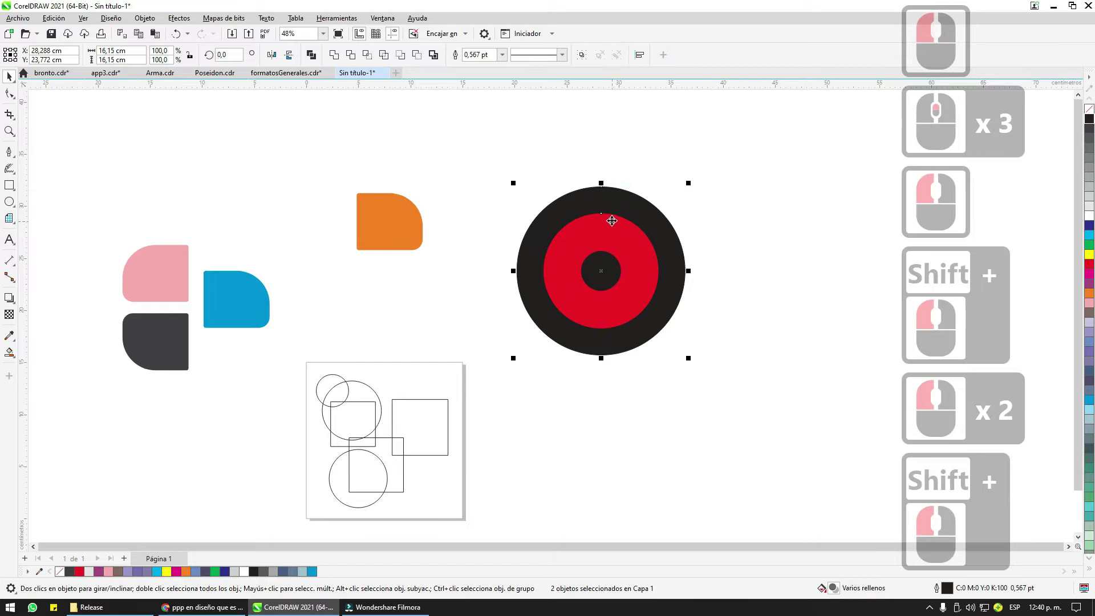
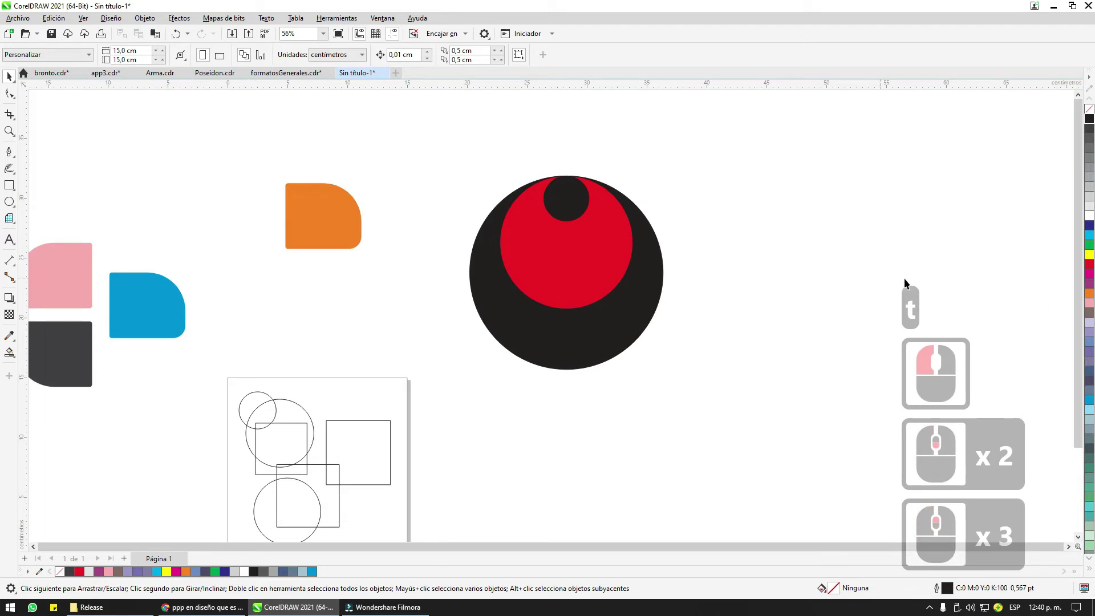
pyautogui.click(667, 293)
pyautogui.click(566, 238)
pyautogui.click(554, 208)
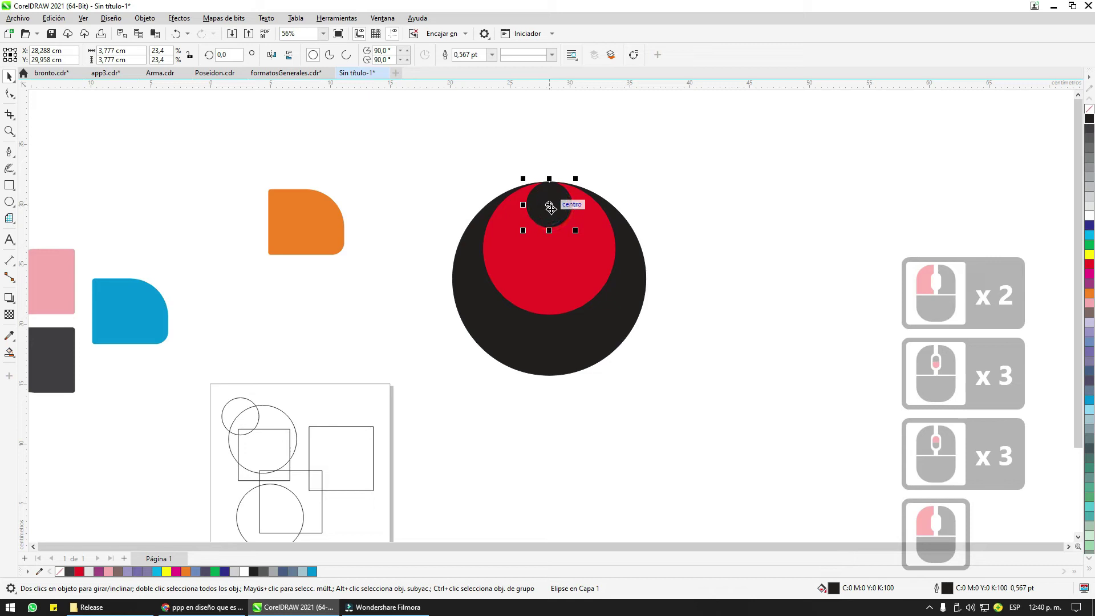
pyautogui.click(550, 254)
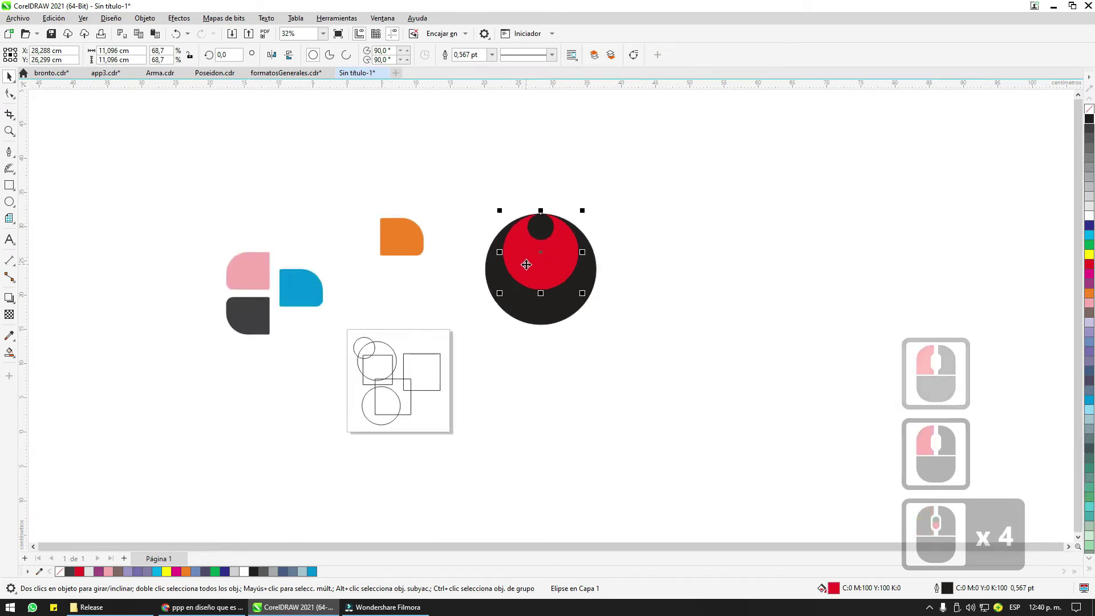
pyautogui.click(468, 148)
pyautogui.doubleClick(644, 344)
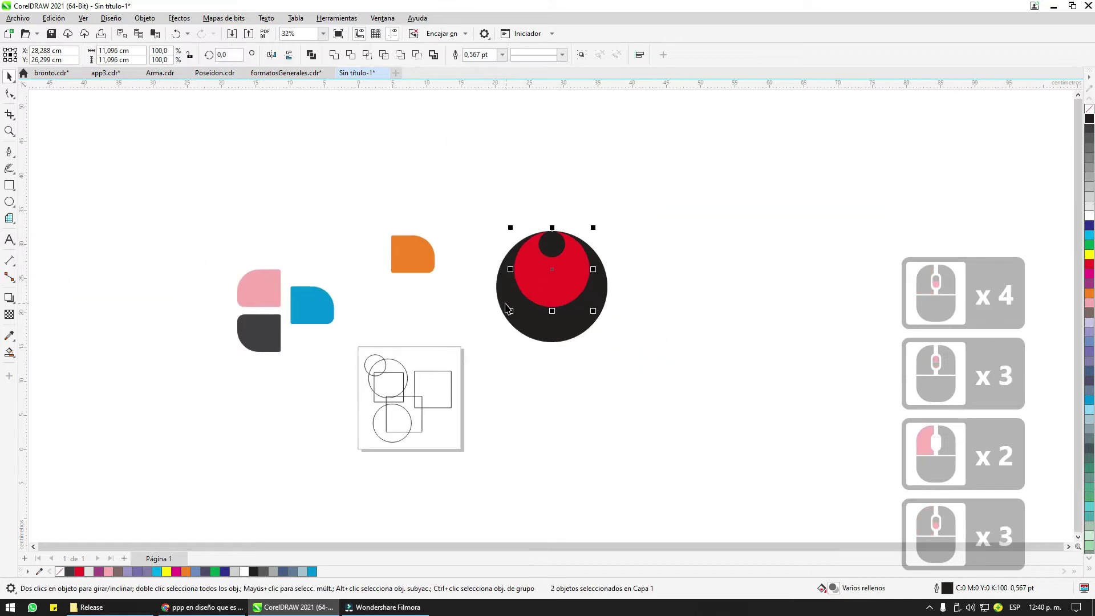
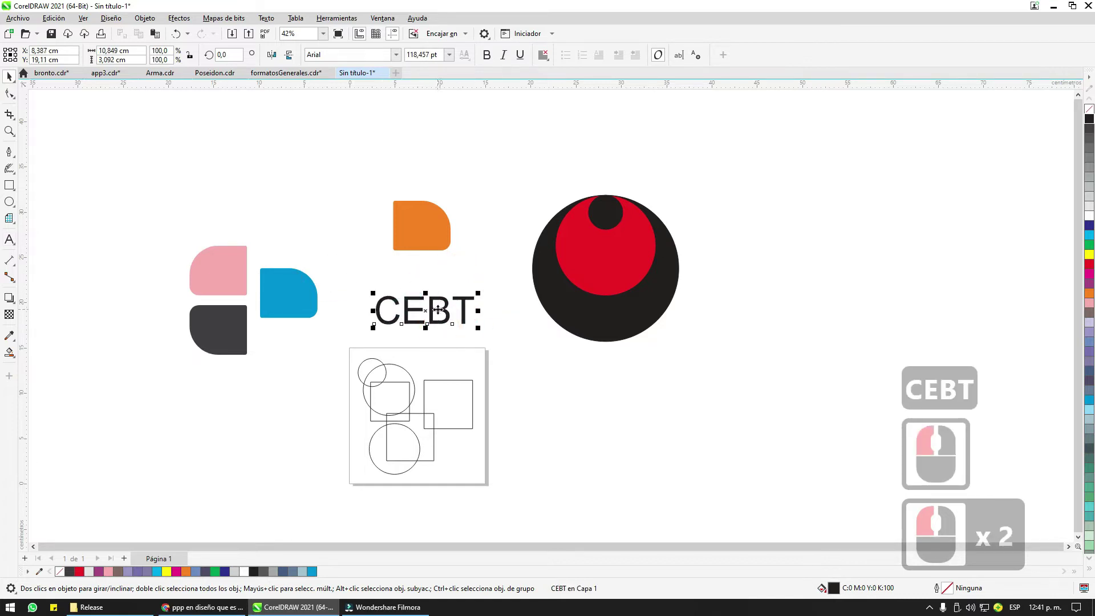
# Step: Place the word CEBT in Arial below the orange shape, beside the circles
pyautogui.click(454, 307)
pyautogui.doubleClick(604, 237)
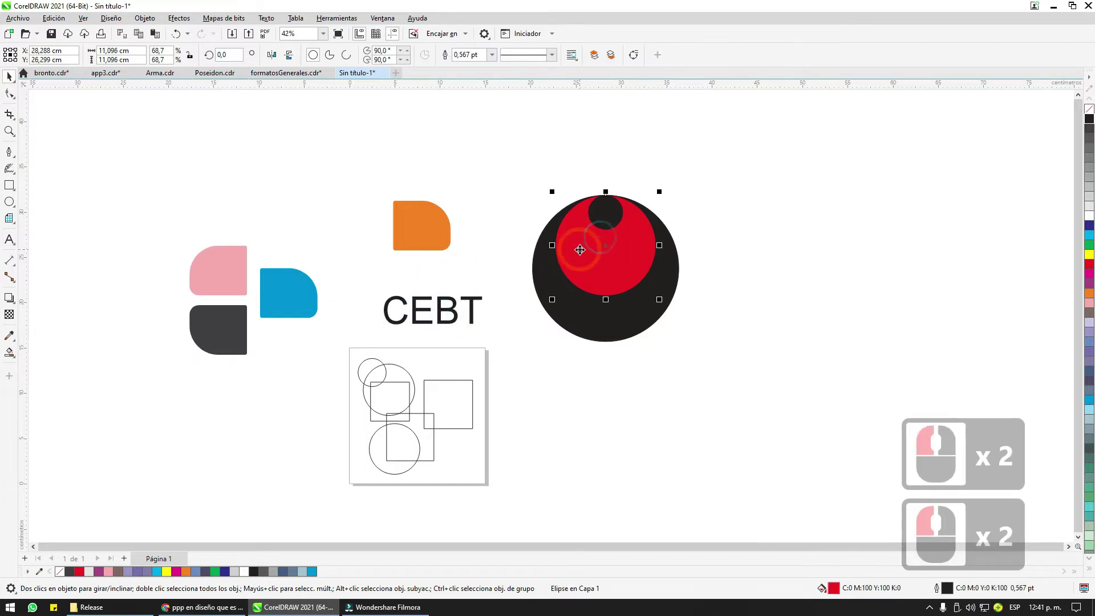
pyautogui.click(570, 246)
pyautogui.click(445, 232)
pyautogui.doubleClick(444, 232)
pyautogui.write('ce')
pyautogui.press('ctrl+z')
pyautogui.press('ctrl+z')
pyautogui.click(442, 200)
pyautogui.scroll(-3)
pyautogui.press('space')
pyautogui.click(574, 311)
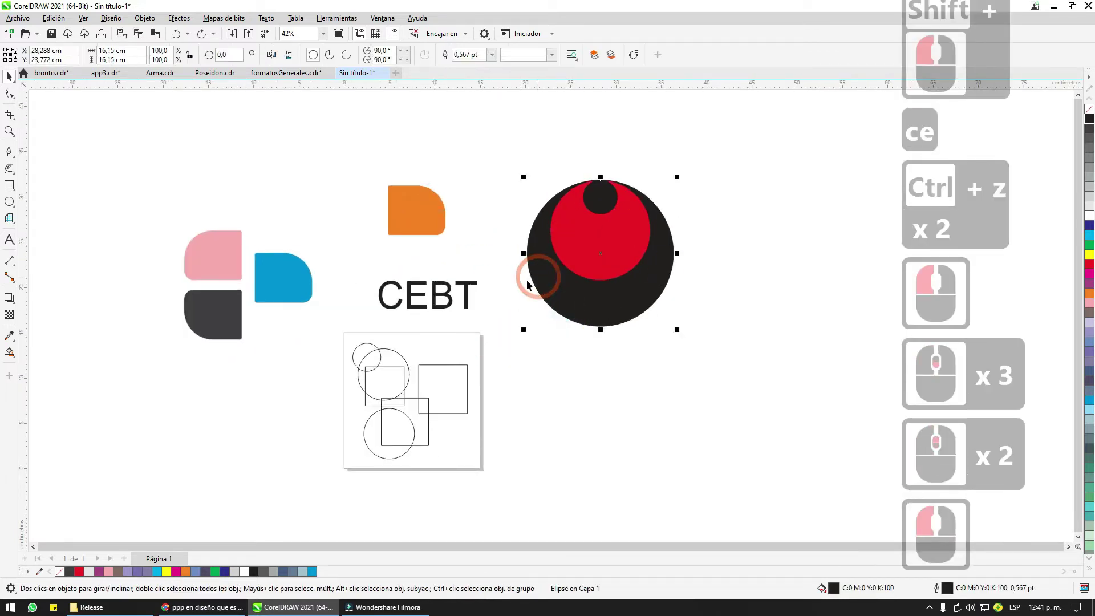
# Step: Draw a pentagon with the Polygon tool, then a six-pointed star from the Star flyout
pyautogui.click(729, 445)
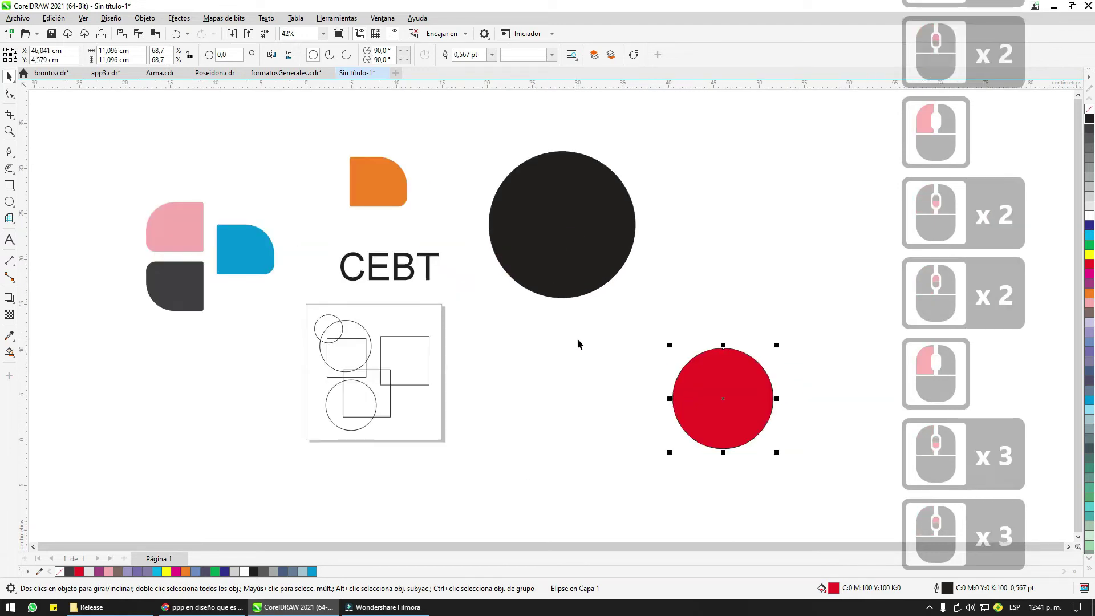
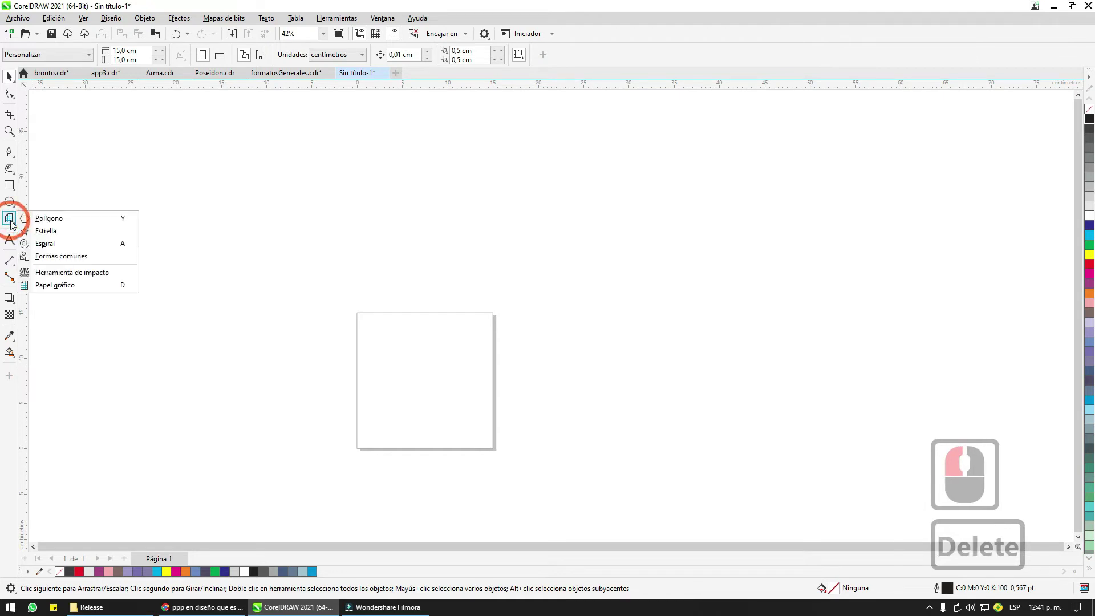
pyautogui.click(46, 224)
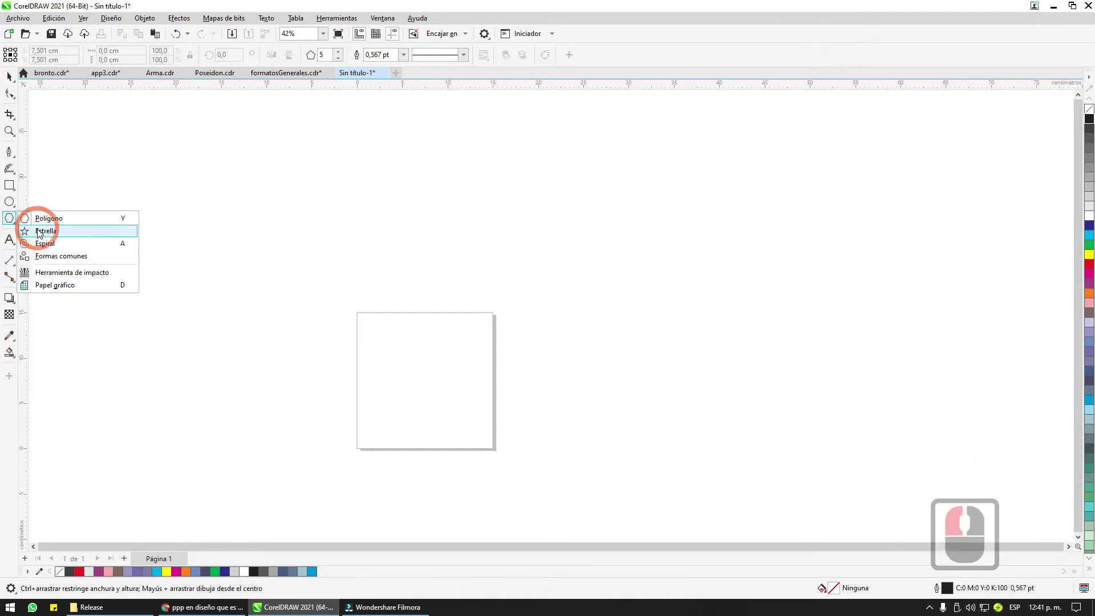
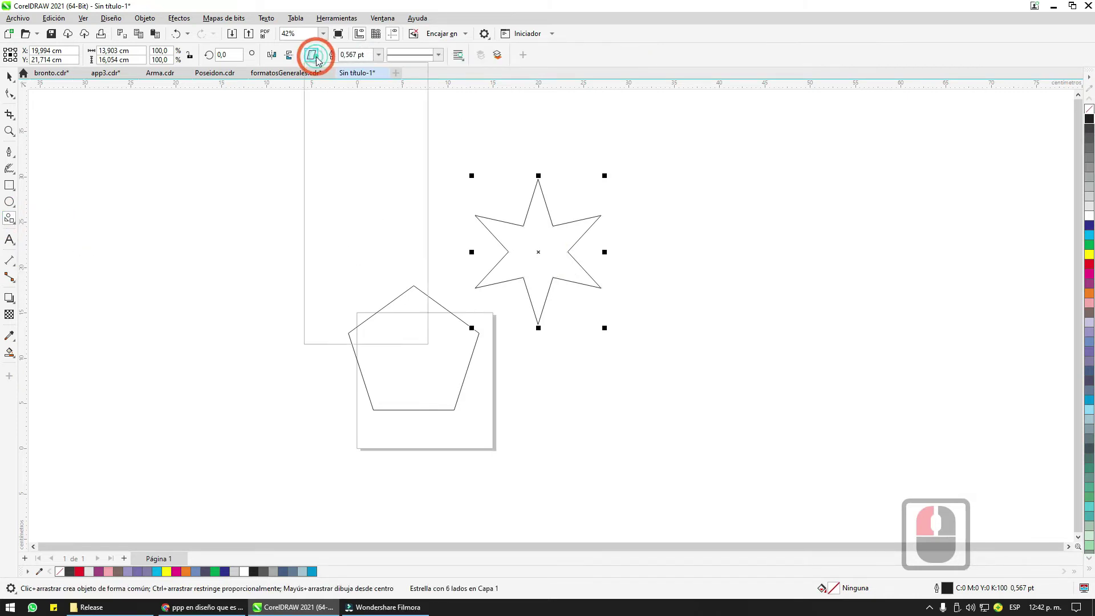
# Step: Choose the trapezoid from the Basic Shapes picker and drag it out right of the star
pyautogui.doubleClick(320, 58)
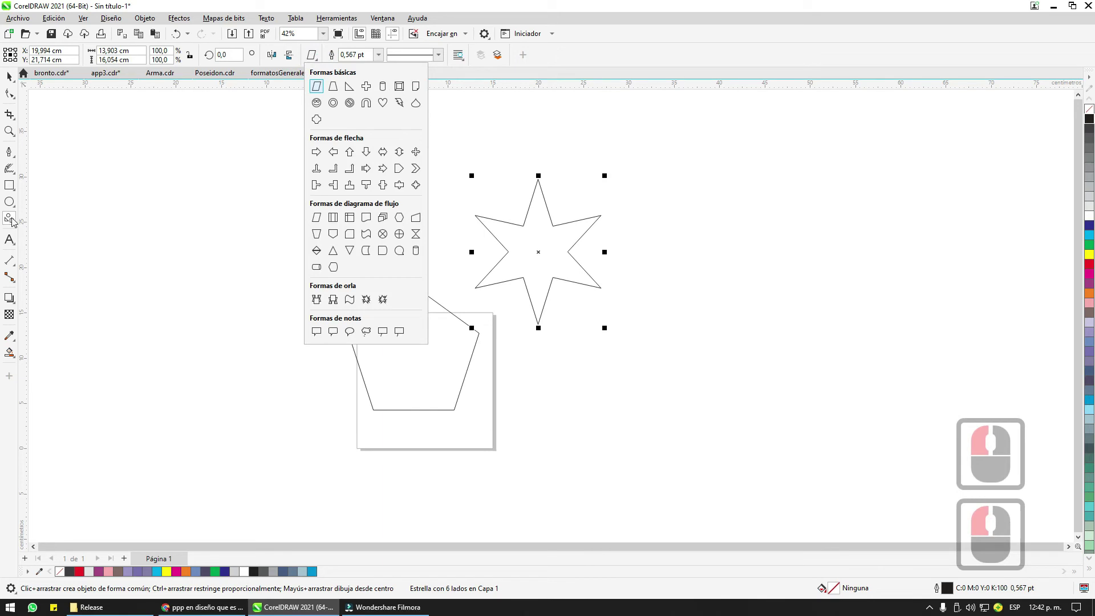
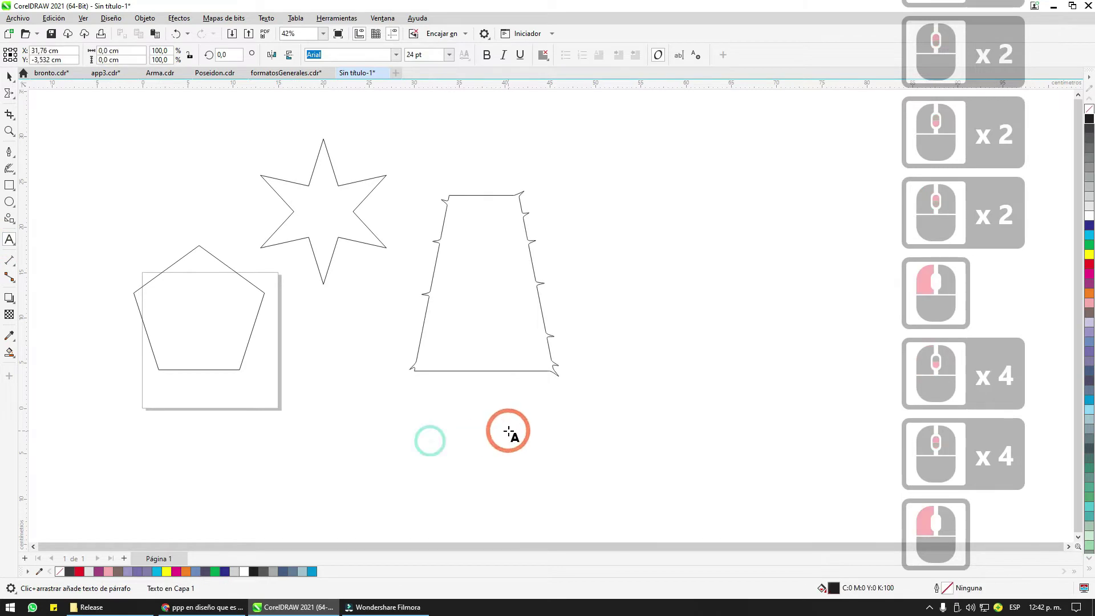
# Step: Type the caption 'estacion de diseno' at 75.58 pt and restyle it via the font list (Streetwear)
pyautogui.write('estacion de diseno')
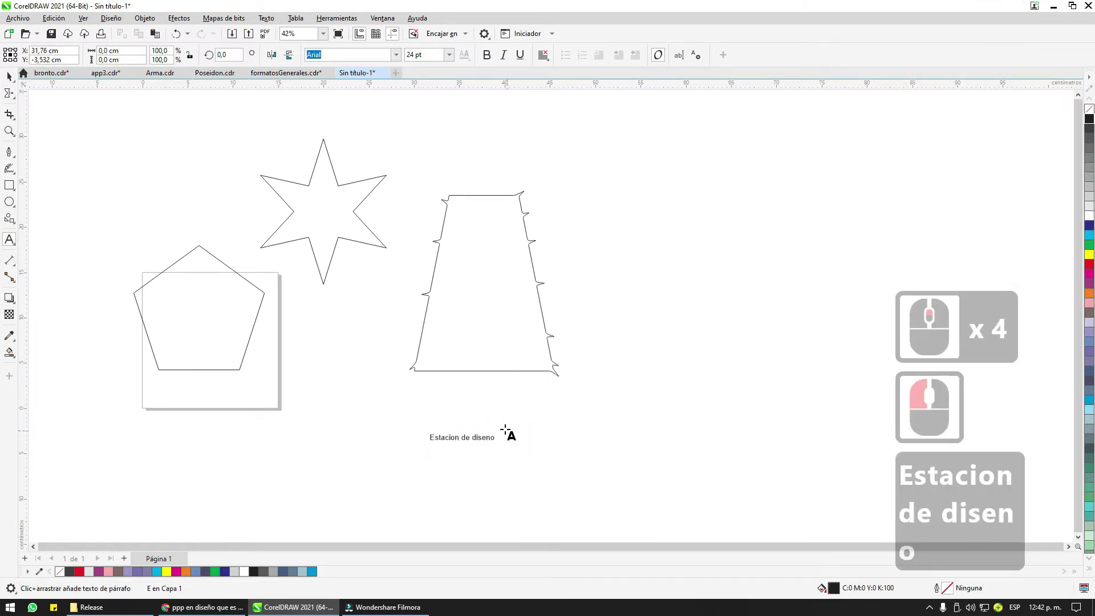
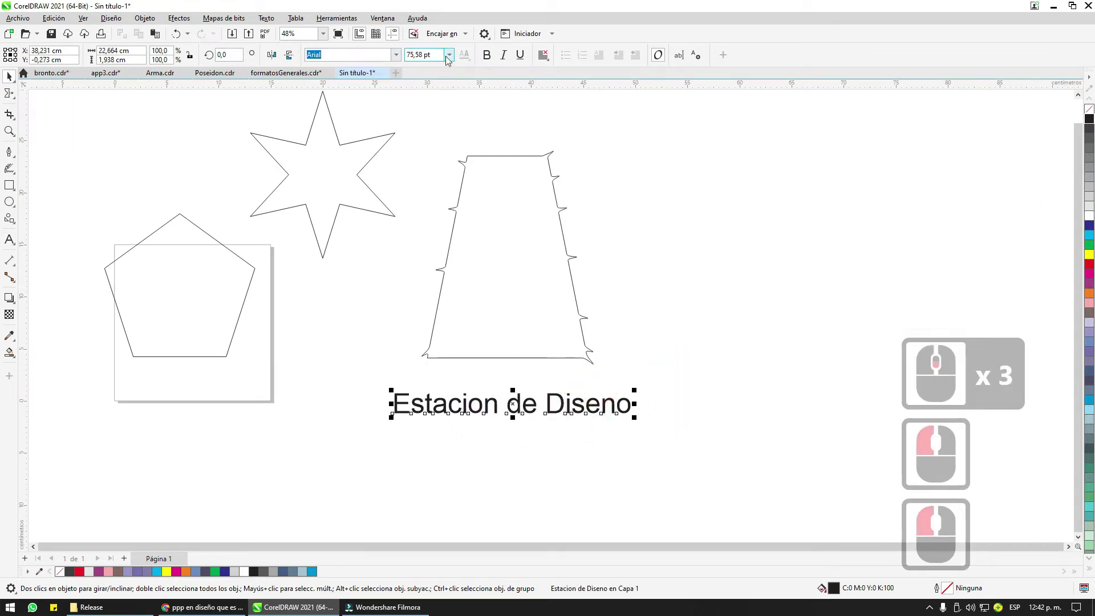
pyautogui.click(486, 58)
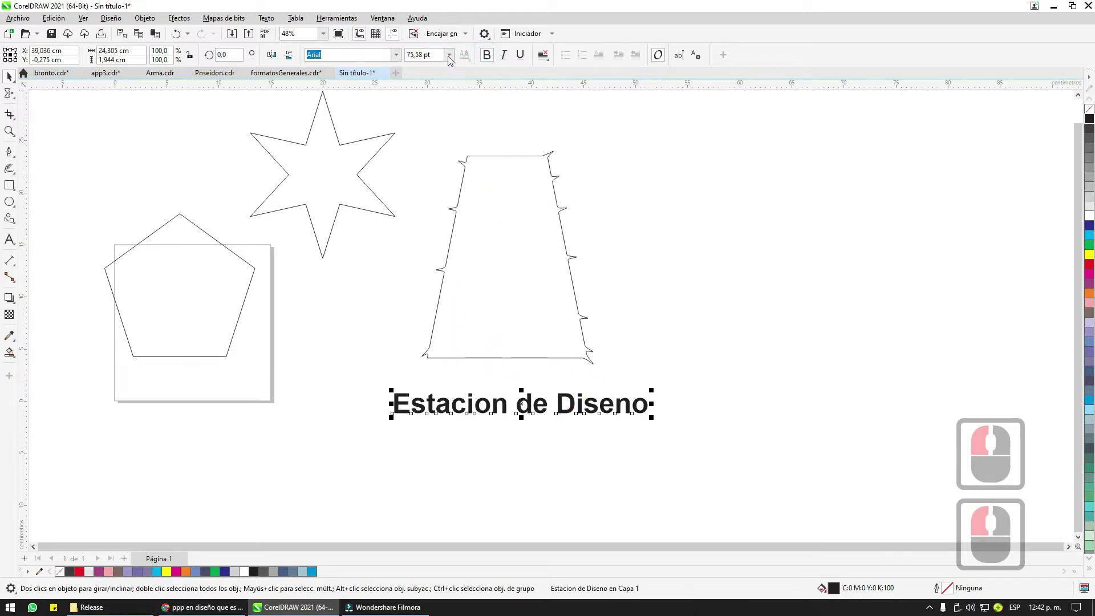
pyautogui.click(503, 61)
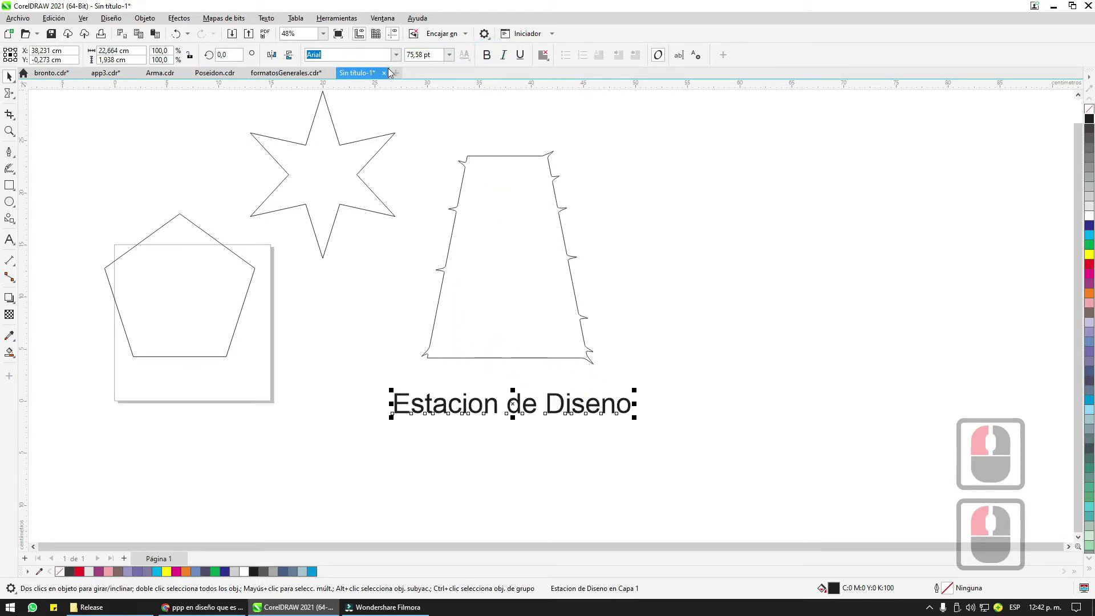
pyautogui.click(398, 57)
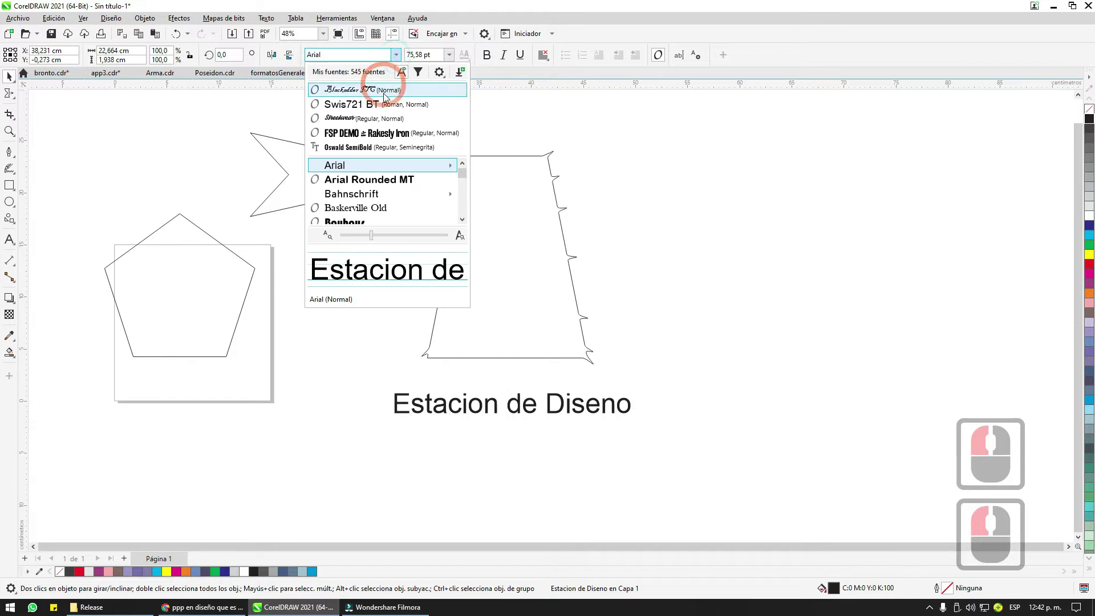
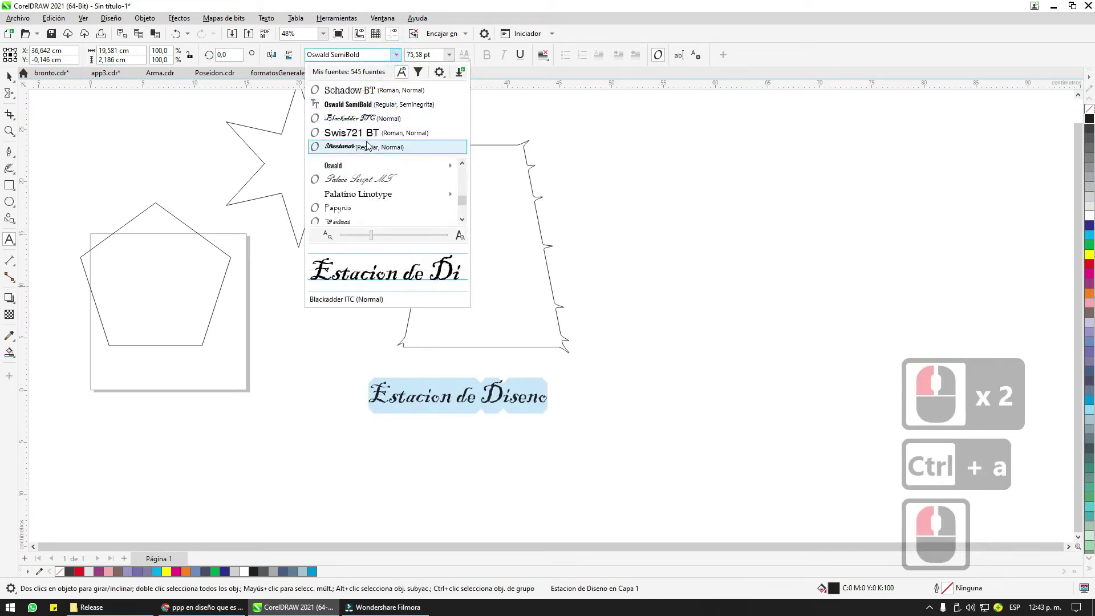
pyautogui.click(369, 142)
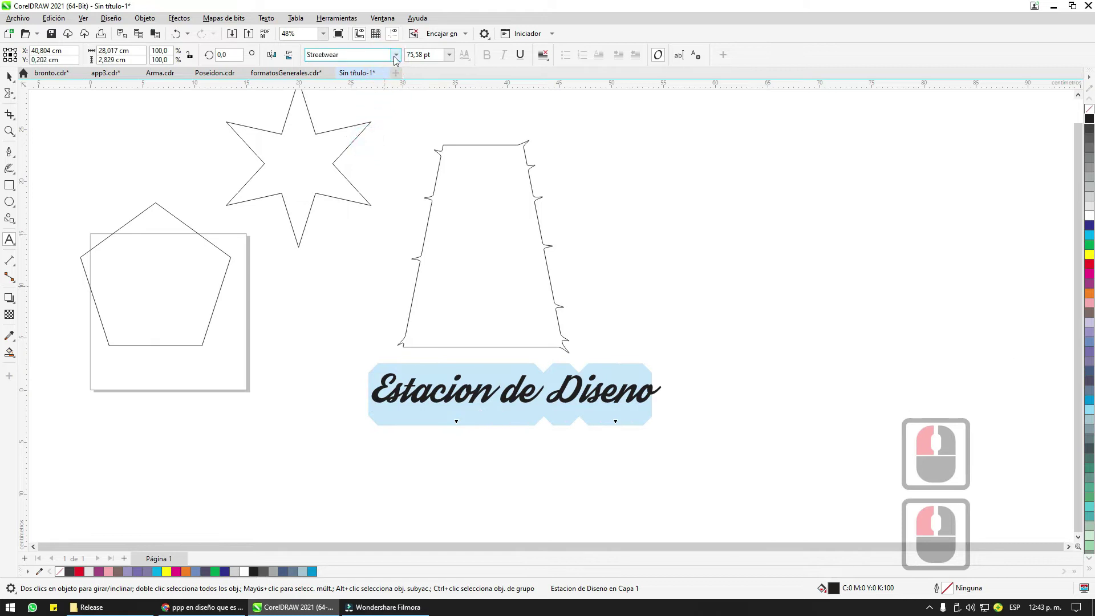
pyautogui.click(398, 57)
pyautogui.scroll(3)
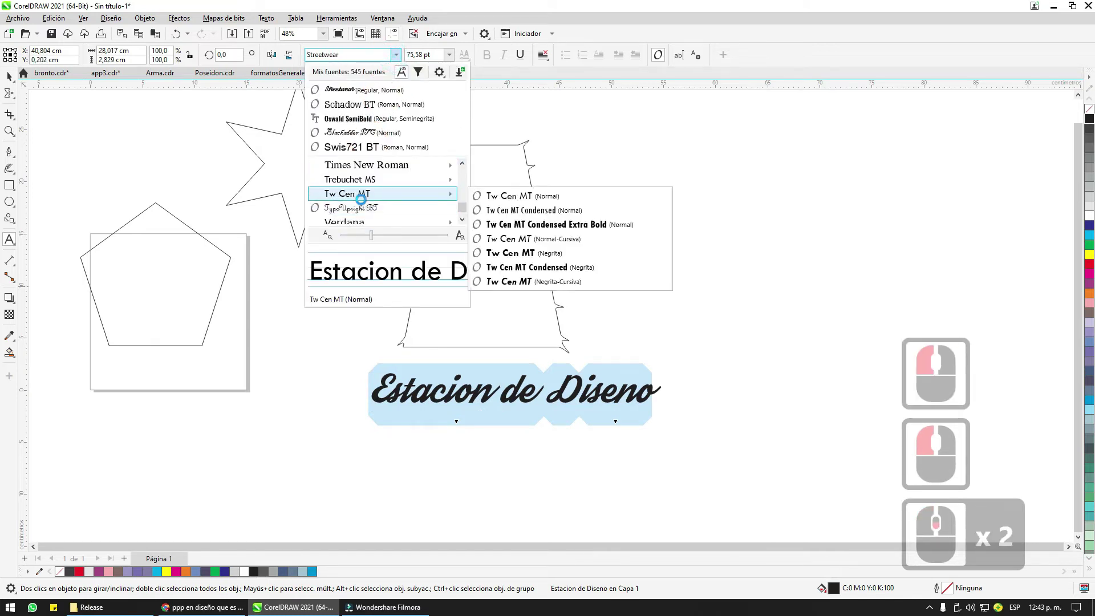
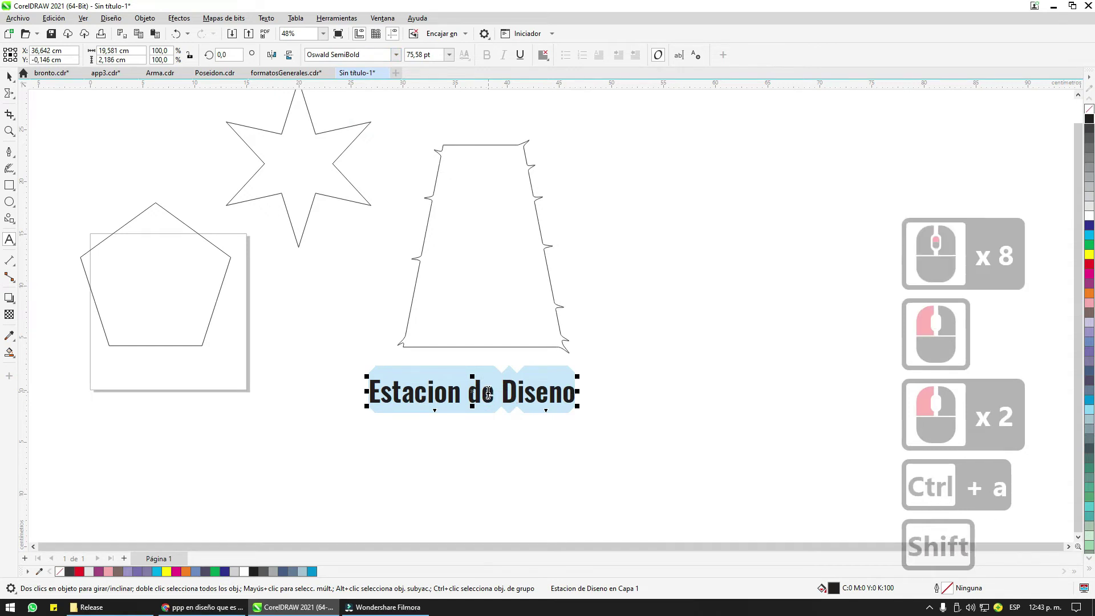
# Step: Change the caption to UPPERCASE and centre it with the trapezoid using the C align
pyautogui.press('F3')
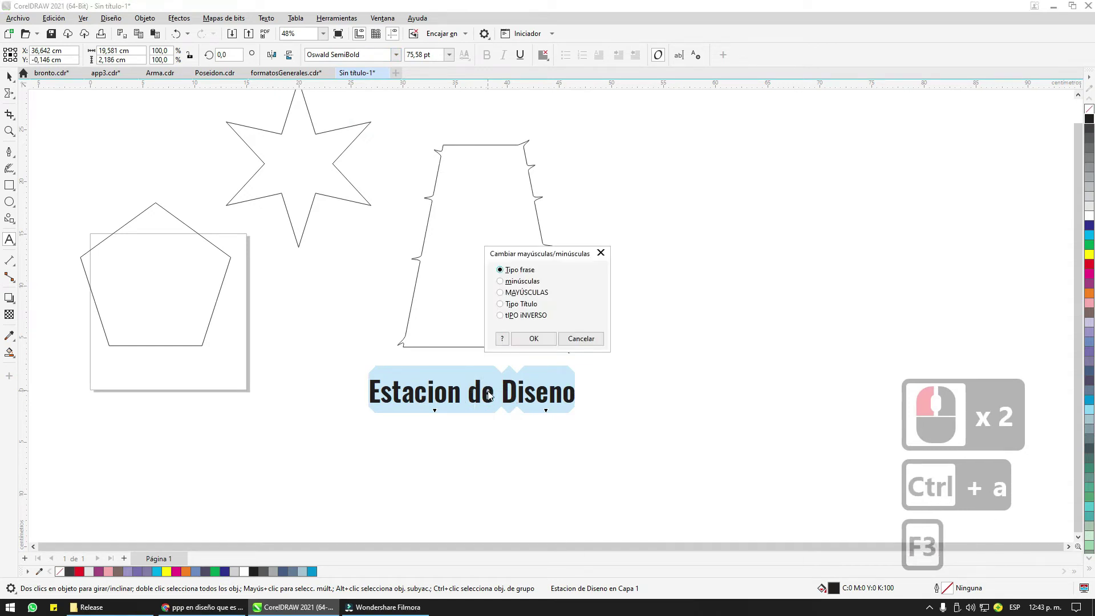
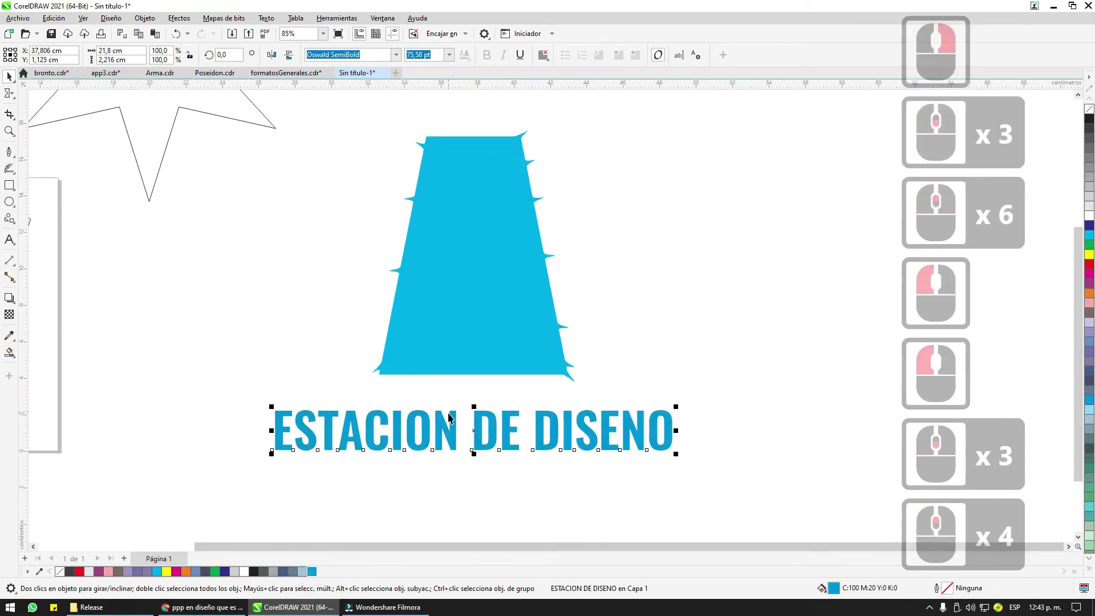
pyautogui.doubleClick(440, 421)
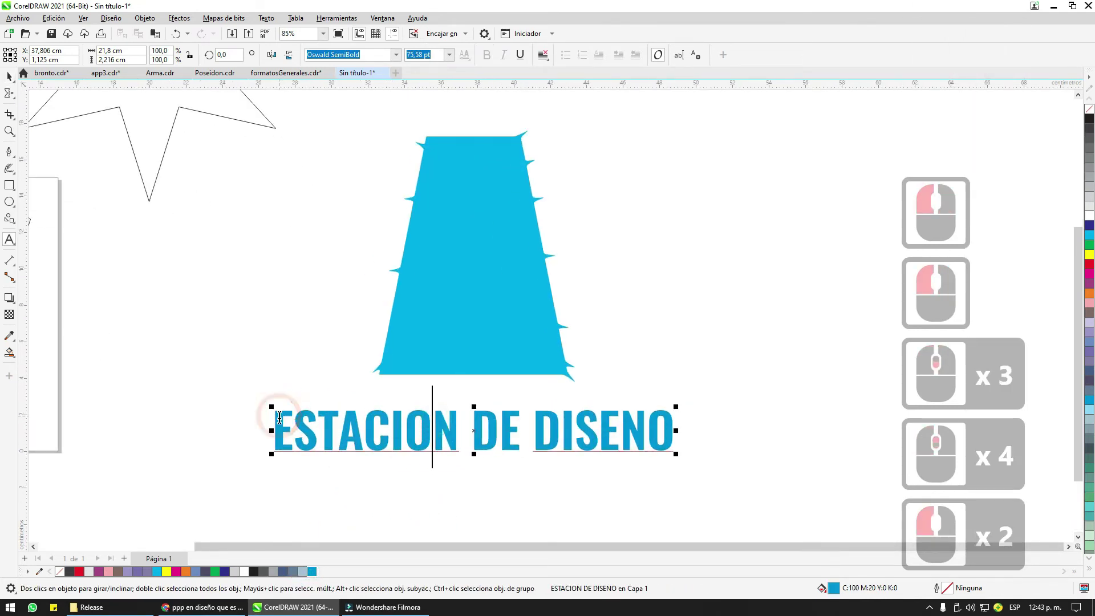
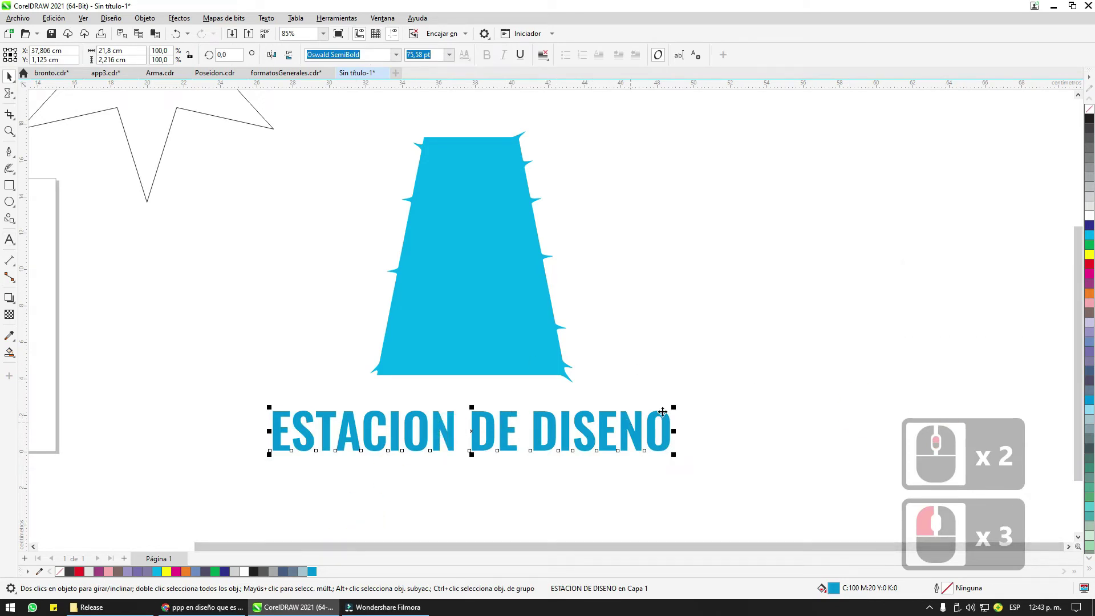
pyautogui.click(570, 391)
pyautogui.click(502, 343)
pyautogui.doubleClick(503, 339)
pyautogui.press('c')
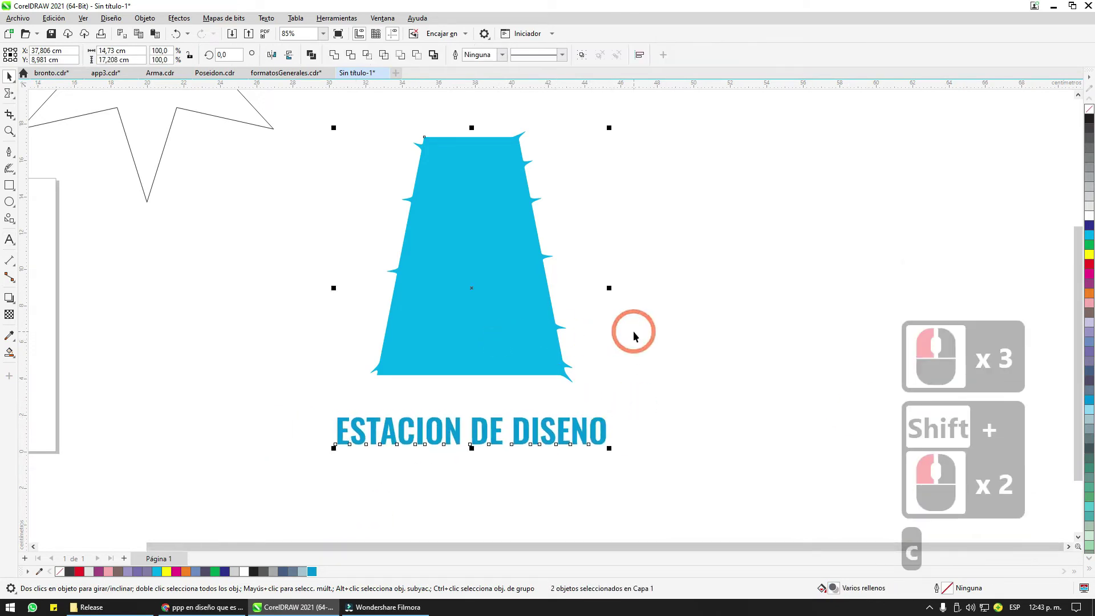
pyautogui.press('c')
# Step: Shrink the caption and fill the trapezoid cyan and the text blue from the palette
pyautogui.click(594, 375)
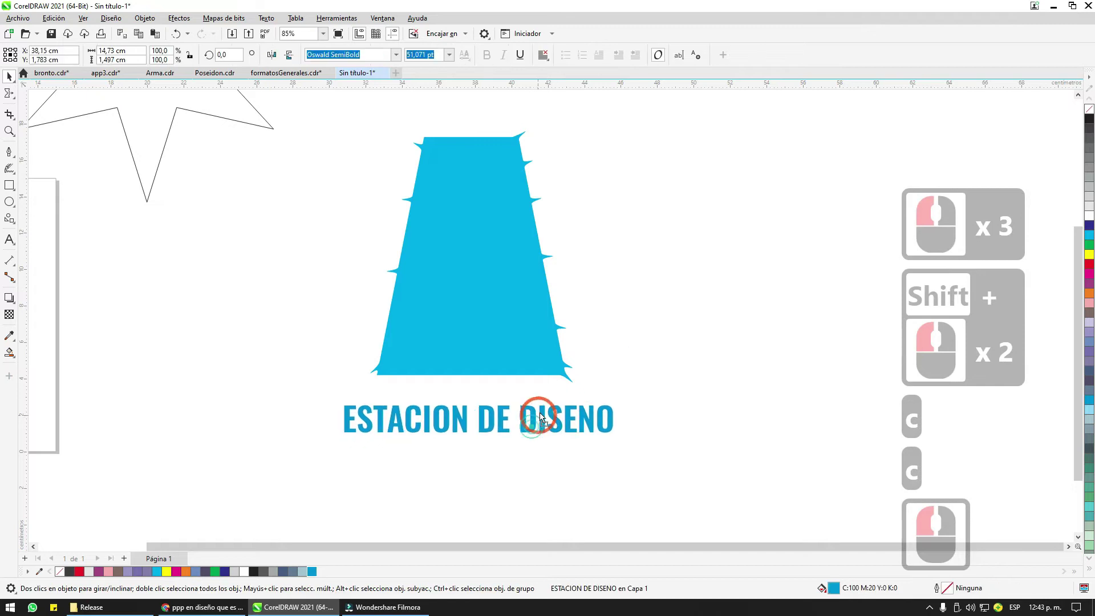
pyautogui.click(547, 407)
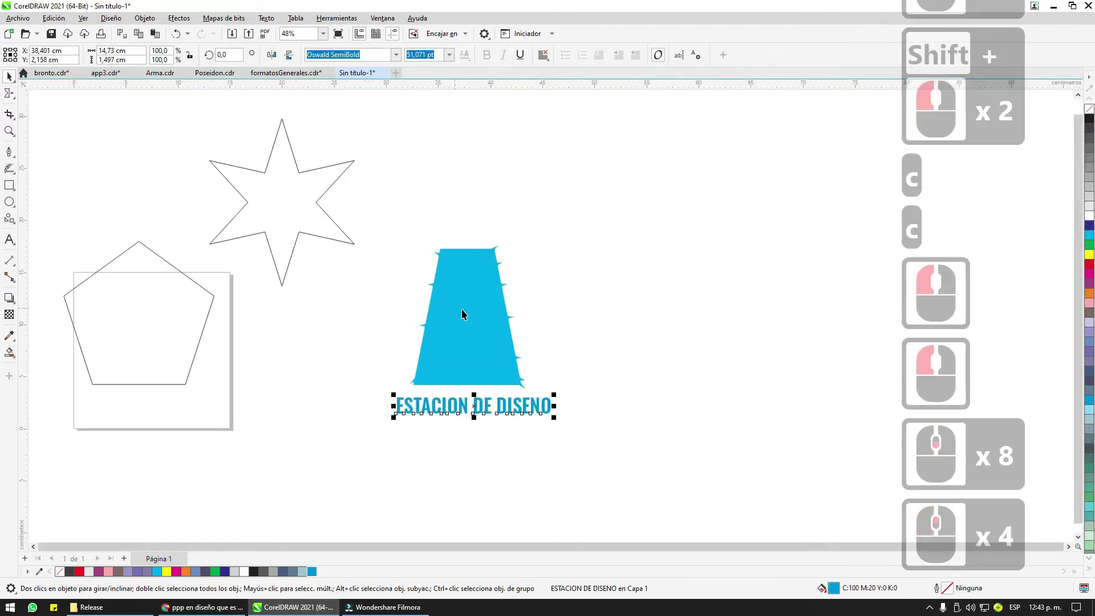
pyautogui.click(466, 308)
pyautogui.scroll(-3)
pyautogui.scroll(-3)
pyautogui.click(433, 309)
pyautogui.doubleClick(522, 305)
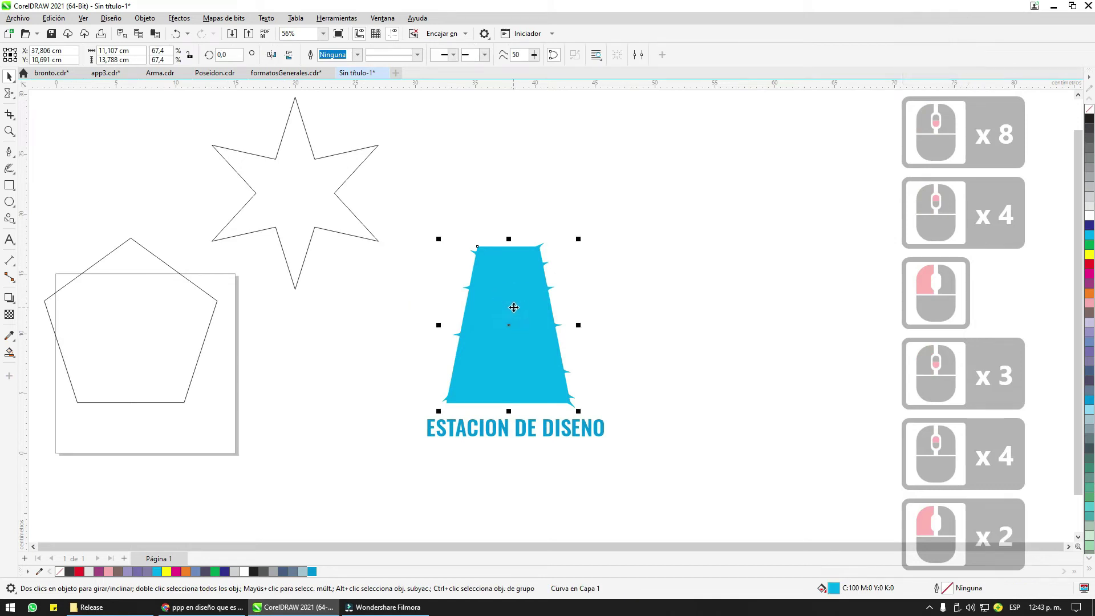
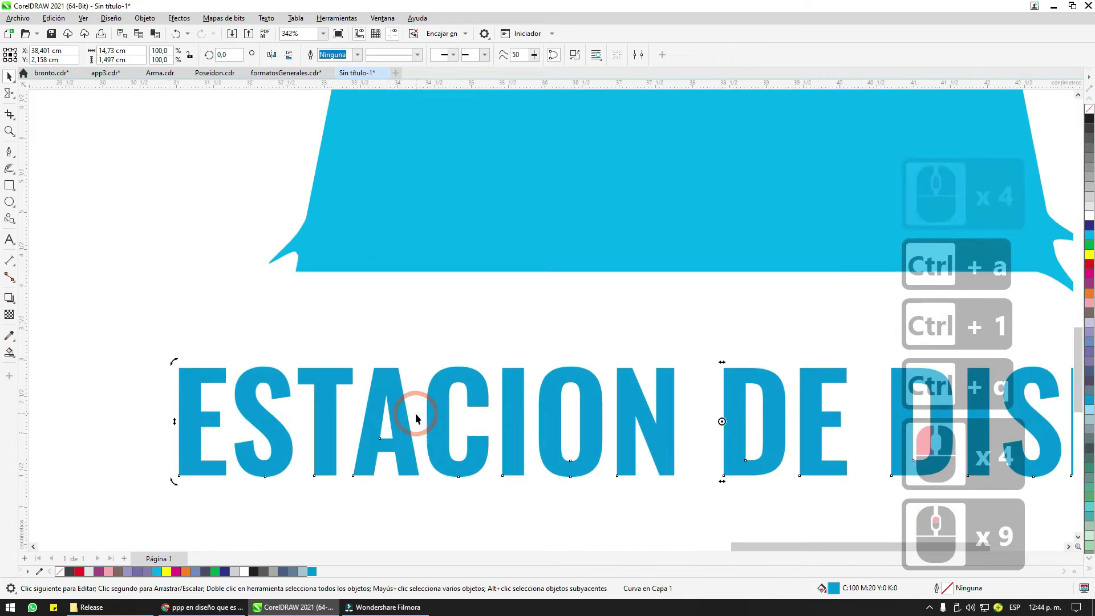
# Step: Convert the caption to curves (Ctrl+Q) and break the letters apart
pyautogui.press('ctrl+q')
pyautogui.rightClick(397, 397)
pyautogui.click(435, 179)
pyautogui.doubleClick(386, 338)
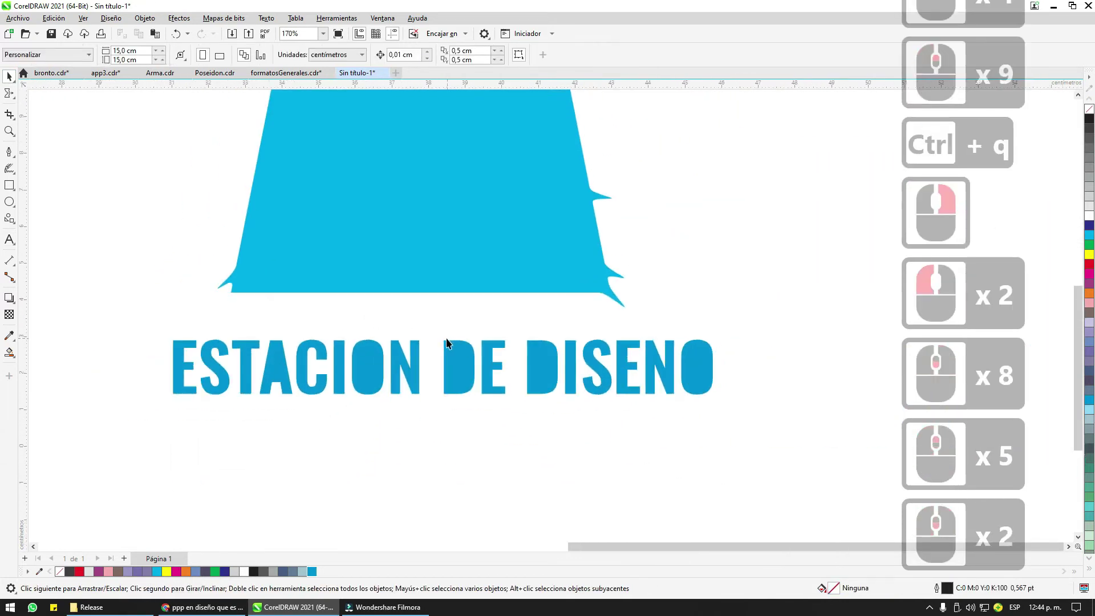
# Step: Combinar the pieces of the O into a hollow letter, then do the same for the D
pyautogui.click(677, 438)
pyautogui.rightClick(699, 374)
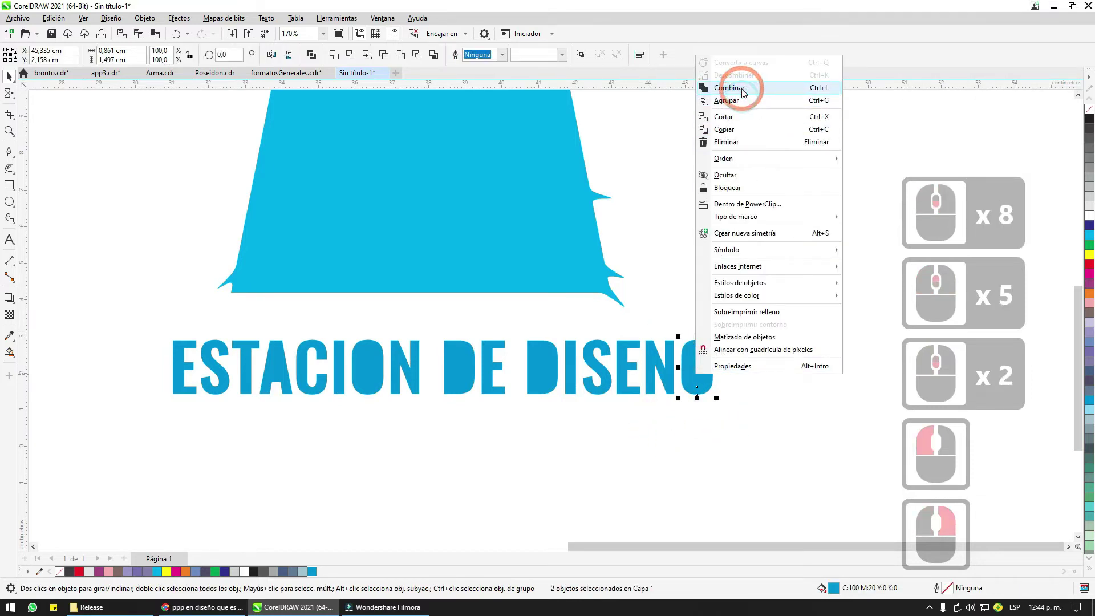
pyautogui.click(745, 90)
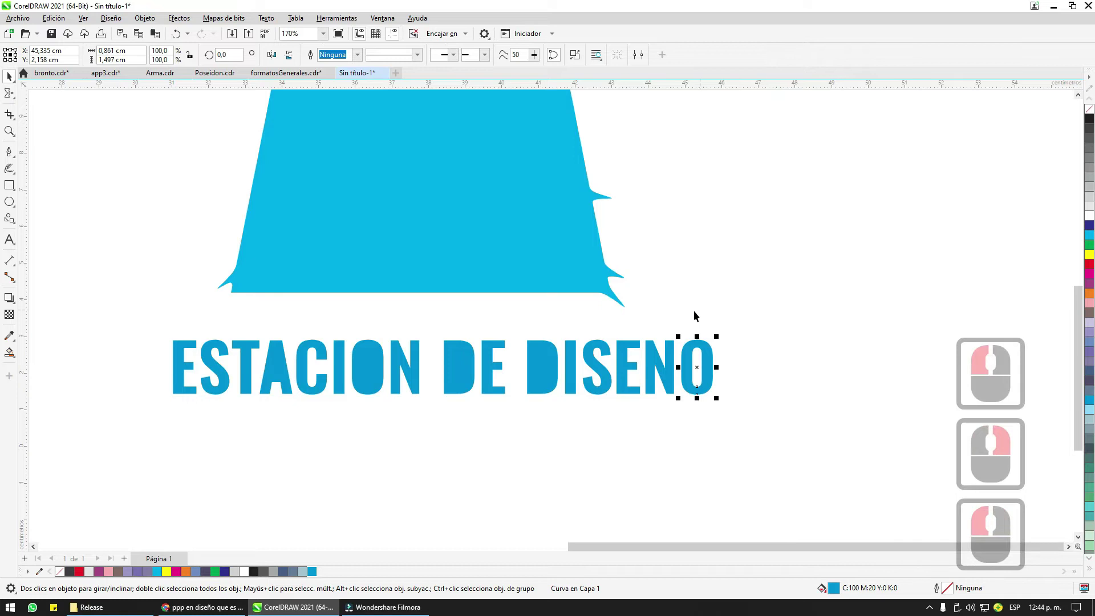
pyautogui.click(562, 385)
pyautogui.rightClick(544, 357)
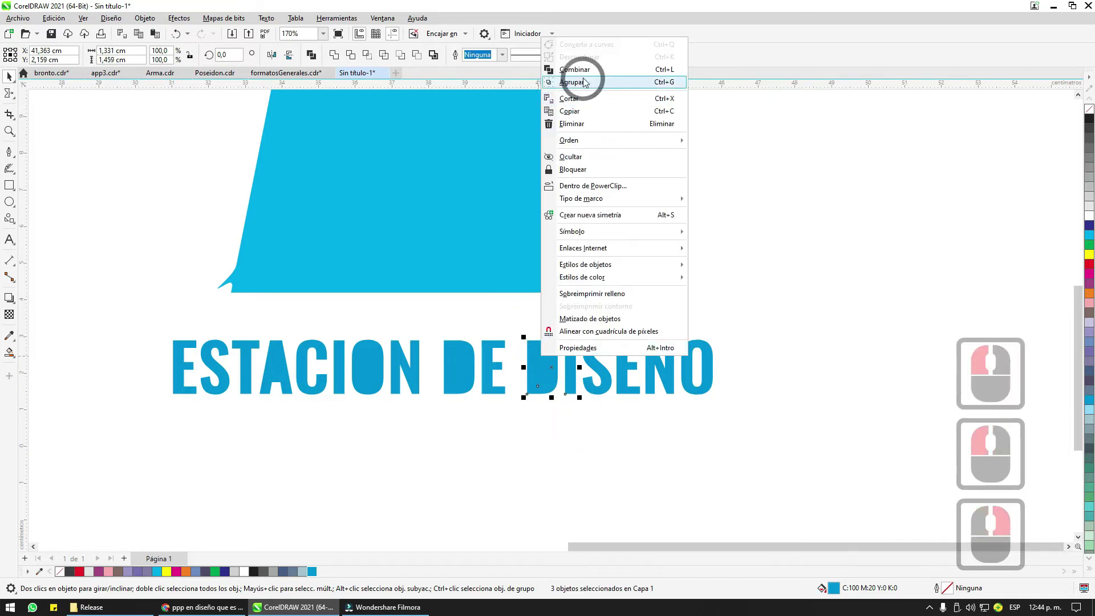
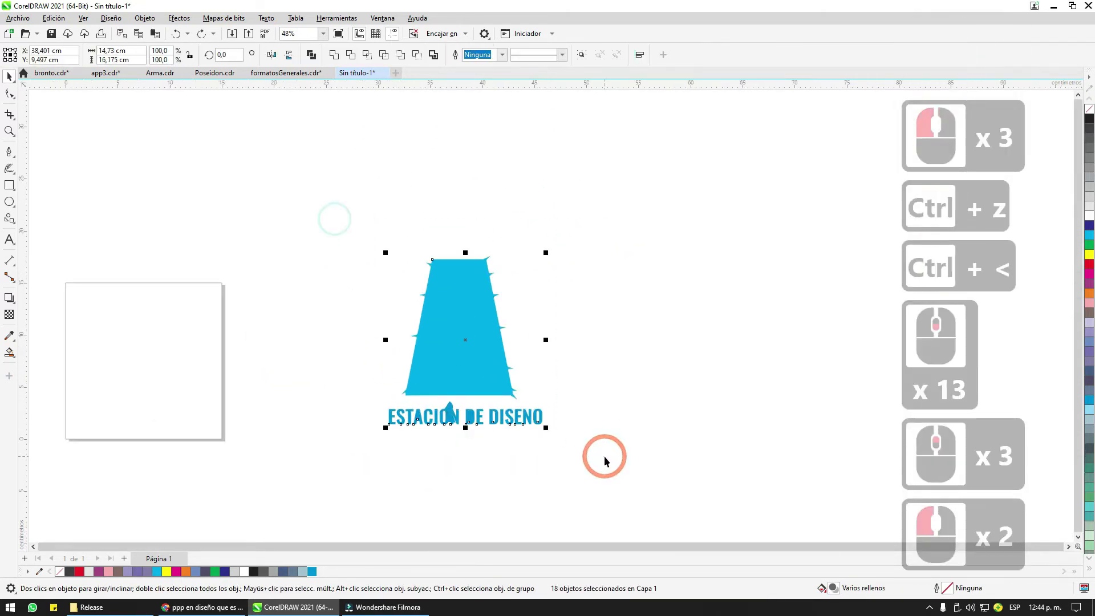
pyautogui.press('Delete')
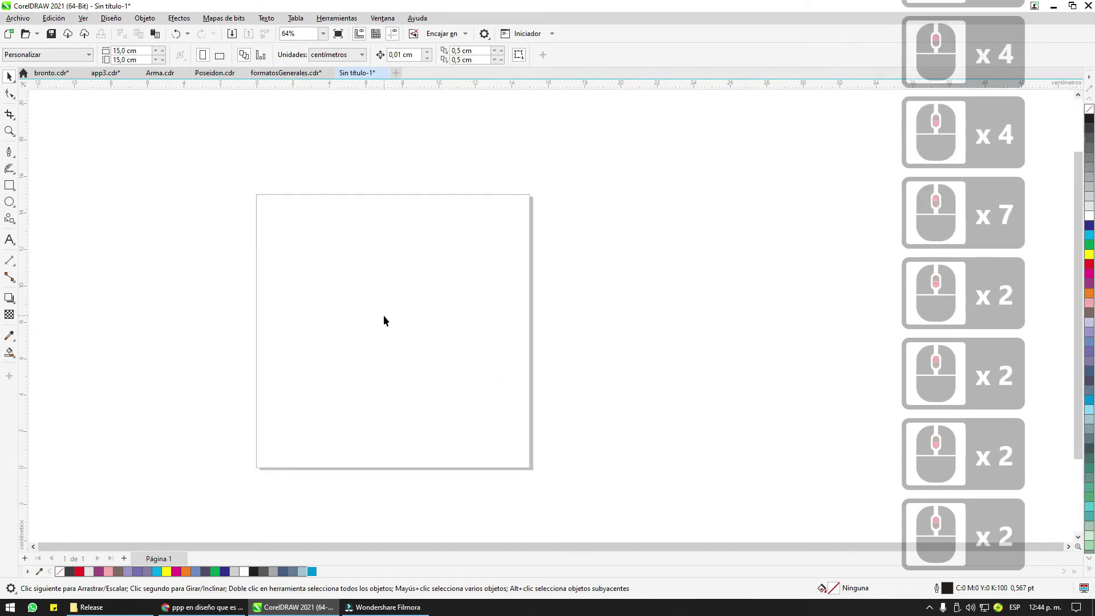
pyautogui.click(162, 206)
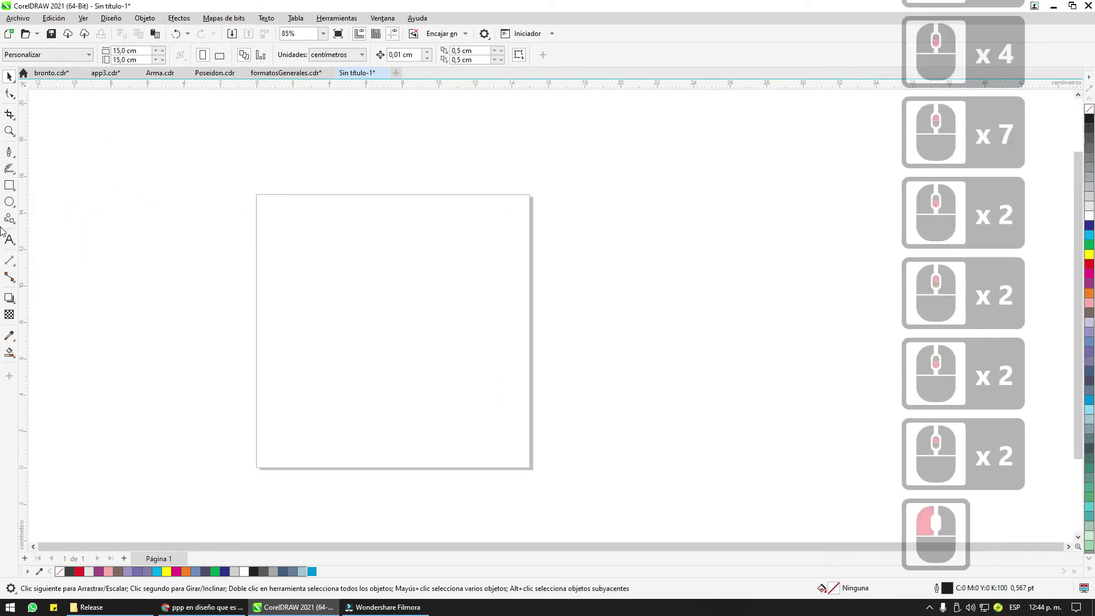
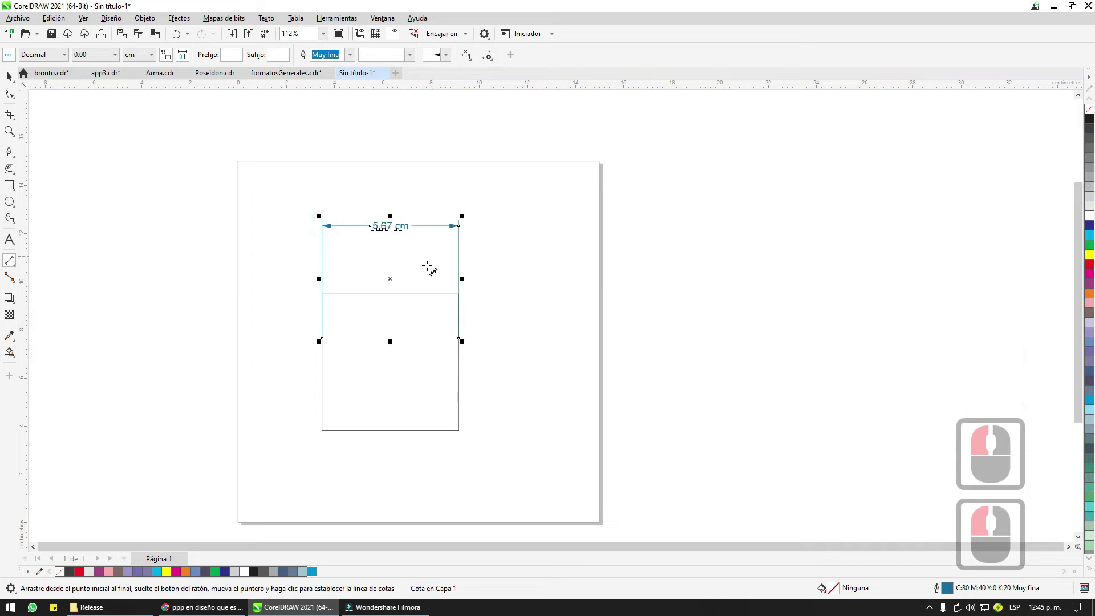
pyautogui.click(113, 222)
pyautogui.doubleClick(264, 314)
pyautogui.doubleClick(405, 358)
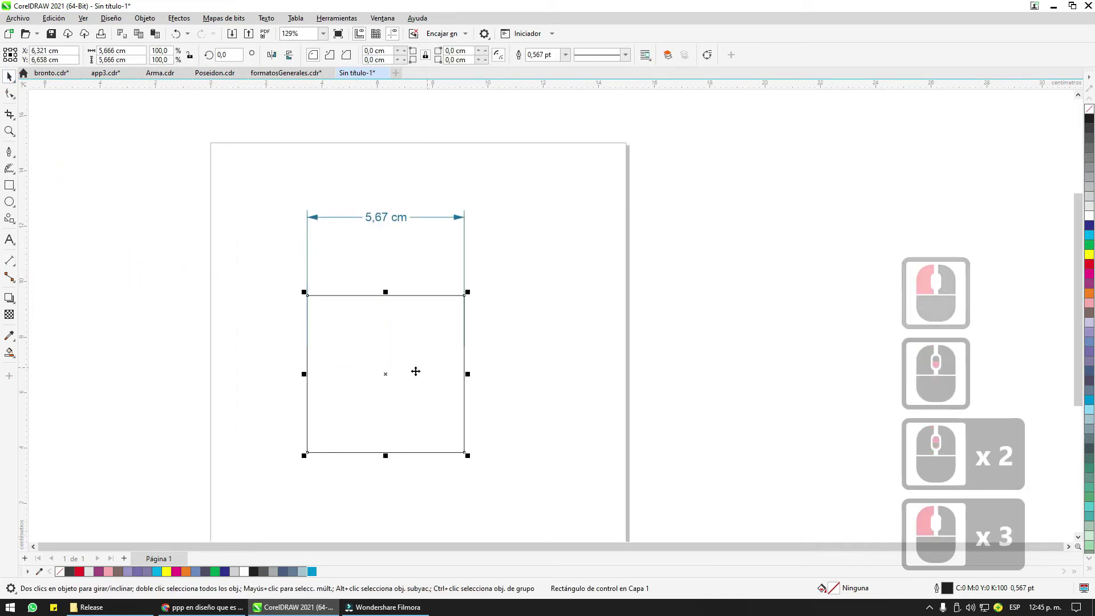
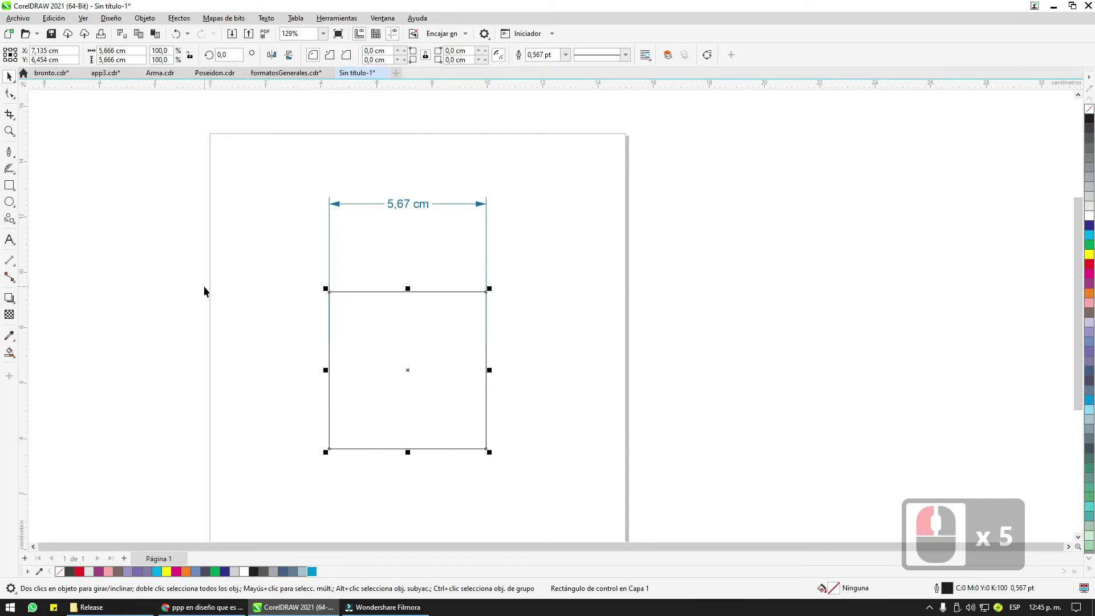
pyautogui.click(393, 209)
pyautogui.click(417, 209)
pyautogui.click(364, 204)
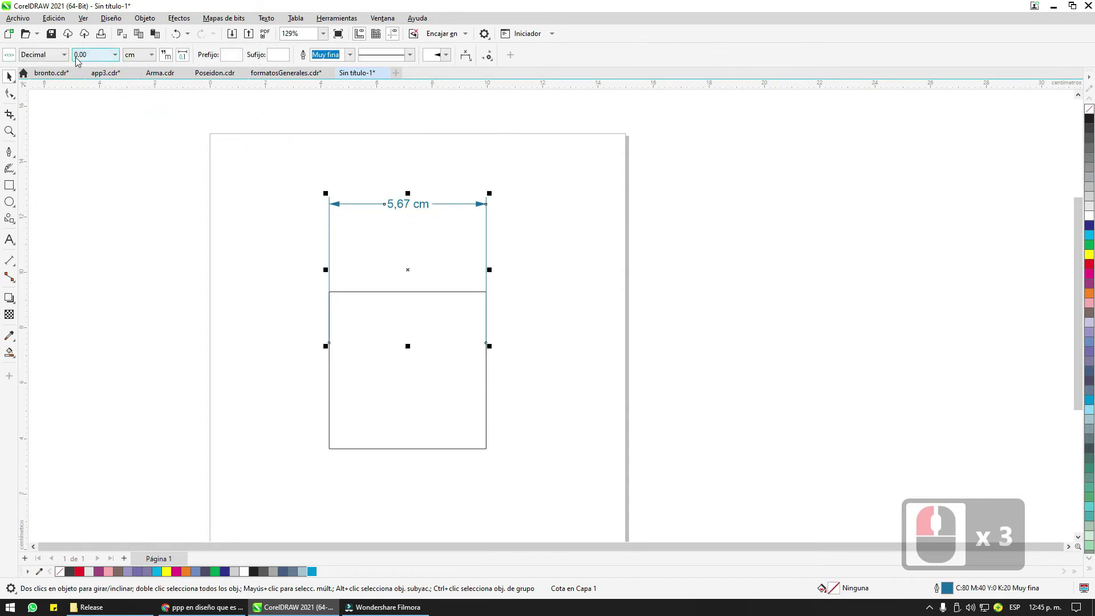
pyautogui.click(46, 59)
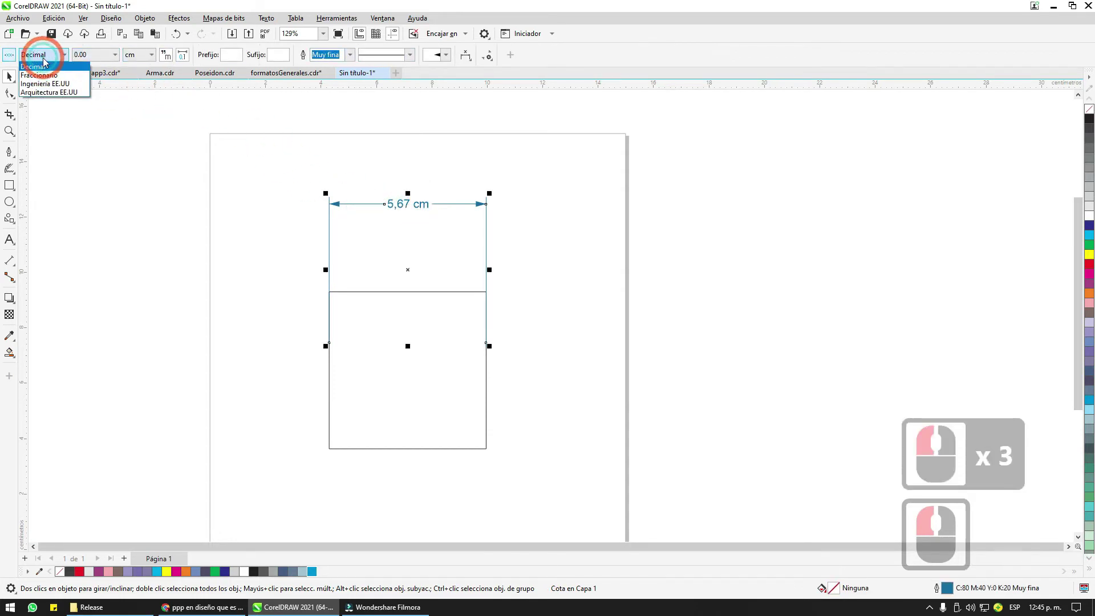
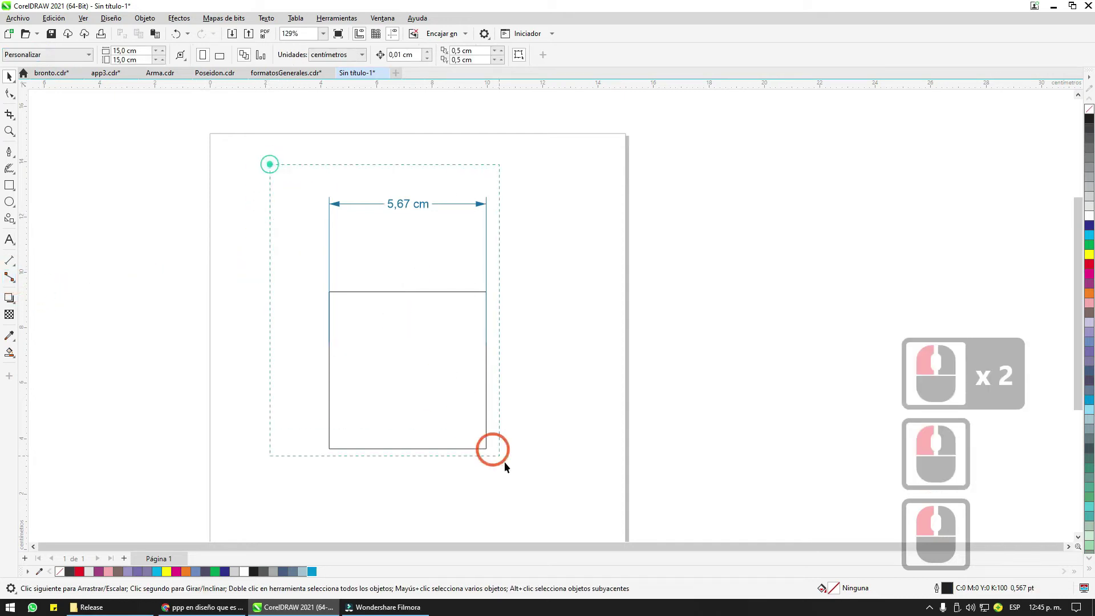
pyautogui.click(513, 443)
pyautogui.press('Delete')
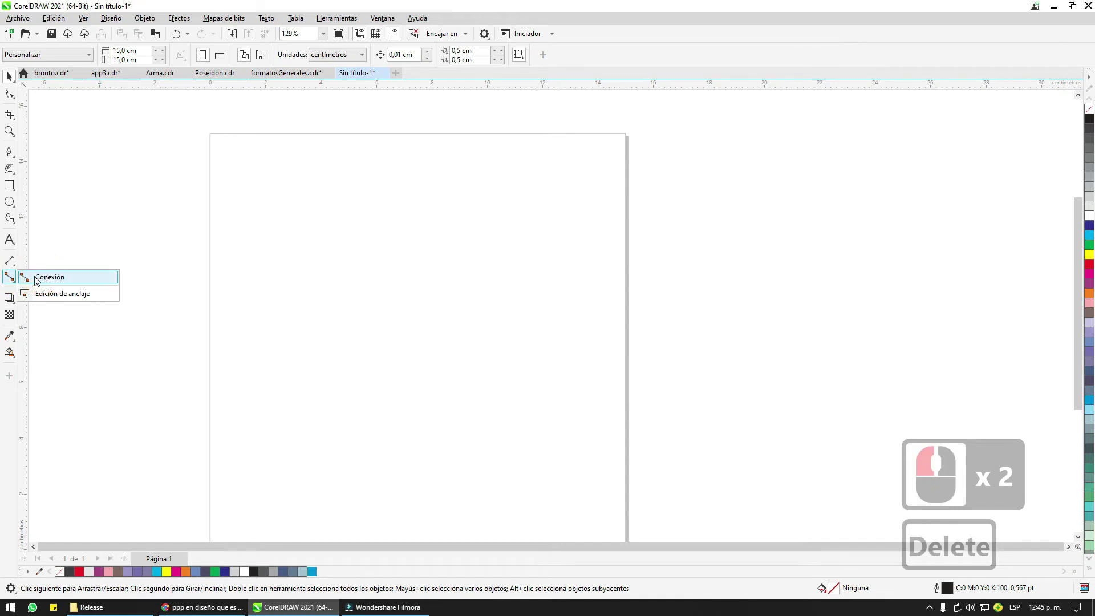
# Step: Draw sample squares with the Rectangle tool and link them with Connector lines
pyautogui.click(4, 174)
pyautogui.doubleClick(15, 186)
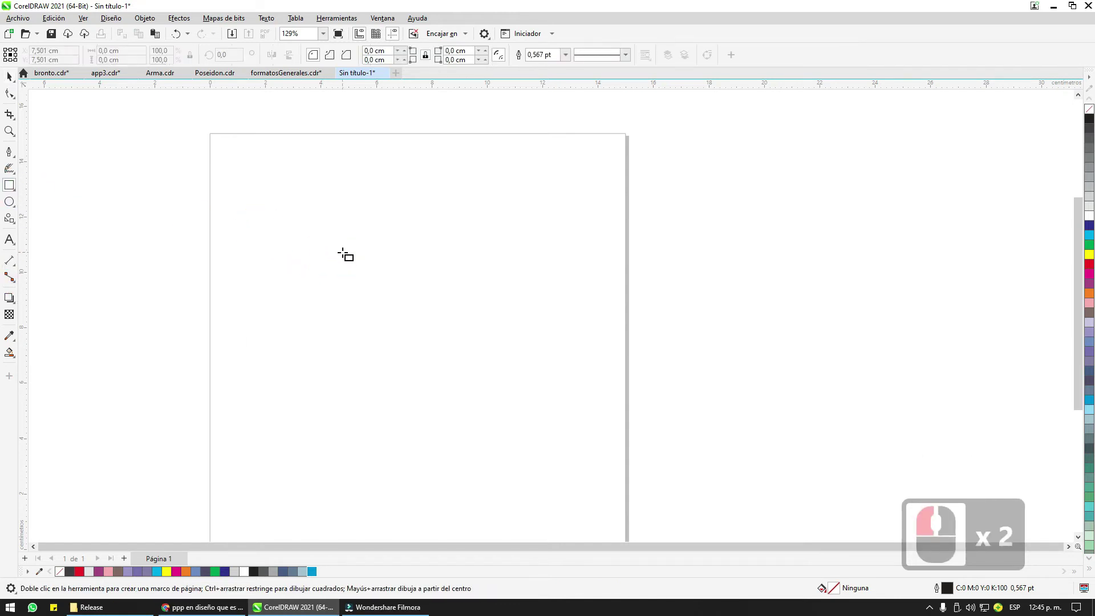
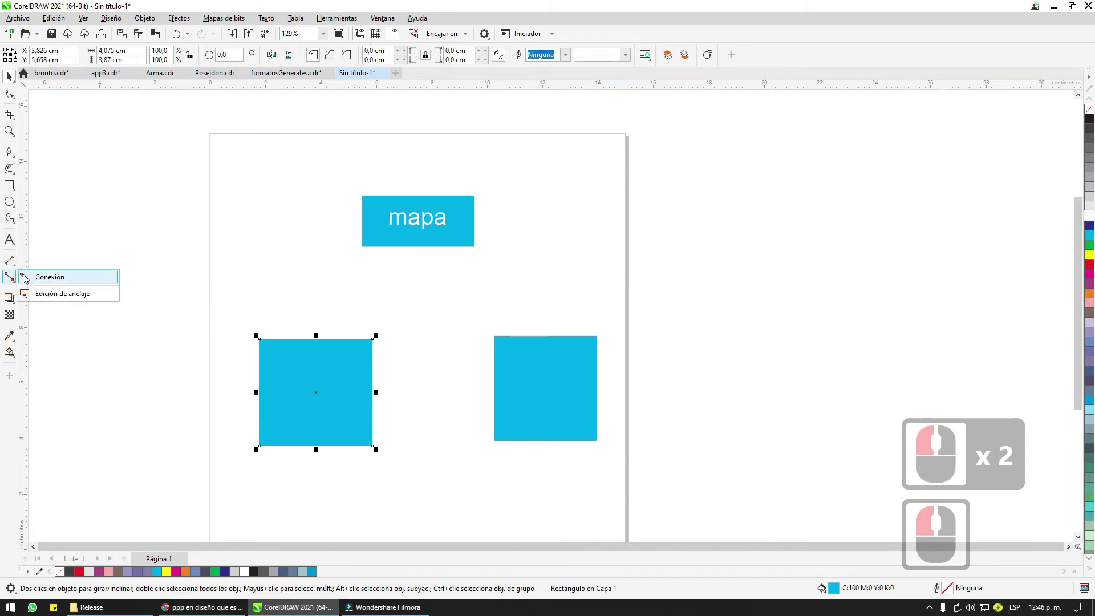
pyautogui.click(26, 275)
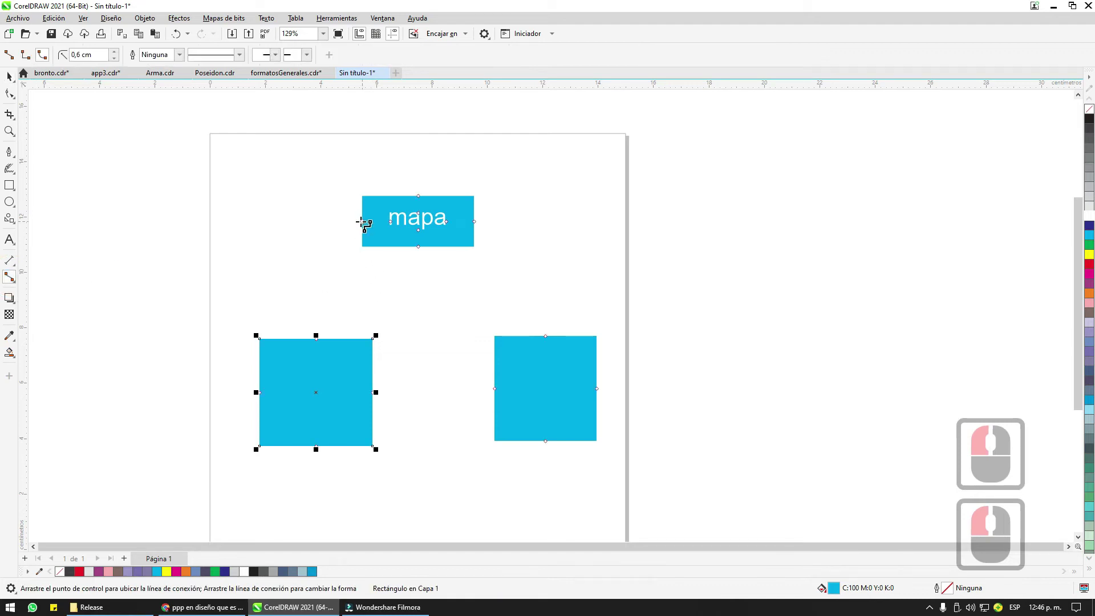
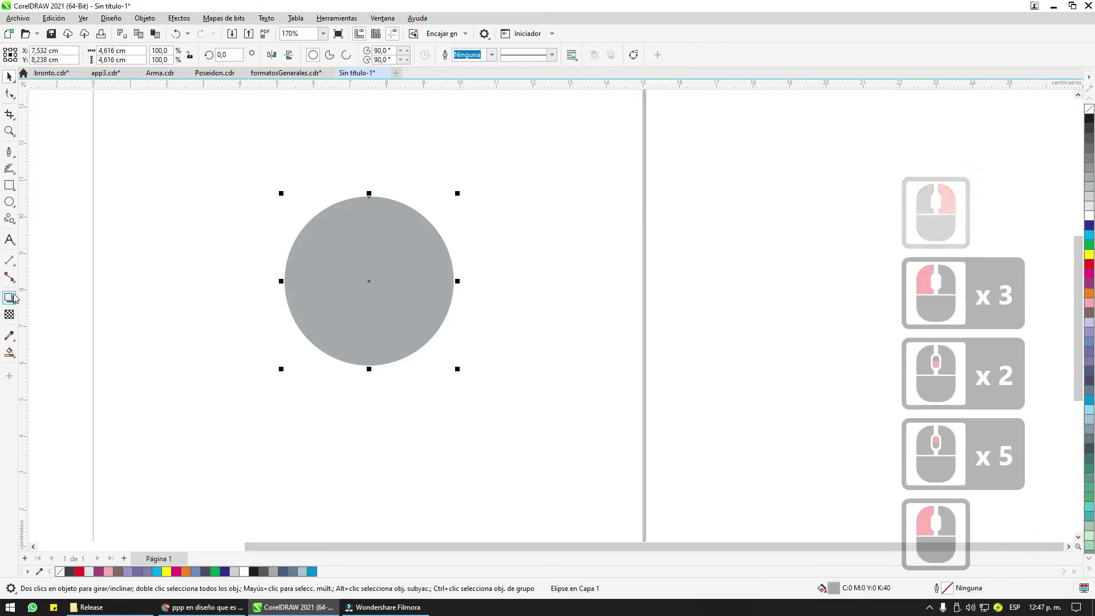
# Step: Add a drop shadow to the grey circle with the Drop Shadow tool
pyautogui.click(16, 295)
pyautogui.click(450, 303)
pyautogui.press('ctrl+z')
pyautogui.click(335, 251)
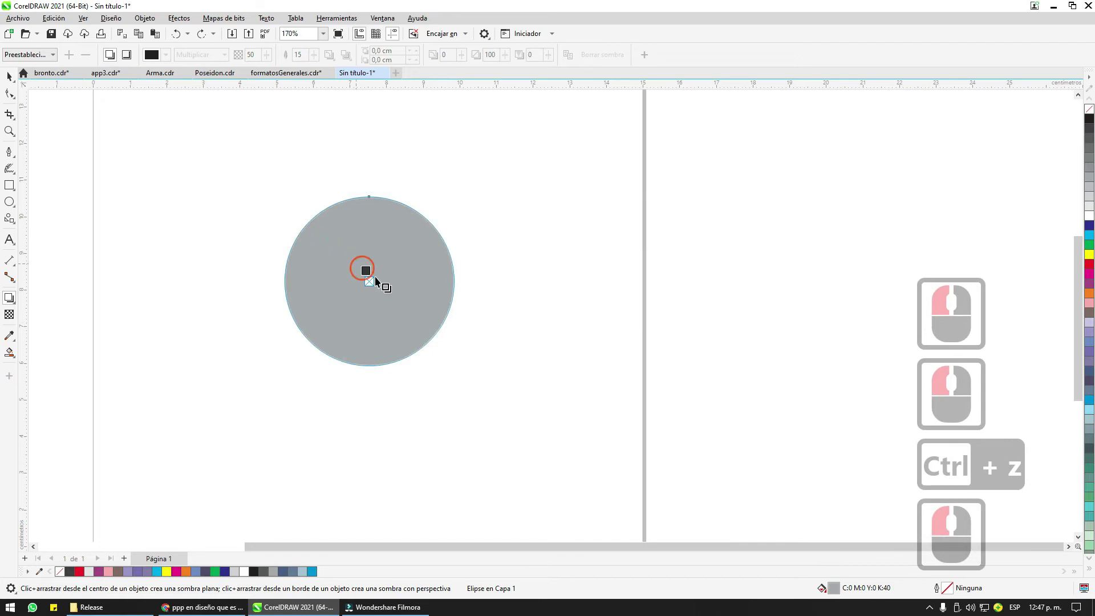
pyautogui.click(473, 338)
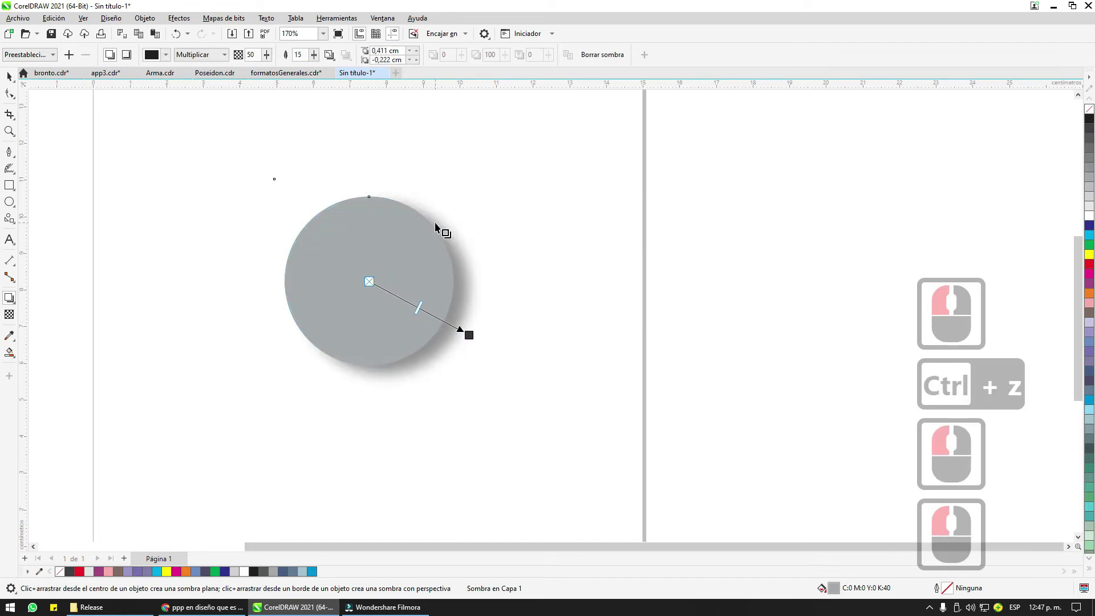
# Step: Adjust the shadow's opacity and feather so it falls darker toward the lower right
pyautogui.click(471, 273)
pyautogui.doubleClick(465, 265)
pyautogui.doubleClick(483, 190)
pyautogui.click(53, 121)
pyautogui.doubleClick(256, 259)
pyautogui.doubleClick(473, 287)
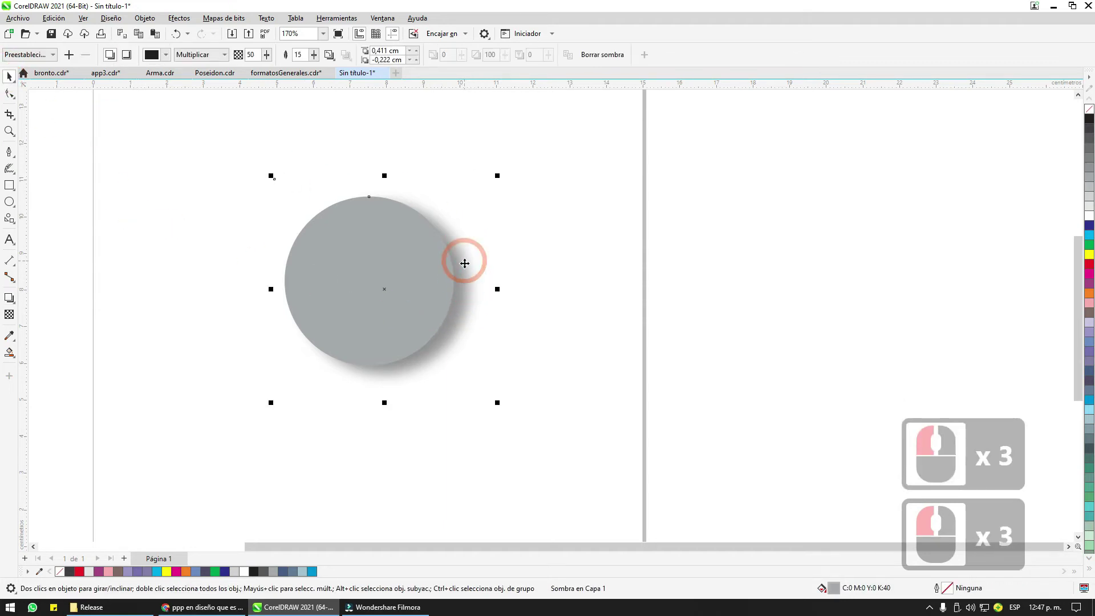
pyautogui.click(465, 259)
pyautogui.doubleClick(464, 258)
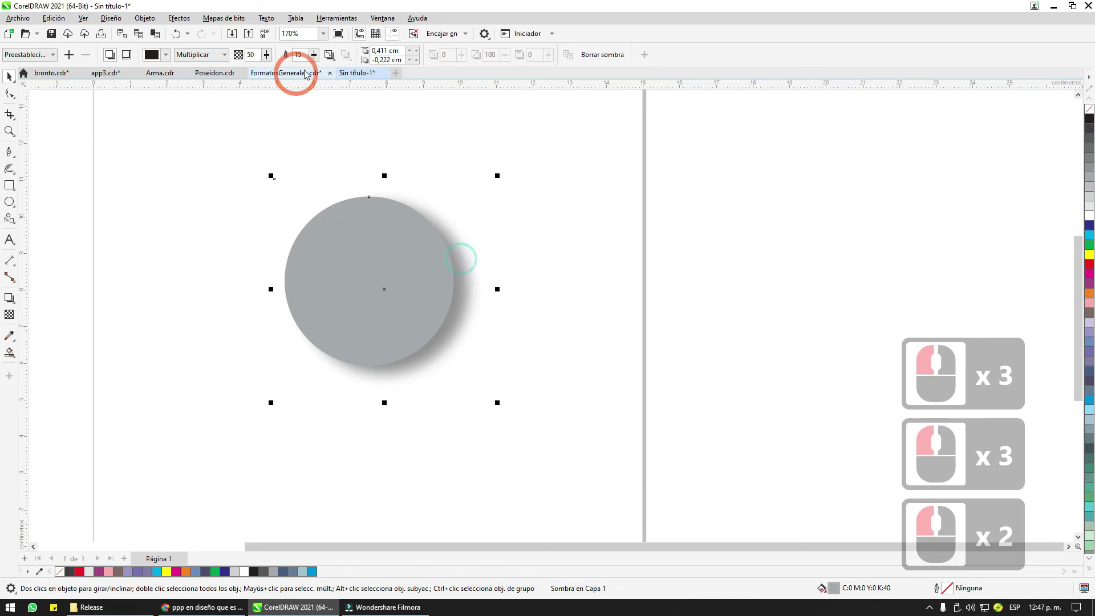
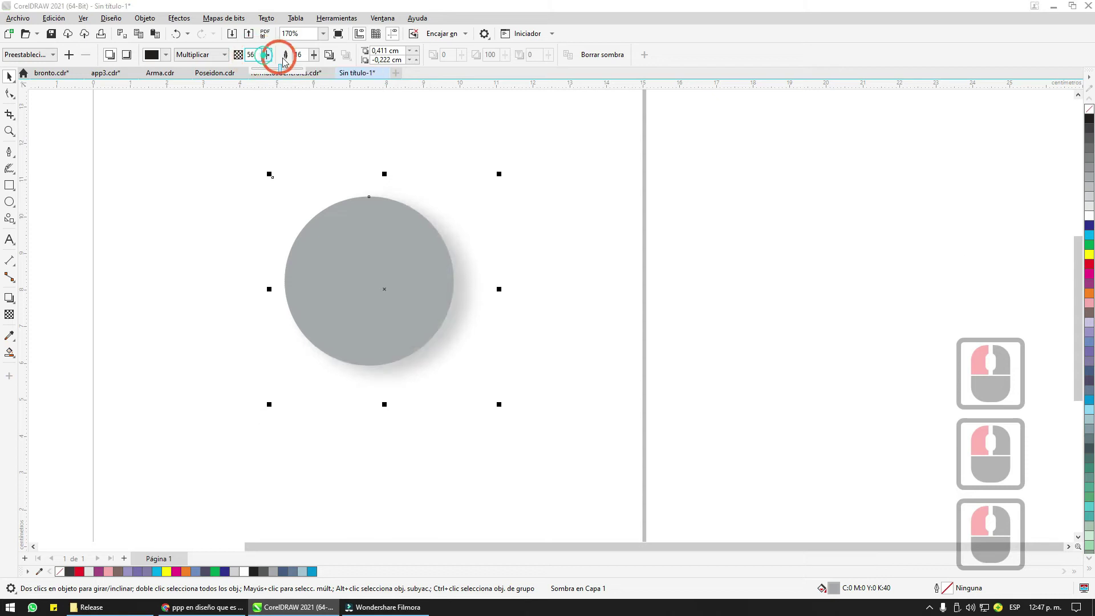
pyautogui.click(310, 84)
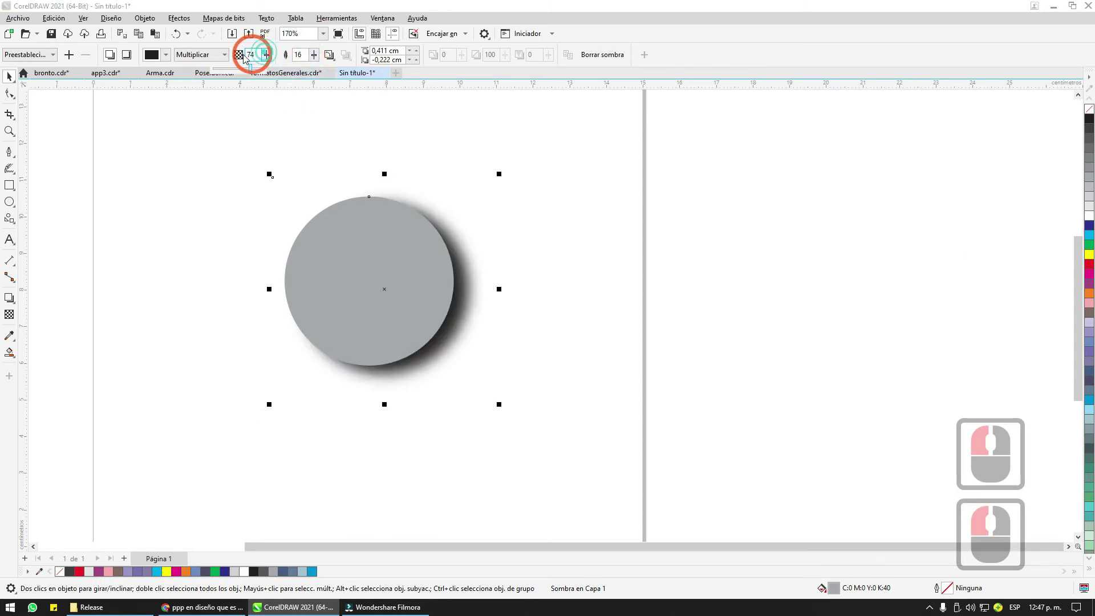
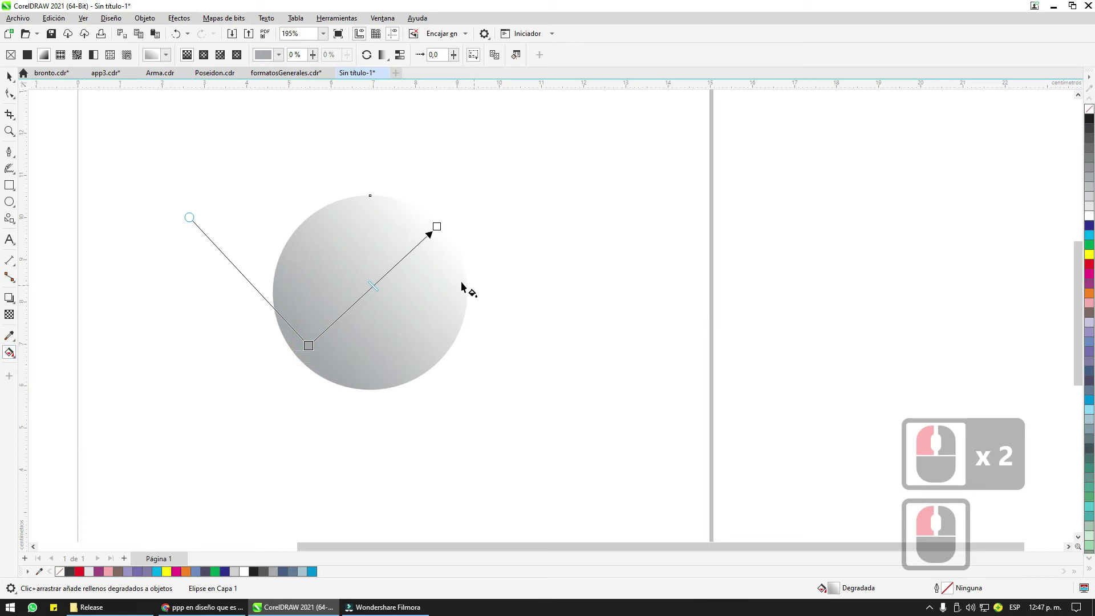
# Step: Select the circle with the Interactive Fill tool and switch its fill to an elliptical gradient
pyautogui.click(312, 342)
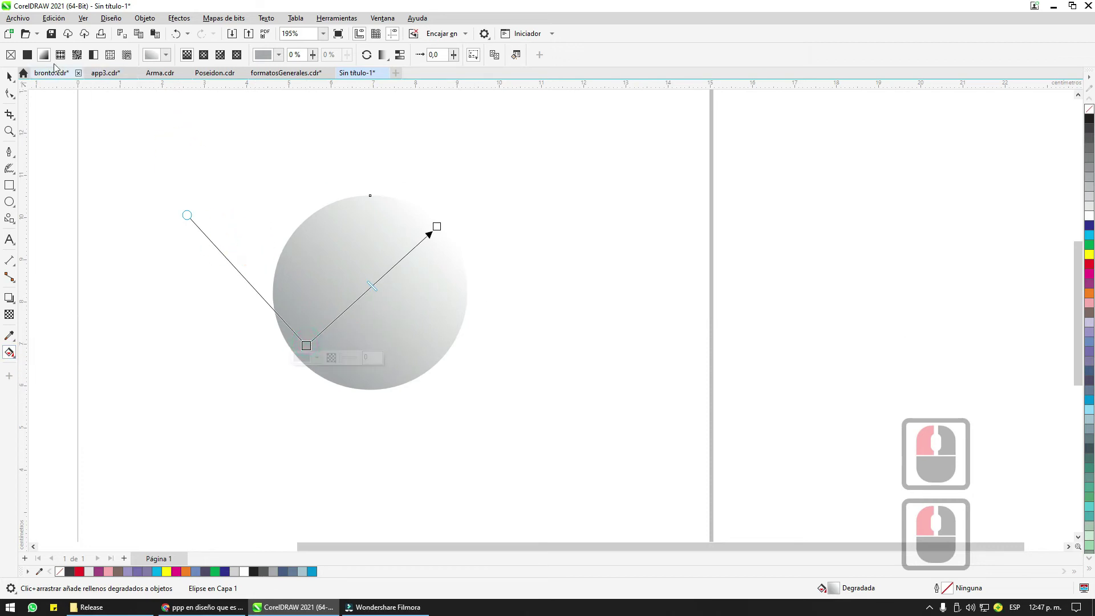
pyautogui.click(165, 55)
pyautogui.doubleClick(165, 55)
pyautogui.doubleClick(166, 55)
pyautogui.click(167, 55)
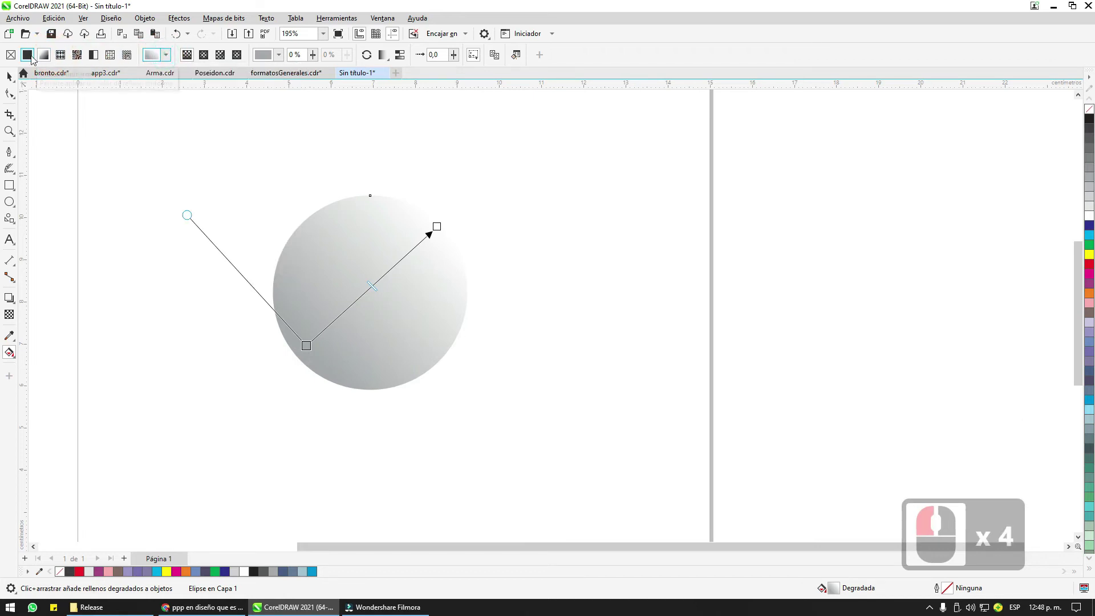
pyautogui.click(35, 57)
pyautogui.click(43, 57)
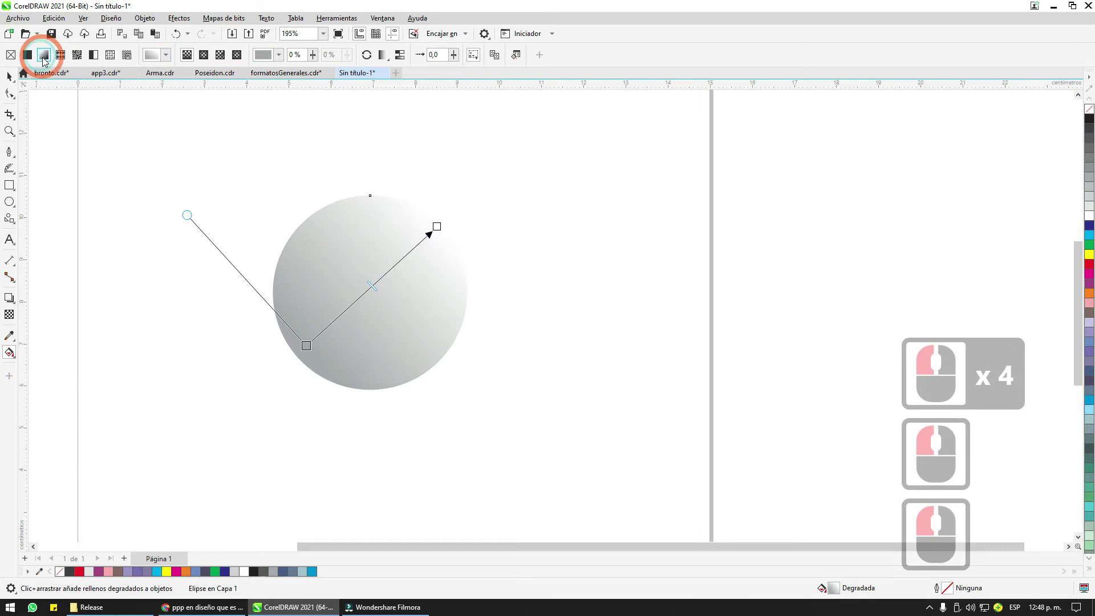
# Step: Place a soft white highlight near the circle's upper right so it reads as a lit sphere
pyautogui.click(391, 60)
pyautogui.doubleClick(391, 60)
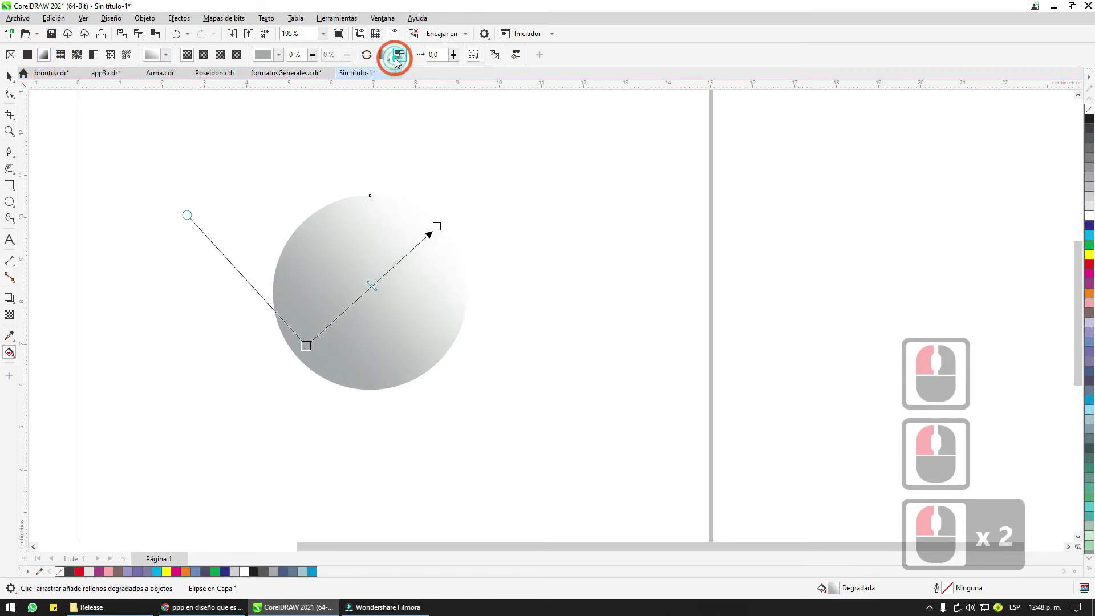
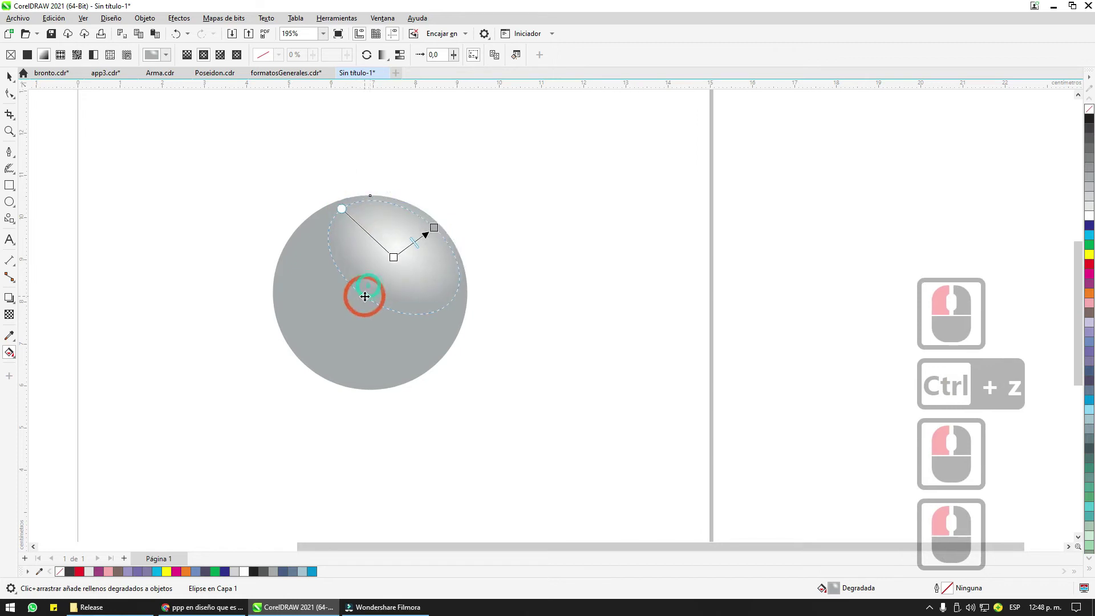
pyautogui.click(368, 297)
pyautogui.doubleClick(310, 174)
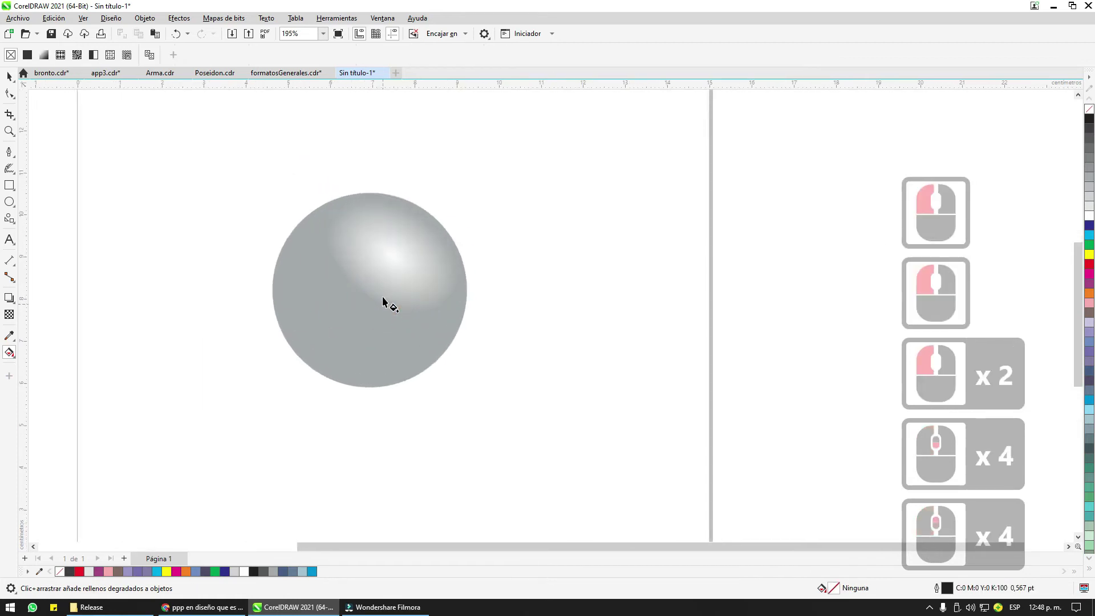
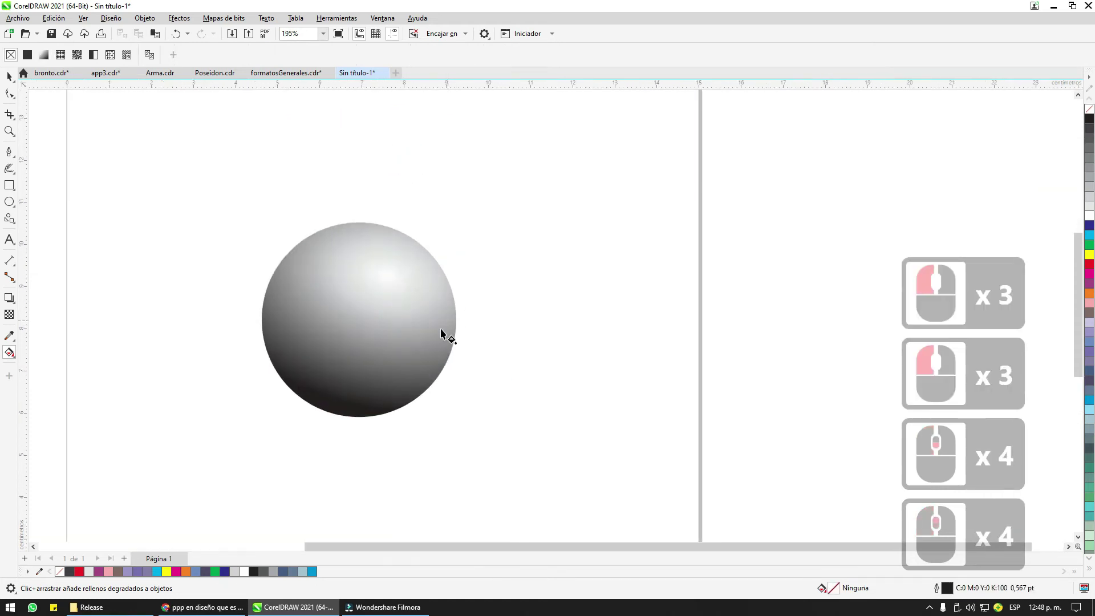
# Step: Draw a shadow ellipse under the sphere and try a drop shadow on the sphere
pyautogui.click(25, 205)
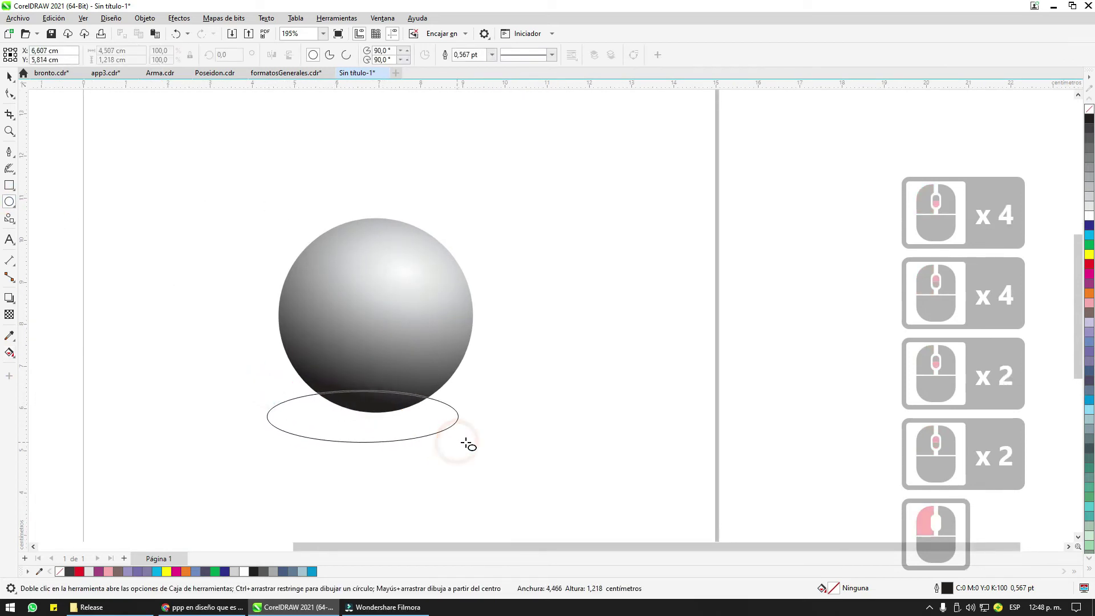
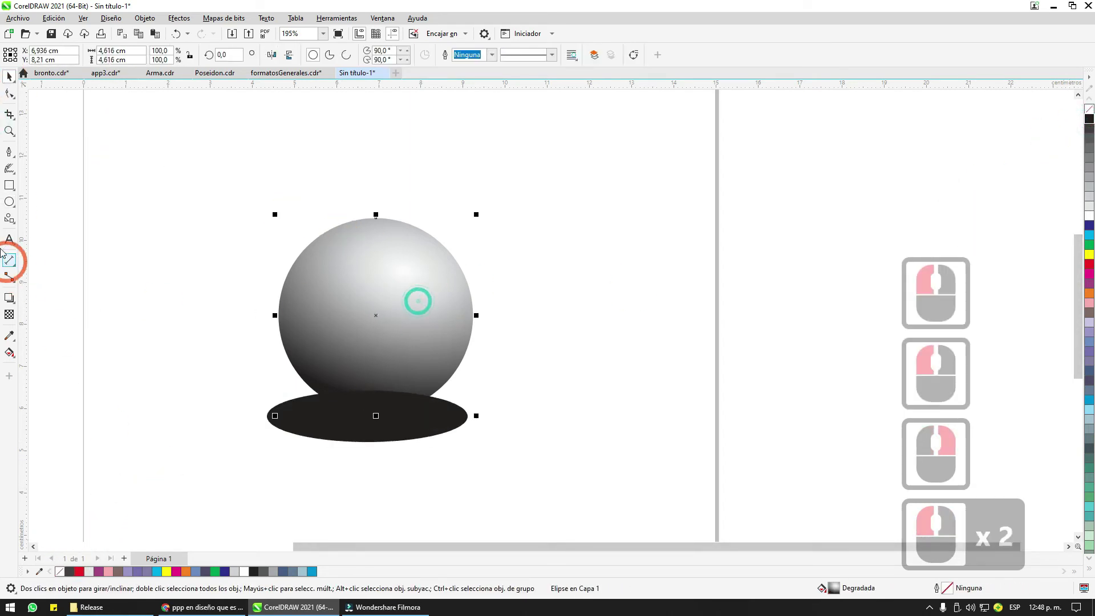
pyautogui.click(112, 307)
pyautogui.click(502, 360)
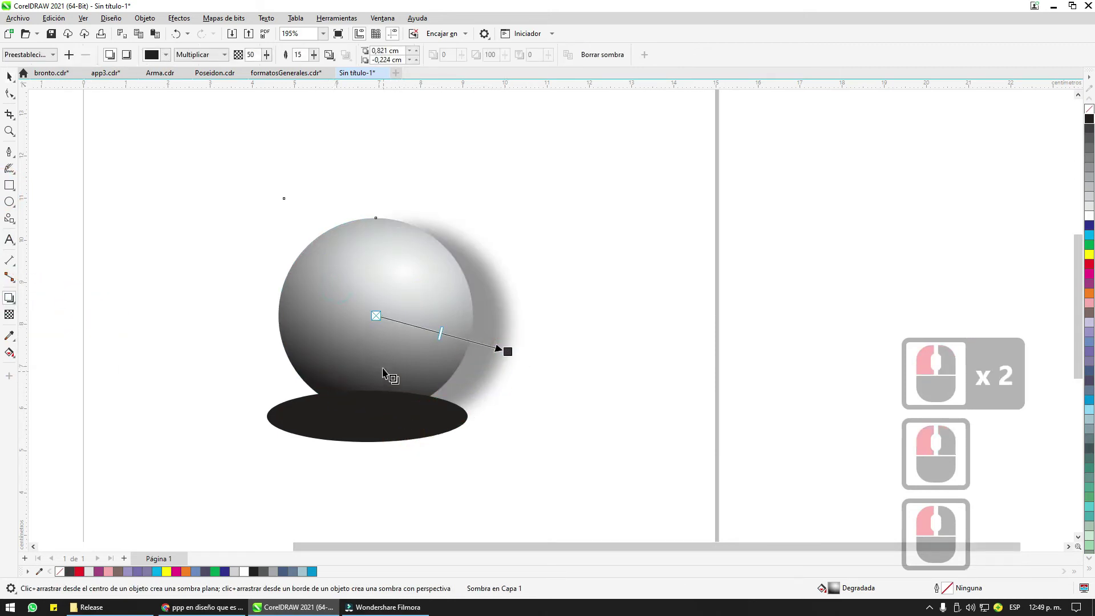
pyautogui.click(390, 416)
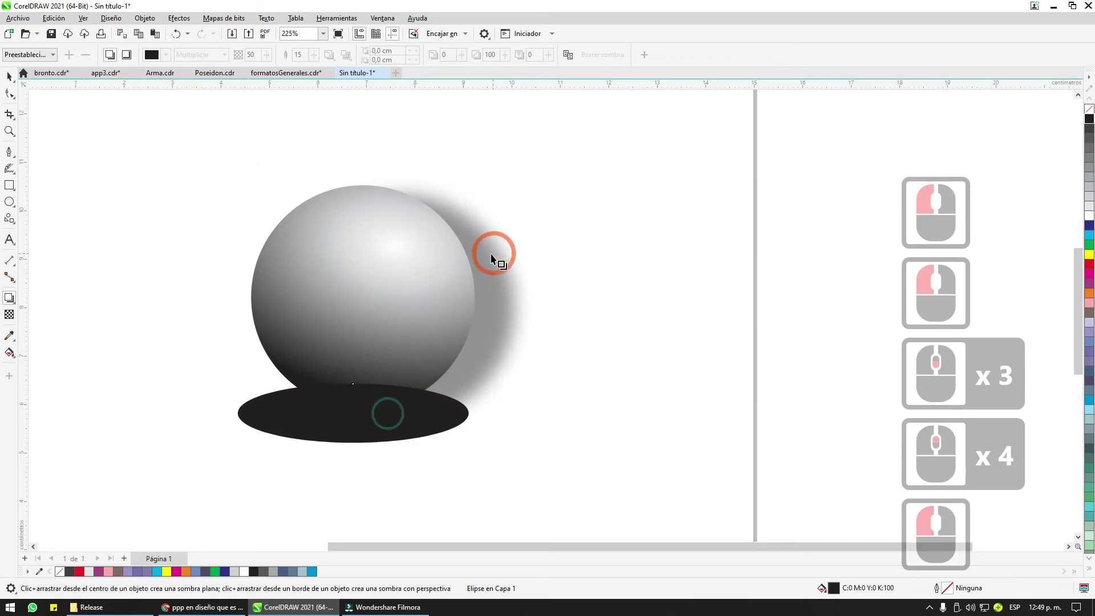
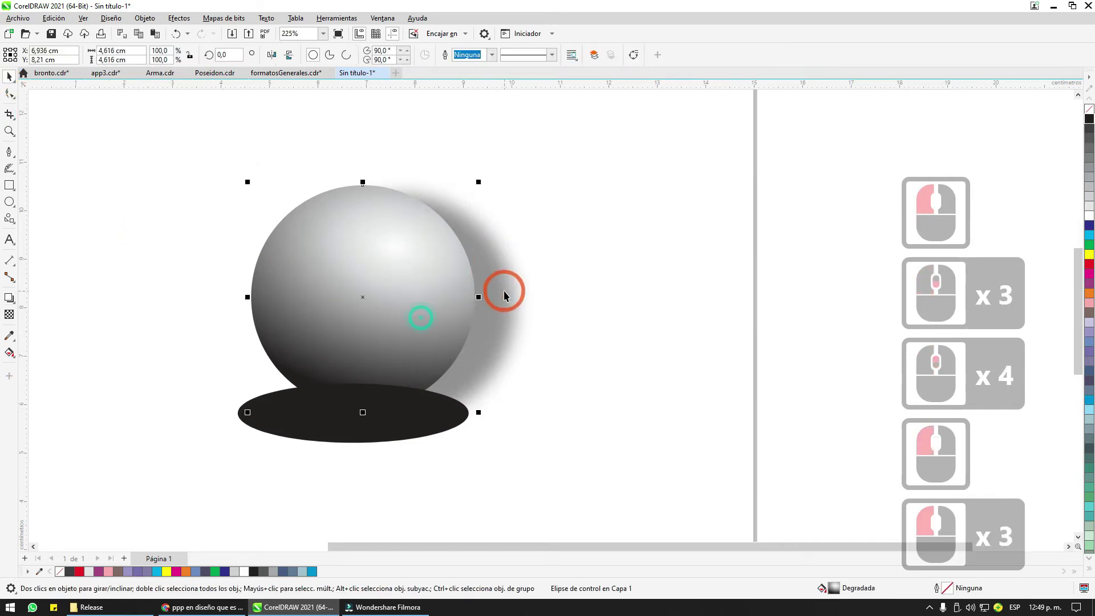
# Step: Remove the sphere's drop shadow and send the grey shadow ellipse behind the sphere
pyautogui.doubleClick(508, 290)
pyautogui.press('Delete')
pyautogui.press('ctrl+z')
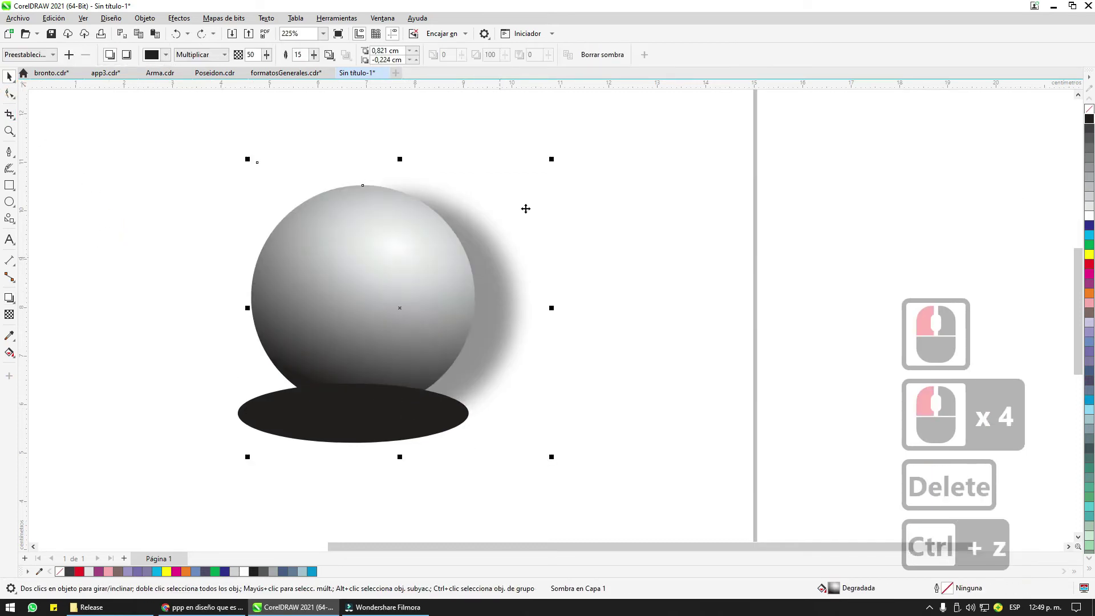
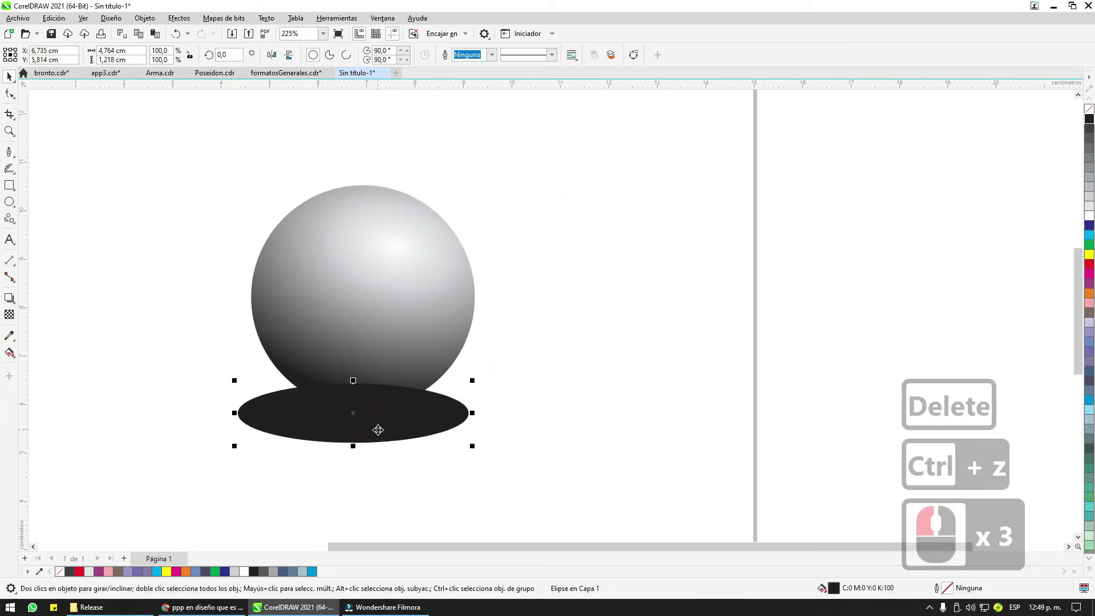
pyautogui.press('Page_Down')
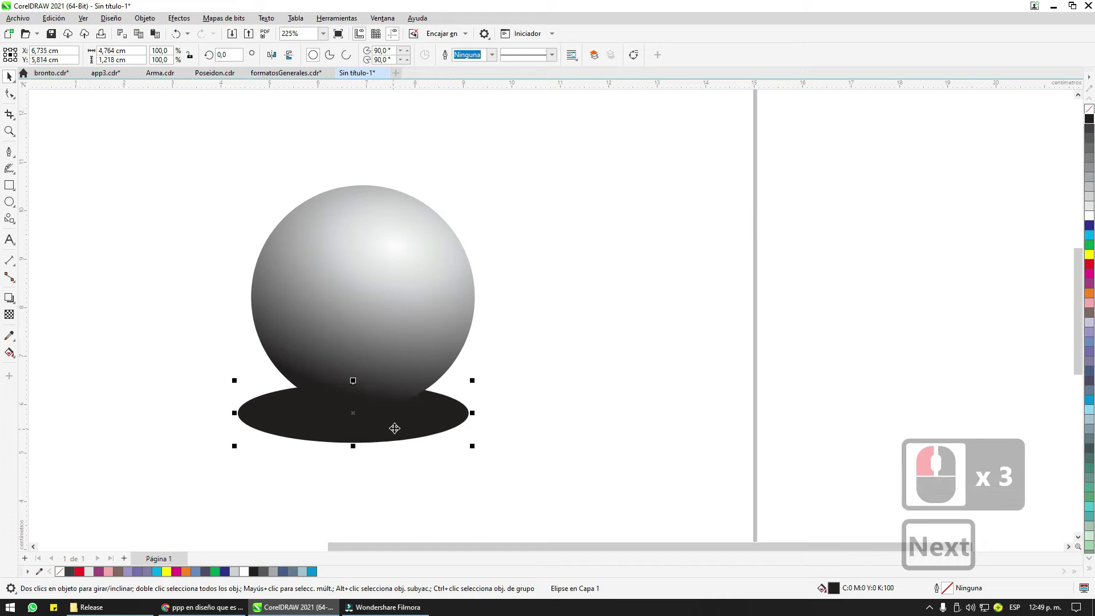
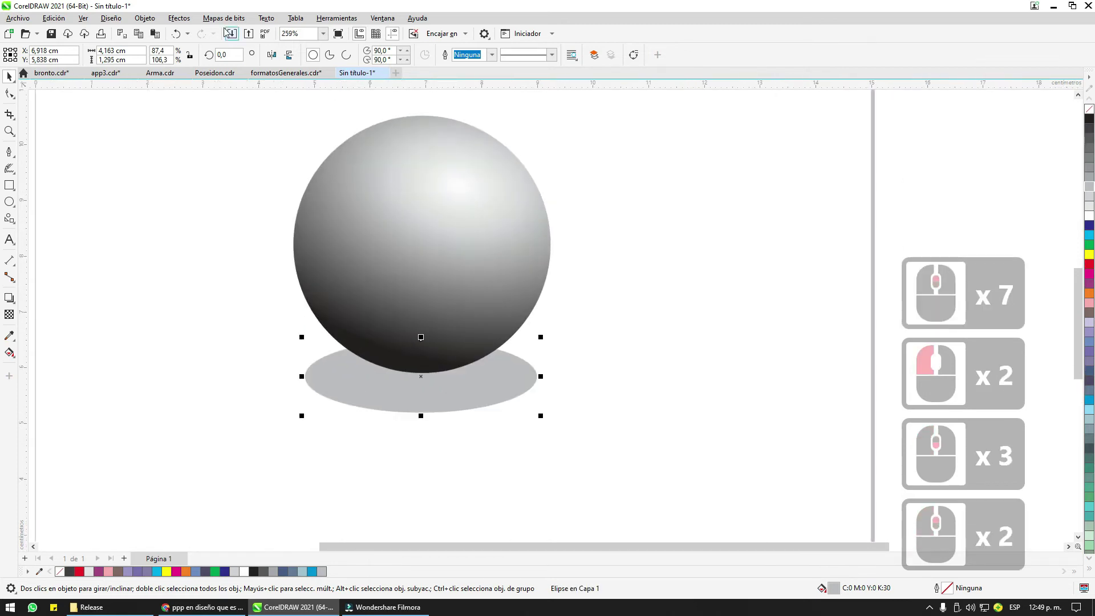
# Step: Apply Effects > Blur > Gaussian Blur to the shadow ellipse and raise its radius to soften the edges
pyautogui.click(225, 25)
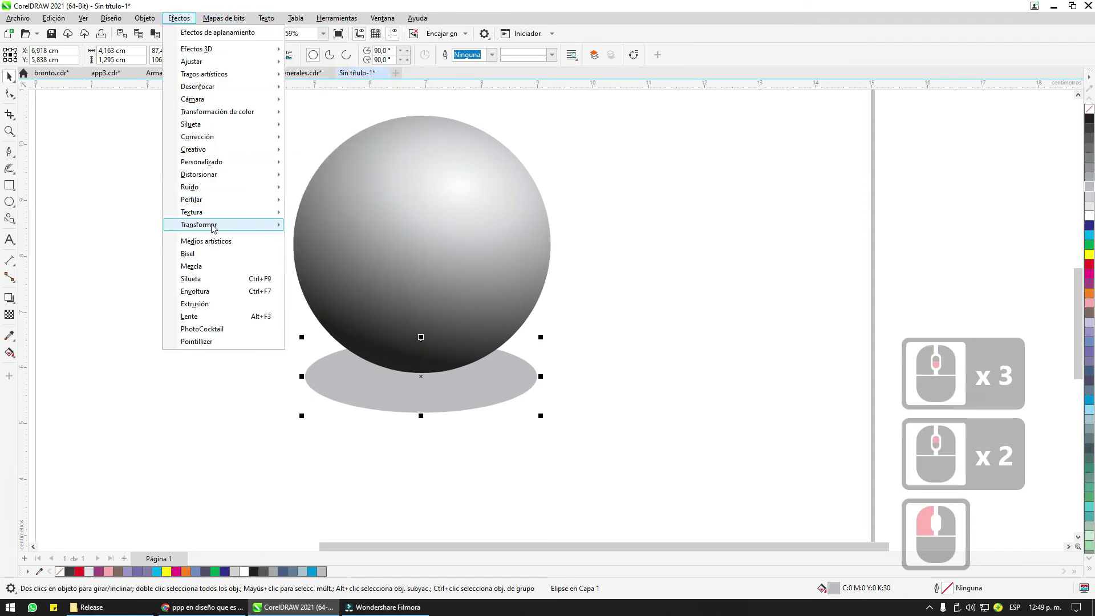
pyautogui.click(219, 229)
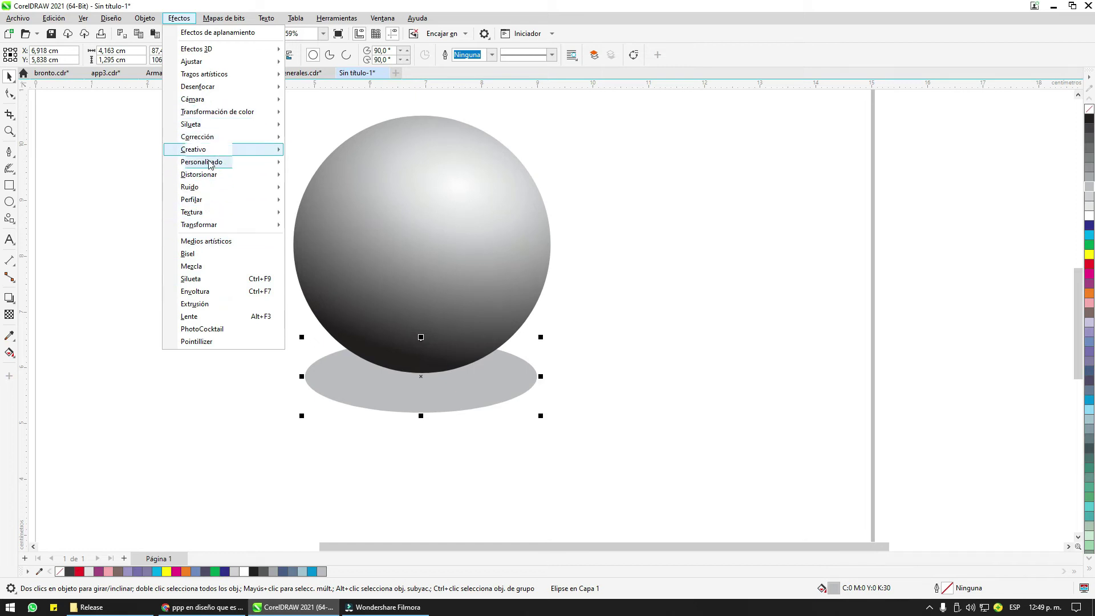
pyautogui.click(210, 174)
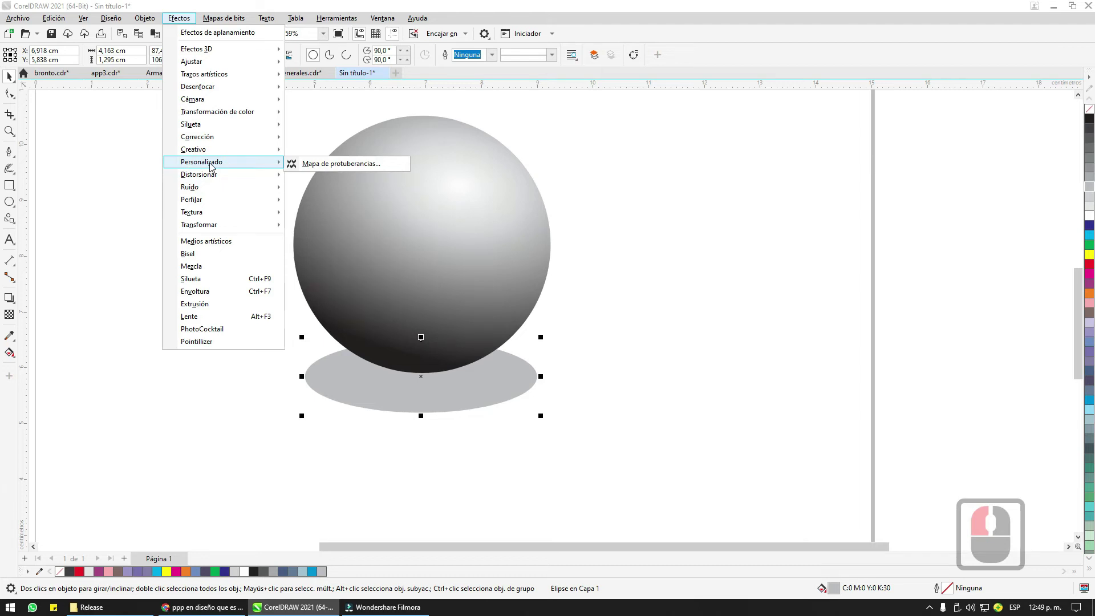
pyautogui.click(208, 88)
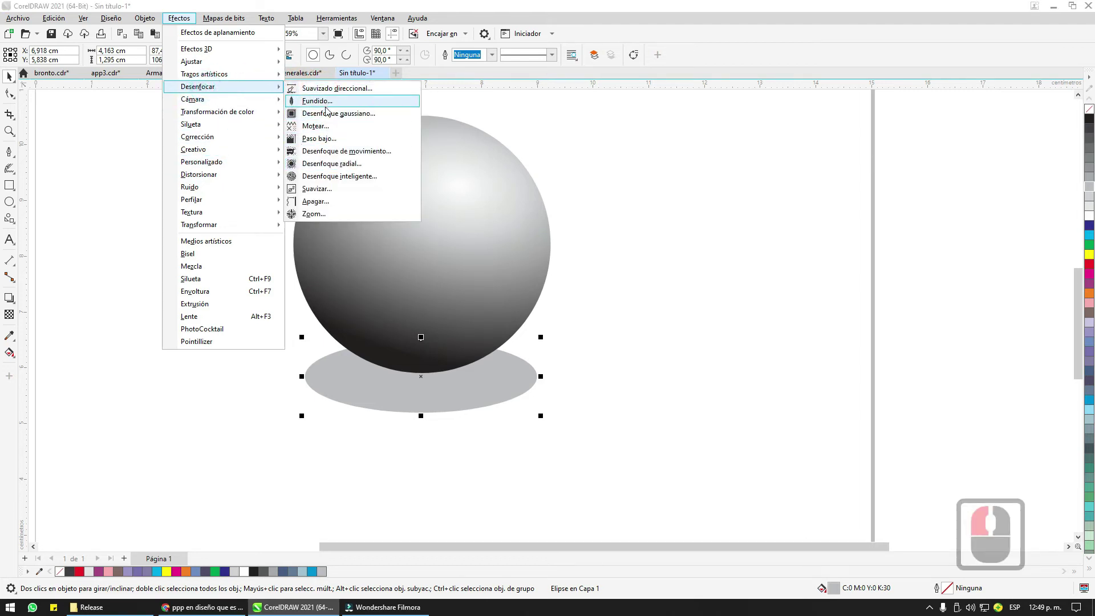
pyautogui.click(334, 115)
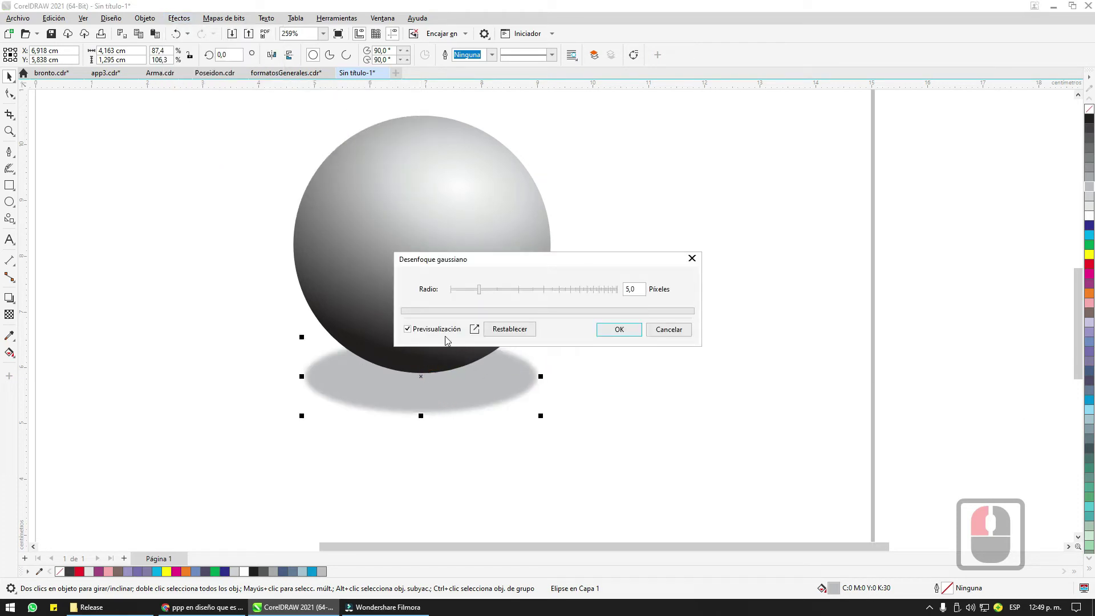
pyautogui.click(529, 292)
pyautogui.click(494, 292)
pyautogui.click(504, 291)
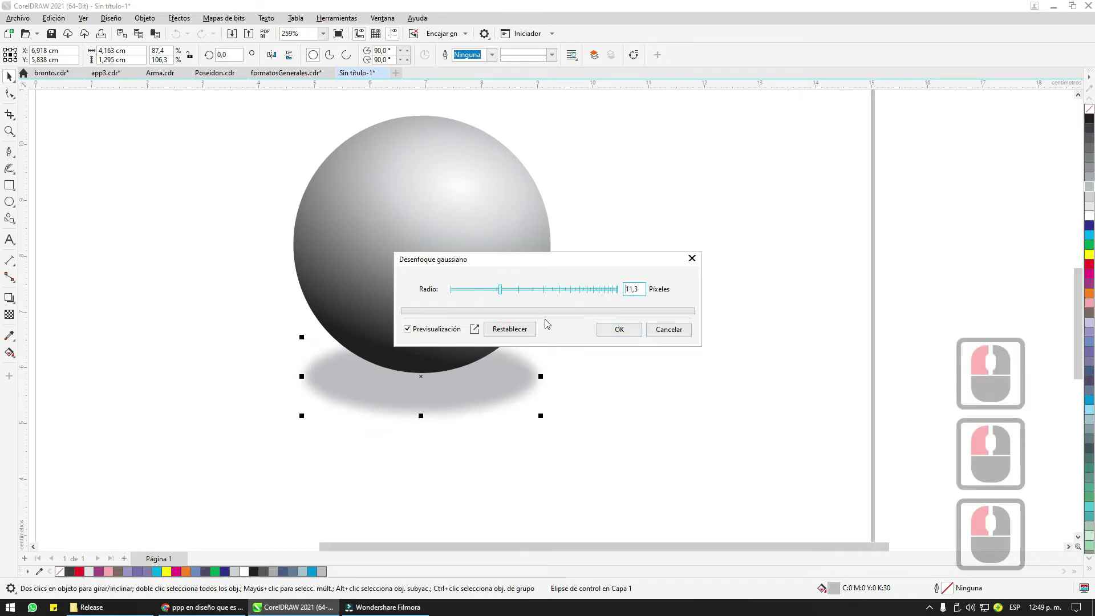
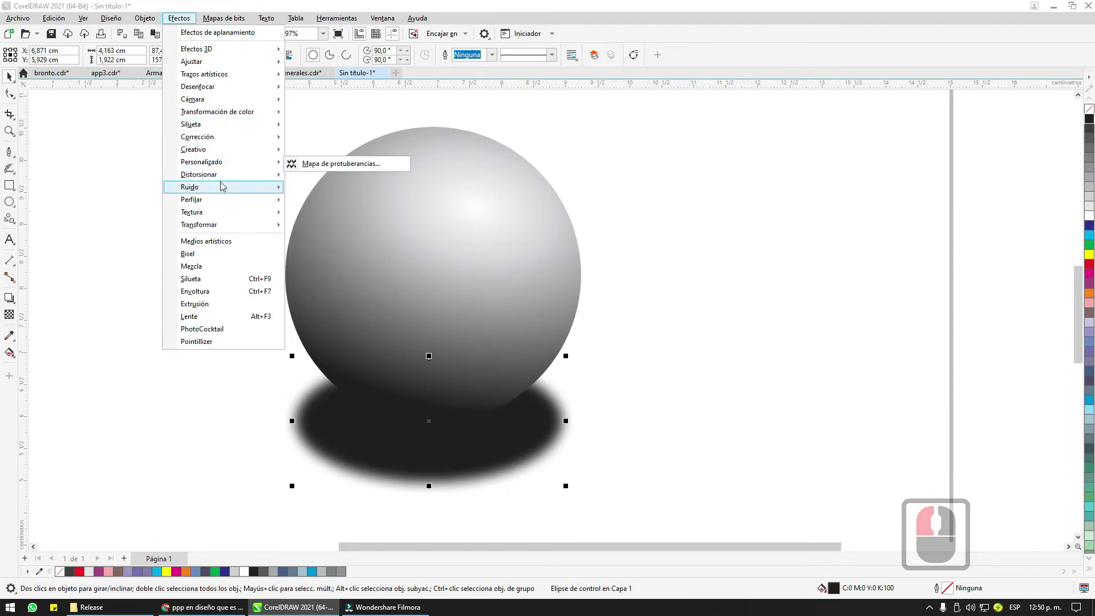
# Step: Blur the second sphere's shadow, then select both spheres and everything on the page for clearing
pyautogui.click(224, 163)
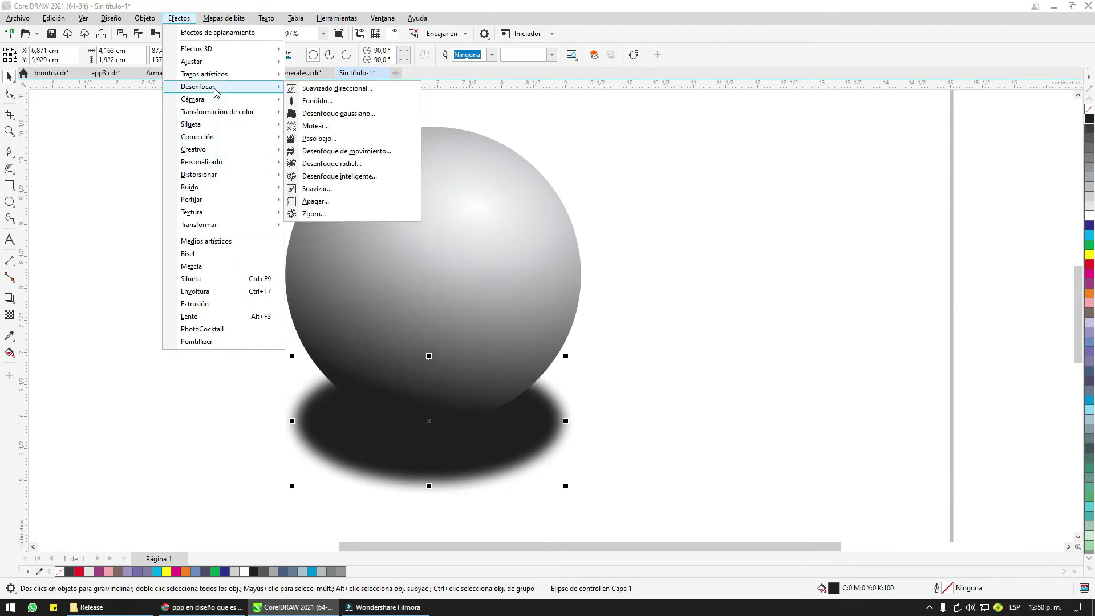
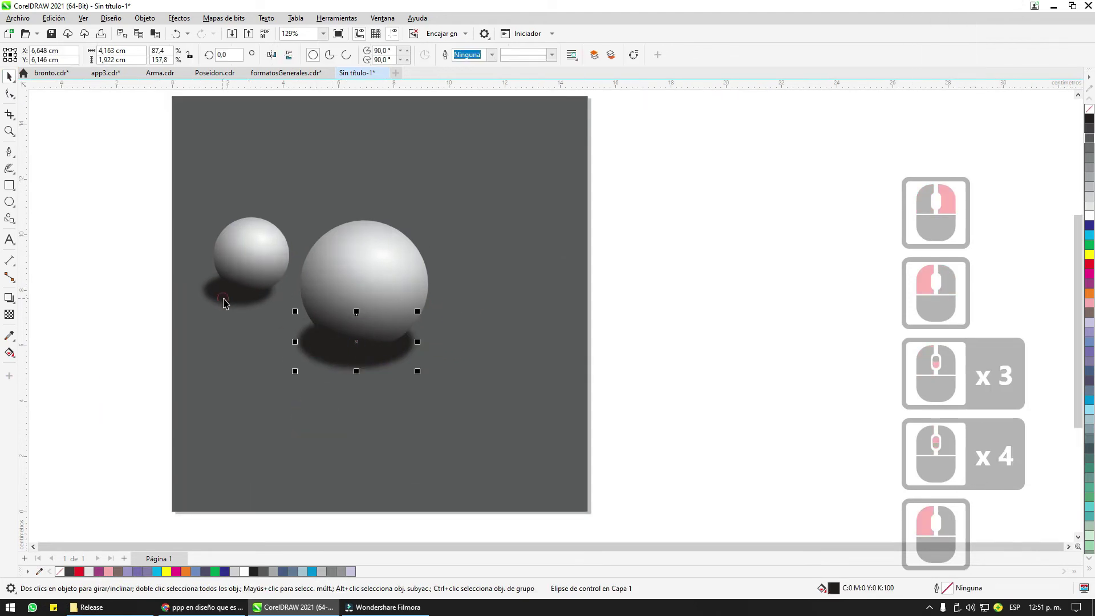
pyautogui.click(234, 296)
pyautogui.doubleClick(245, 246)
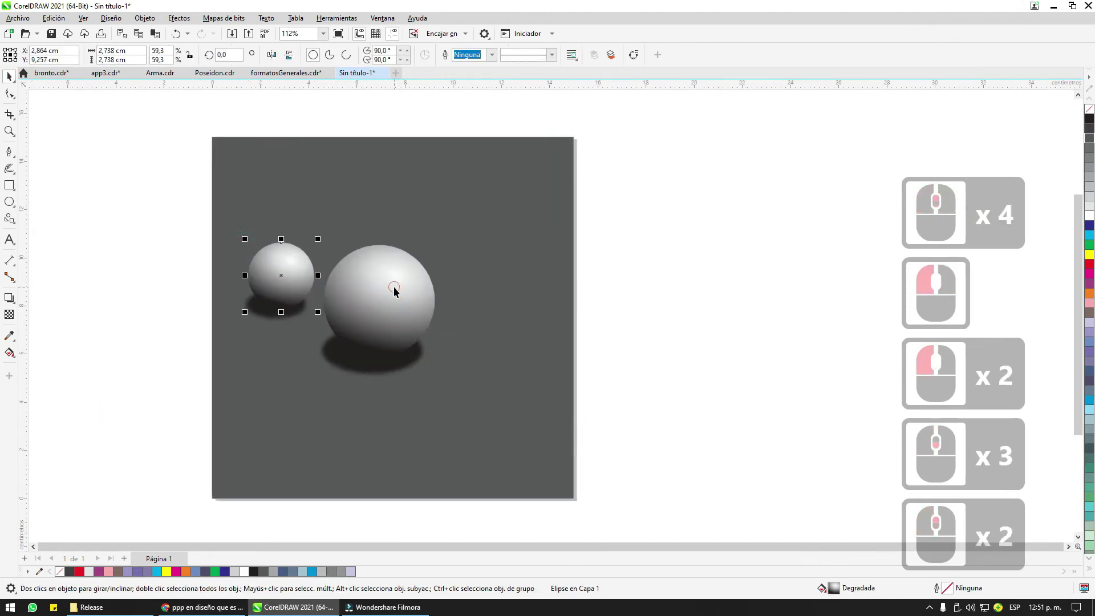
pyautogui.click(398, 286)
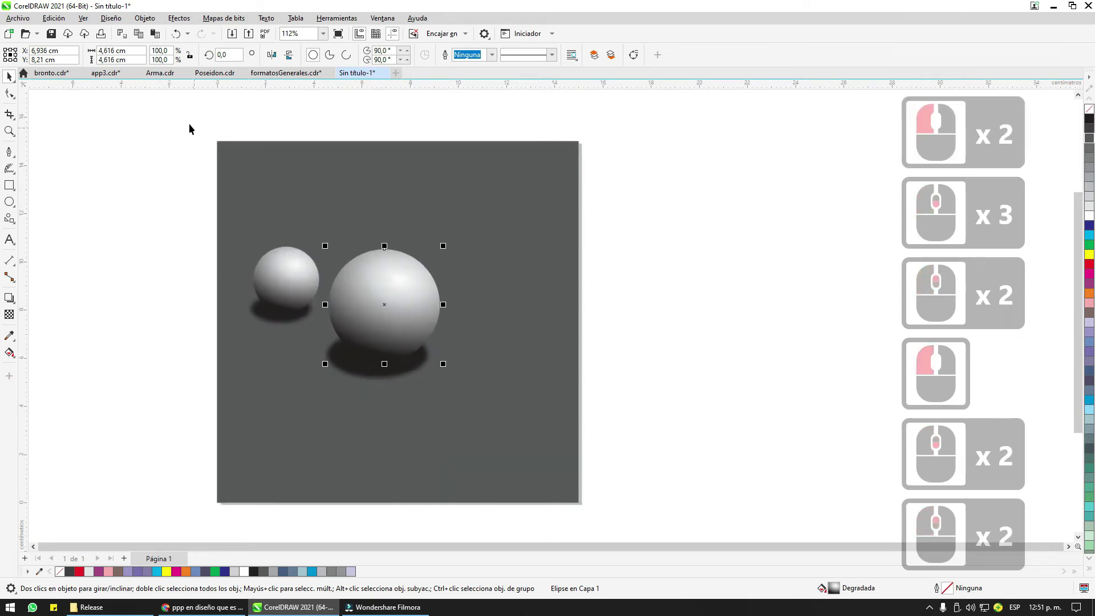
pyautogui.click(193, 126)
pyautogui.click(675, 523)
# Step: Delete everything on the page and draw a fresh circle
pyautogui.press('Delete')
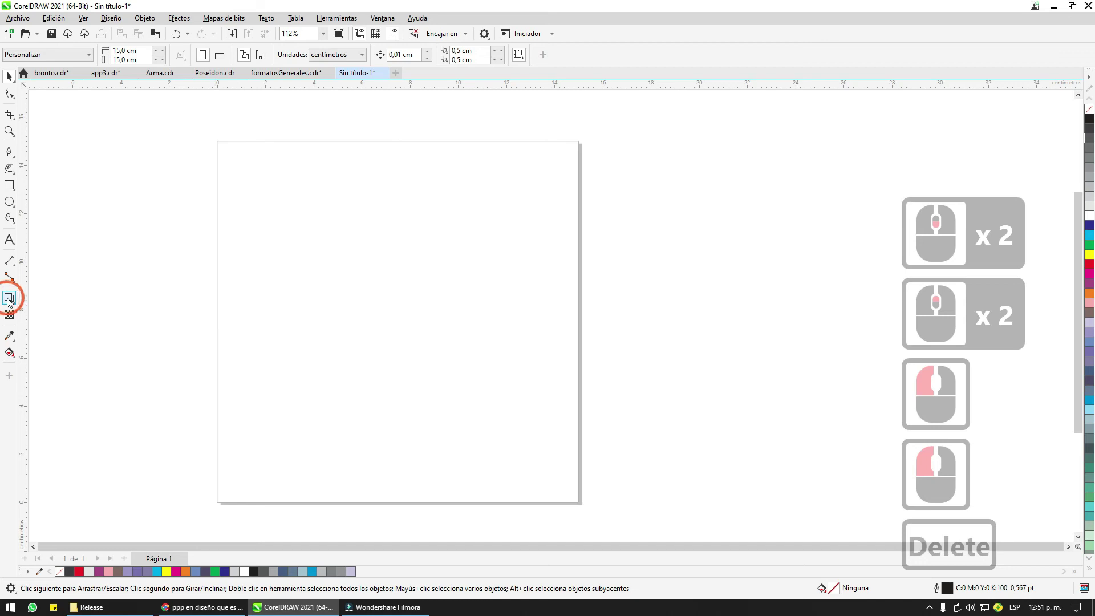
pyautogui.click(10, 299)
pyautogui.click(13, 200)
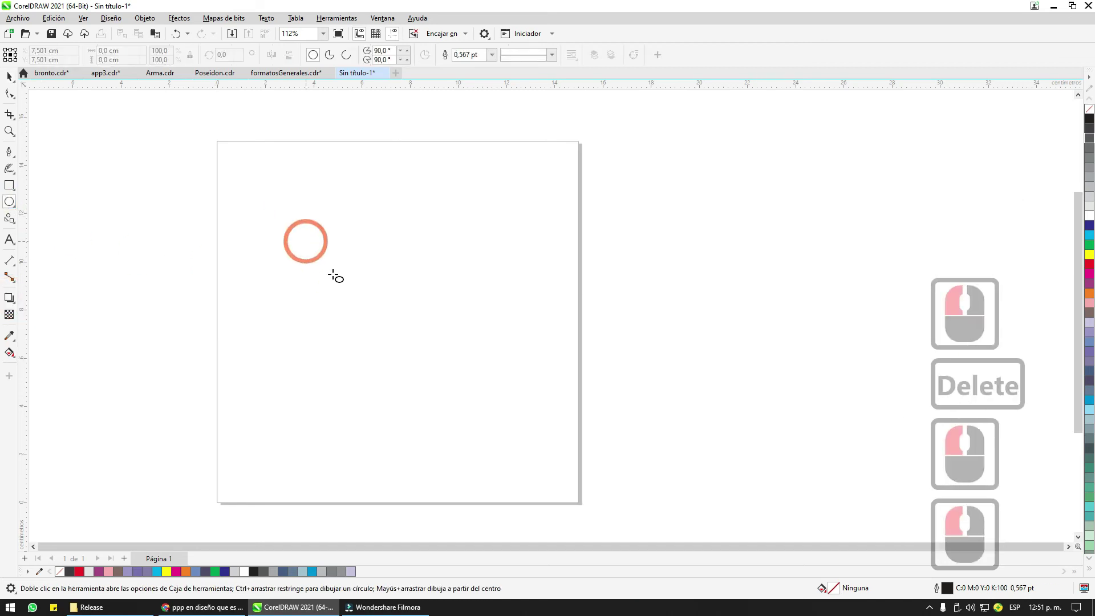
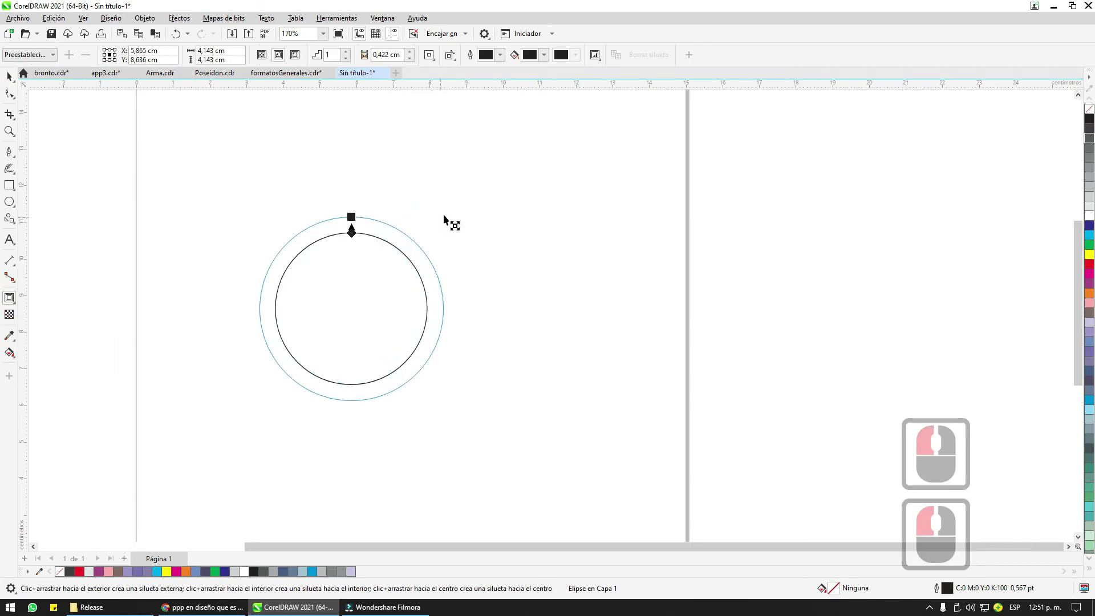
# Step: Give the circle an outside contour ring and set its offset distance
pyautogui.click(423, 257)
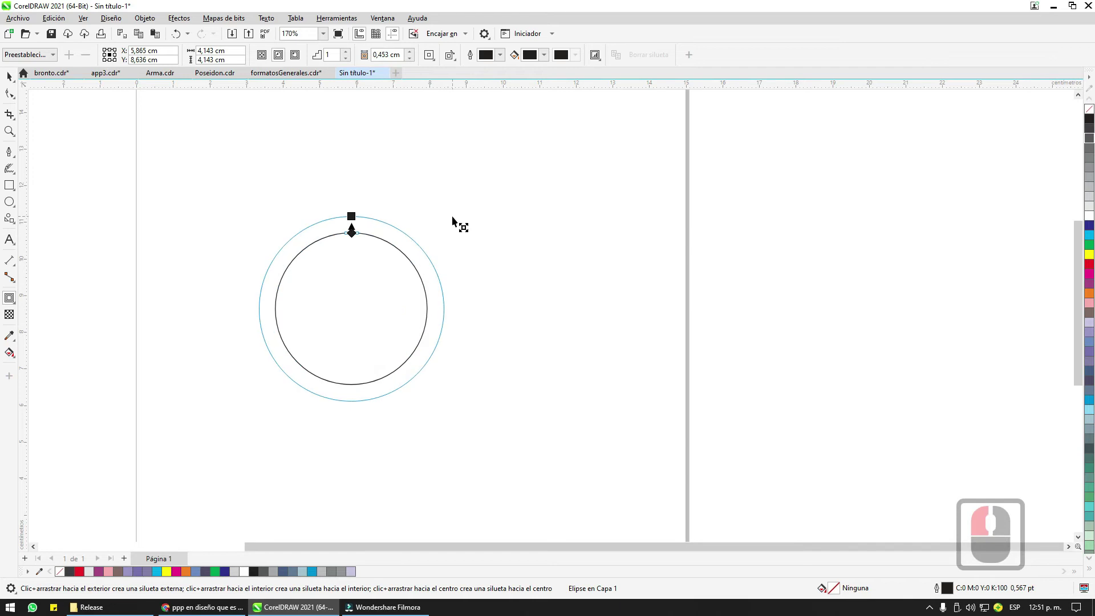
pyautogui.click(462, 214)
pyautogui.click(438, 200)
pyautogui.press('ctrl+z')
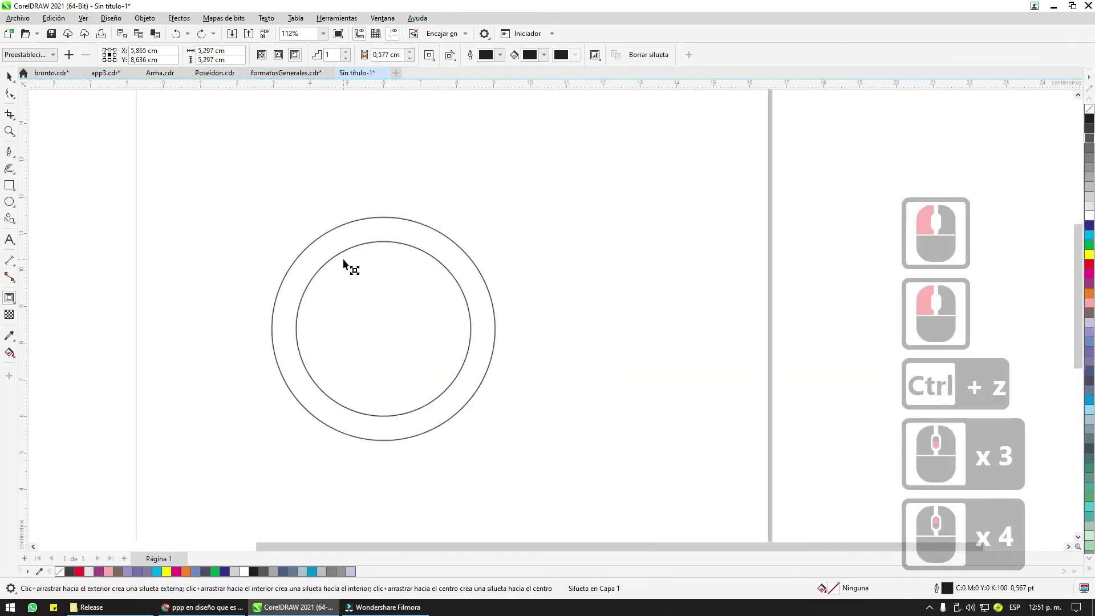
# Step: Switch to the formatosGenerales.cdr document showing the playdog logo
pyautogui.click(19, 78)
pyautogui.doubleClick(207, 171)
pyautogui.doubleClick(292, 74)
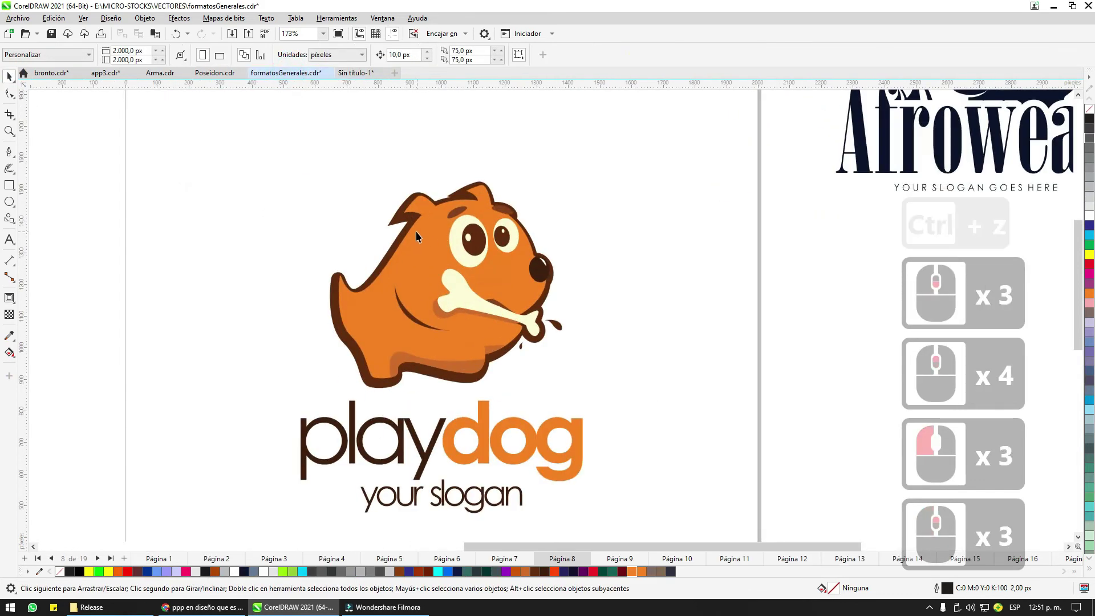
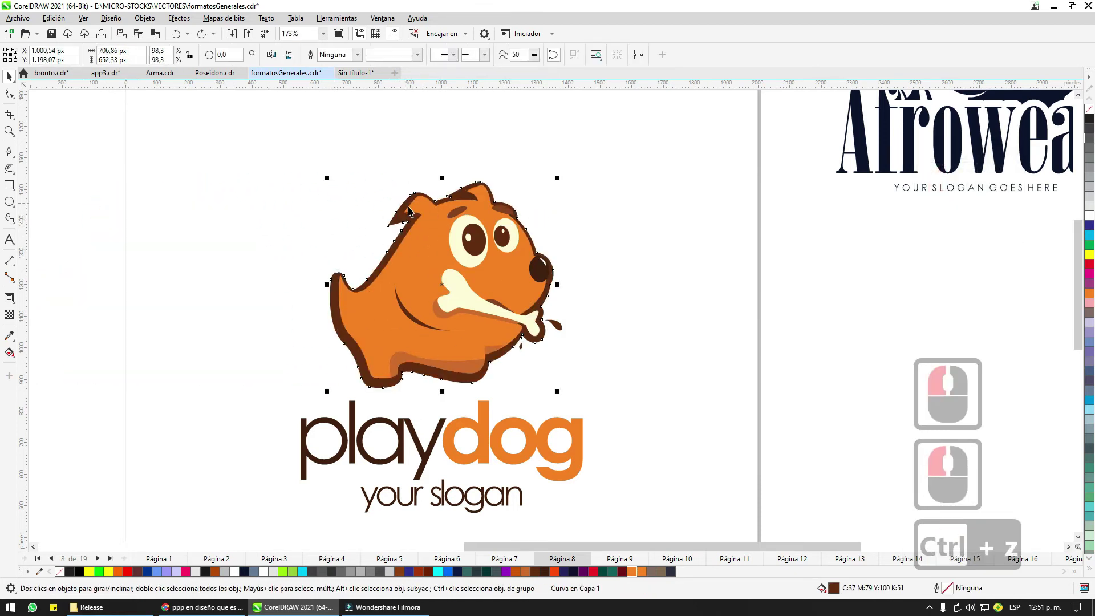
# Step: Flip through the playdog, app3 and bronto documents
pyautogui.click(281, 220)
pyautogui.press('ctrl+z')
pyautogui.click(202, 74)
pyautogui.doubleClick(151, 69)
pyautogui.click(114, 76)
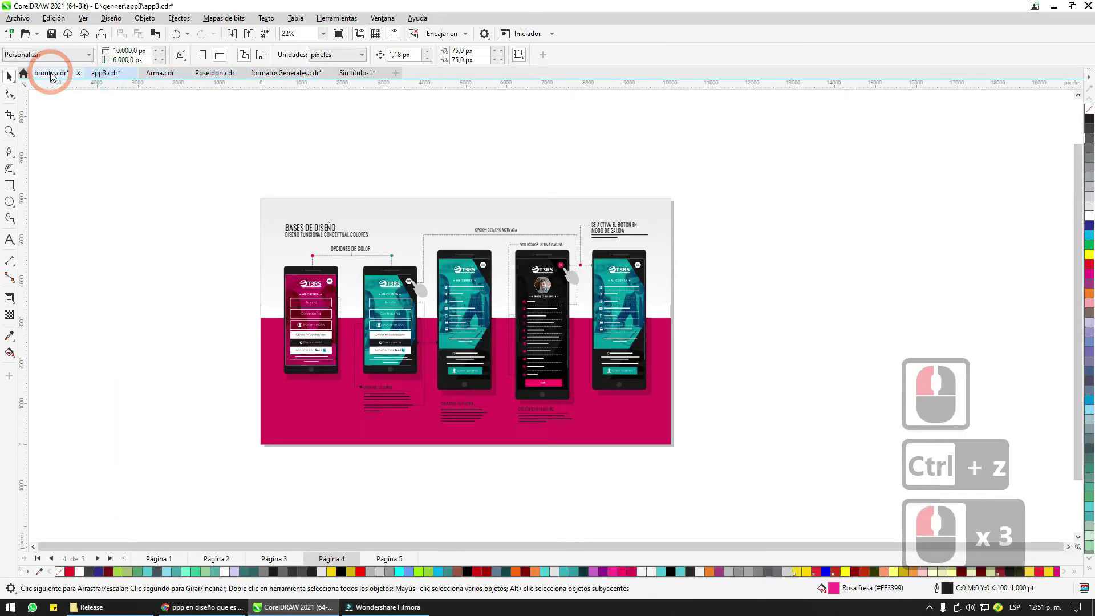
pyautogui.click(53, 72)
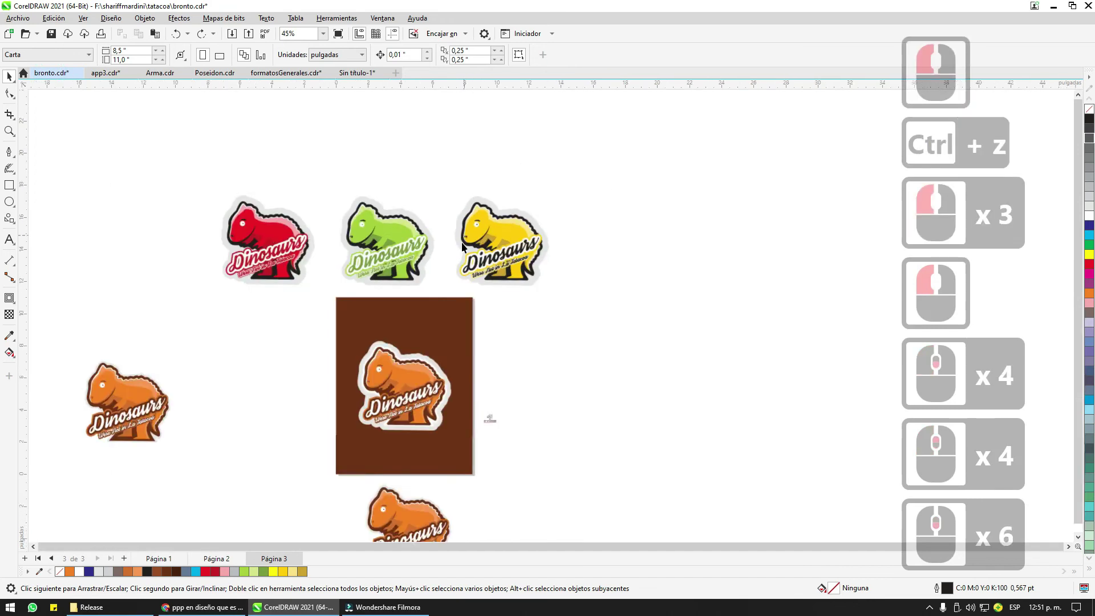
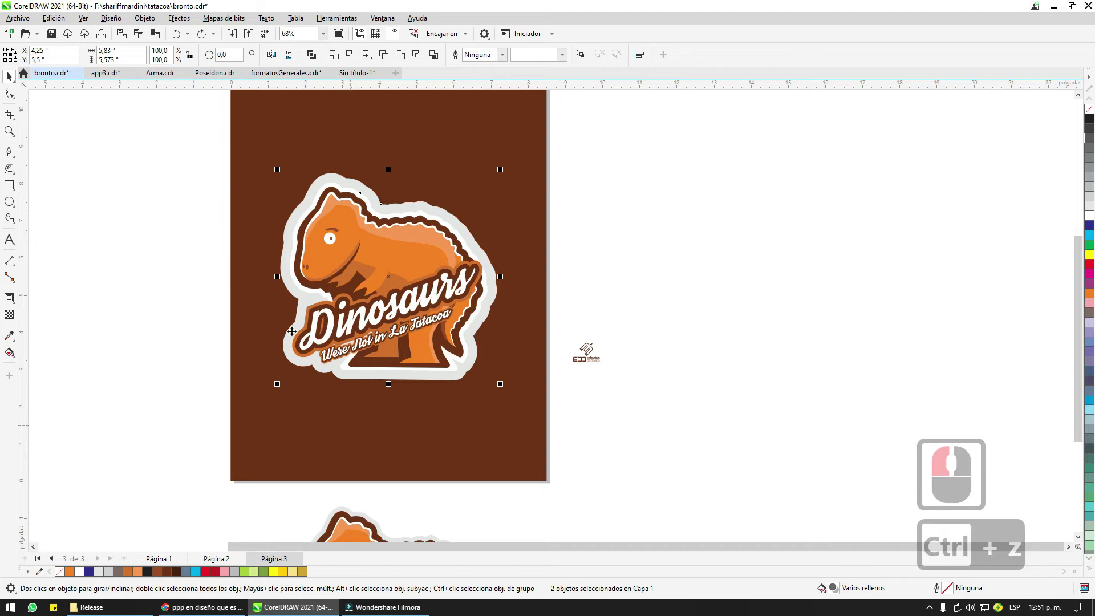
# Step: Inspect the orange dinosaur badge, then return to Sin título-1 with the contoured circle
pyautogui.click(576, 283)
pyautogui.scroll(-3)
pyautogui.scroll(3)
pyautogui.scroll(-3)
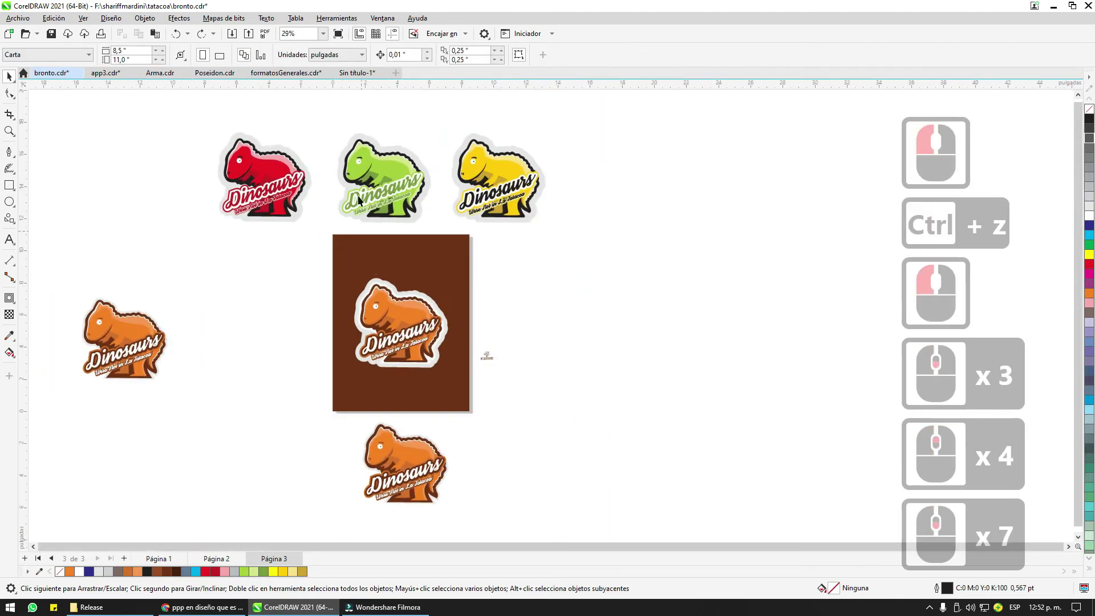
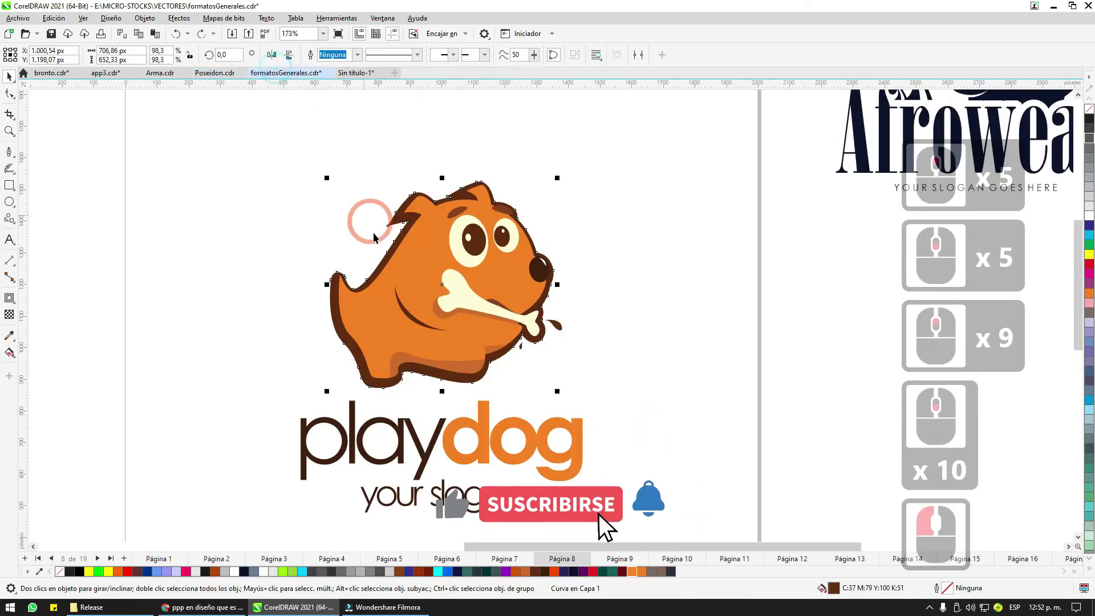
pyautogui.click(357, 75)
pyautogui.click(412, 298)
pyautogui.click(416, 224)
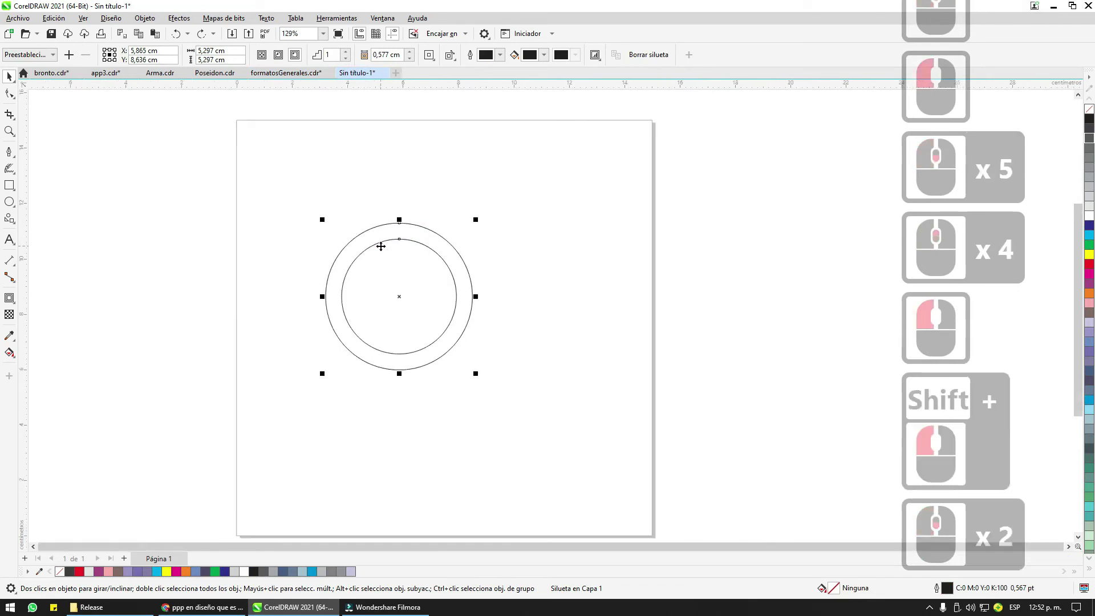
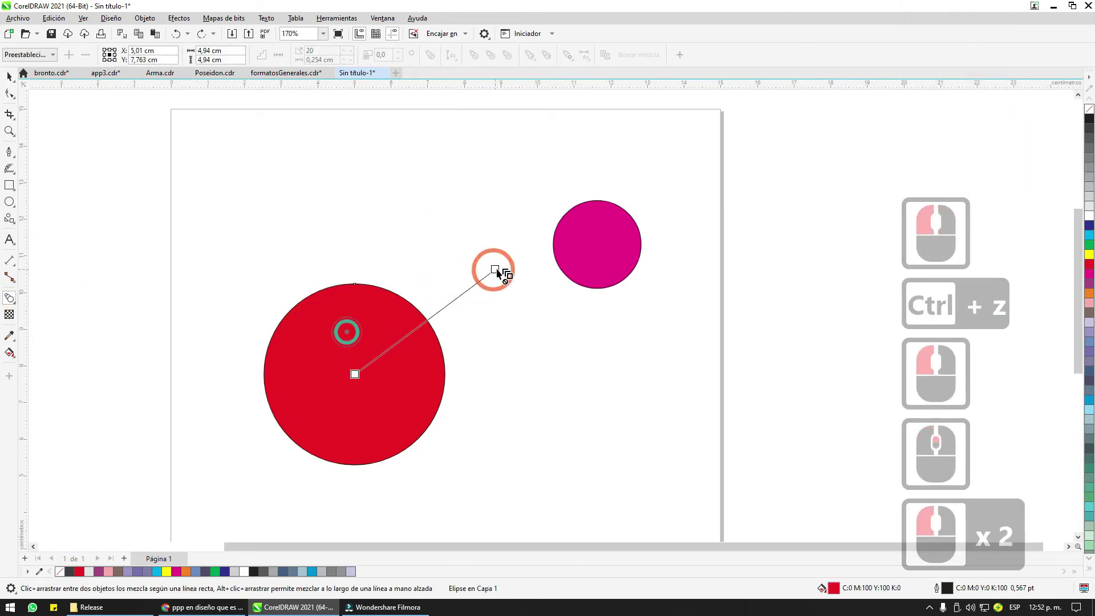
# Step: Blend the red circle into the magenta circle and lower the blend steps from 20 to 10
pyautogui.click(577, 256)
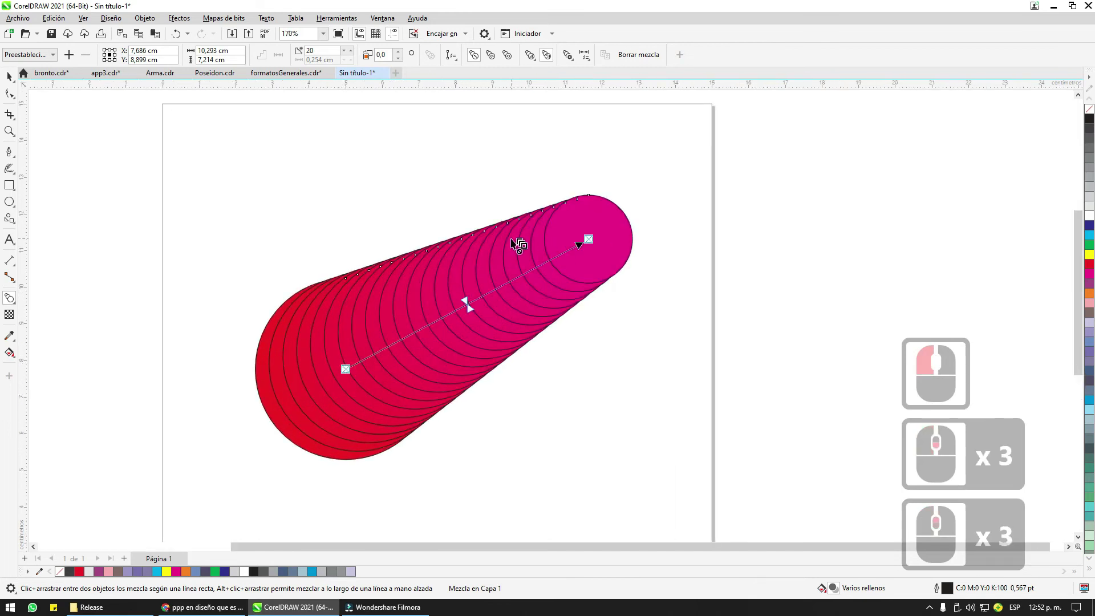
pyautogui.click(468, 254)
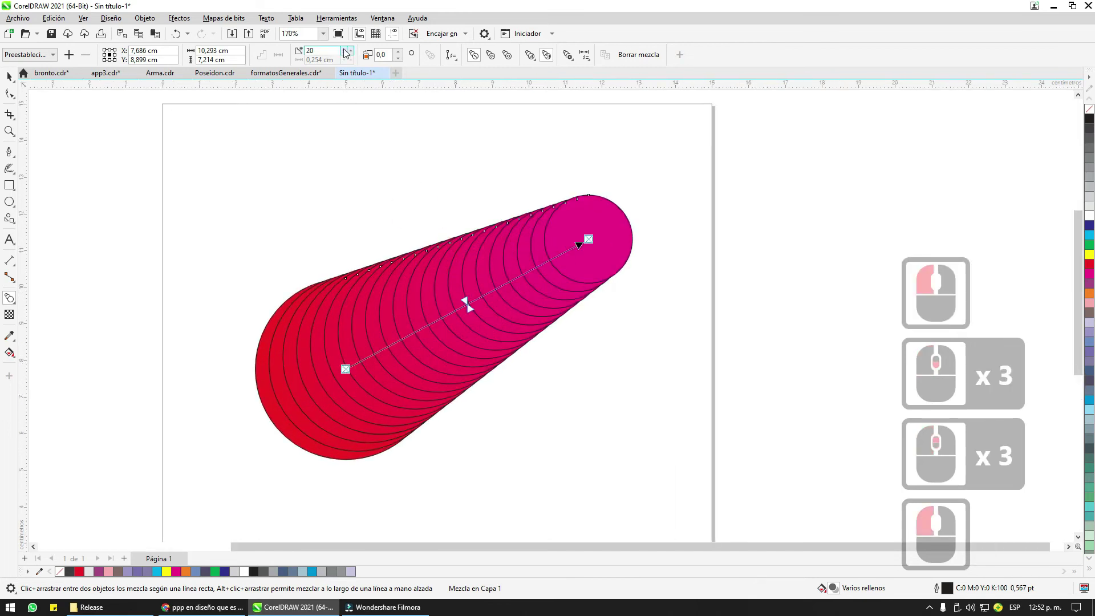
pyautogui.click(347, 50)
pyautogui.click(347, 49)
pyautogui.click(347, 49)
pyautogui.click(347, 49)
pyautogui.click(347, 50)
pyautogui.click(347, 50)
pyautogui.click(347, 50)
pyautogui.click(347, 50)
pyautogui.click(347, 49)
pyautogui.click(347, 50)
pyautogui.click(347, 49)
pyautogui.doubleClick(347, 50)
pyautogui.click(347, 49)
pyautogui.doubleClick(347, 49)
pyautogui.click(352, 52)
pyautogui.click(352, 52)
pyautogui.click(352, 52)
pyautogui.click(352, 52)
pyautogui.click(352, 52)
pyautogui.doubleClick(352, 52)
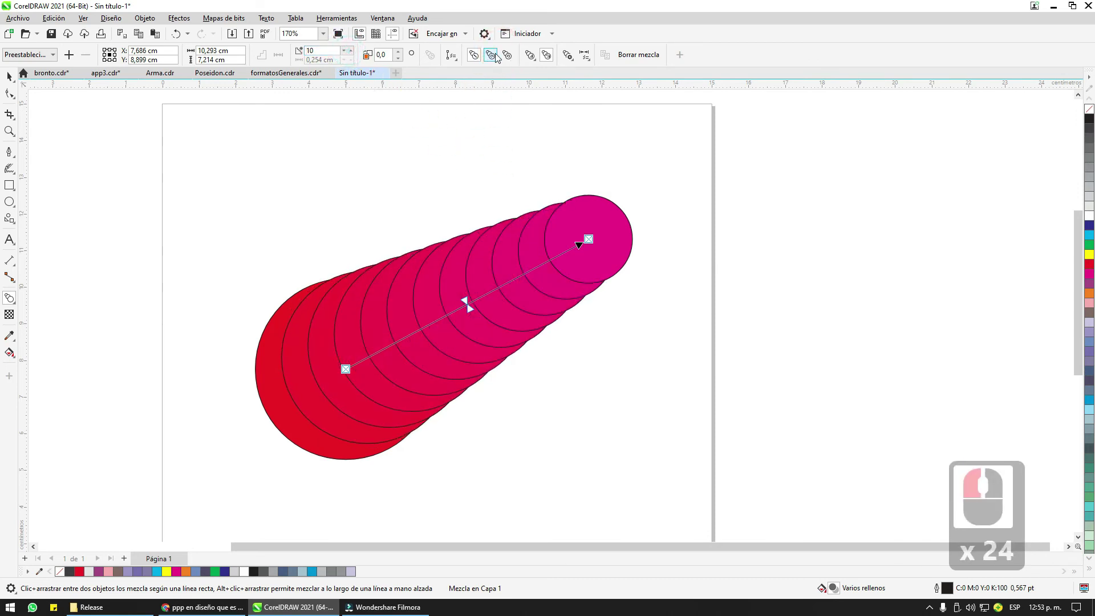
# Step: Change further blend settings in the property bar
pyautogui.click(499, 54)
pyautogui.doubleClick(505, 55)
pyautogui.doubleClick(494, 54)
pyautogui.doubleClick(477, 56)
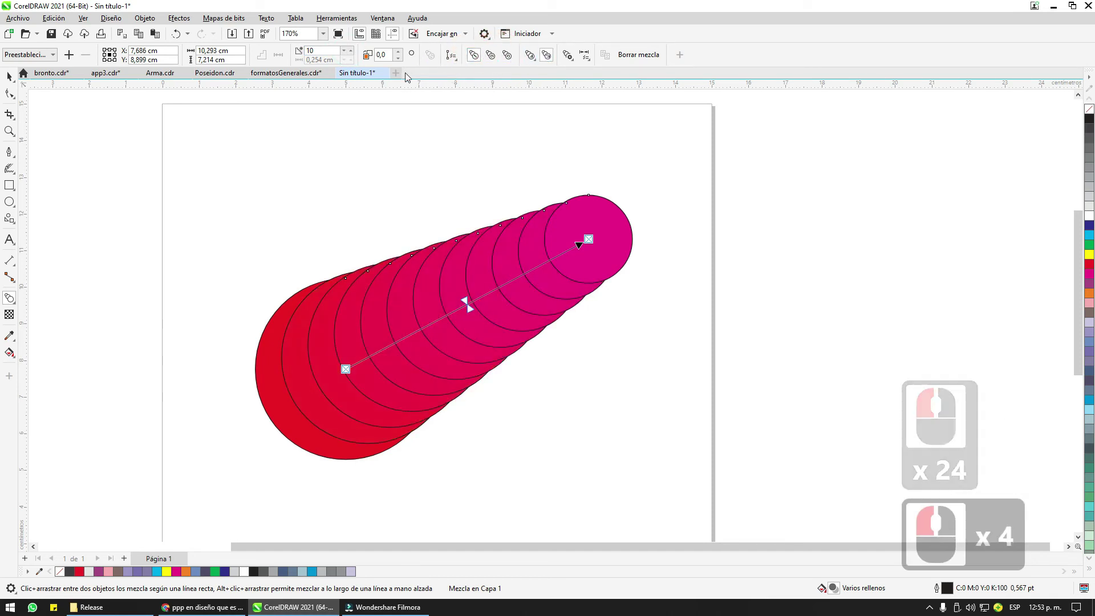
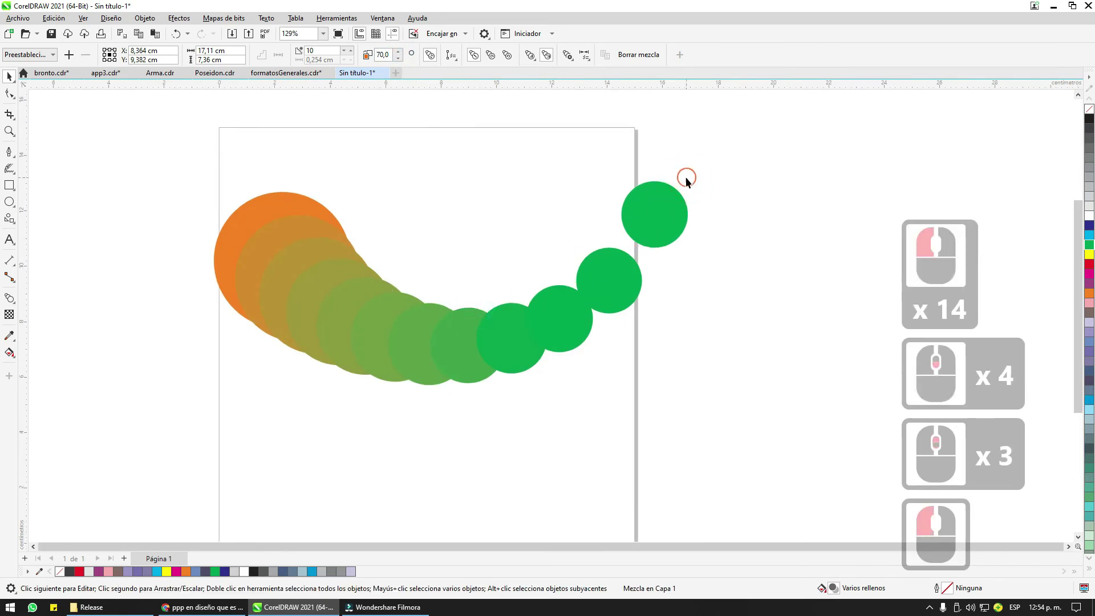
# Step: Rotate the curved orange-to-green circle blend into an arc with the Pick tool and bring up its options
pyautogui.click(630, 234)
pyautogui.doubleClick(634, 227)
pyautogui.doubleClick(542, 310)
pyautogui.scroll(-3)
pyautogui.doubleClick(420, 331)
pyautogui.click(458, 348)
pyautogui.rightClick(1066, 128)
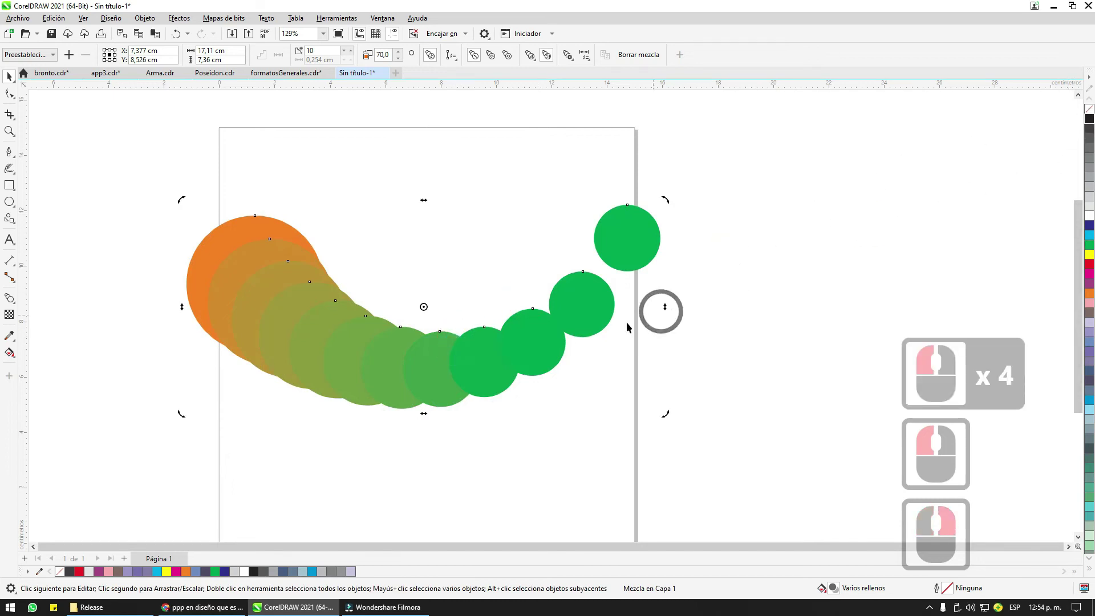
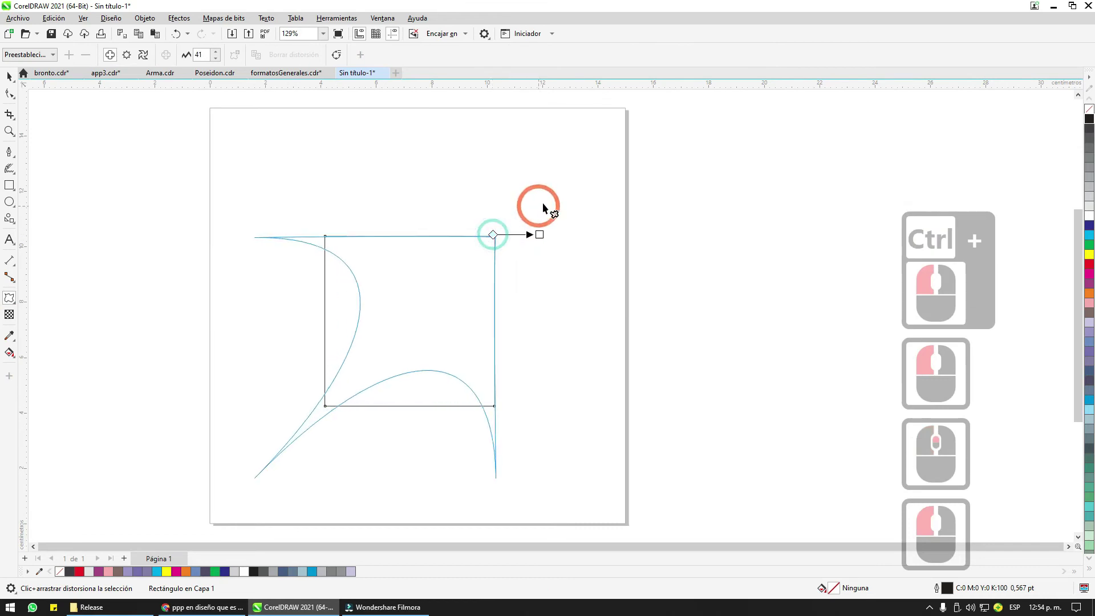
# Step: Distort the square into a two-petal shape and fill it red, then orange from the palette
pyautogui.click(559, 203)
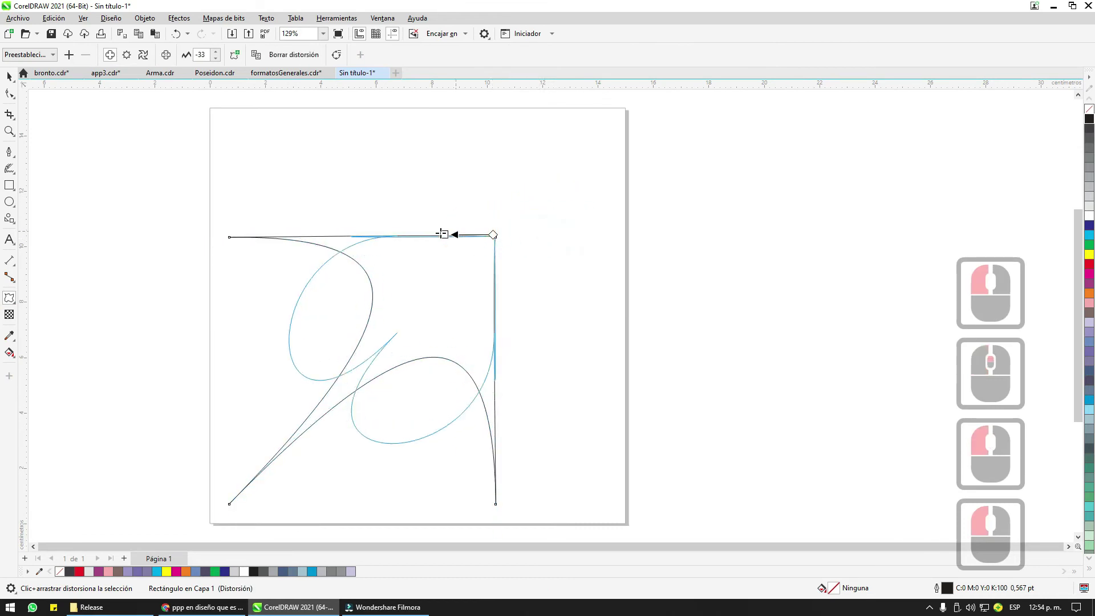
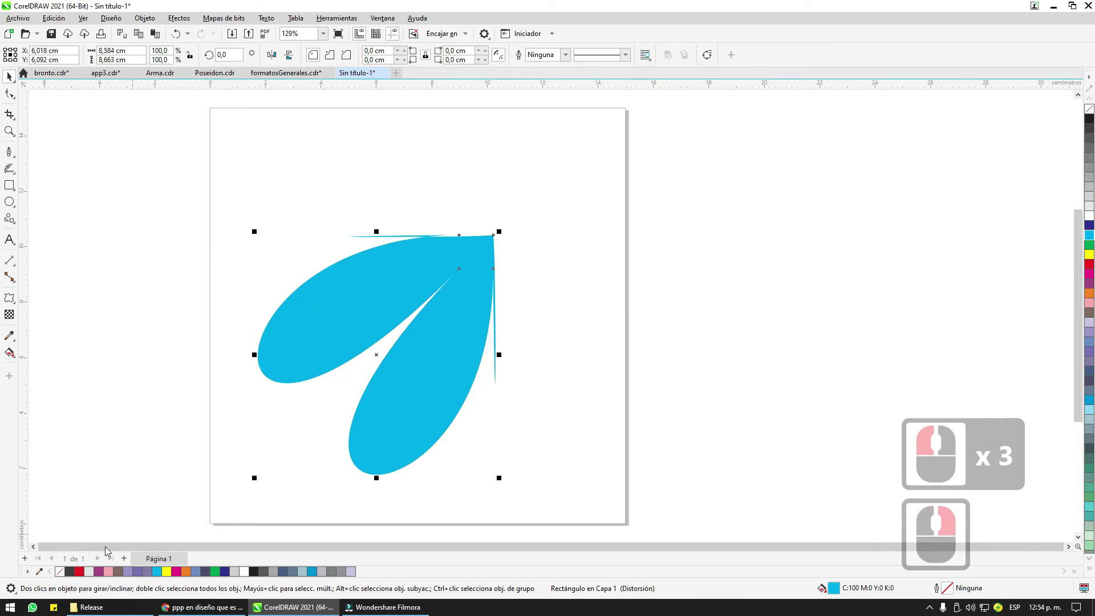
pyautogui.click(79, 573)
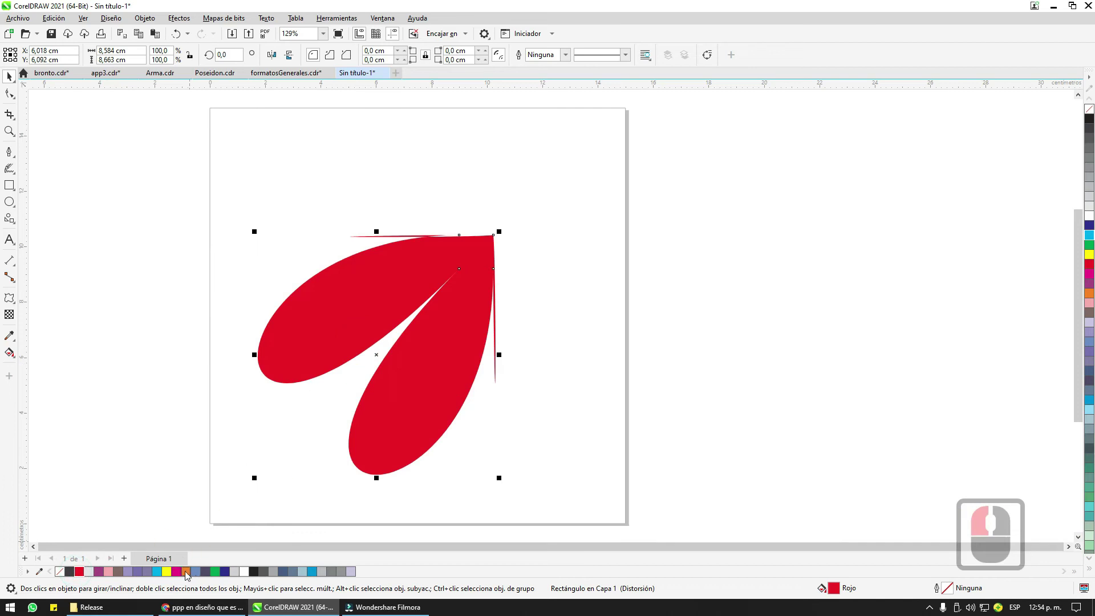
pyautogui.click(189, 572)
pyautogui.click(350, 294)
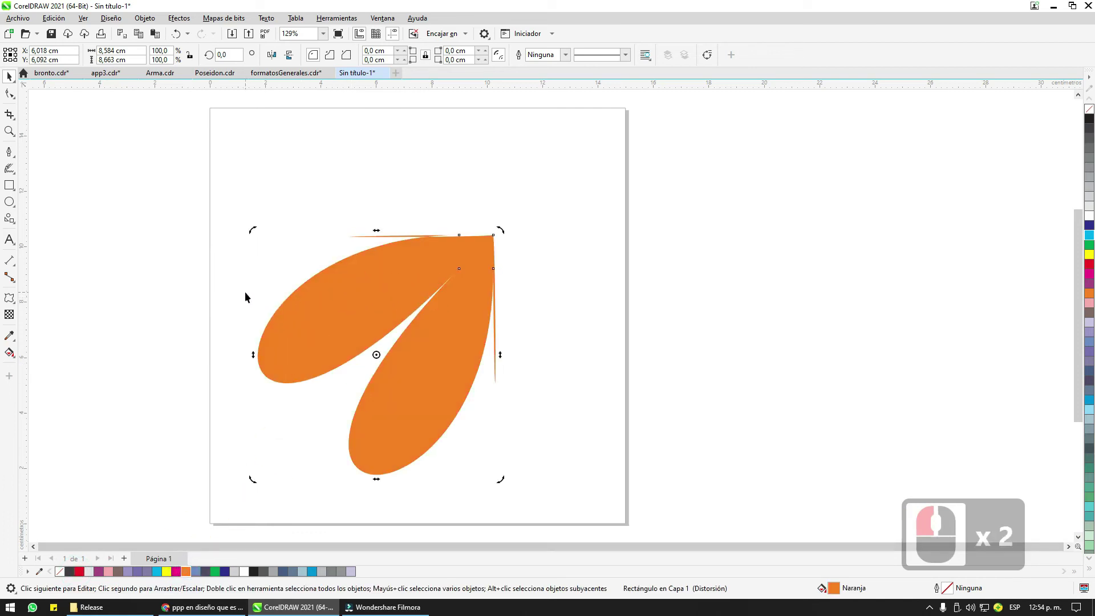
pyautogui.click(323, 306)
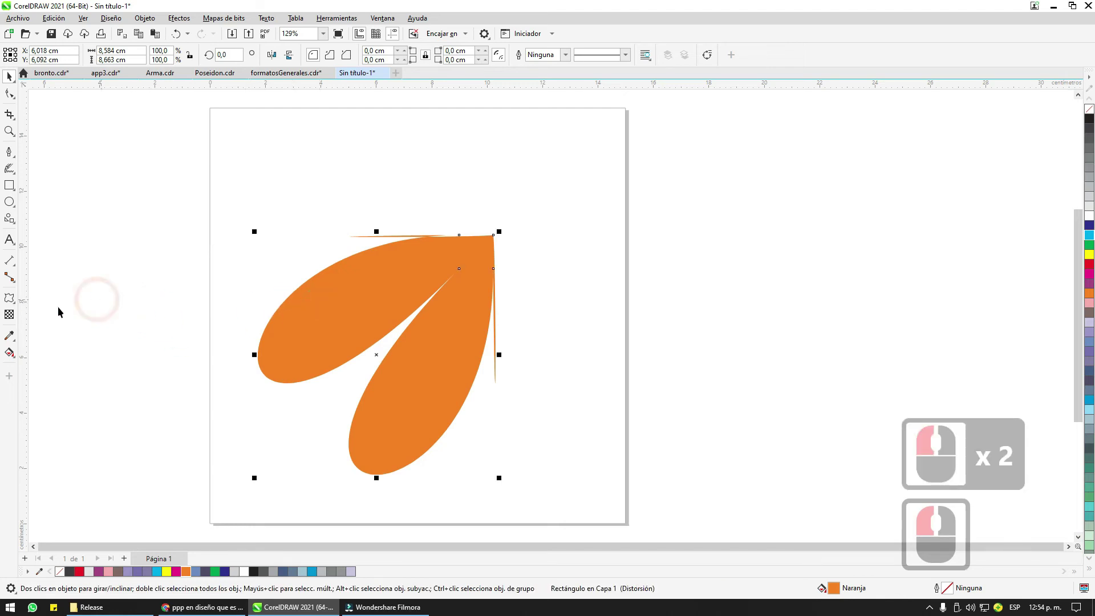
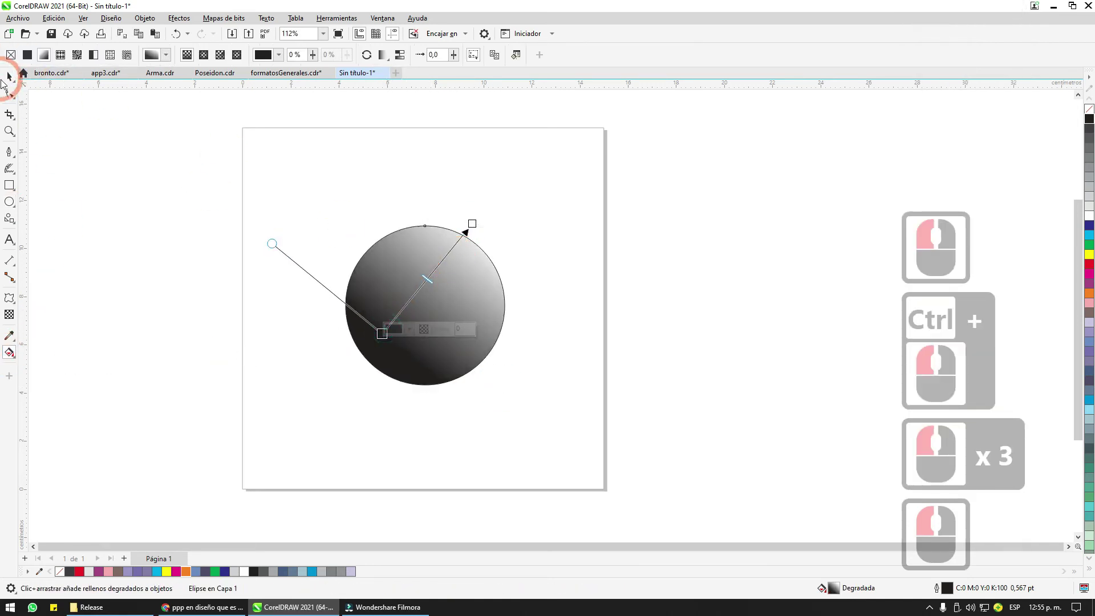
# Step: Confirm the Gaussian Blur on the shadow ellipse and bring the shaded sphere in front of it
pyautogui.click(19, 93)
pyautogui.rightClick(436, 278)
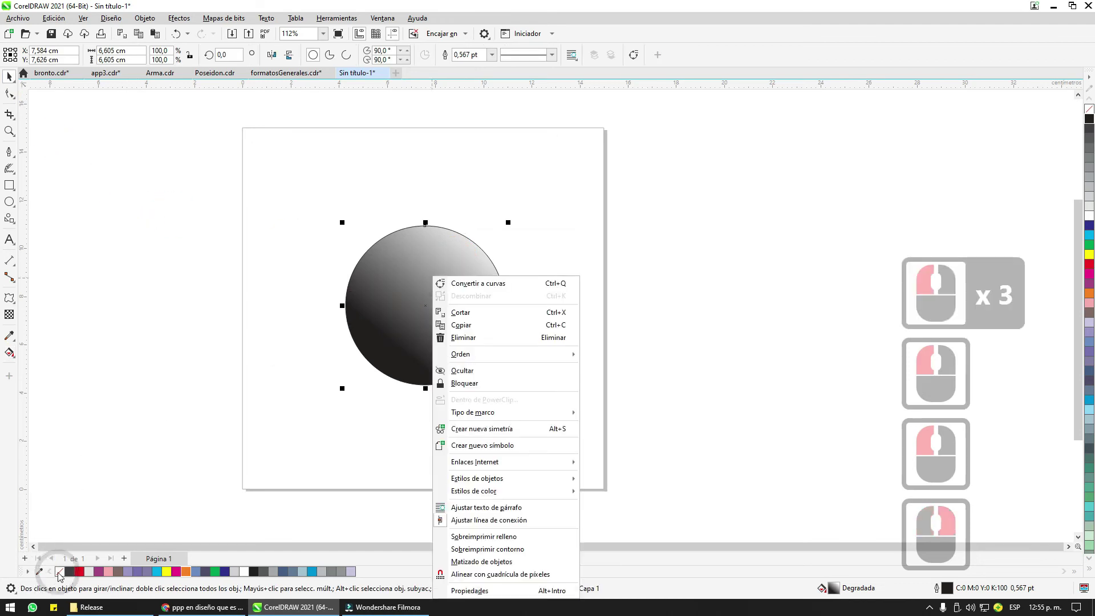
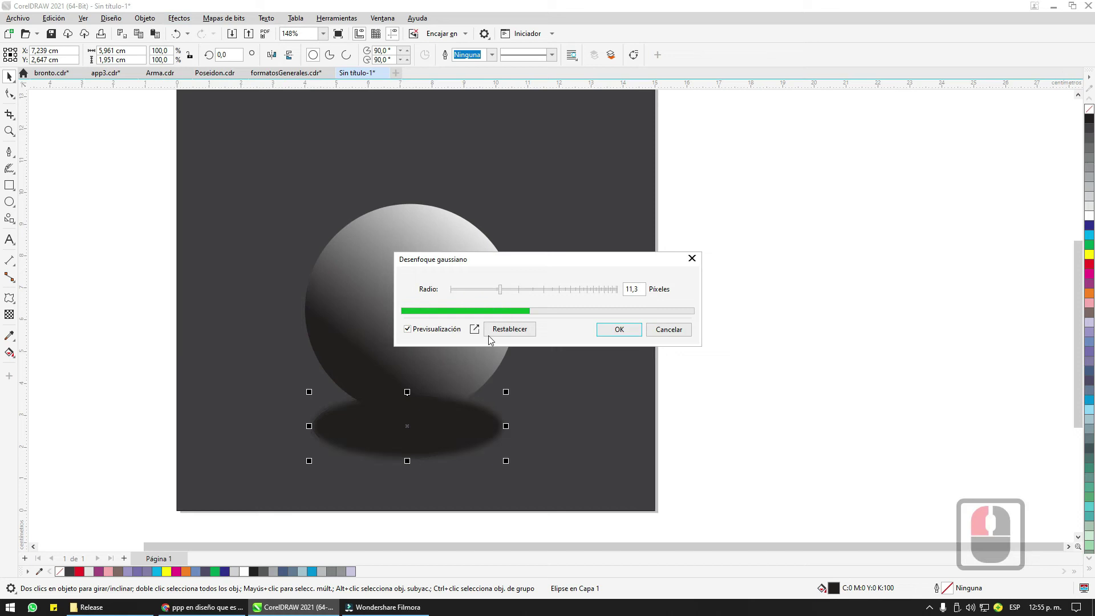
pyautogui.click(616, 343)
pyautogui.doubleClick(458, 317)
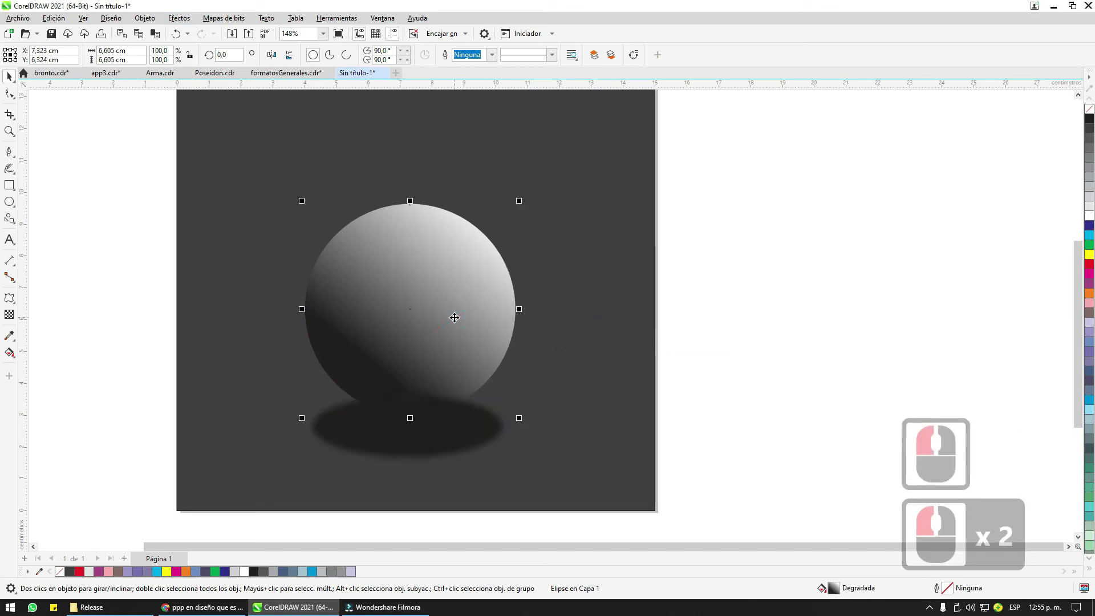
pyautogui.press('Page_Up')
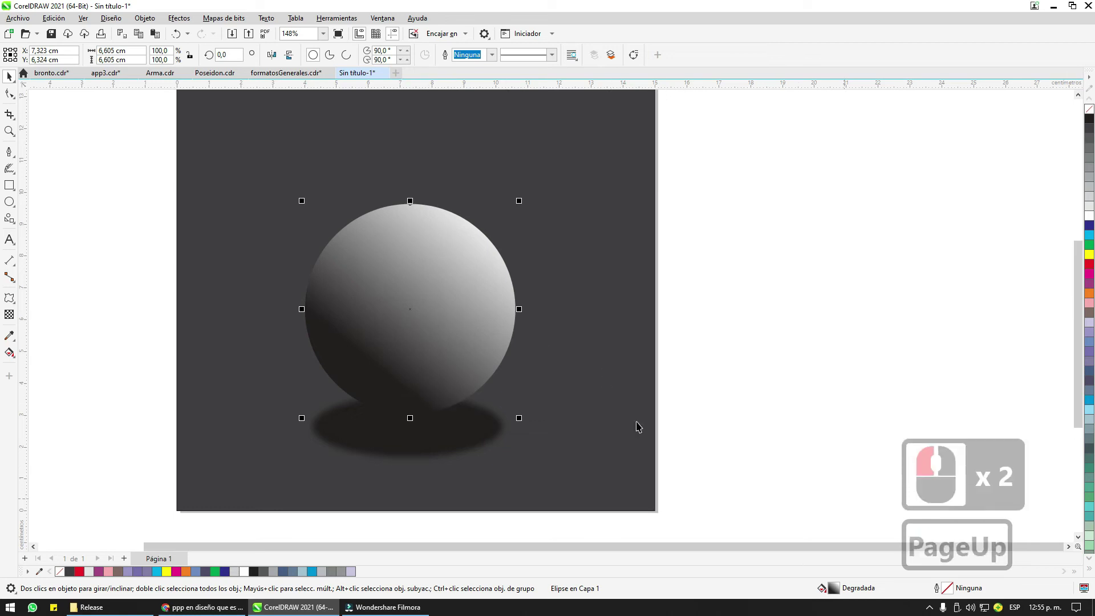
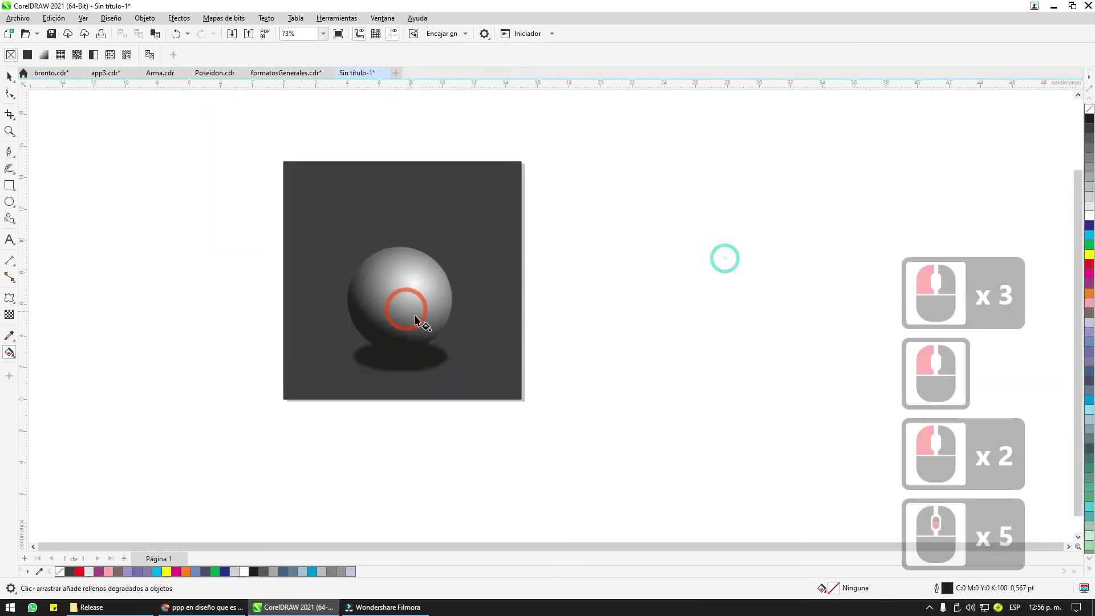
# Step: Shift the sphere's gradient highlight toward its upper right
pyautogui.click(375, 408)
pyautogui.click(368, 406)
pyautogui.scroll(-3)
# Step: Draw a curved white highlight shape across the sphere's upper right with no outline
pyautogui.click(71, 200)
pyautogui.doubleClick(119, 222)
pyautogui.press('ctrl+z')
pyautogui.click(145, 247)
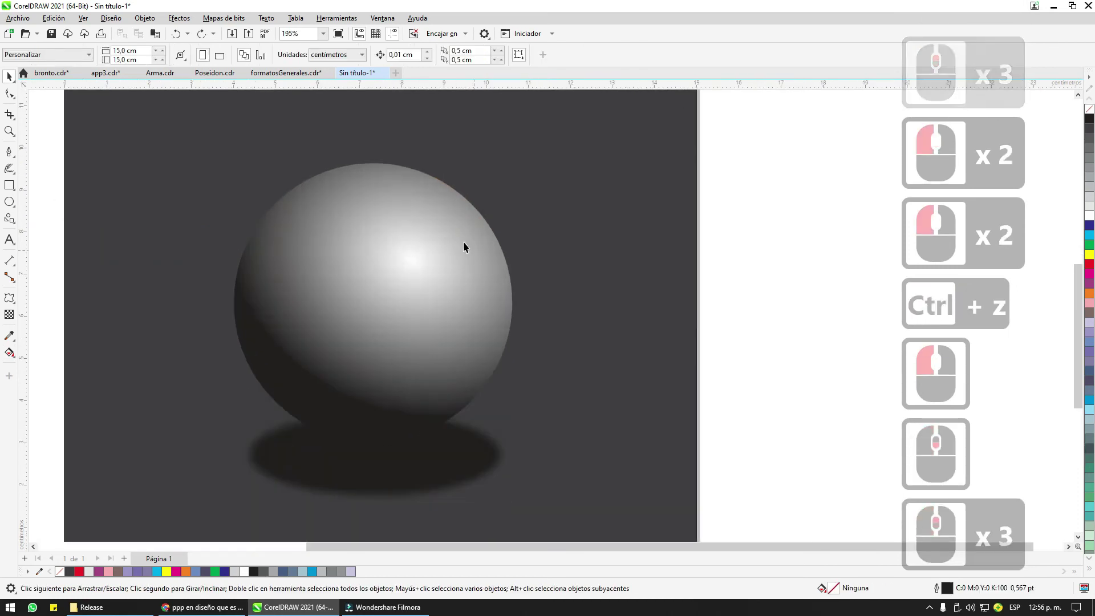
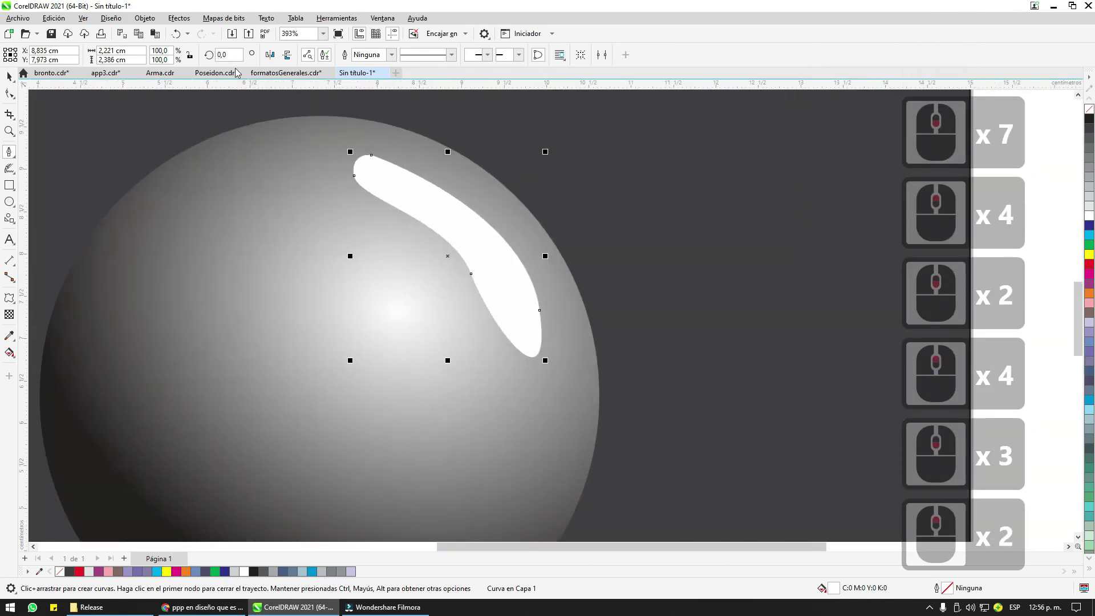
# Step: Bring up the Gaussian Blur effect settings for the selected highlight shape
pyautogui.click(187, 17)
pyautogui.click(199, 86)
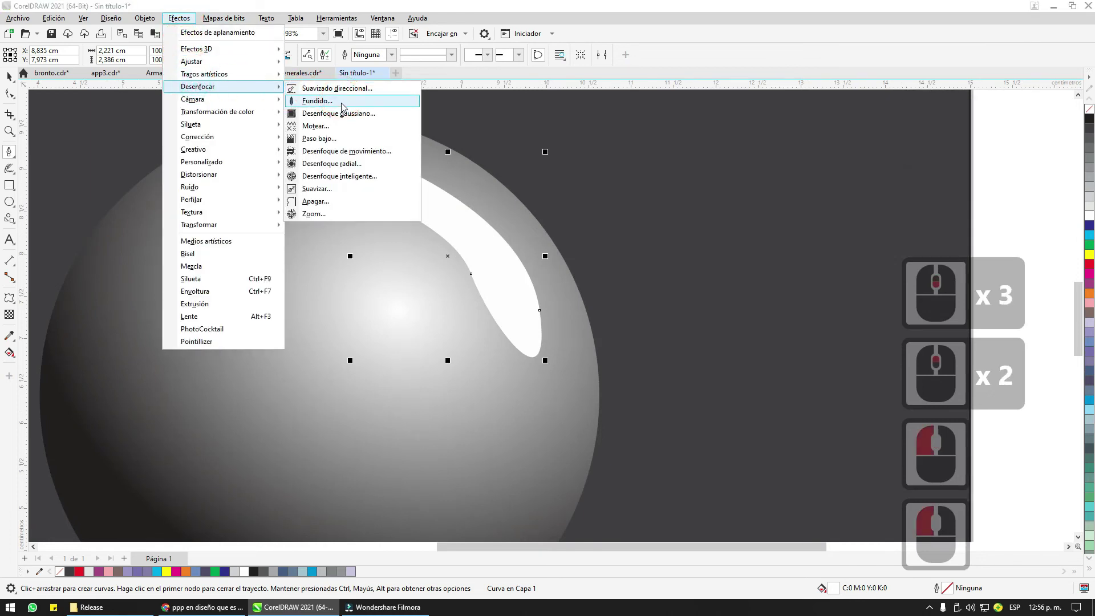
pyautogui.click(344, 114)
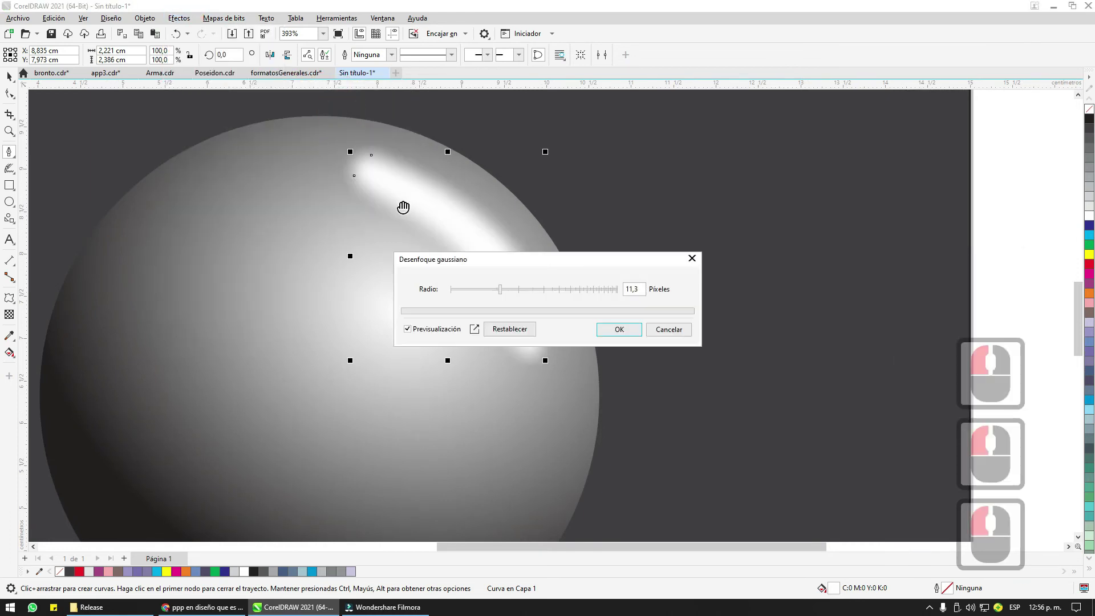
# Step: Adjust the blur radius and confirm, softening the highlight into a glossy glint
pyautogui.click(736, 224)
pyautogui.click(717, 241)
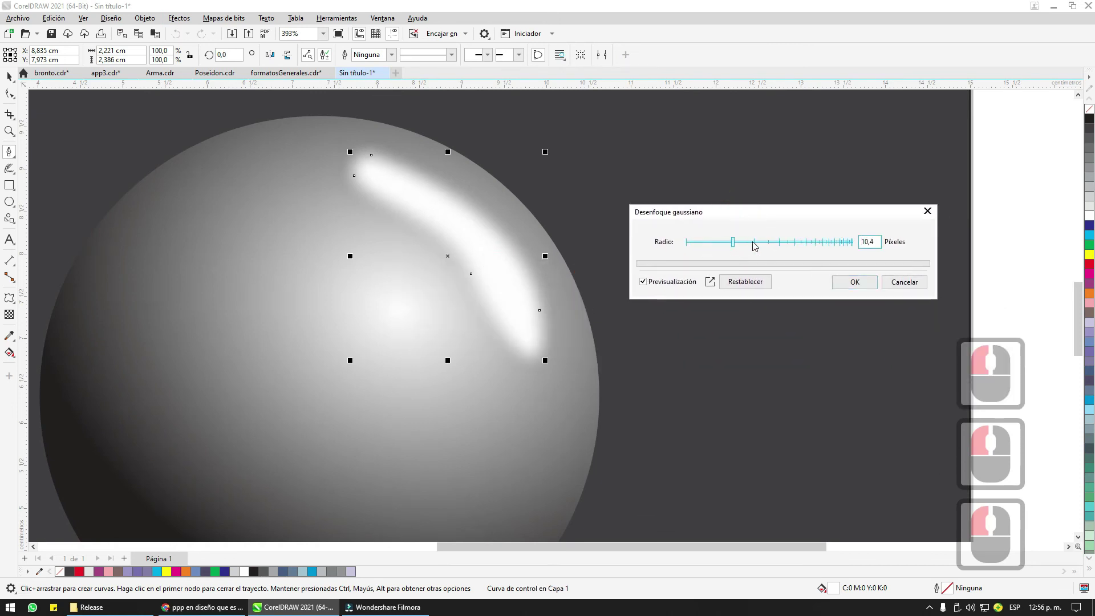
pyautogui.click(770, 243)
pyautogui.click(767, 244)
pyautogui.click(735, 243)
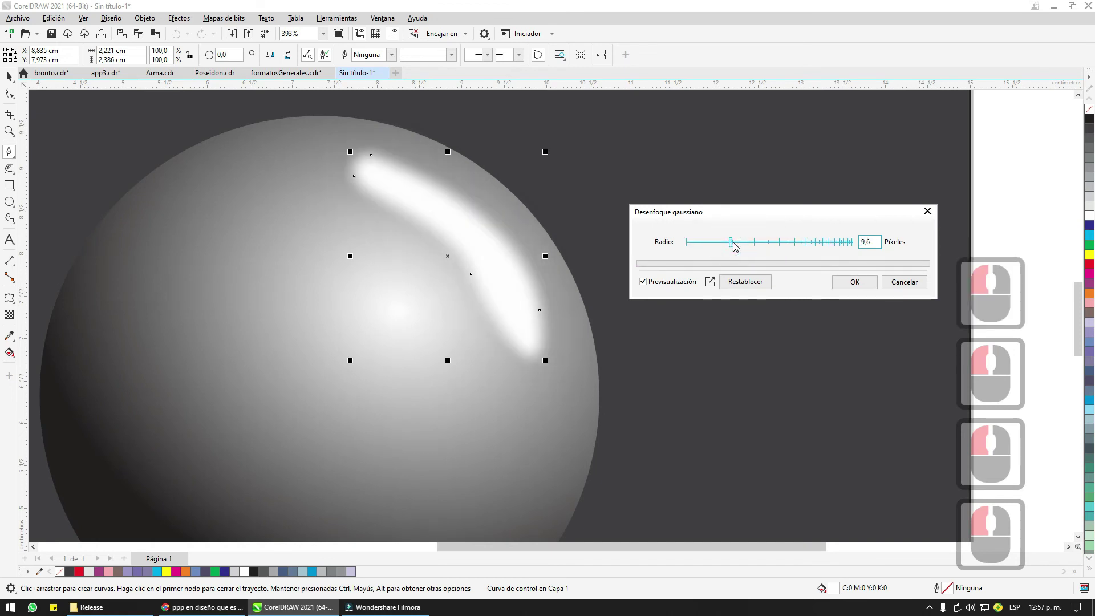
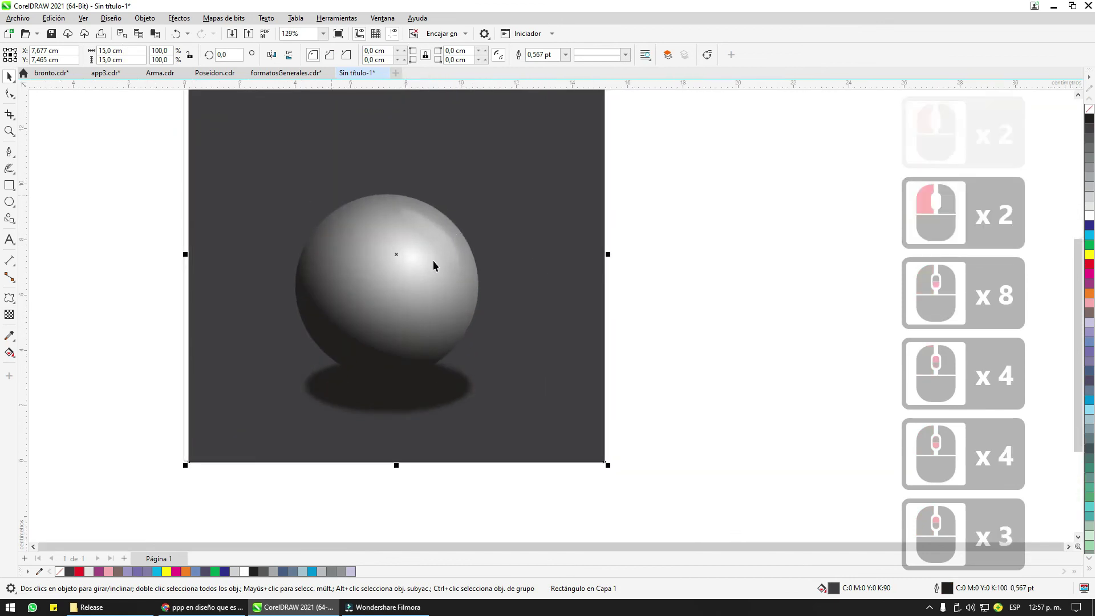
# Step: Deselect the blurred highlight, undo a stray change and scroll the page above the sphere
pyautogui.press('p')
pyautogui.click(516, 273)
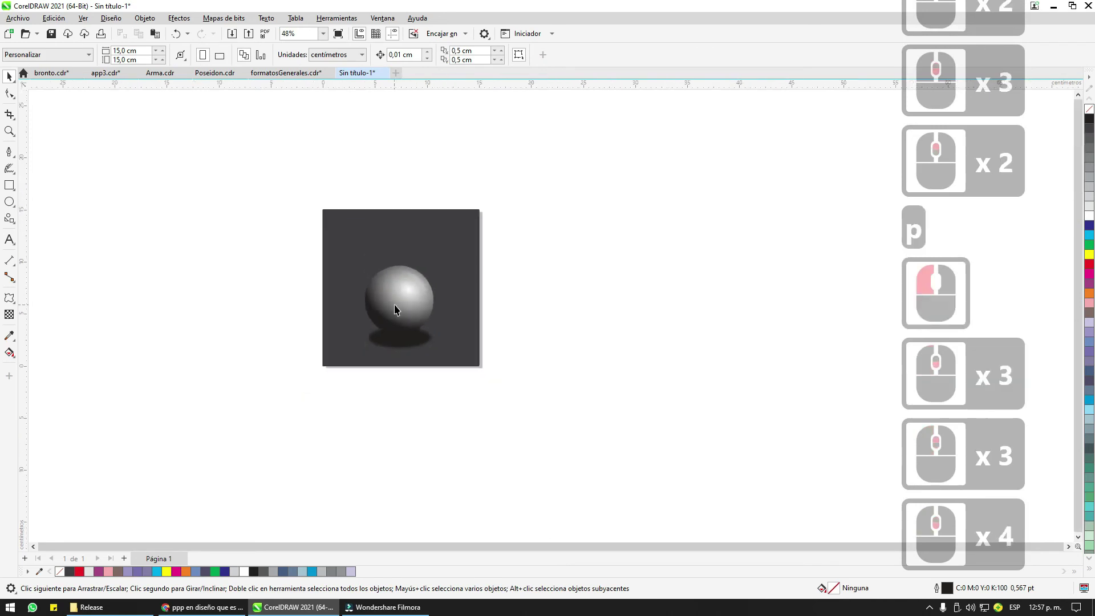
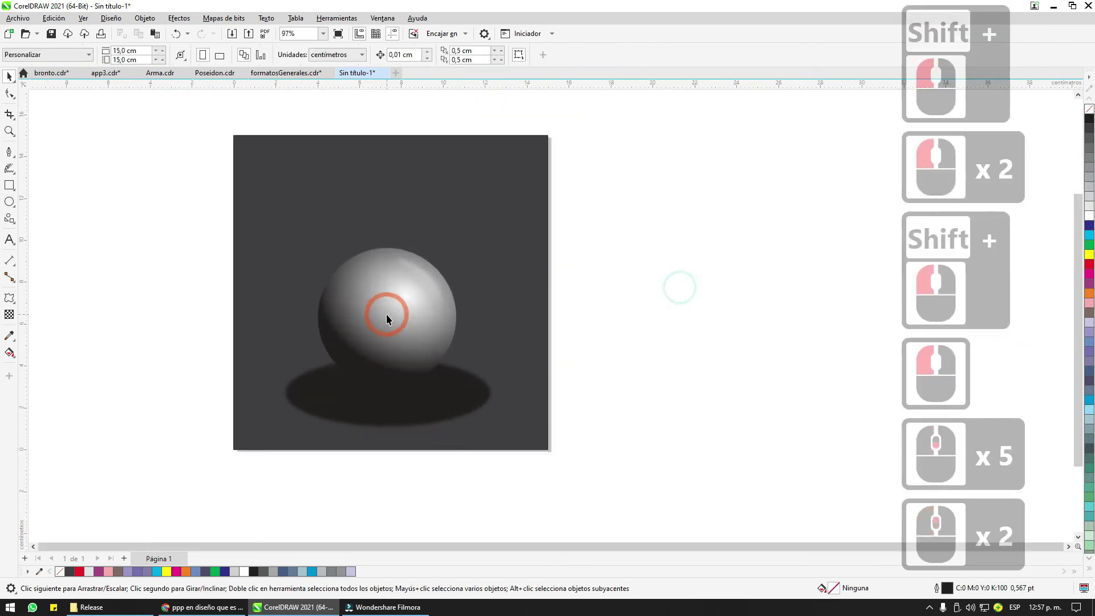
pyautogui.press('ctrl+z')
pyautogui.doubleClick(617, 340)
pyautogui.scroll(-3)
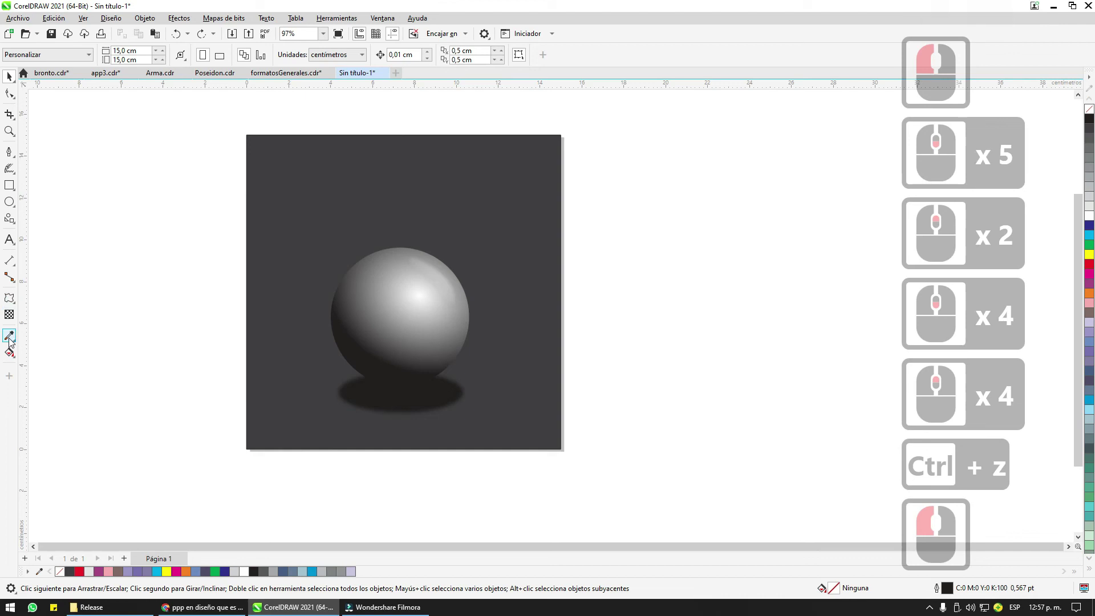
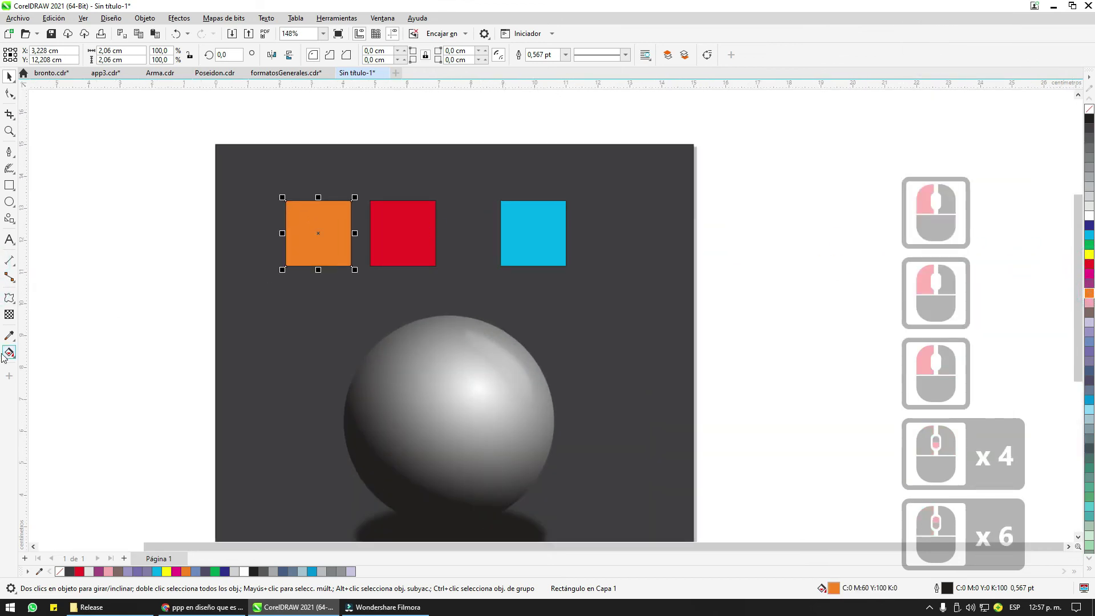
# Step: Switch to the Color Eyedropper to sample colours from the squares
pyautogui.click(10, 337)
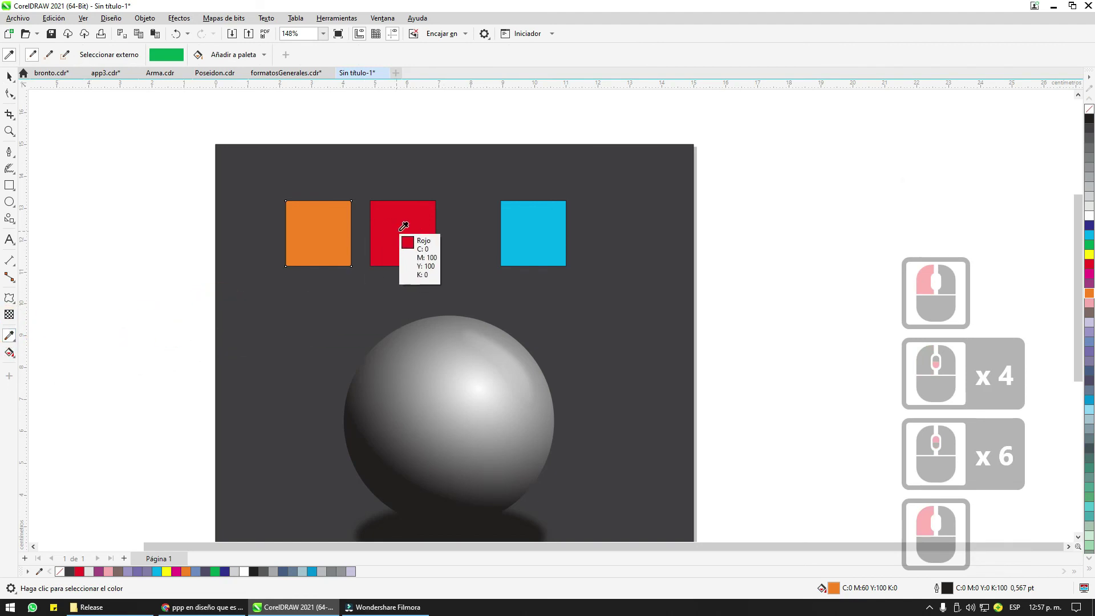
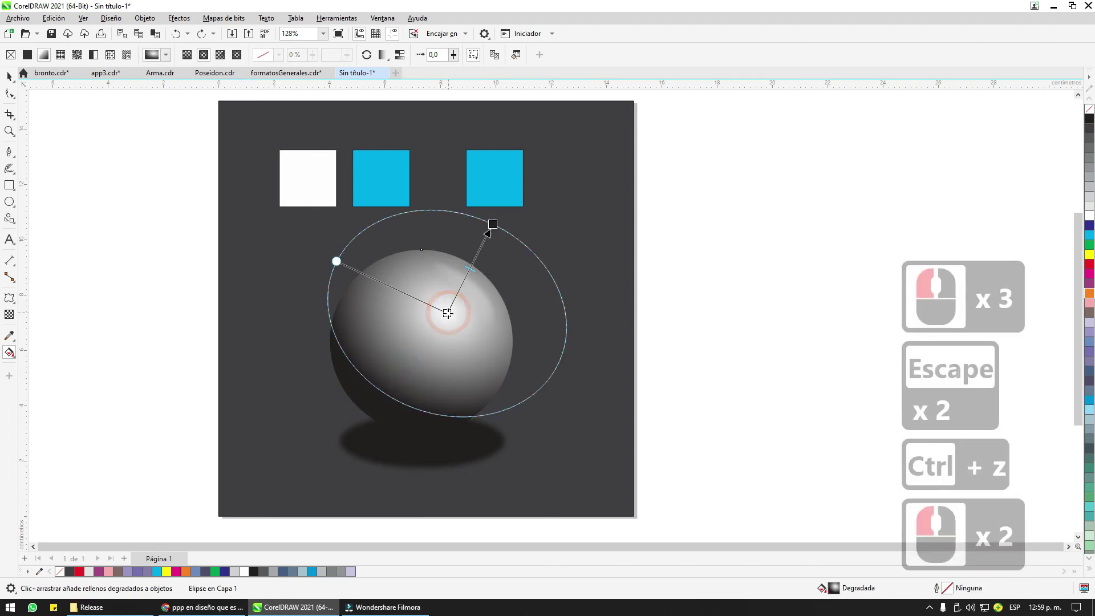
pyautogui.click(428, 368)
pyautogui.scroll(-3)
pyautogui.press('ctrl+z')
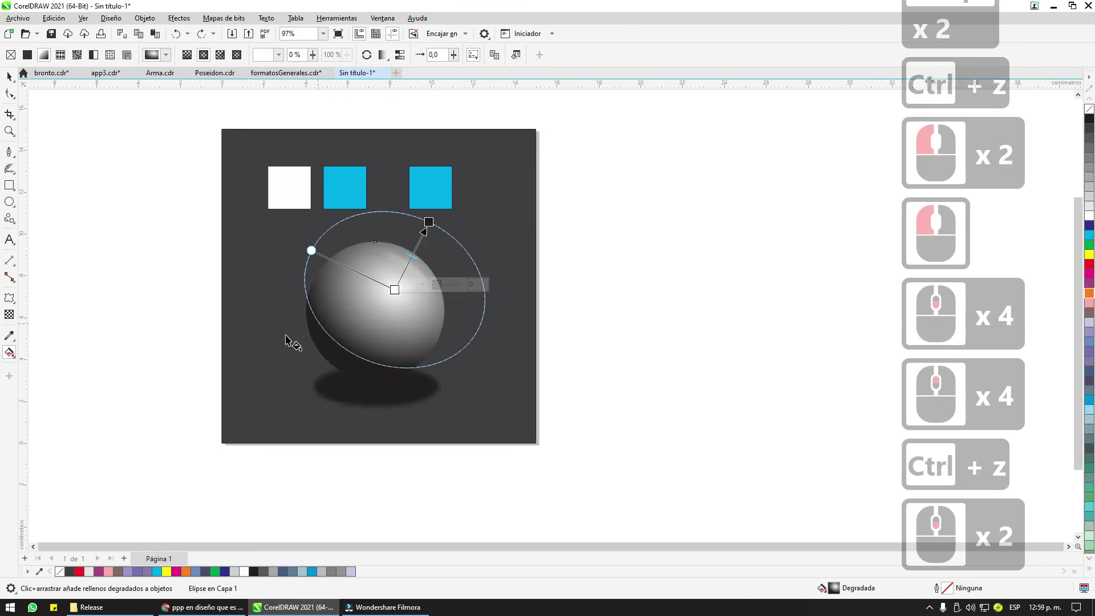
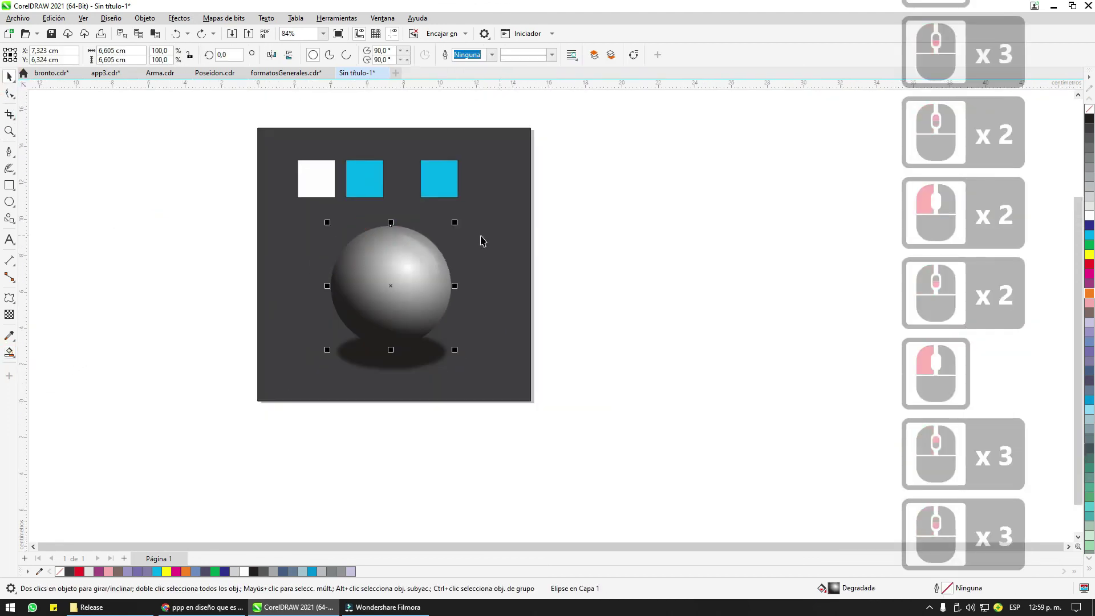
# Step: Delete the sphere and select the middle cyan square for enlarging
pyautogui.click(207, 216)
pyautogui.doubleClick(546, 384)
pyautogui.press('Delete')
pyautogui.click(387, 182)
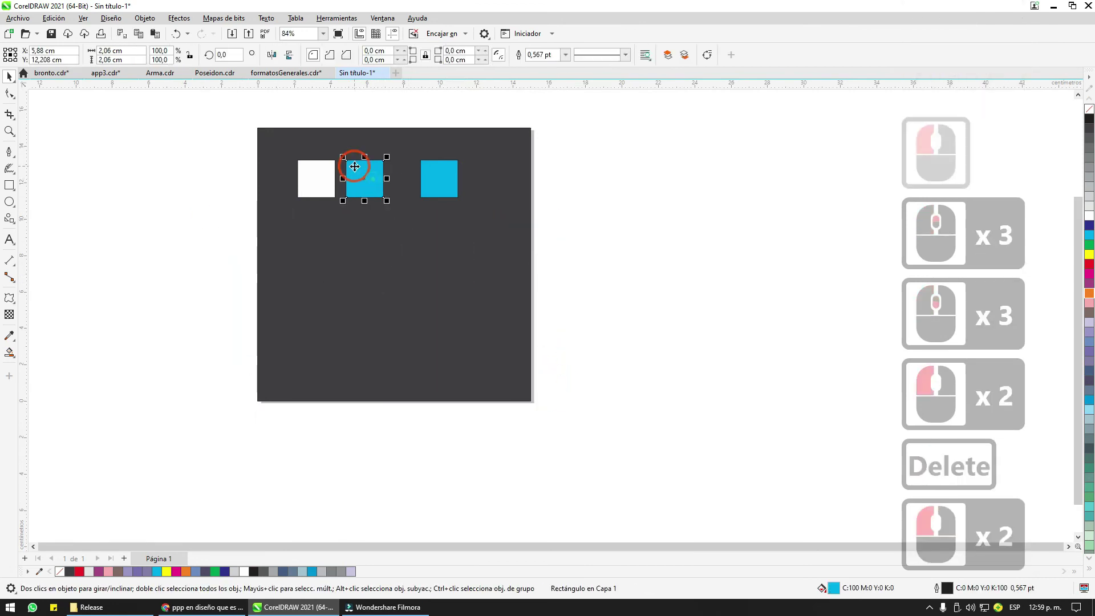
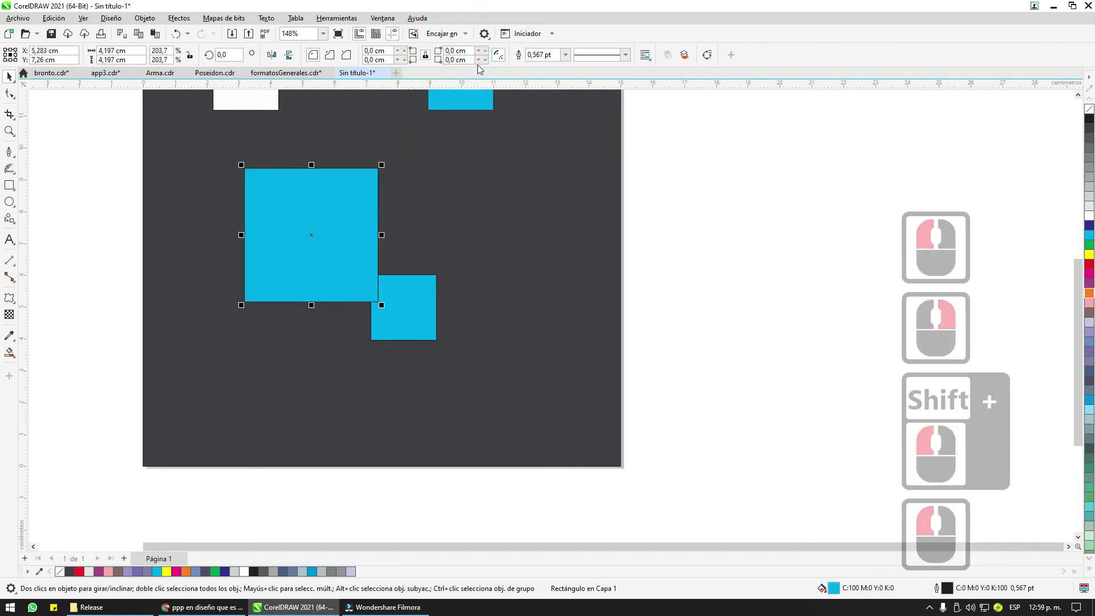
# Step: Round the large square's corners and reselect it beside the small cyan square
pyautogui.click(463, 72)
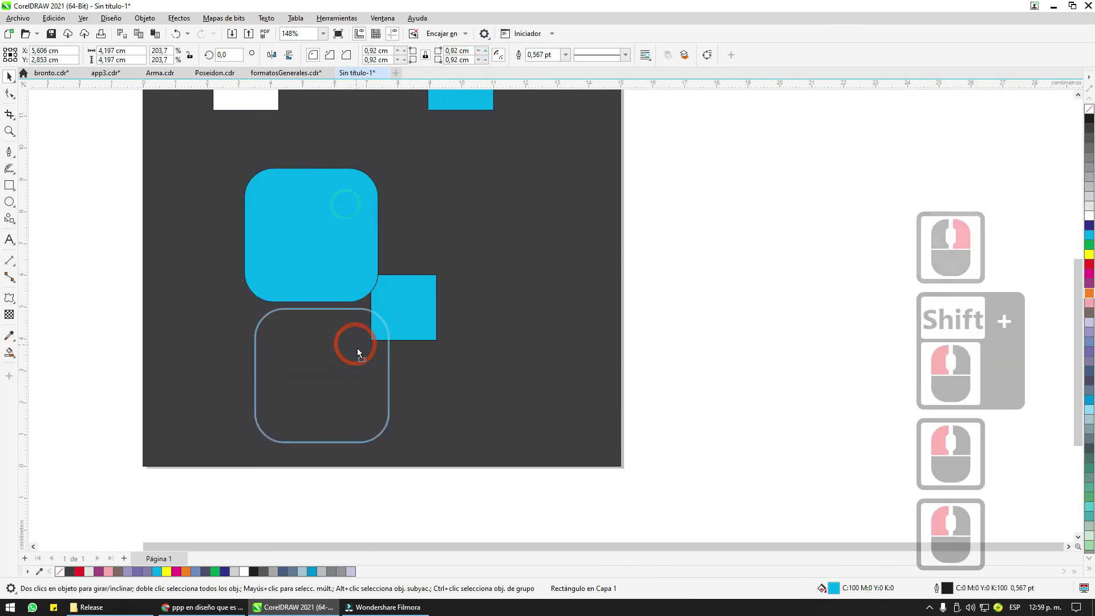
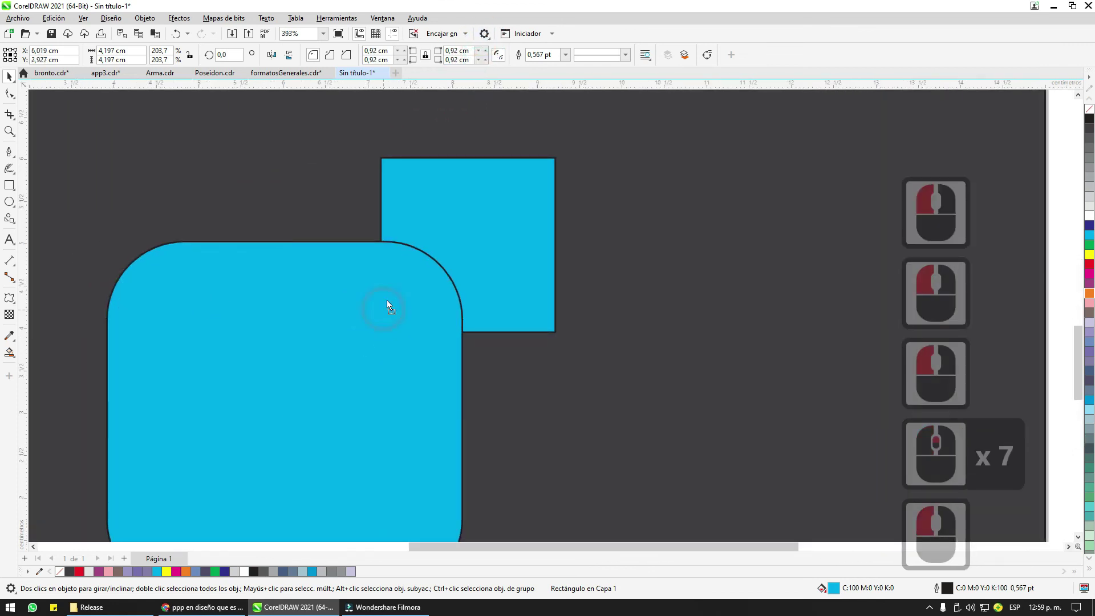
pyautogui.doubleClick(390, 300)
pyautogui.click(416, 254)
pyautogui.doubleClick(418, 250)
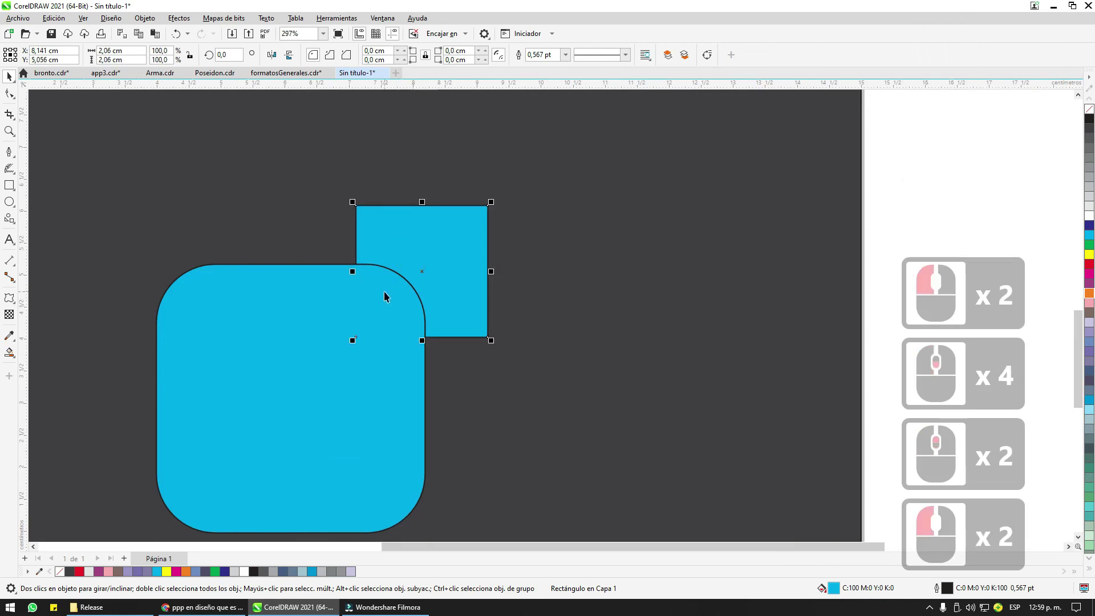
pyautogui.click(334, 283)
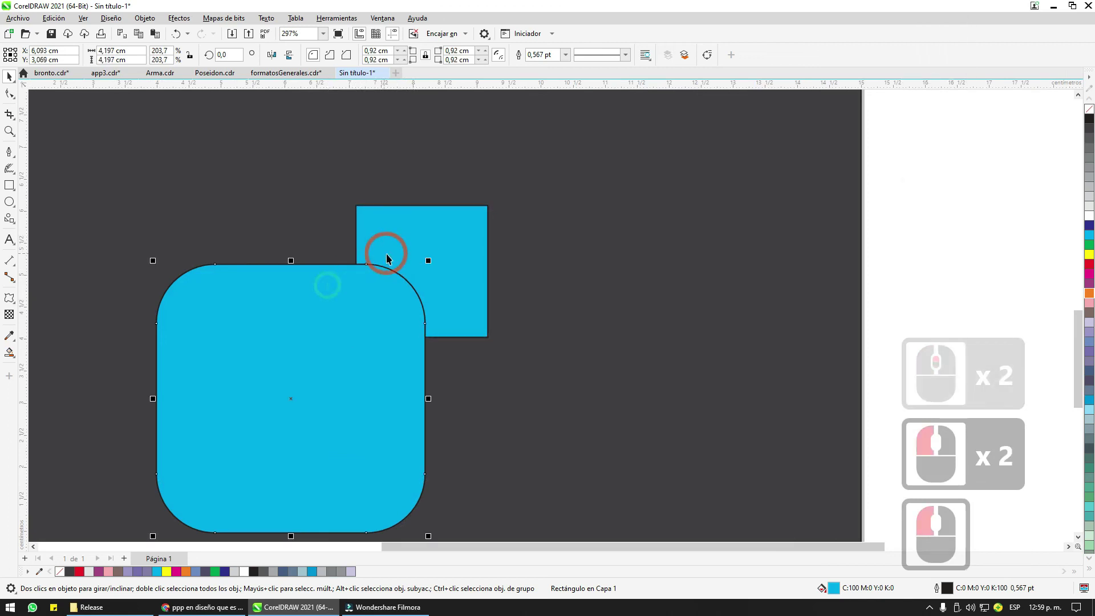
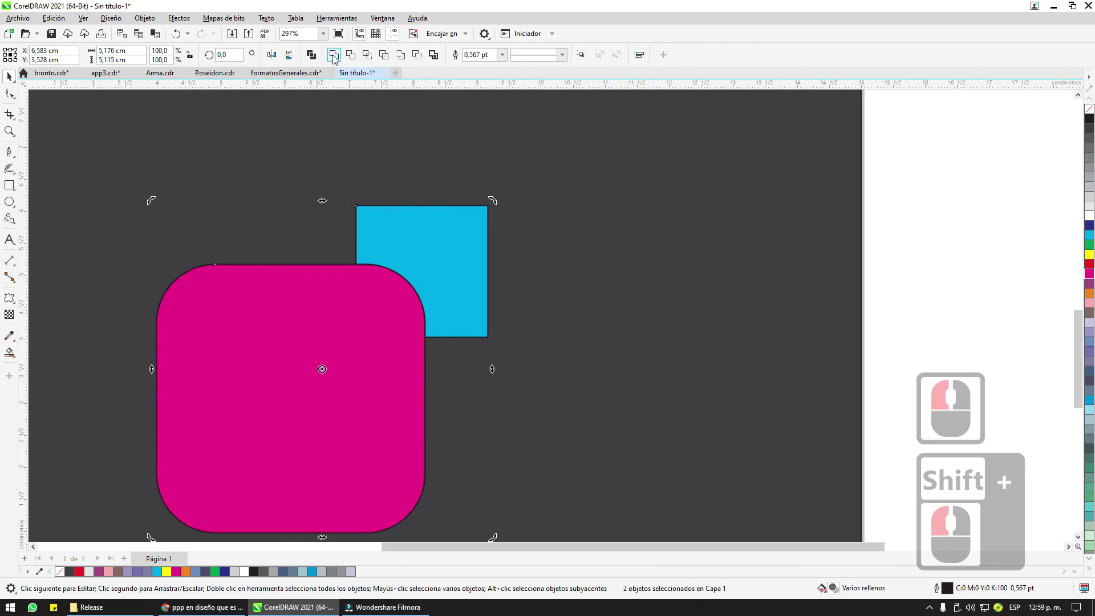
# Step: Pick the rounded square and small square shapes on the page in turn
pyautogui.click(303, 201)
pyautogui.click(309, 275)
pyautogui.click(343, 266)
pyautogui.click(384, 240)
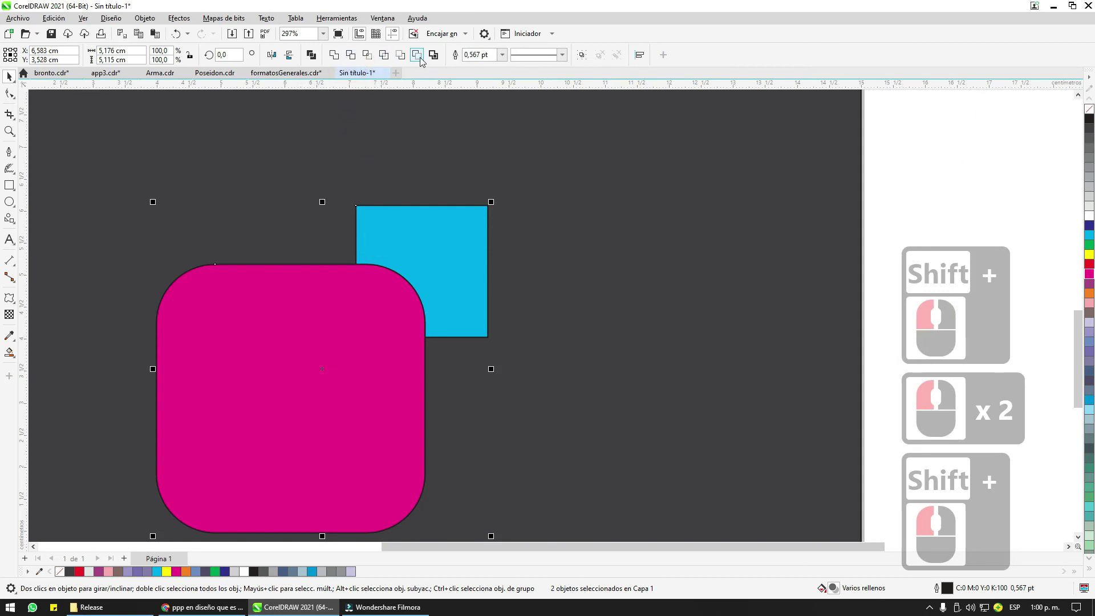
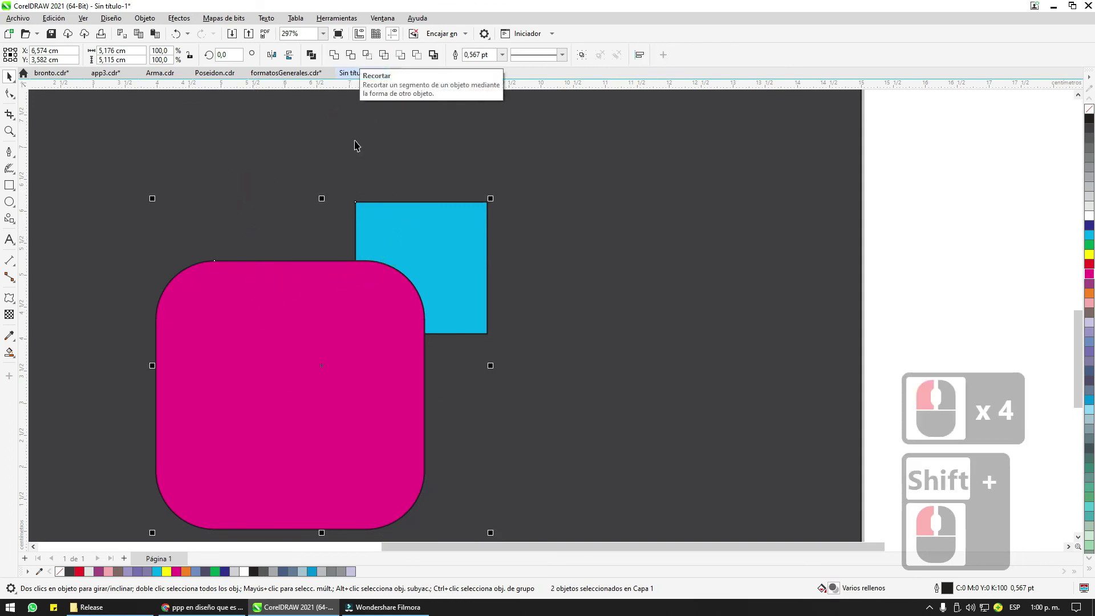
# Step: Select the magenta rounded square together with the overlapping cyan square for combining
pyautogui.click(288, 160)
pyautogui.click(291, 306)
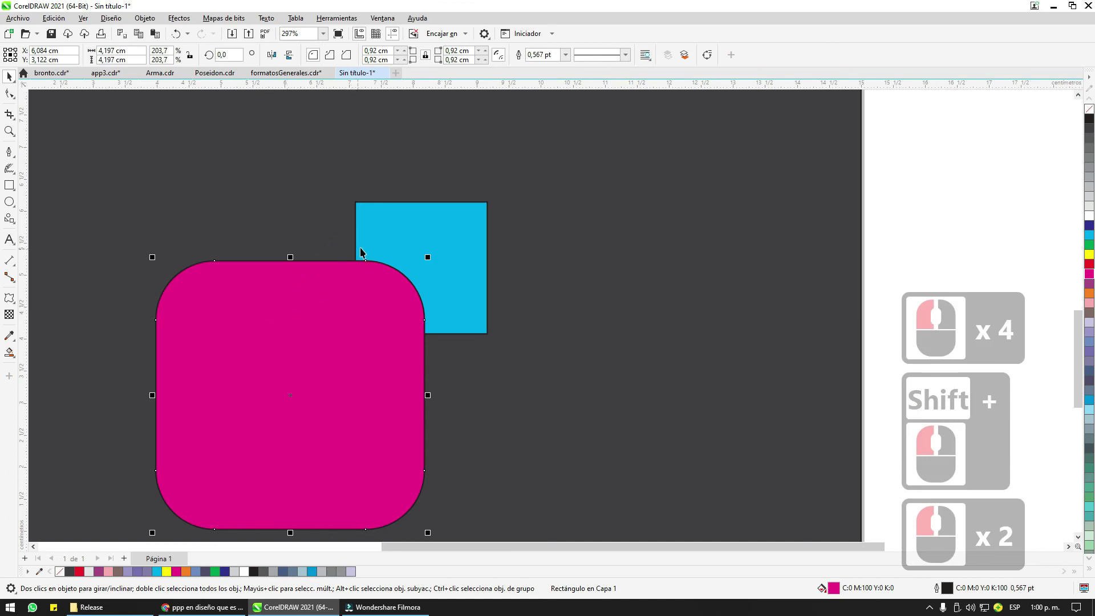
pyautogui.click(387, 236)
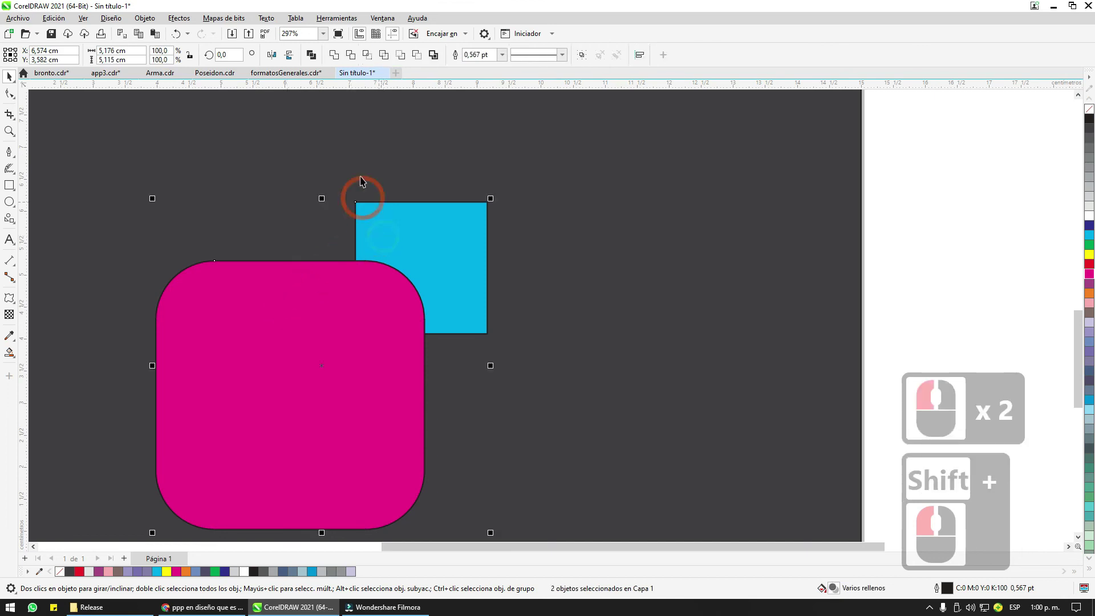
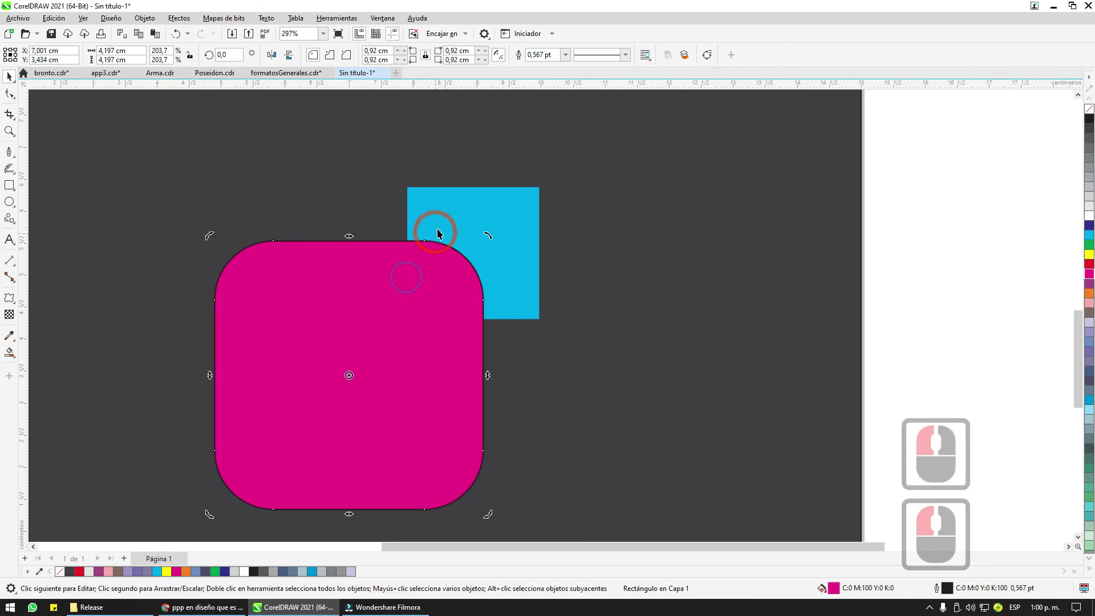
pyautogui.click(442, 225)
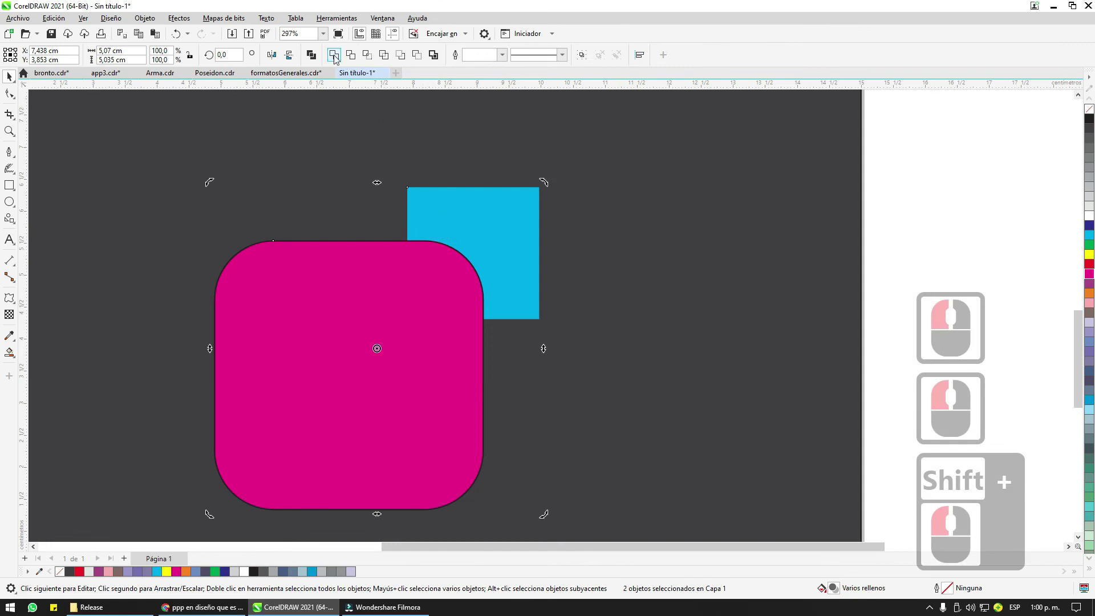
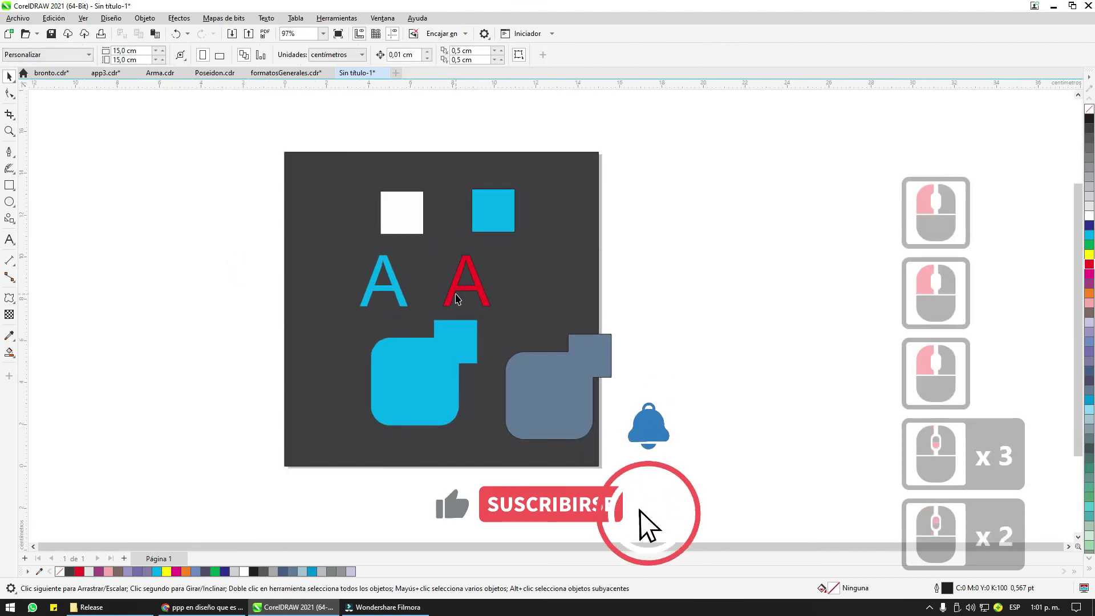
# Step: Select the slate-grey combined shape and move it left next to the cyan shape
pyautogui.scroll(-3)
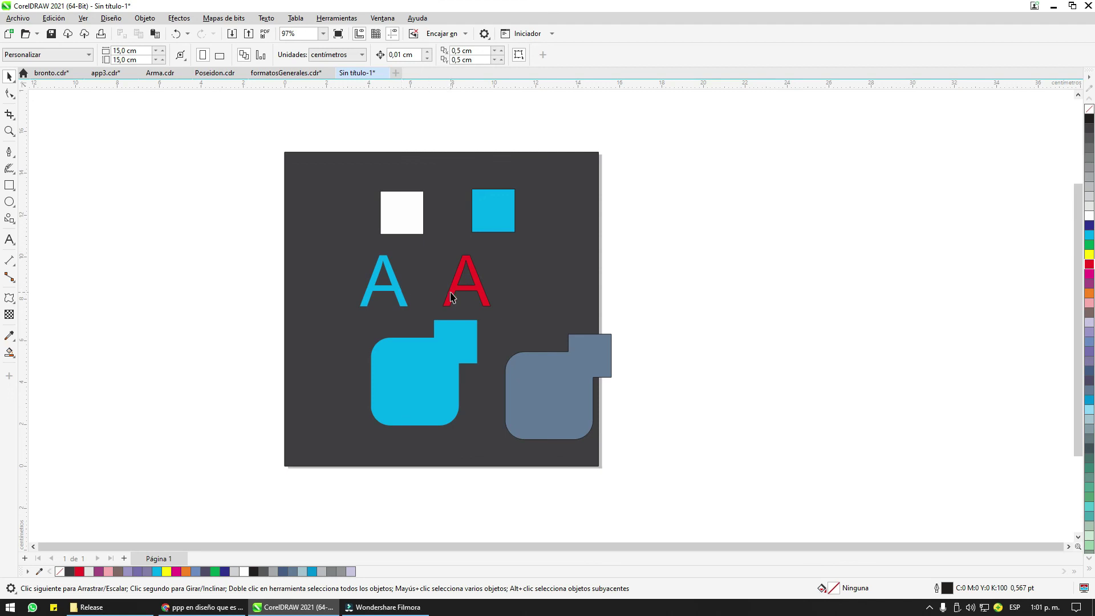
pyautogui.click(455, 291)
pyautogui.scroll(-3)
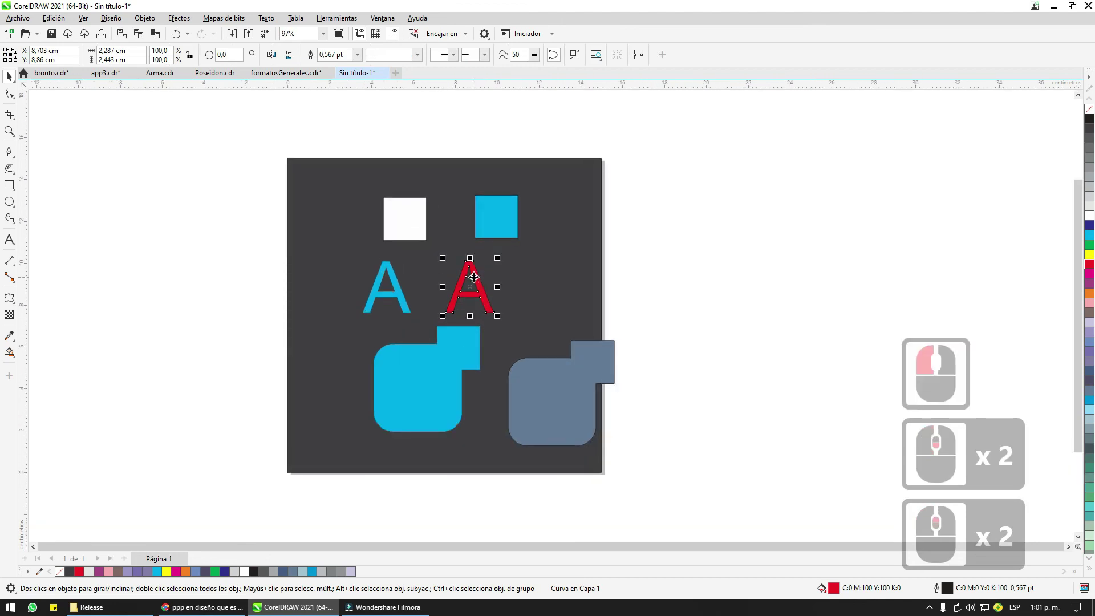
pyautogui.click(566, 375)
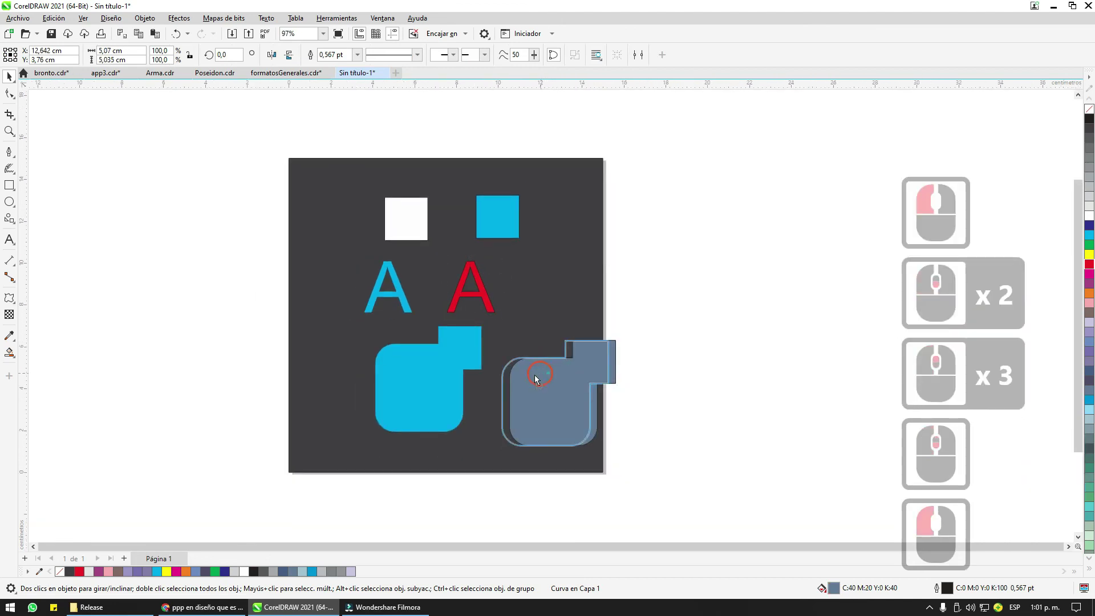
pyautogui.doubleClick(518, 377)
pyautogui.click(454, 356)
pyautogui.click(454, 349)
# Step: Select the two small top squares, try aligning them, undo, and clear the selection
pyautogui.click(472, 221)
pyautogui.click(496, 225)
pyautogui.click(415, 216)
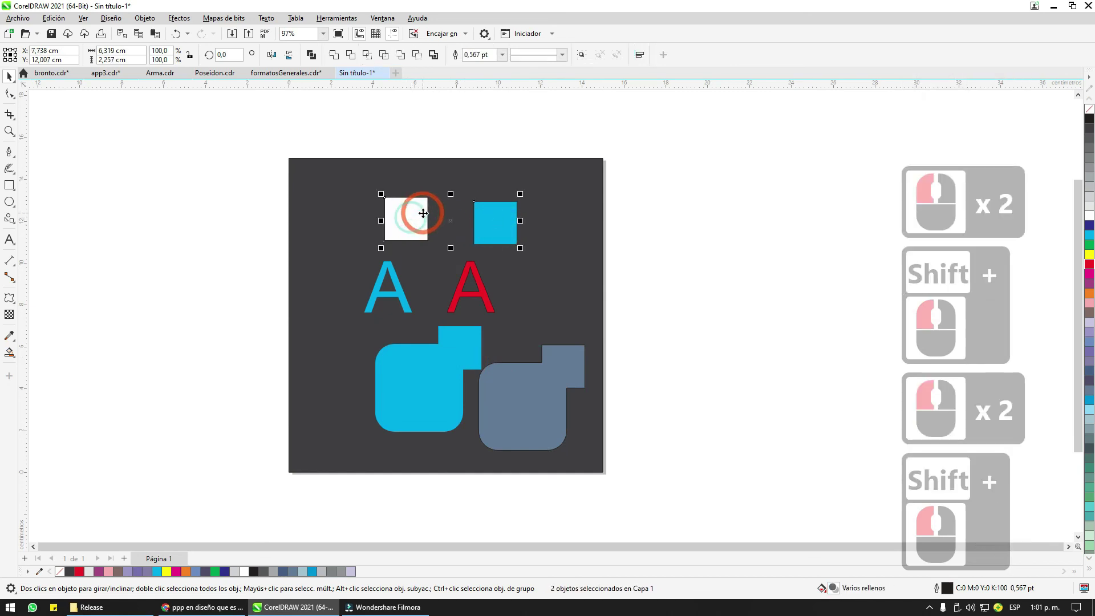
pyautogui.press('c')
pyautogui.press('ctrl+z')
pyautogui.press('e')
pyautogui.click(451, 164)
pyautogui.scroll(-3)
pyautogui.scroll(3)
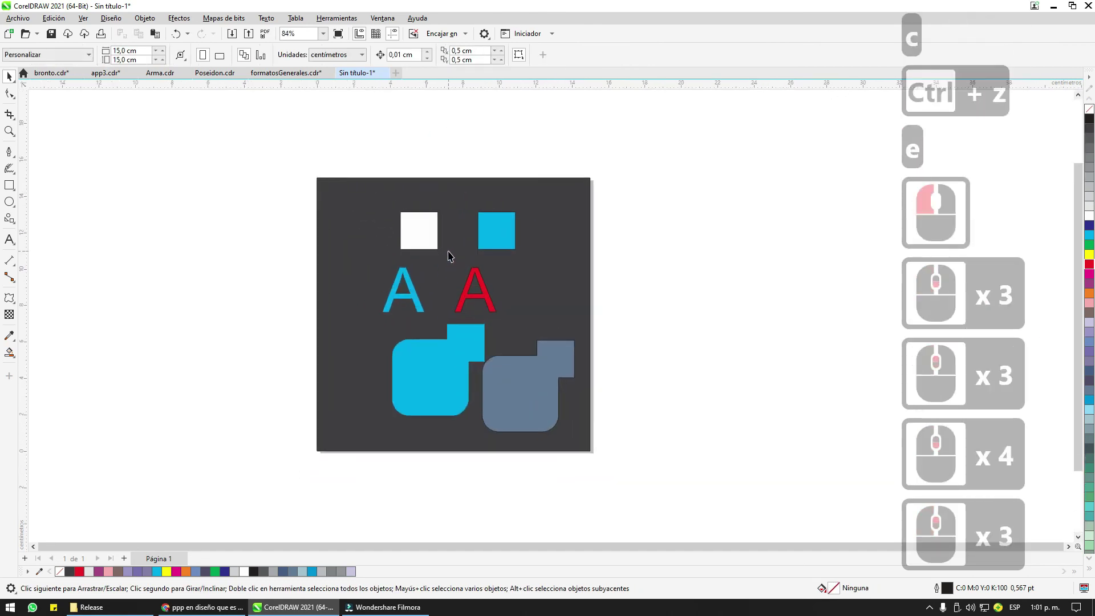
# Step: Adjust the red letter A into a curve object and leave it selected
pyautogui.click(304, 160)
pyautogui.doubleClick(645, 455)
pyautogui.click(696, 272)
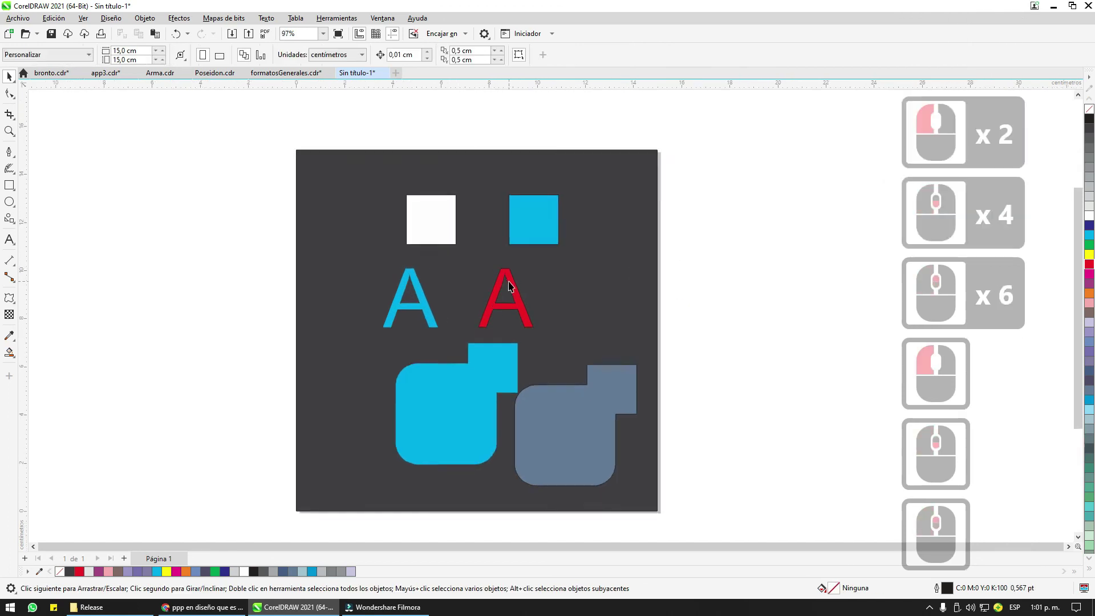
pyautogui.click(513, 280)
pyautogui.click(681, 313)
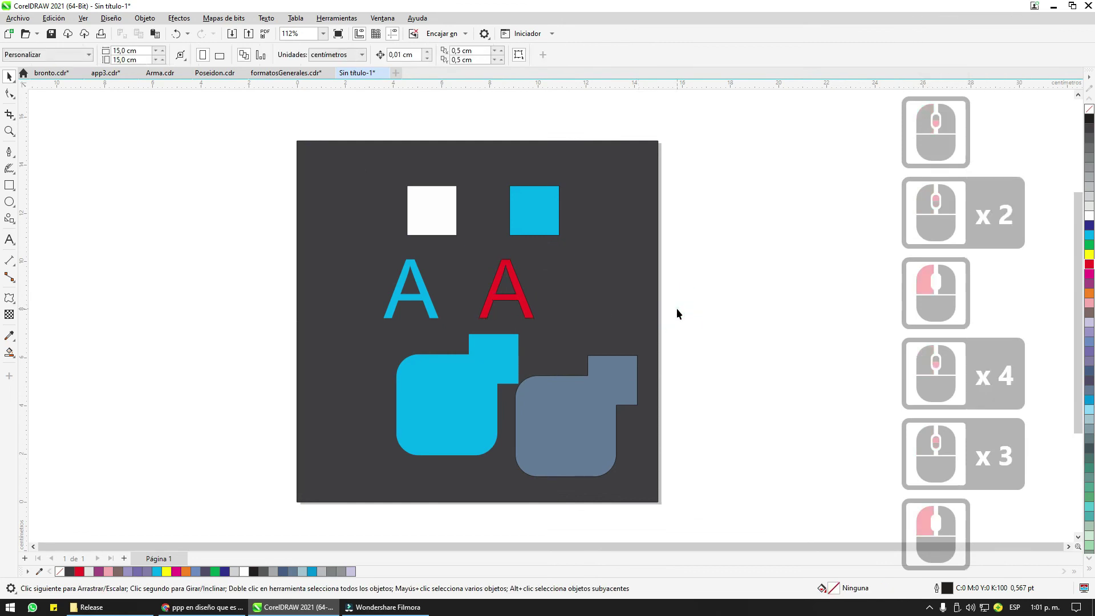
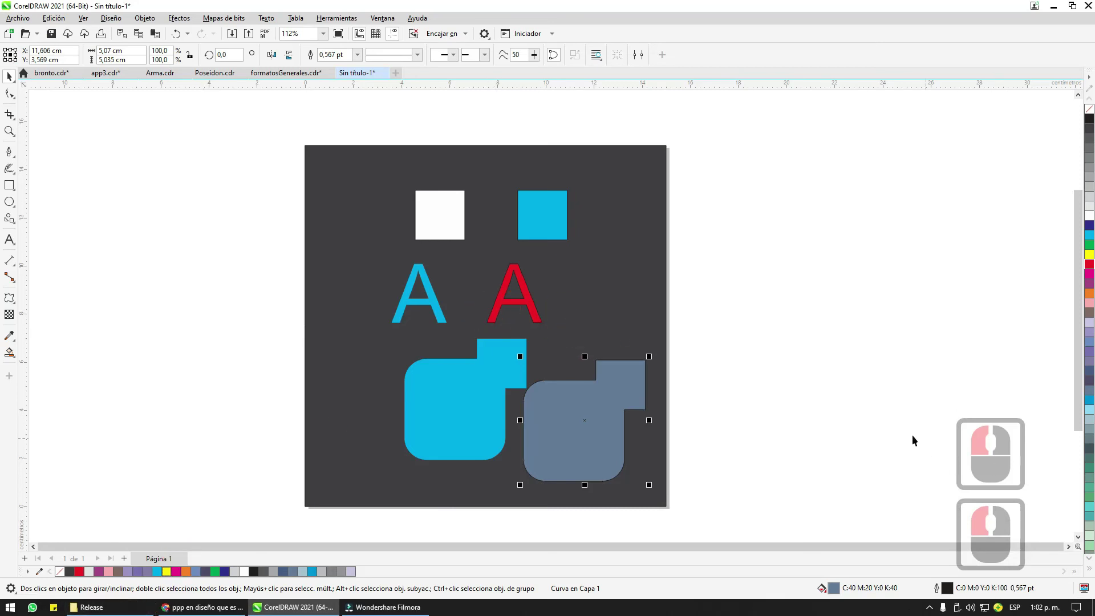
pyautogui.click(512, 300)
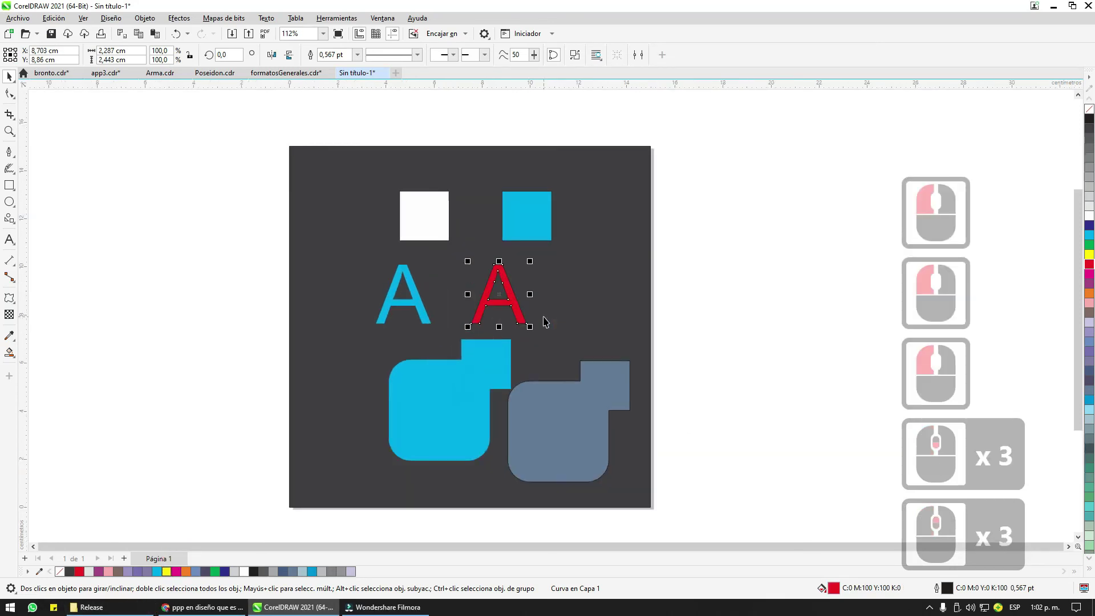